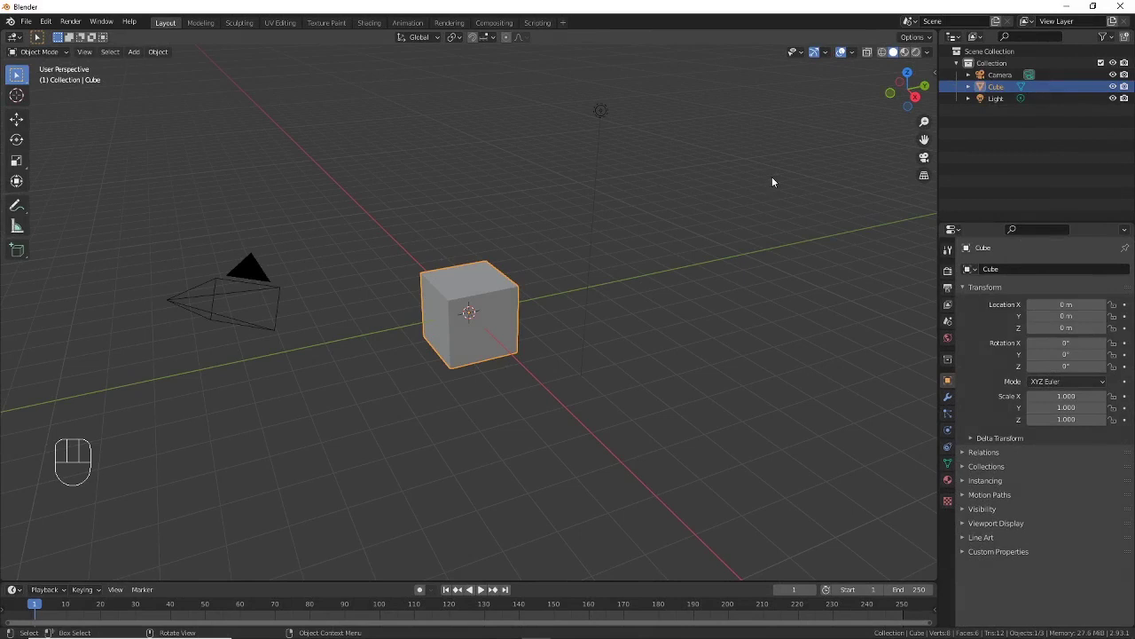
Step: From top view, add a cylinder at the world origin overlapping the default cube
{"action": "key", "text": "KP_7"}
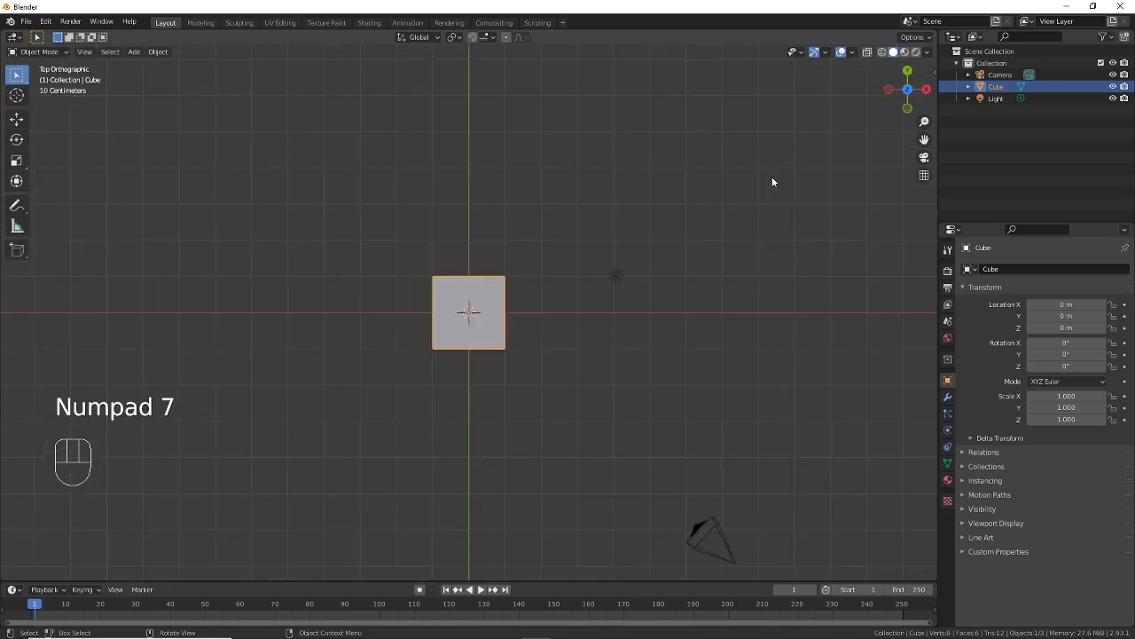
{"action": "left_click_drag", "start_coordinate": [684, 259], "coordinate": [680, 213]}
{"action": "left_click_drag", "start_coordinate": [679, 219], "coordinate": [677, 248]}
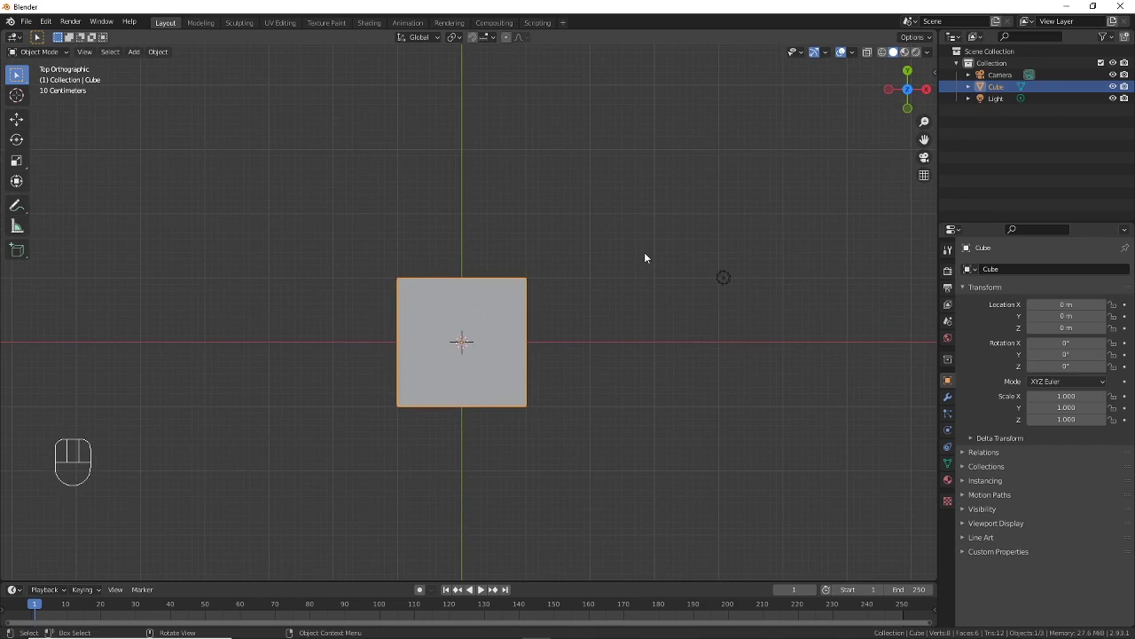
{"action": "left_click_drag", "start_coordinate": [140, 55], "coordinate": [277, 126]}
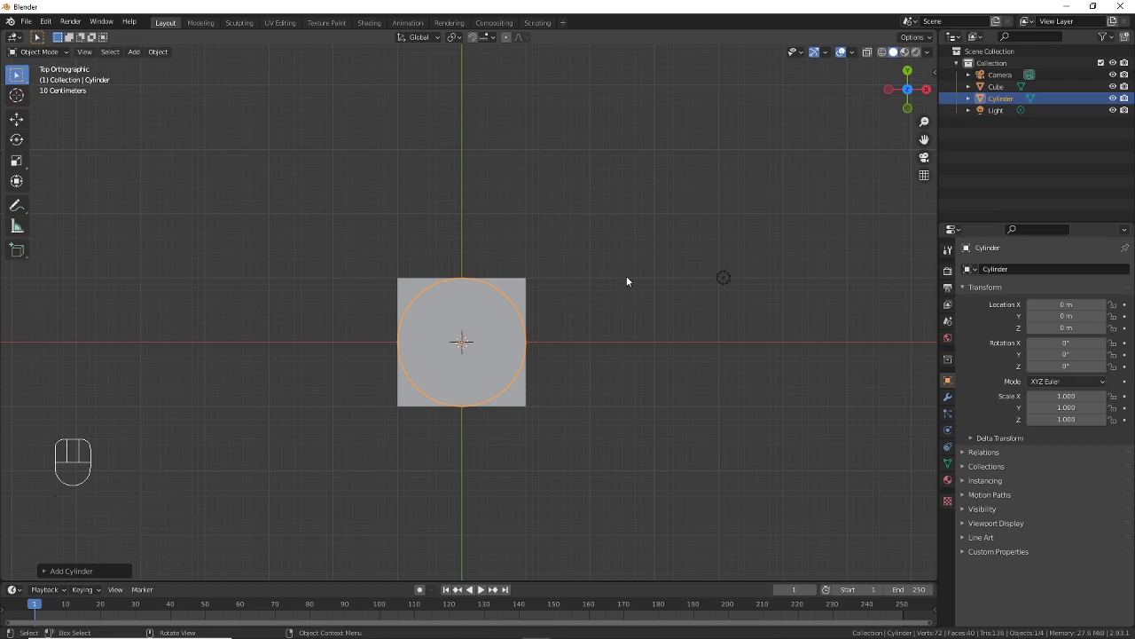
Step: Scale the cylinder to 0.35 in X and Y and move it about 1.67 m along Y
{"action": "key", "text": "s"}
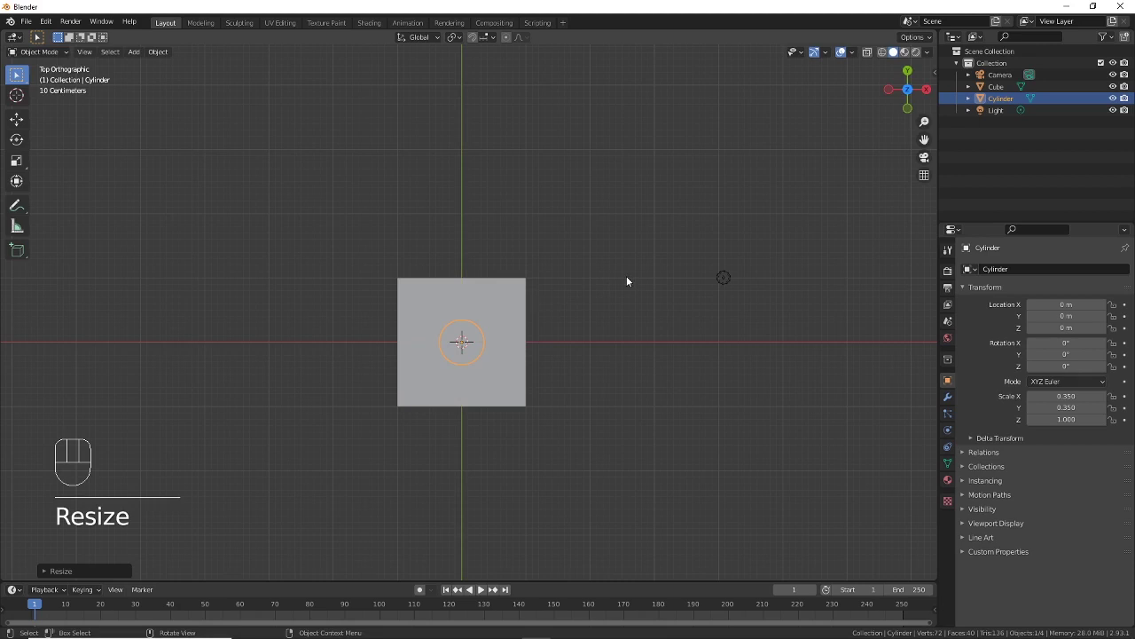
{"action": "key", "text": "g"}
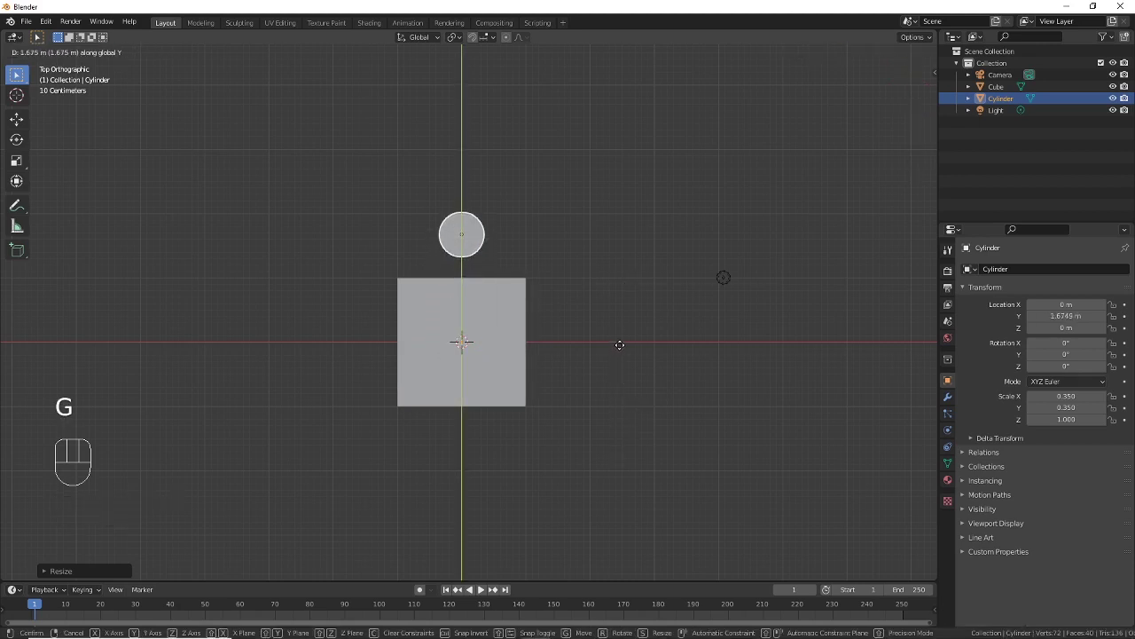
{"action": "left_click_drag", "start_coordinate": [572, 290], "coordinate": [583, 213]}
{"action": "left_click_drag", "start_coordinate": [566, 153], "coordinate": [571, 366]}
{"action": "left_click_drag", "start_coordinate": [574, 350], "coordinate": [585, 295]}
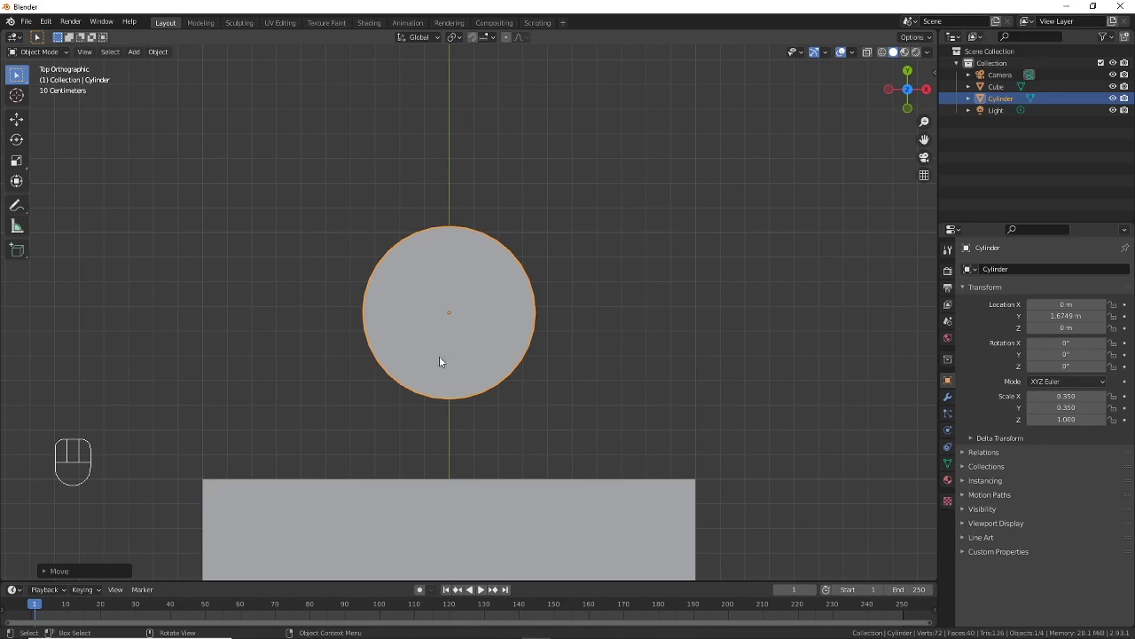
Step: In Edit Mode with X-ray on, snap the 3D cursor to a rim vertex, then return to Object Mode
{"action": "left_click", "coordinate": [440, 307]}
{"action": "left_click_drag", "start_coordinate": [50, 55], "coordinate": [49, 85]}
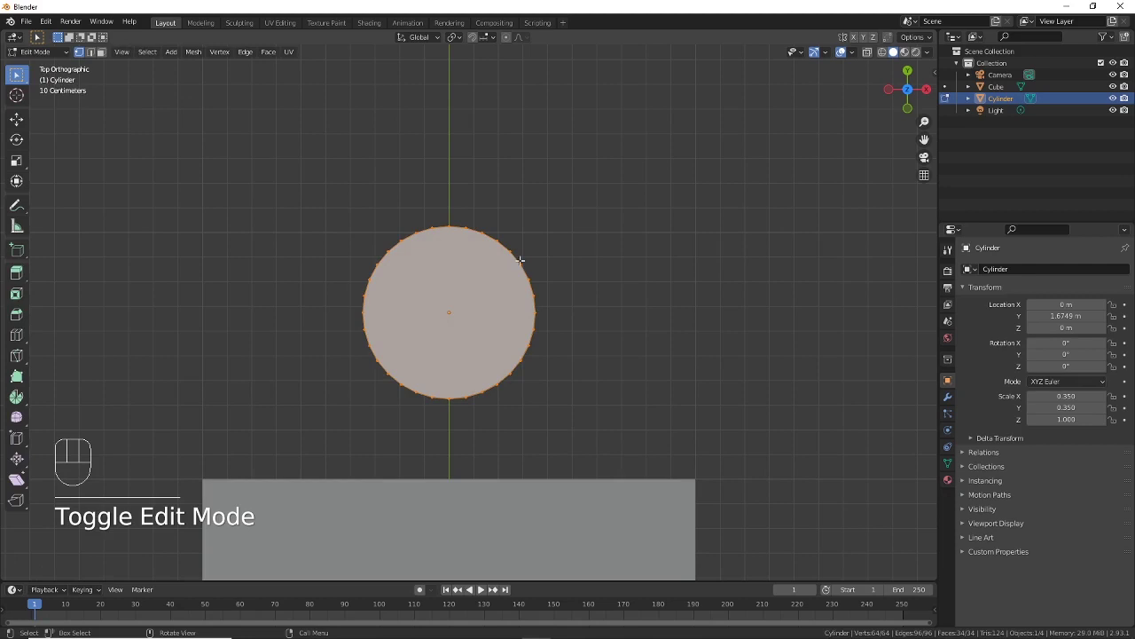
{"action": "left_click", "coordinate": [888, 58]}
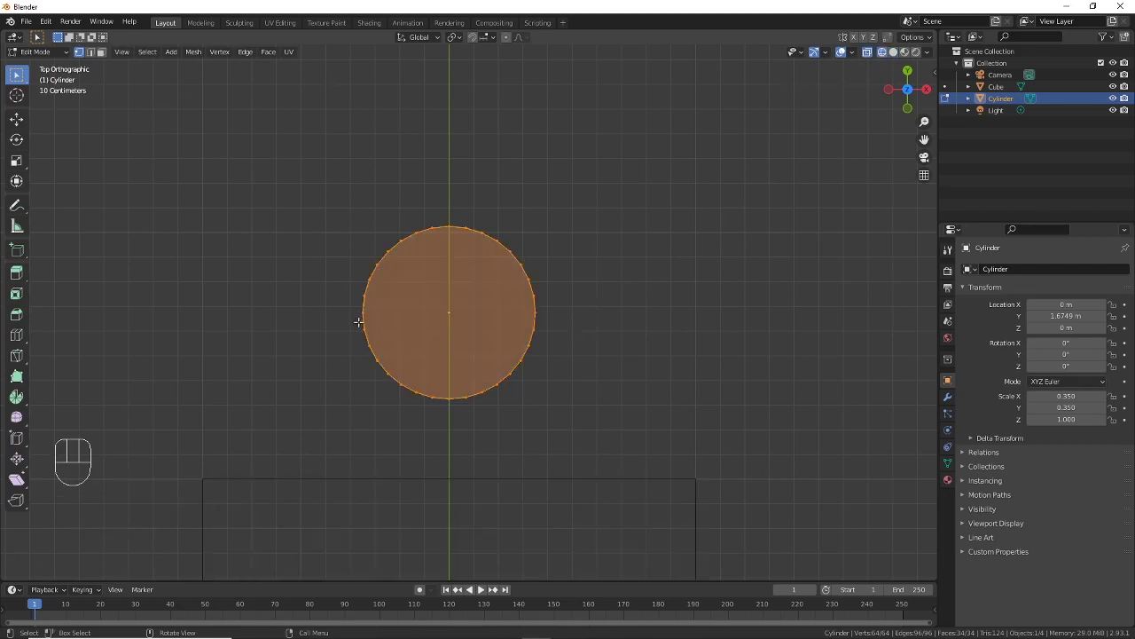
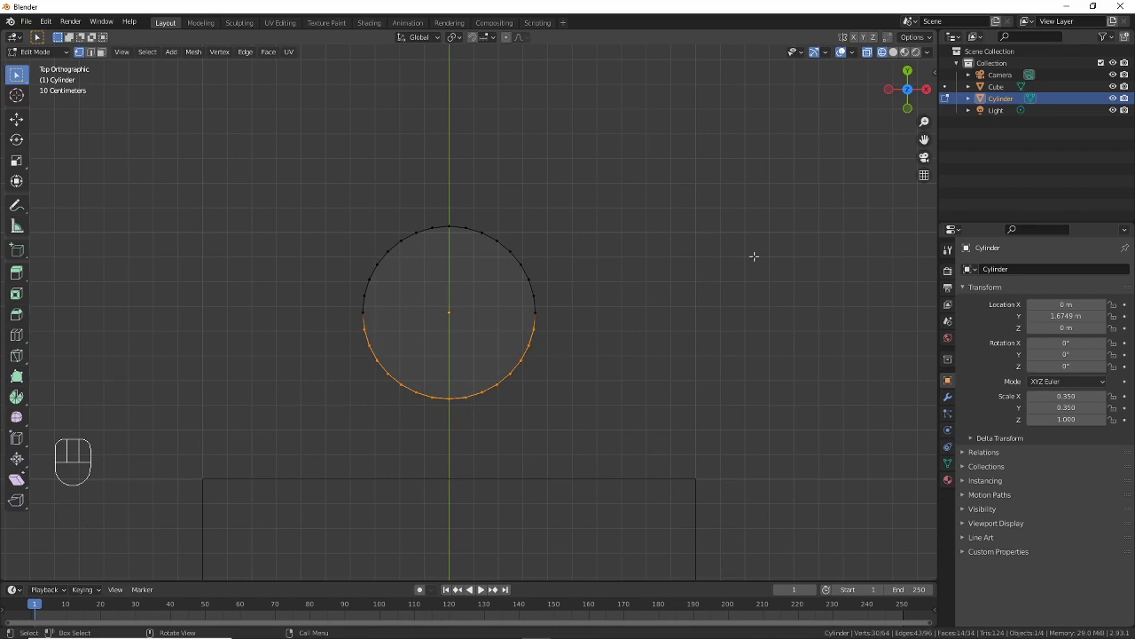
{"action": "key", "text": "shift+s"}
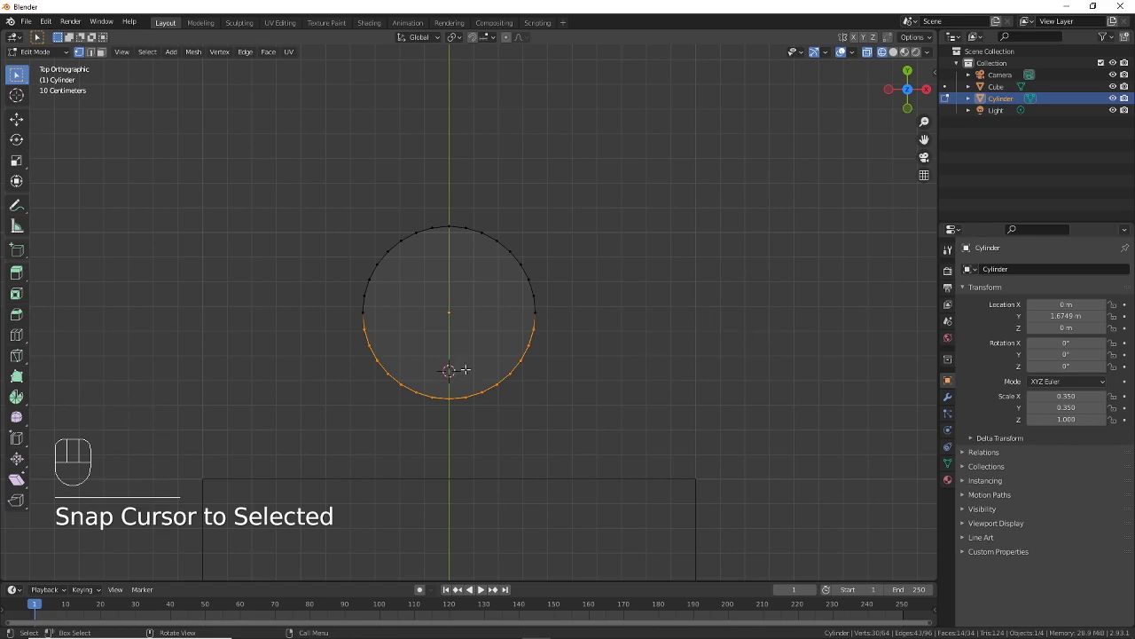
{"action": "left_click_drag", "start_coordinate": [56, 53], "coordinate": [58, 72]}
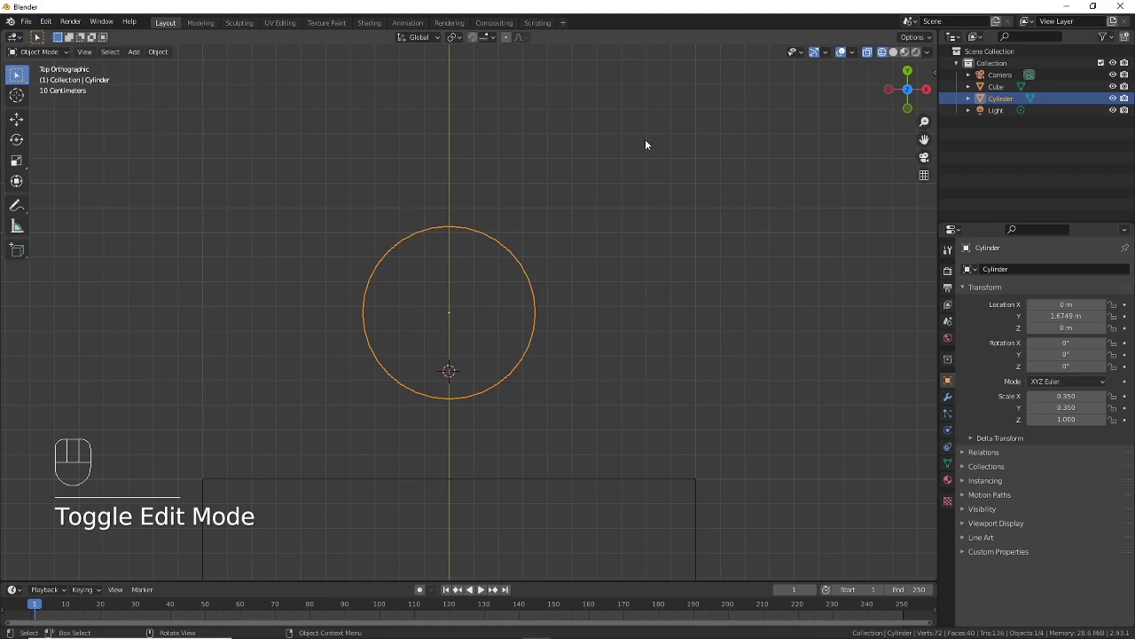
Step: Set the cylinder's origin to the 3D cursor and show it solid again
{"action": "left_click_drag", "start_coordinate": [649, 143], "coordinate": [773, 210]}
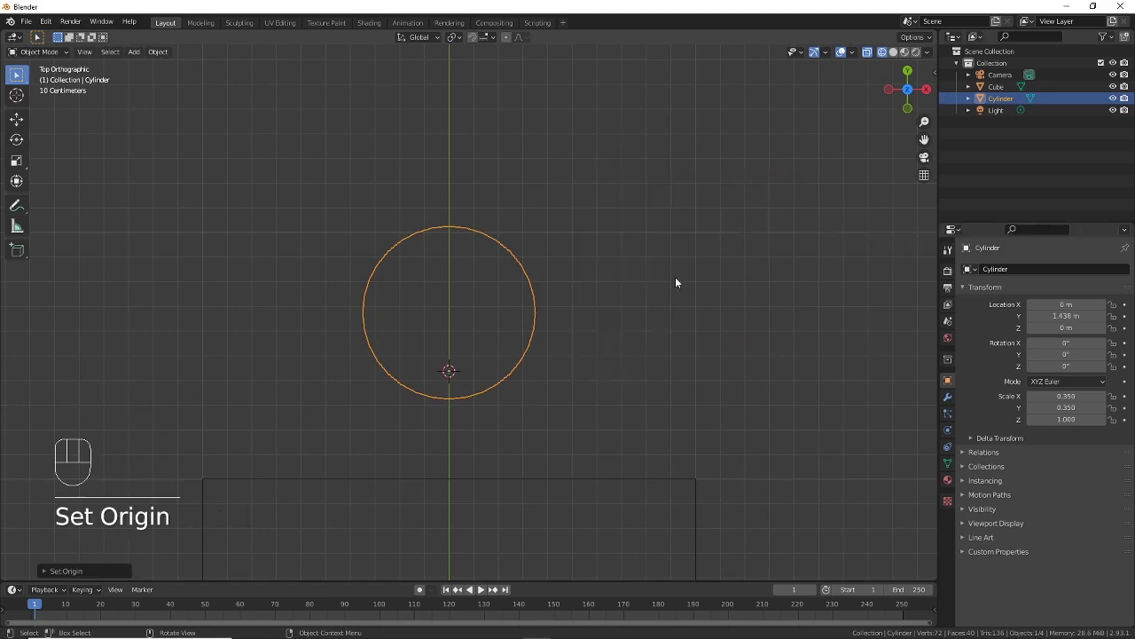
{"action": "left_click_drag", "start_coordinate": [624, 381], "coordinate": [509, 291]}
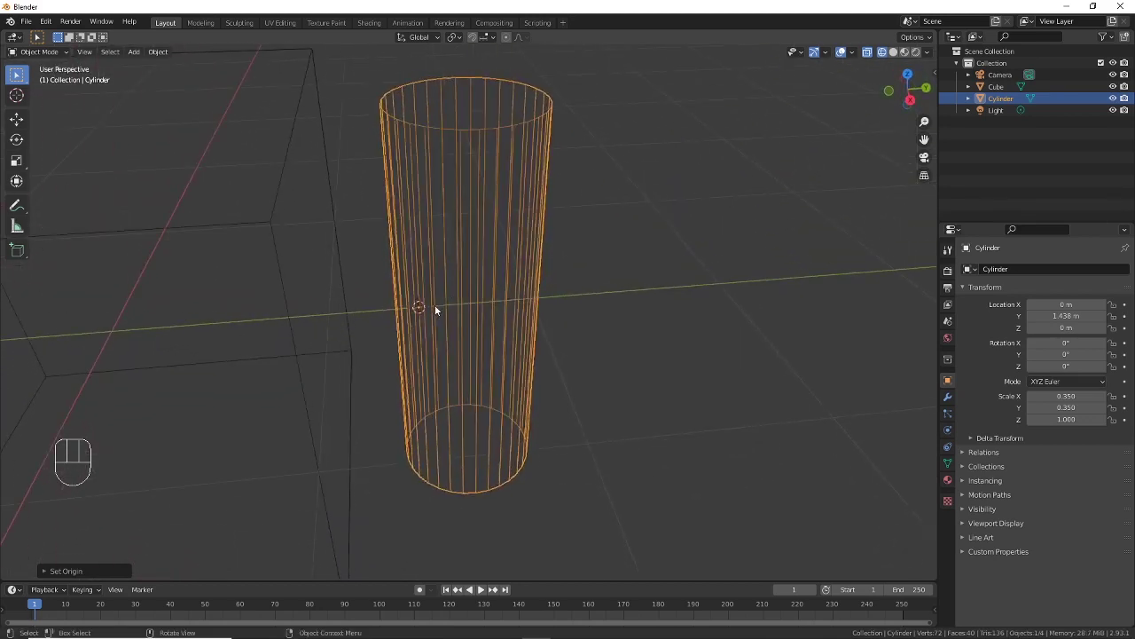
{"action": "left_click_drag", "start_coordinate": [499, 308], "coordinate": [447, 270]}
{"action": "left_click_drag", "start_coordinate": [481, 283], "coordinate": [508, 296]}
{"action": "left_click", "coordinate": [896, 55]}
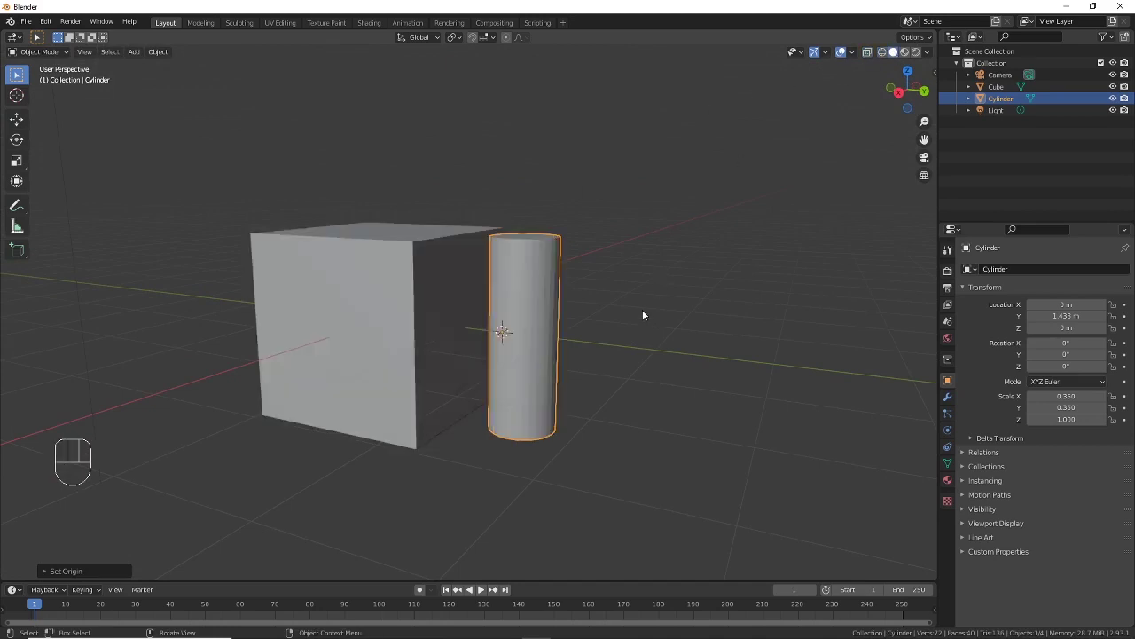
Step: Select the cube and enter Edit Mode on its mesh
{"action": "left_click_drag", "start_coordinate": [647, 313], "coordinate": [655, 275]}
{"action": "middle_click", "coordinate": [648, 279]}
{"action": "middle_click", "coordinate": [639, 286]}
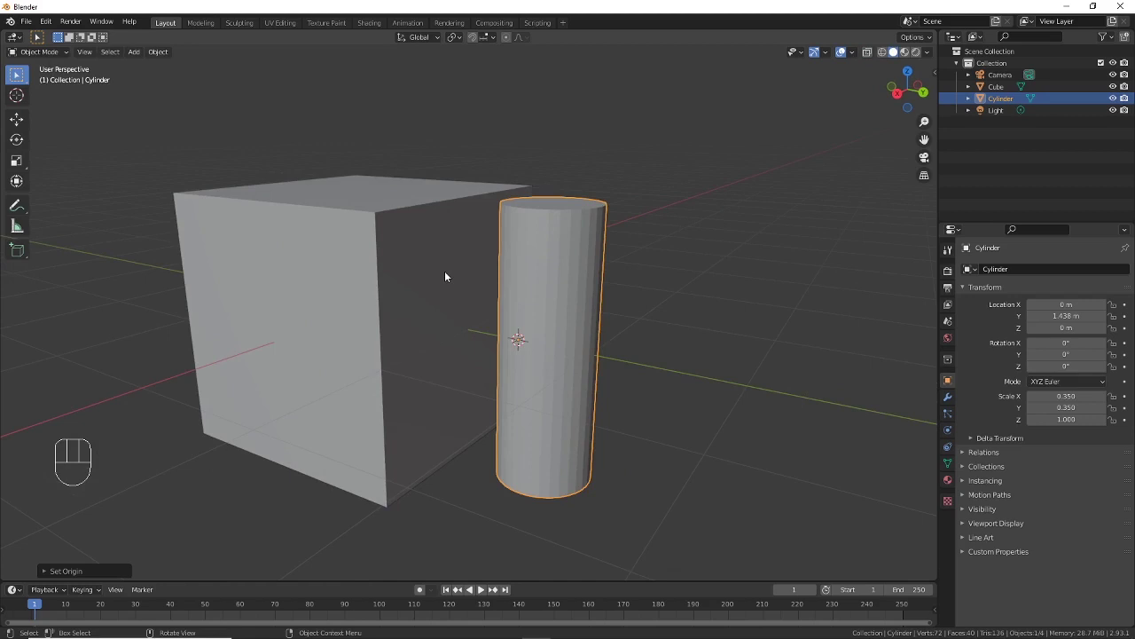
{"action": "left_click", "coordinate": [450, 277]}
{"action": "left_click_drag", "start_coordinate": [58, 56], "coordinate": [58, 80]}
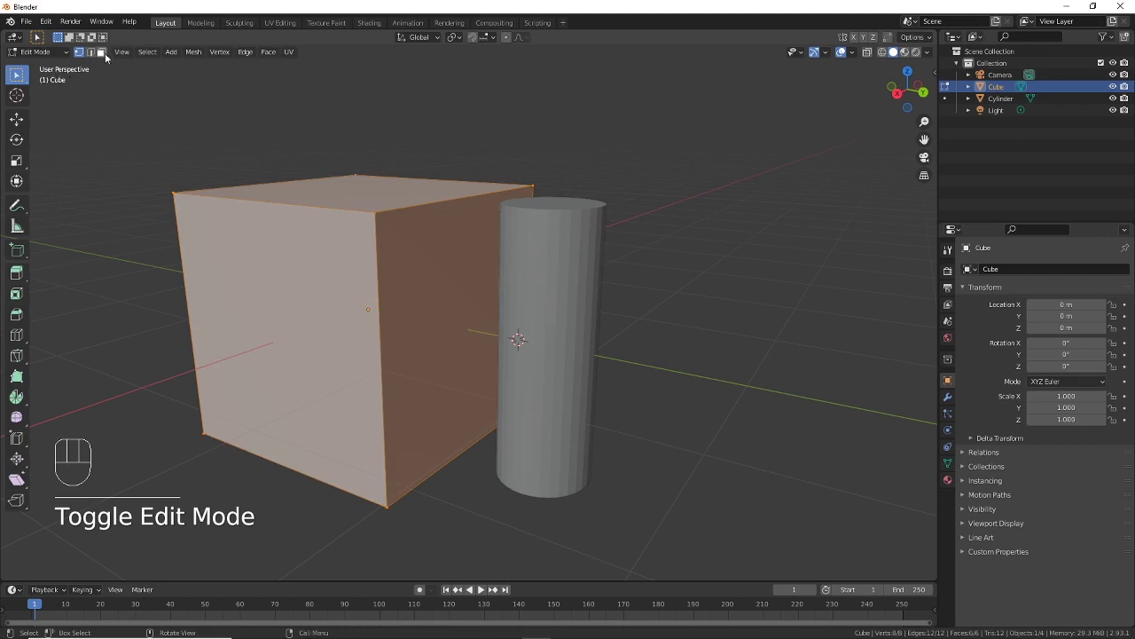
Step: Switch to face select and snap the 3D cursor to a selected side face of the cube
{"action": "left_click", "coordinate": [109, 55]}
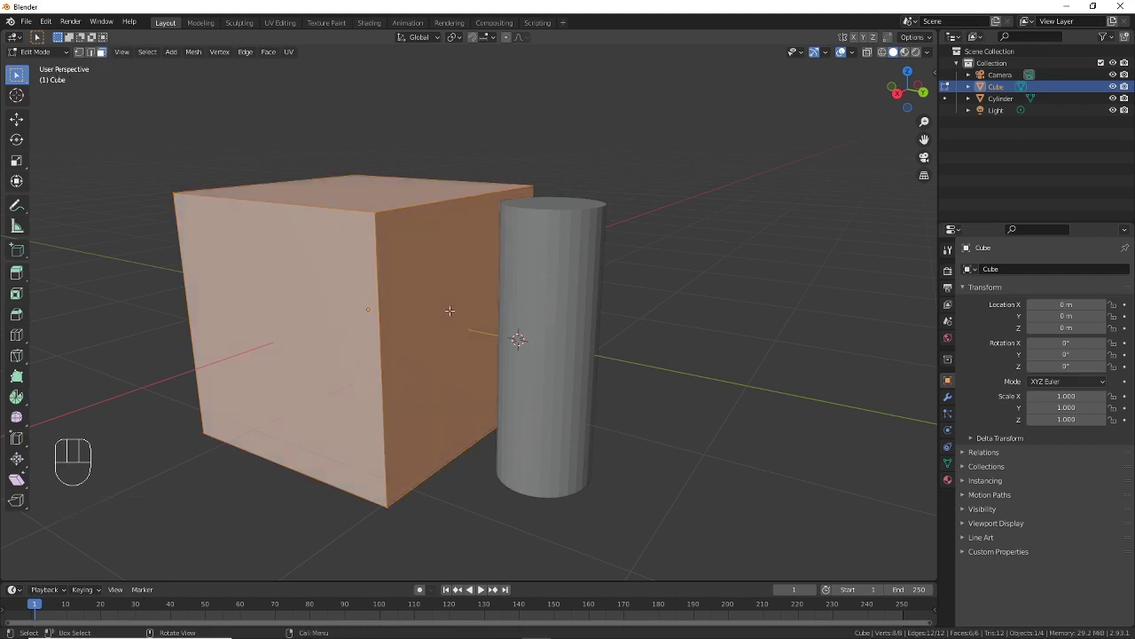
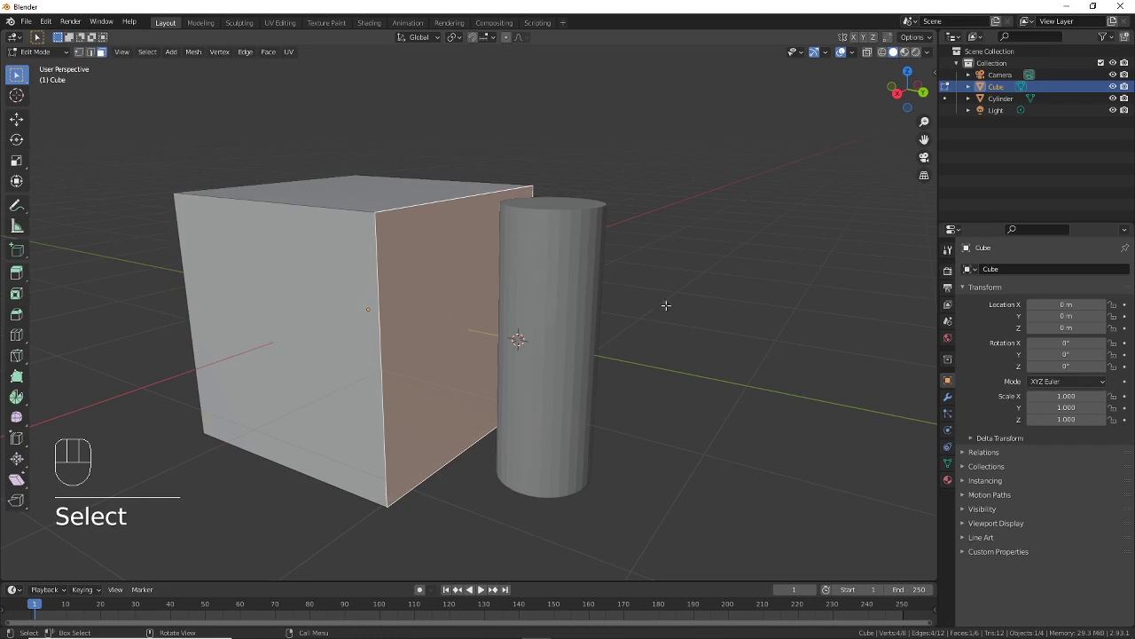
{"action": "key", "text": "shift+s"}
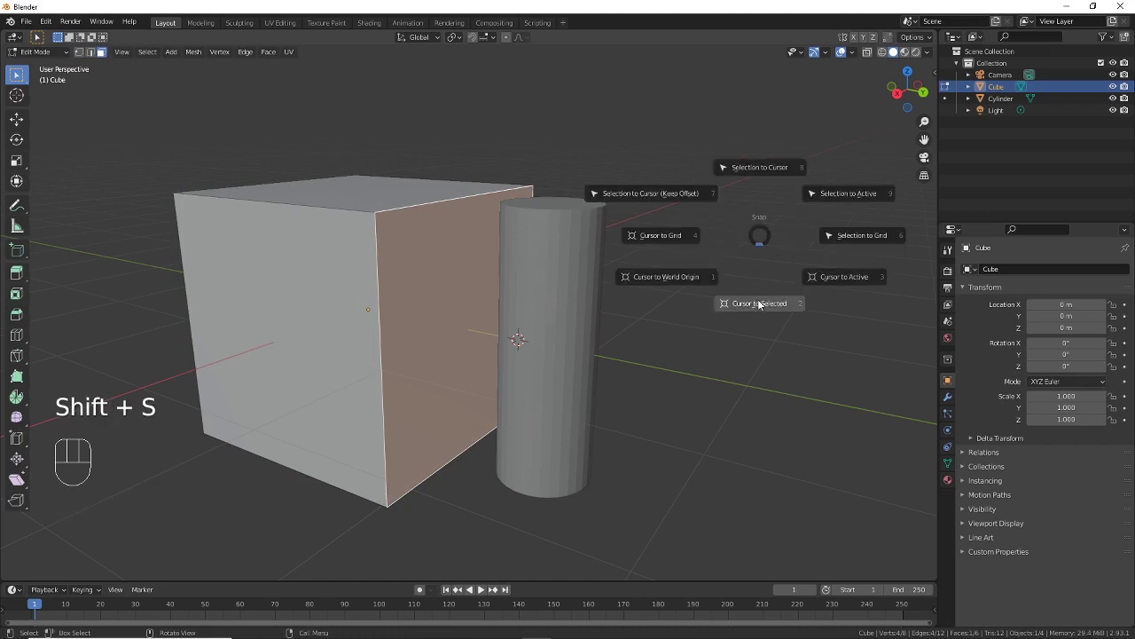
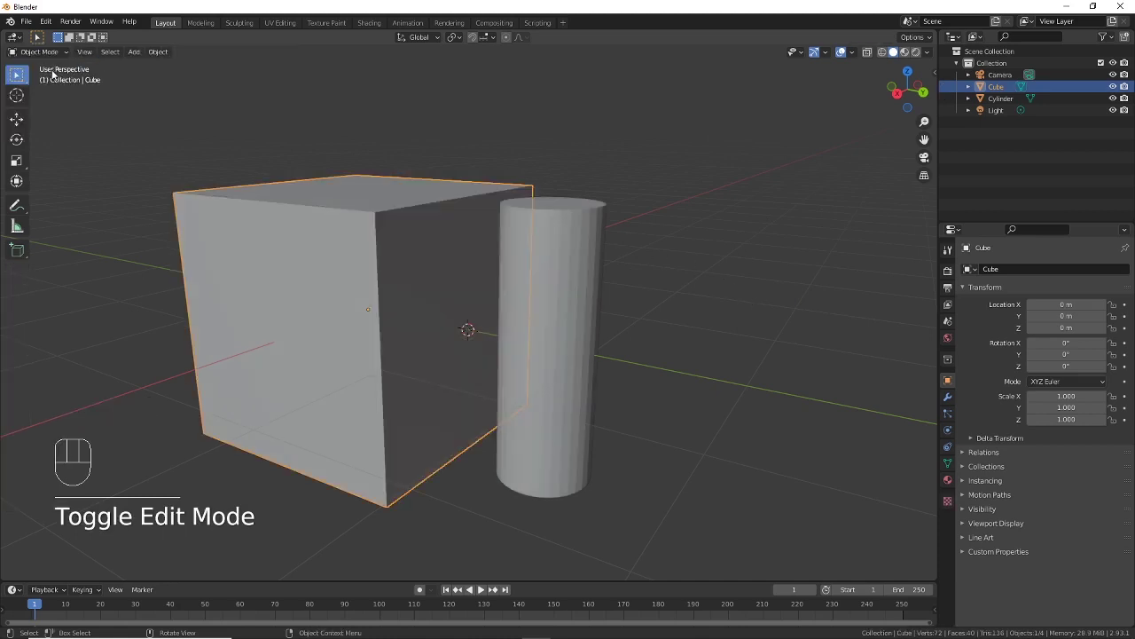
{"action": "left_click", "coordinate": [601, 306]}
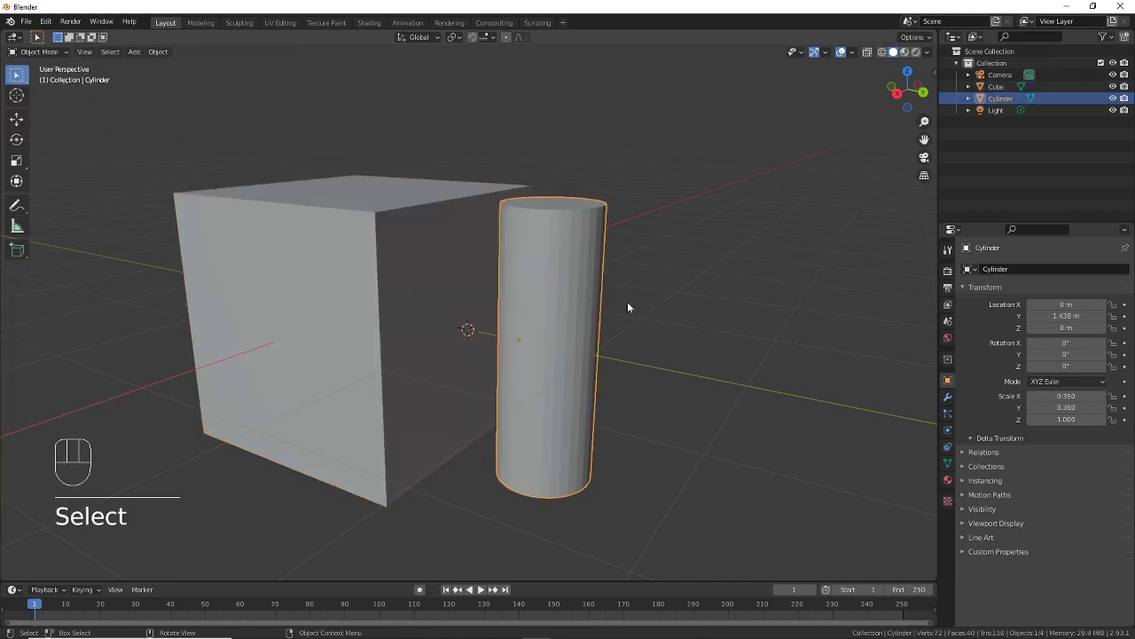
{"action": "key", "text": "shift+s"}
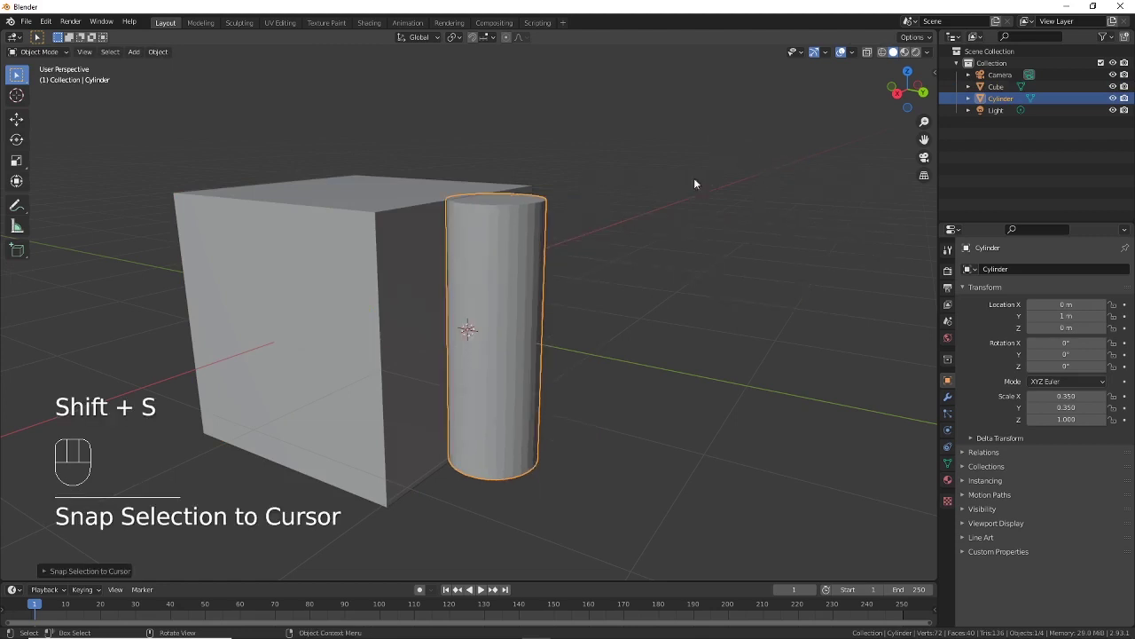
{"action": "left_click_drag", "start_coordinate": [553, 259], "coordinate": [572, 306]}
{"action": "left_click_drag", "start_coordinate": [557, 291], "coordinate": [567, 326]}
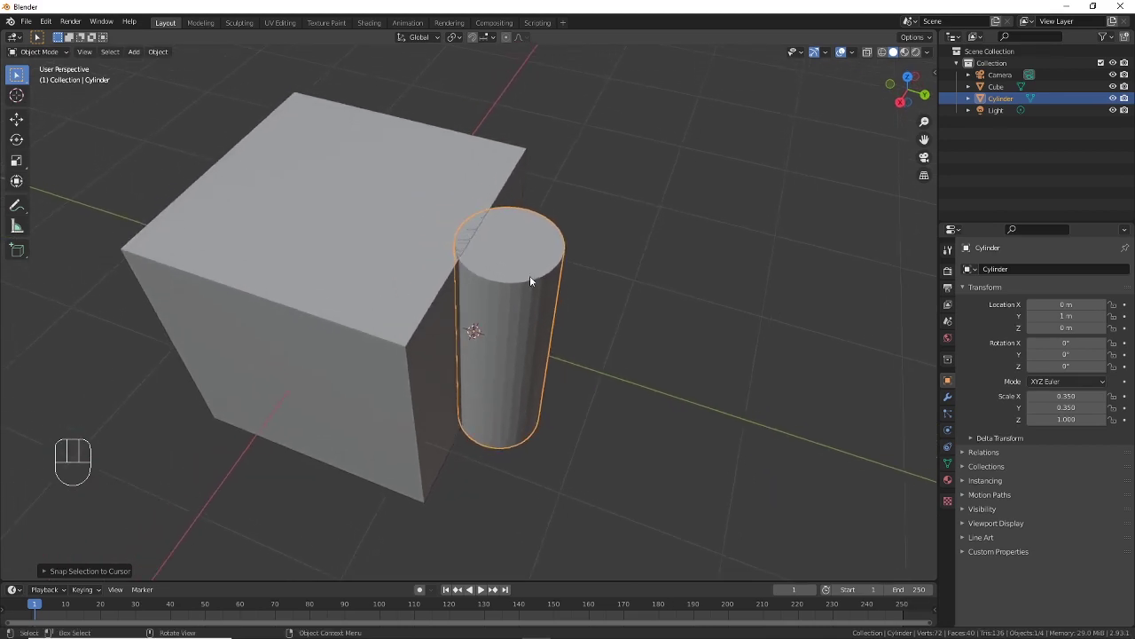
{"action": "middle_click", "coordinate": [477, 328]}
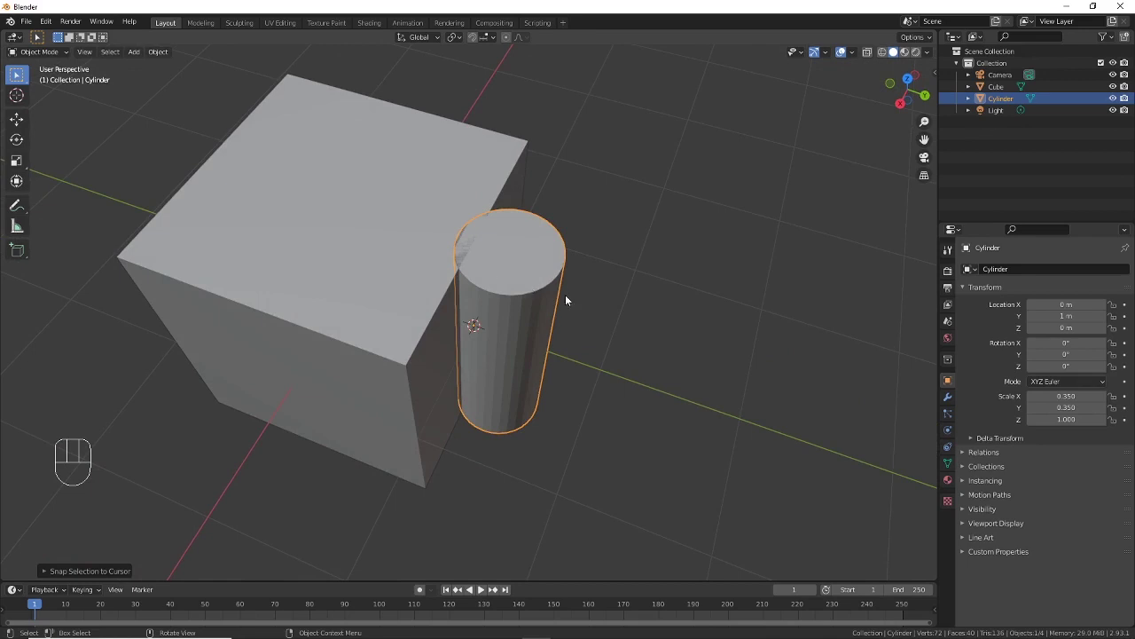
{"action": "middle_click", "coordinate": [522, 311]}
{"action": "middle_click", "coordinate": [566, 289]}
{"action": "middle_click", "coordinate": [484, 286]}
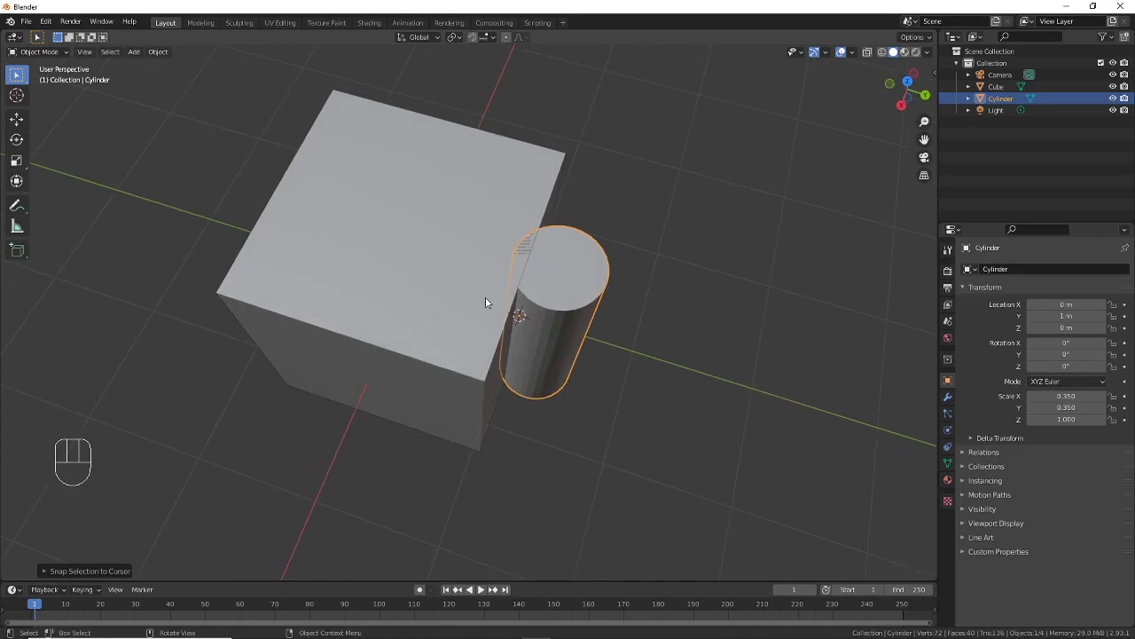
Step: In top view, set the pivot to the 3D cursor placed at the cube's centre
{"action": "key", "text": "KP_7"}
{"action": "left_click_drag", "start_coordinate": [464, 310], "coordinate": [504, 255]}
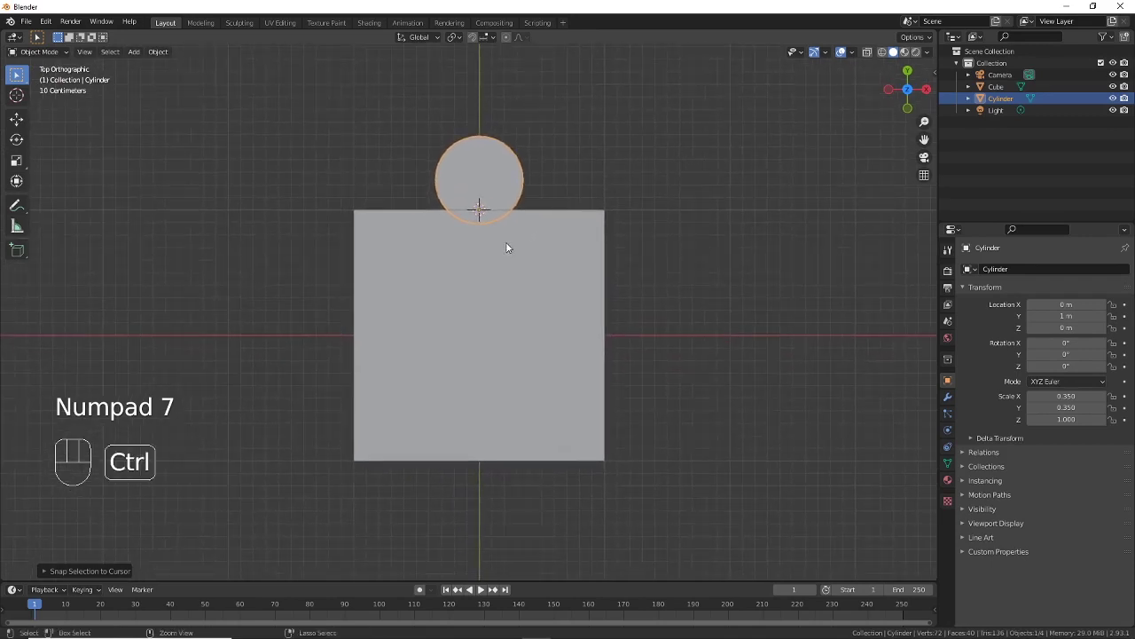
{"action": "middle_click", "coordinate": [510, 244]}
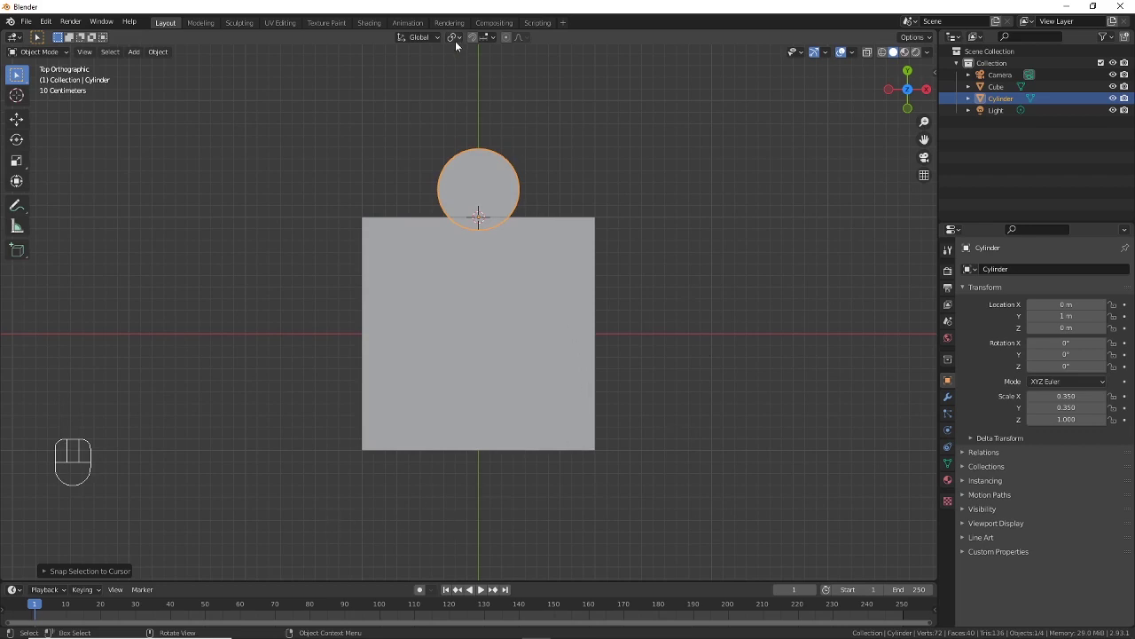
{"action": "left_click_drag", "start_coordinate": [461, 42], "coordinate": [476, 70]}
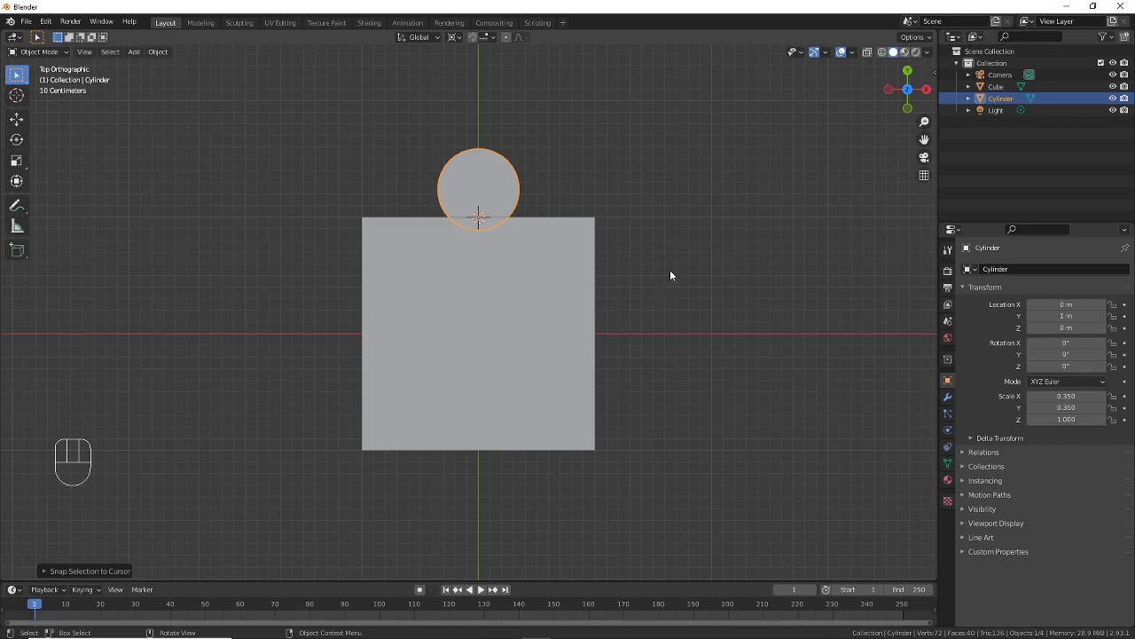
{"action": "key", "text": "shift+s"}
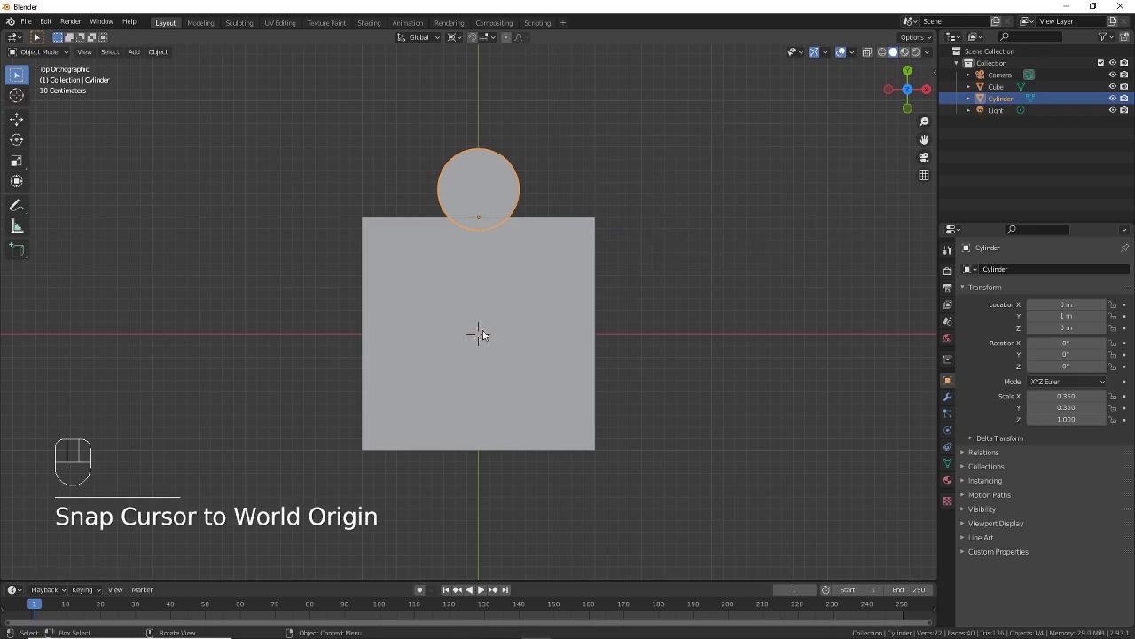
{"action": "key", "text": "r"}
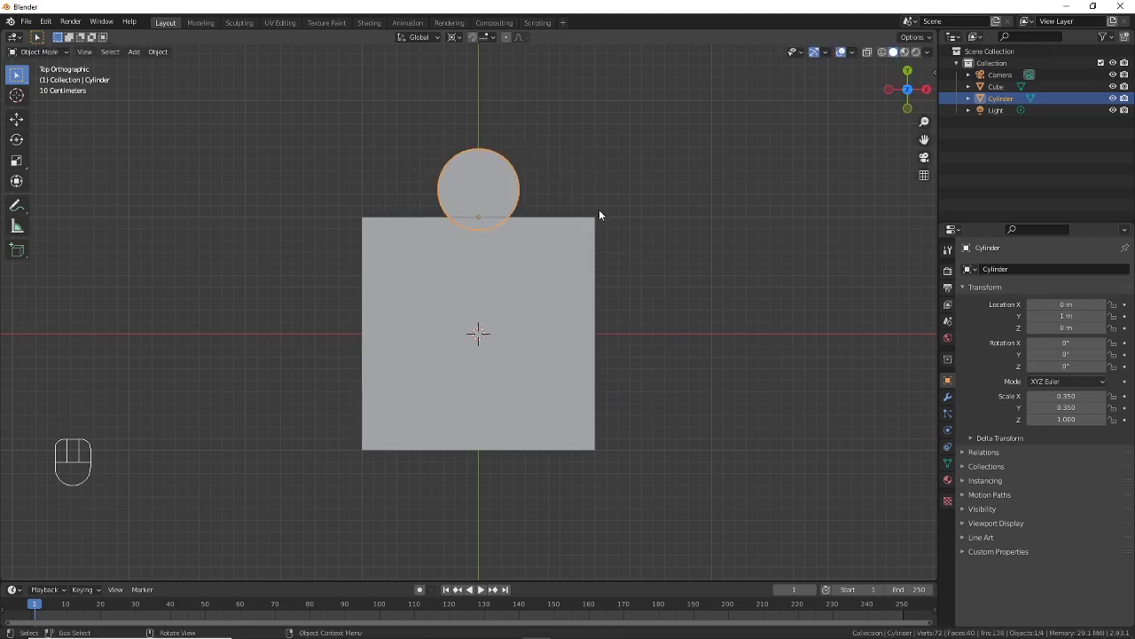
Step: Duplicate the cylinder onto the cube's other three sides, rotating each 90° and the last 180°
{"action": "key", "text": "shift+d"}
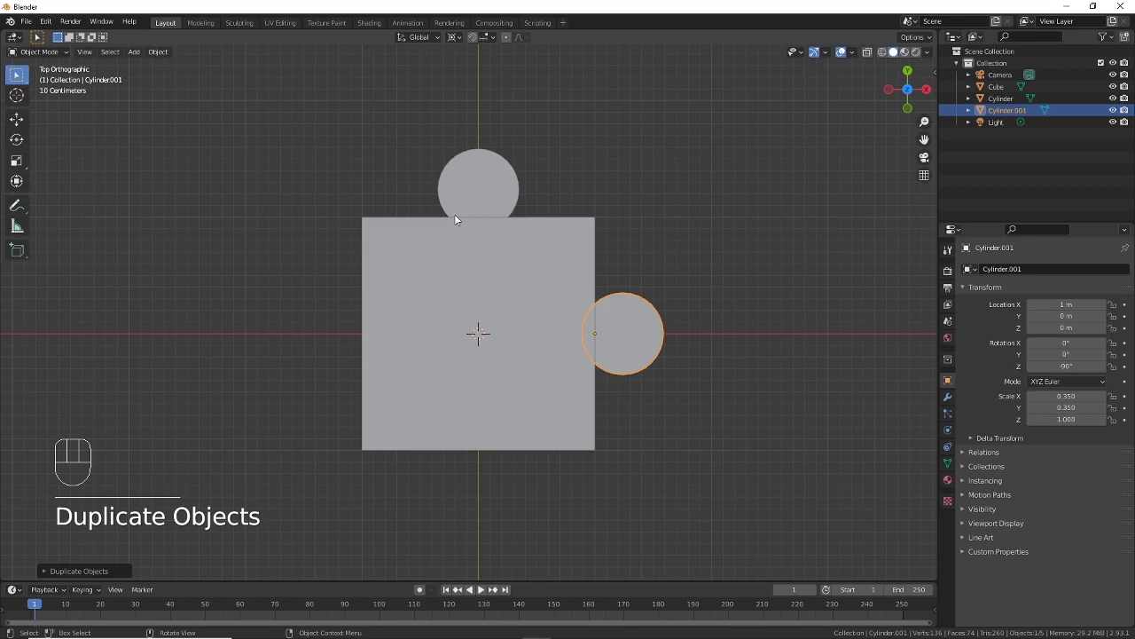
{"action": "left_click_drag", "start_coordinate": [629, 262], "coordinate": [649, 236]}
{"action": "middle_click", "coordinate": [653, 233]}
{"action": "middle_click", "coordinate": [669, 249]}
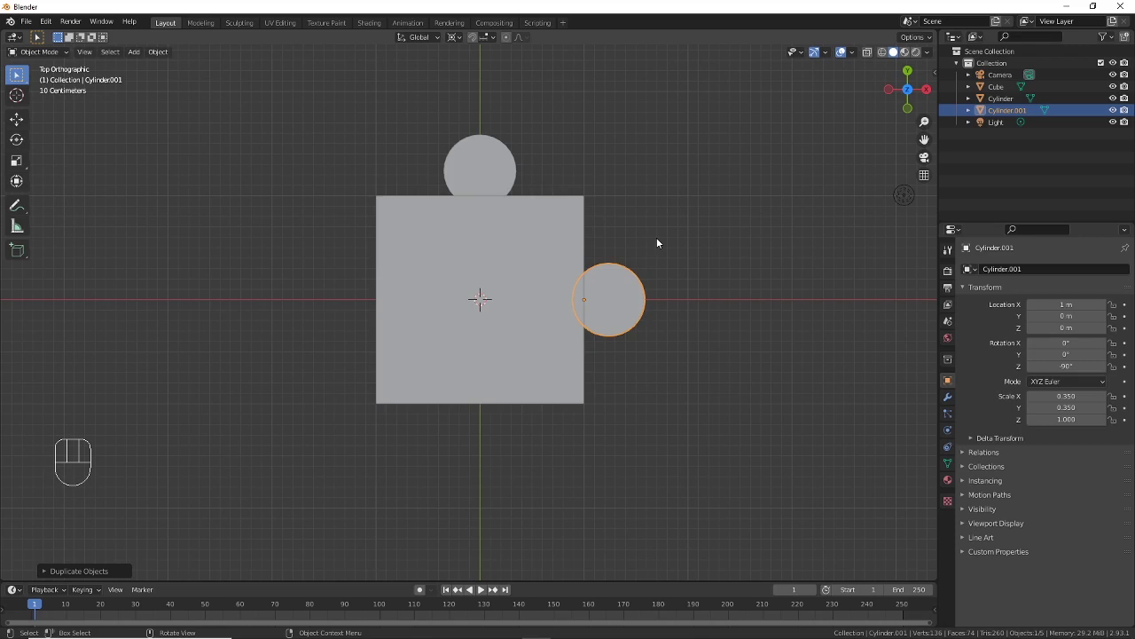
{"action": "key", "text": "shift+r"}
{"action": "key", "text": "shift+r"}
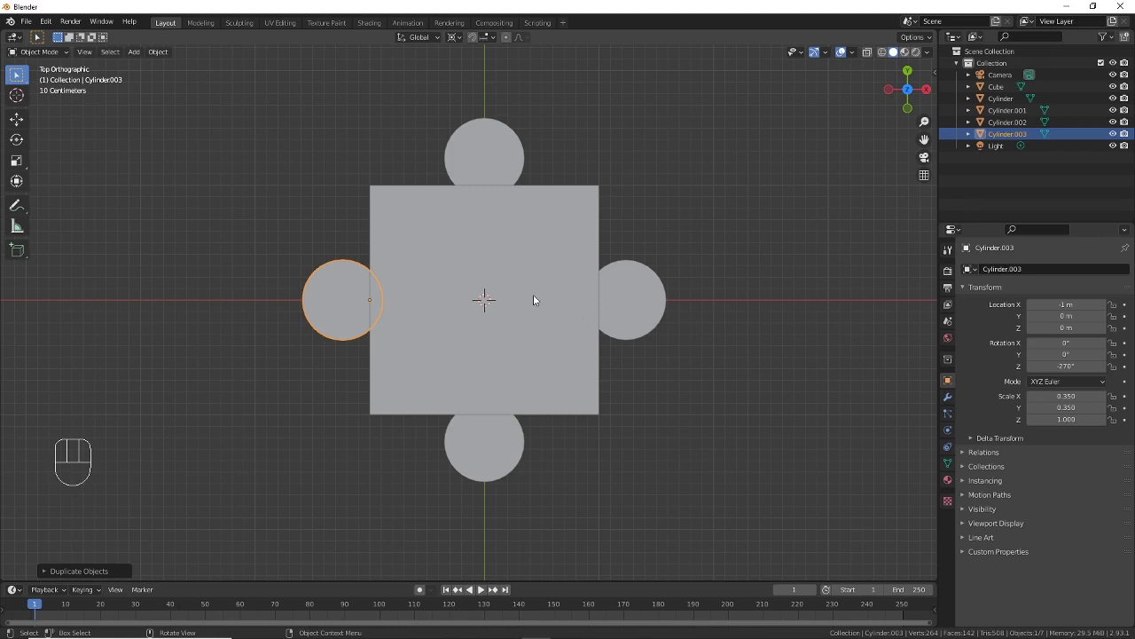
{"action": "left_click_drag", "start_coordinate": [458, 43], "coordinate": [518, 96]}
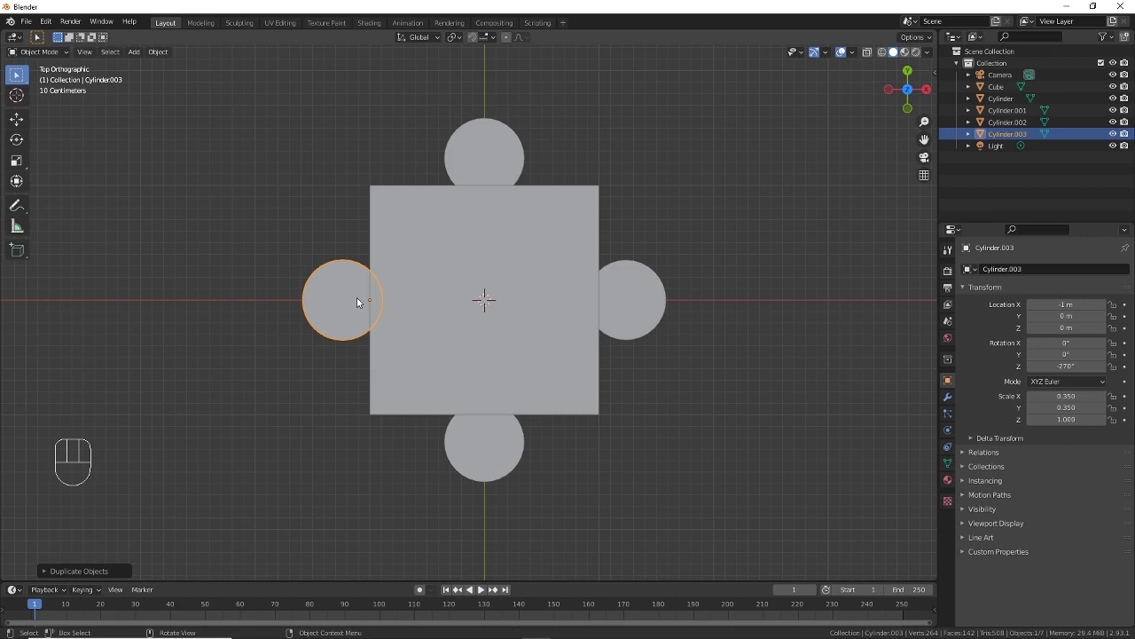
{"action": "key", "text": "r"}
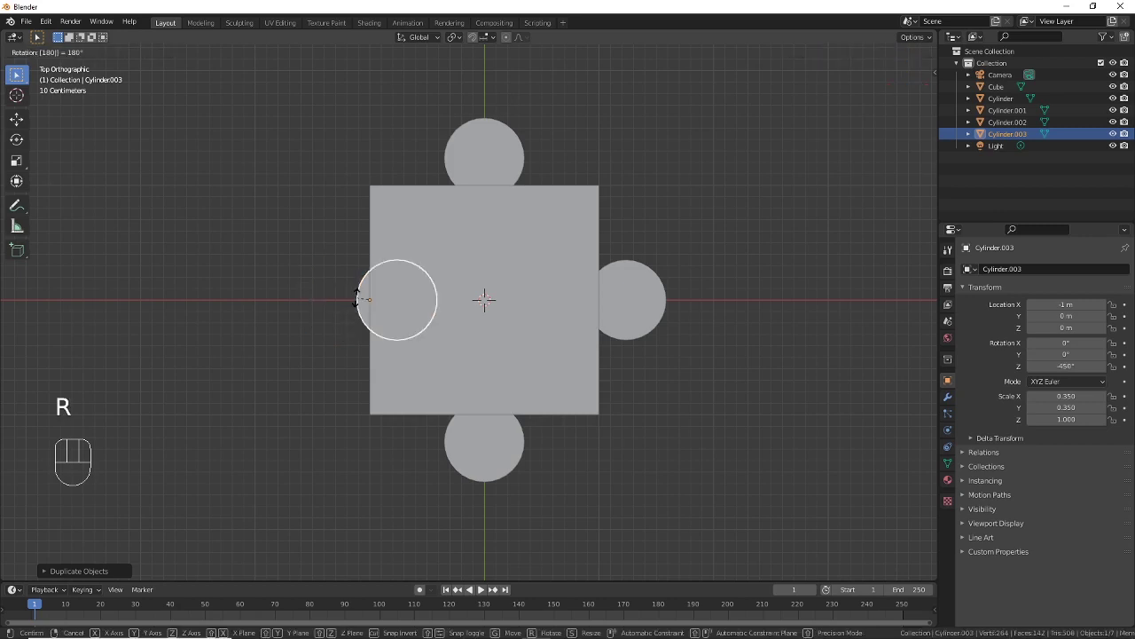
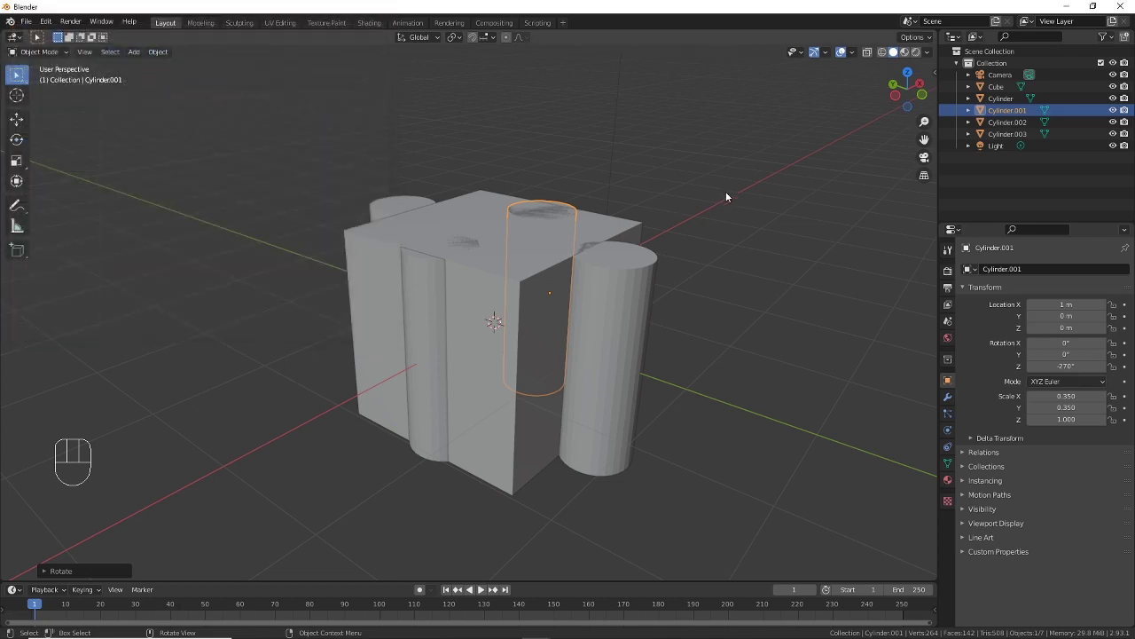
Step: Enable Bool Tool in the N sidebar and stretch two opposite cylinders taller along Z for a Difference cut
{"action": "key", "text": "n"}
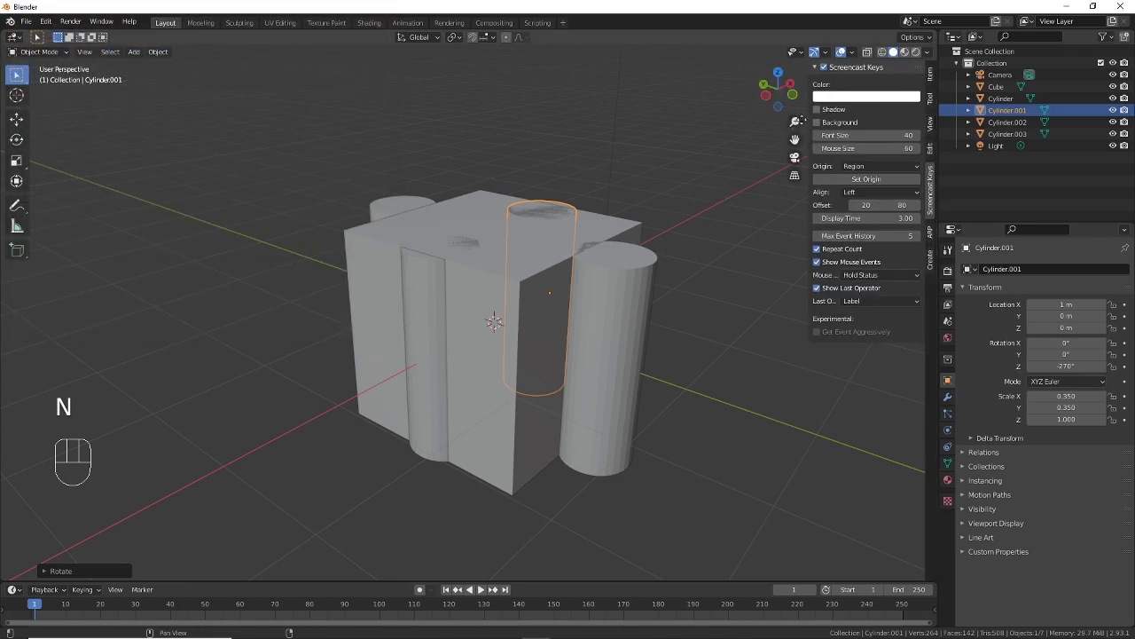
{"action": "left_click", "coordinate": [933, 154]}
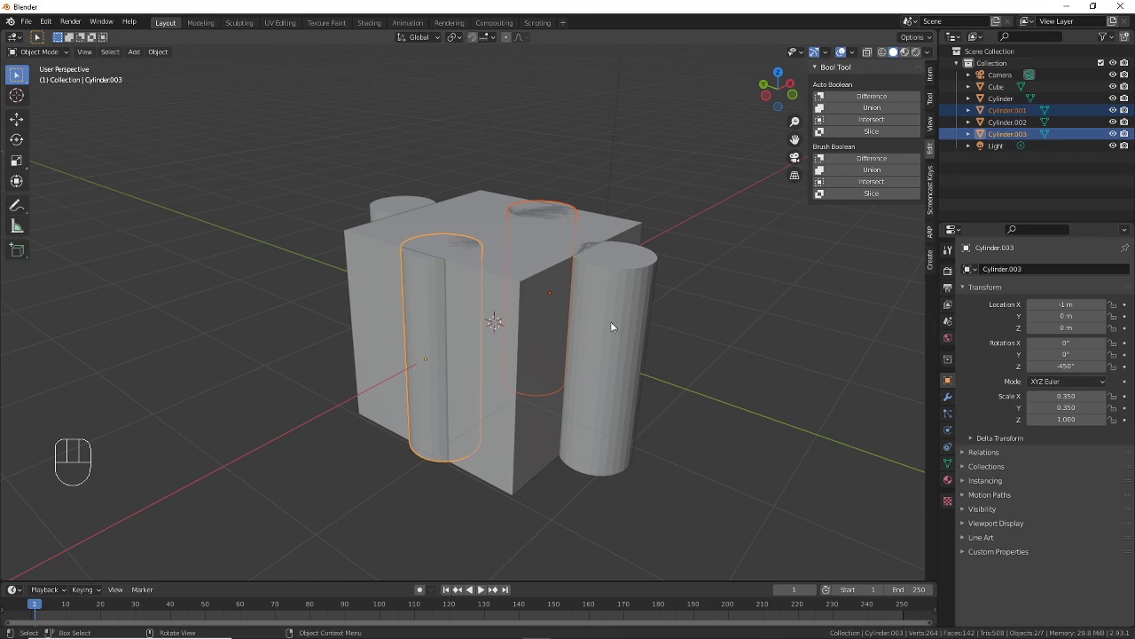
{"action": "key", "text": "s"}
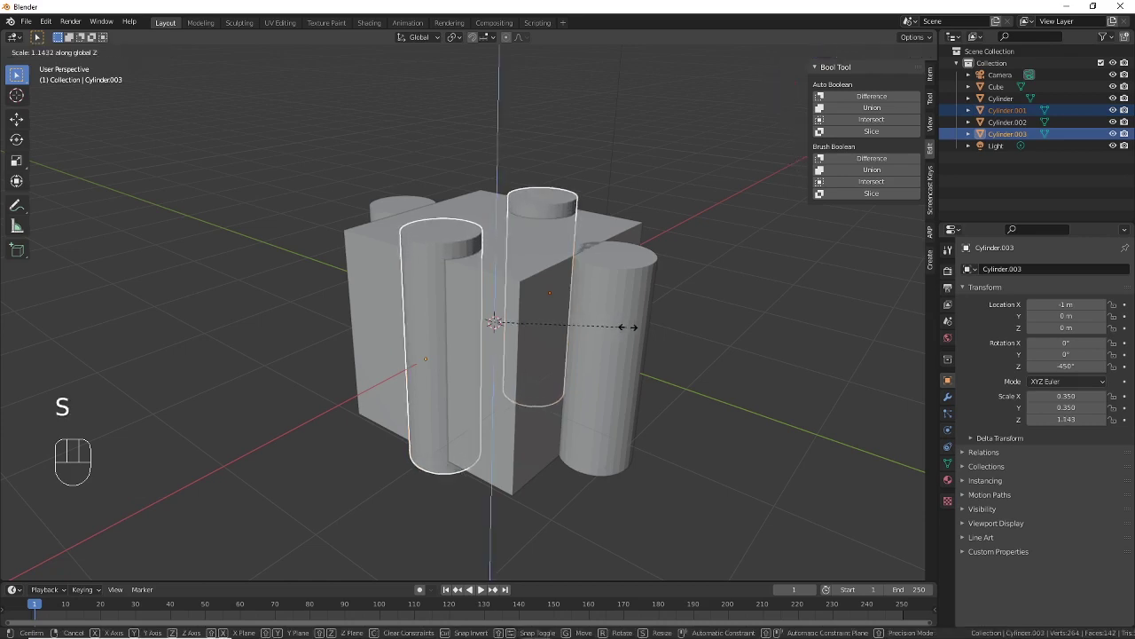
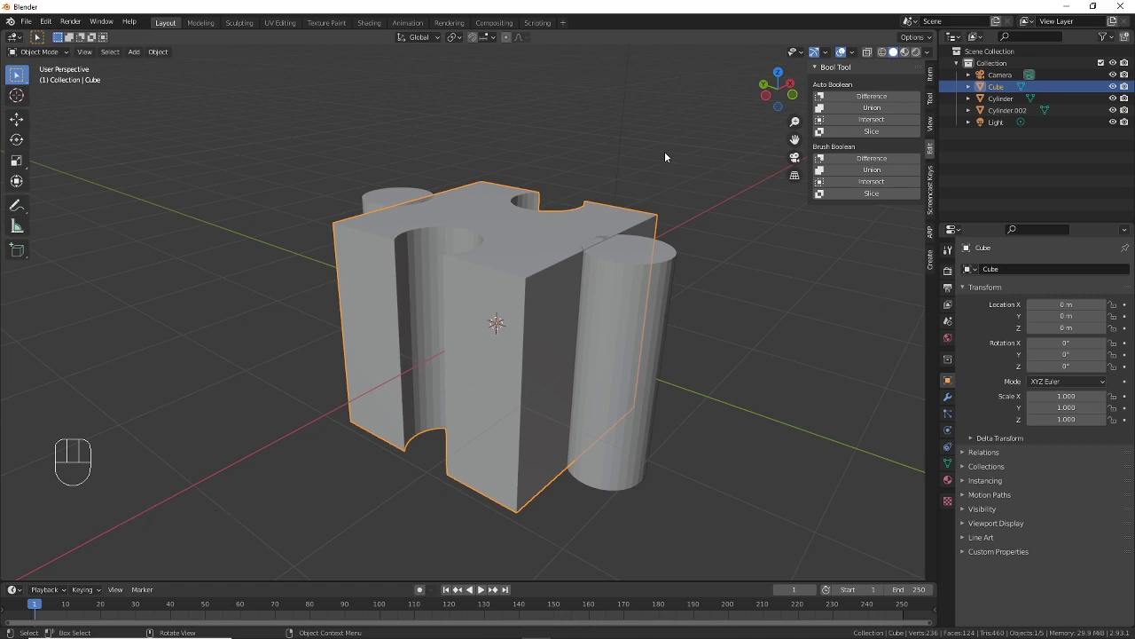
Step: Union the remaining two cylinders into the cube and scale the piece 3× in Z
{"action": "middle_click", "coordinate": [620, 279]}
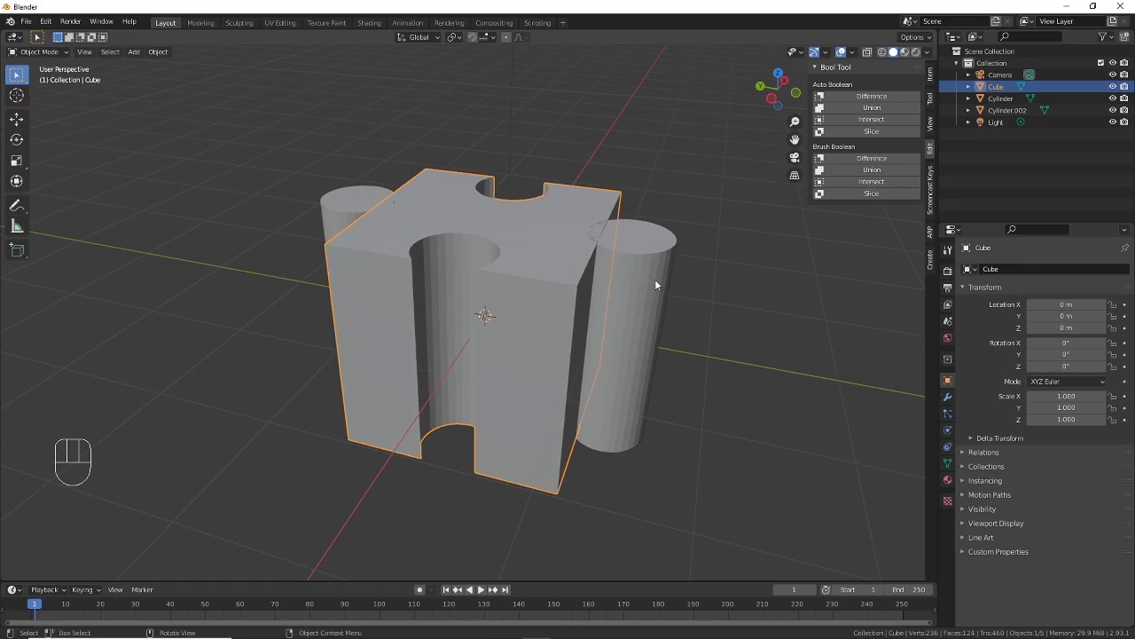
{"action": "left_click", "coordinate": [661, 285]}
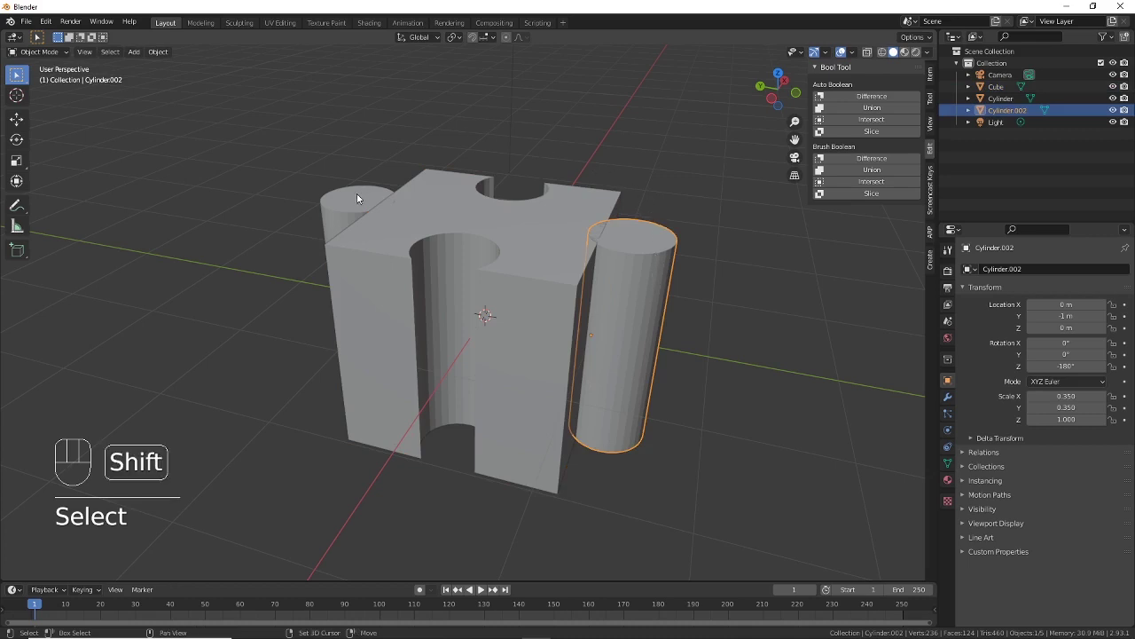
{"action": "left_click", "coordinate": [358, 198]}
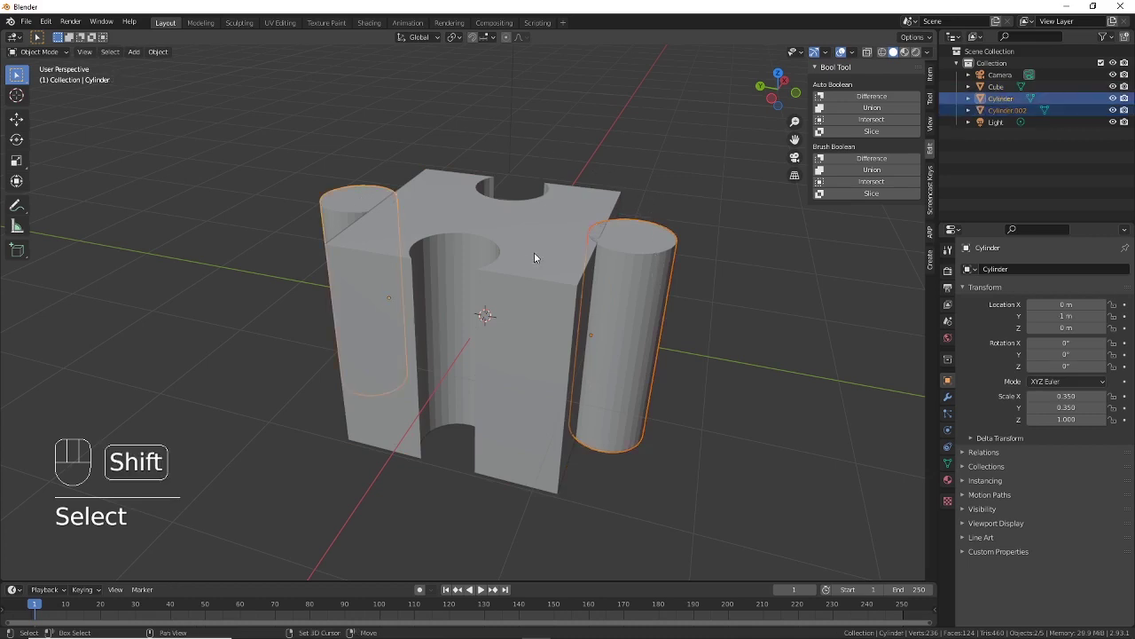
{"action": "left_click", "coordinate": [541, 257]}
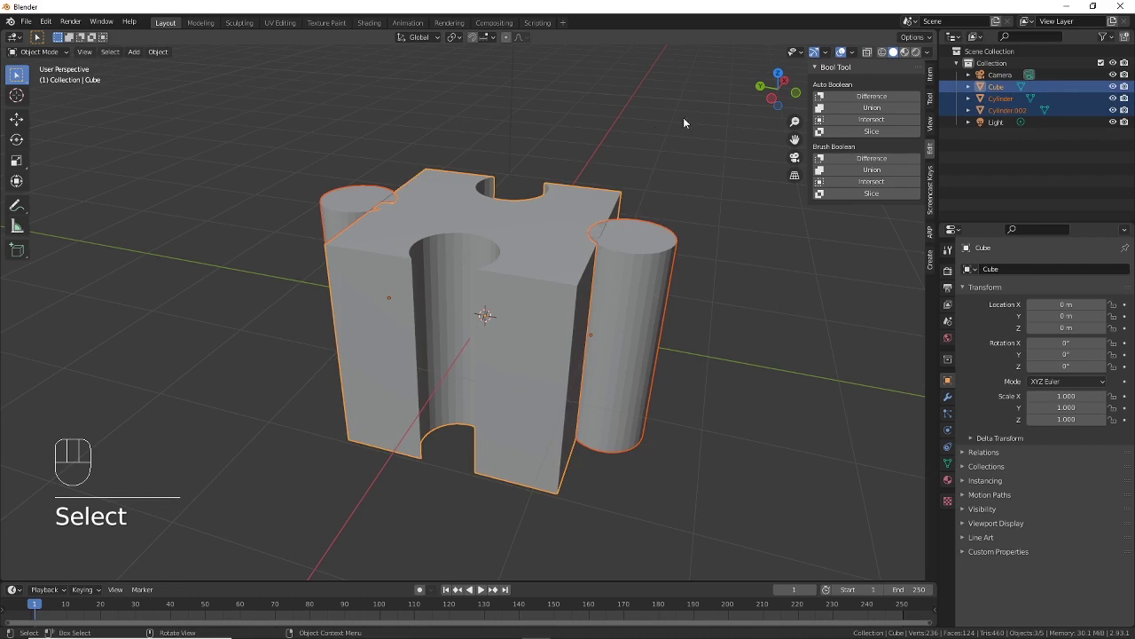
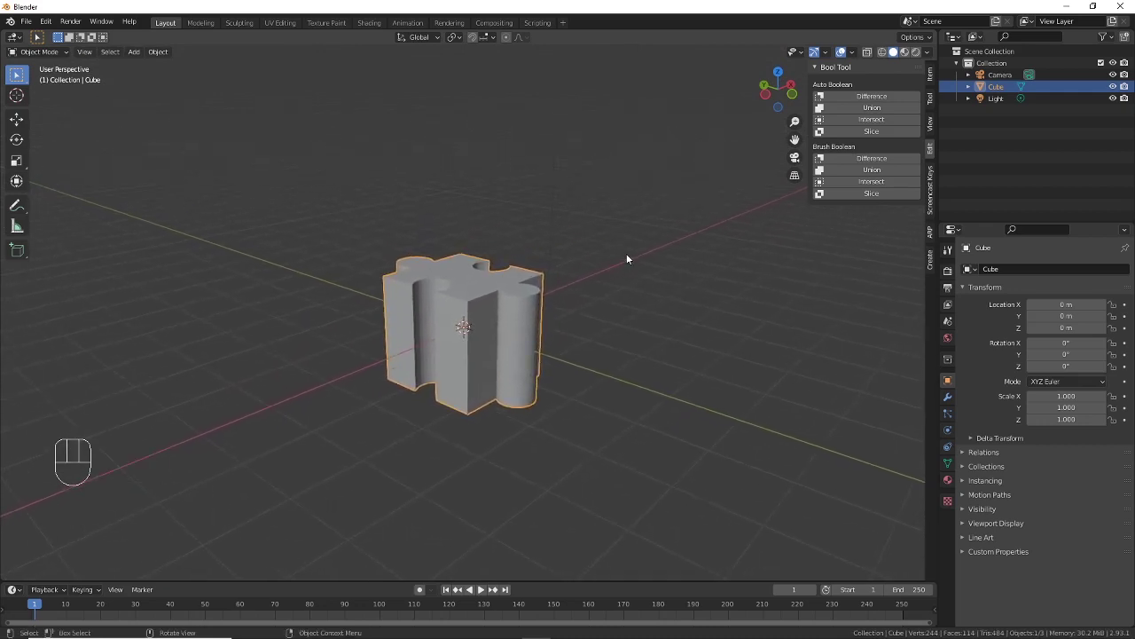
{"action": "key", "text": "s"}
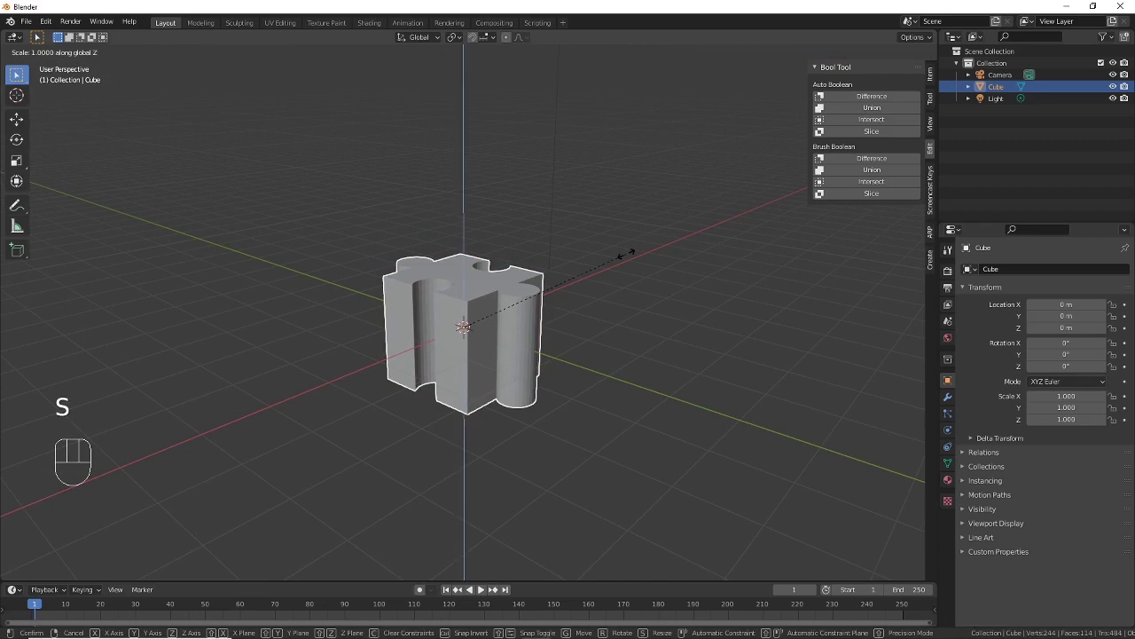
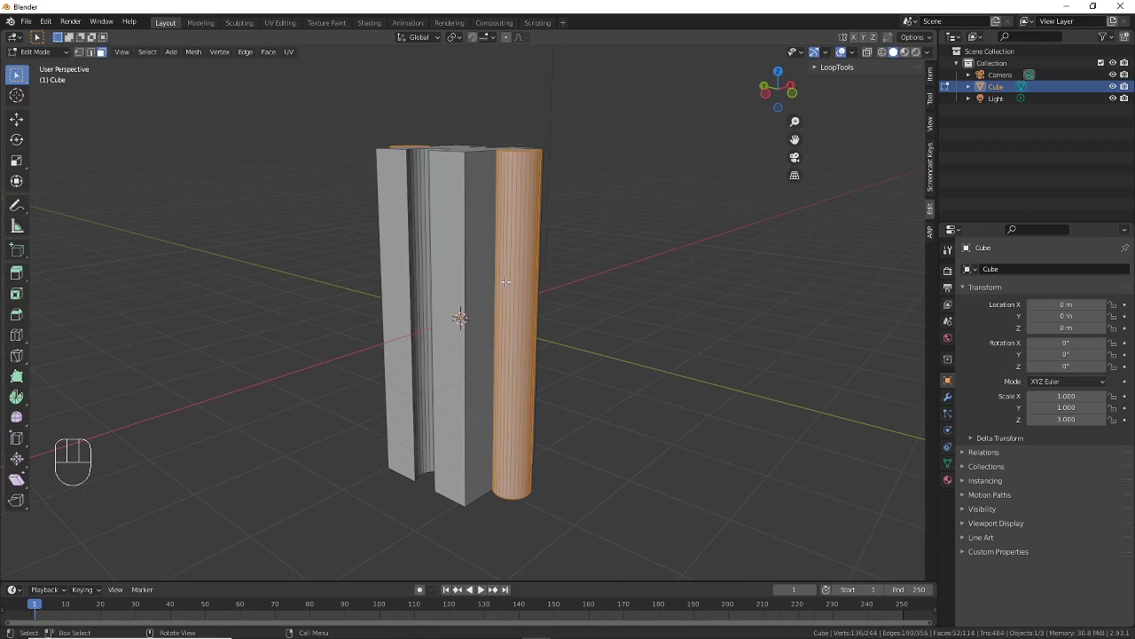
Step: Add a loop cut on the tall puzzle piece in Edit Mode
{"action": "key", "text": "ctrl+r"}
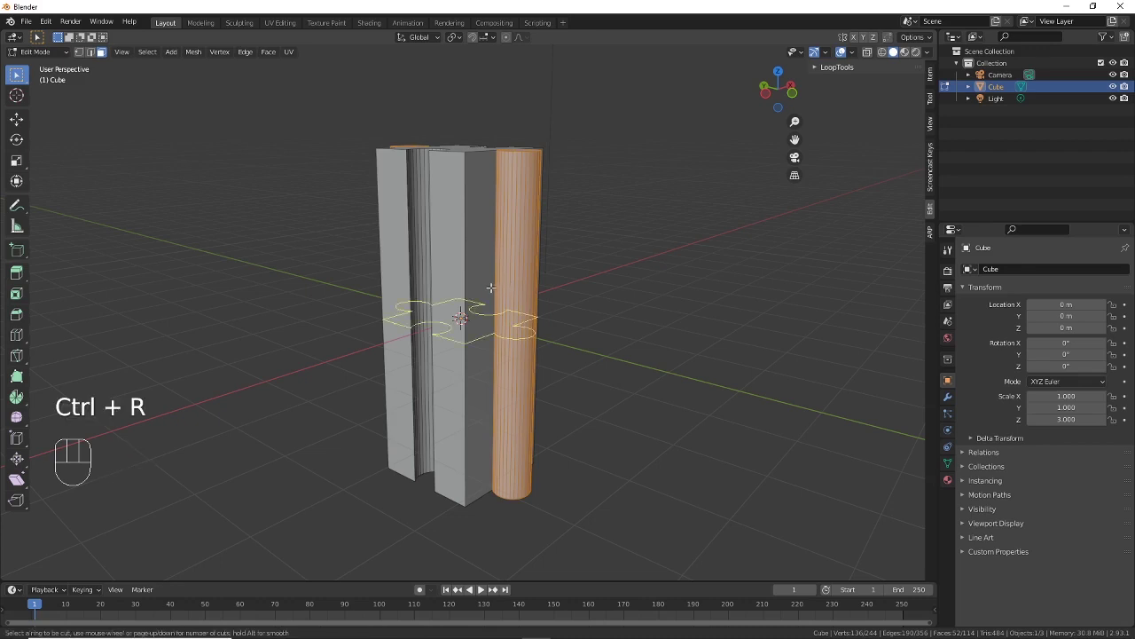
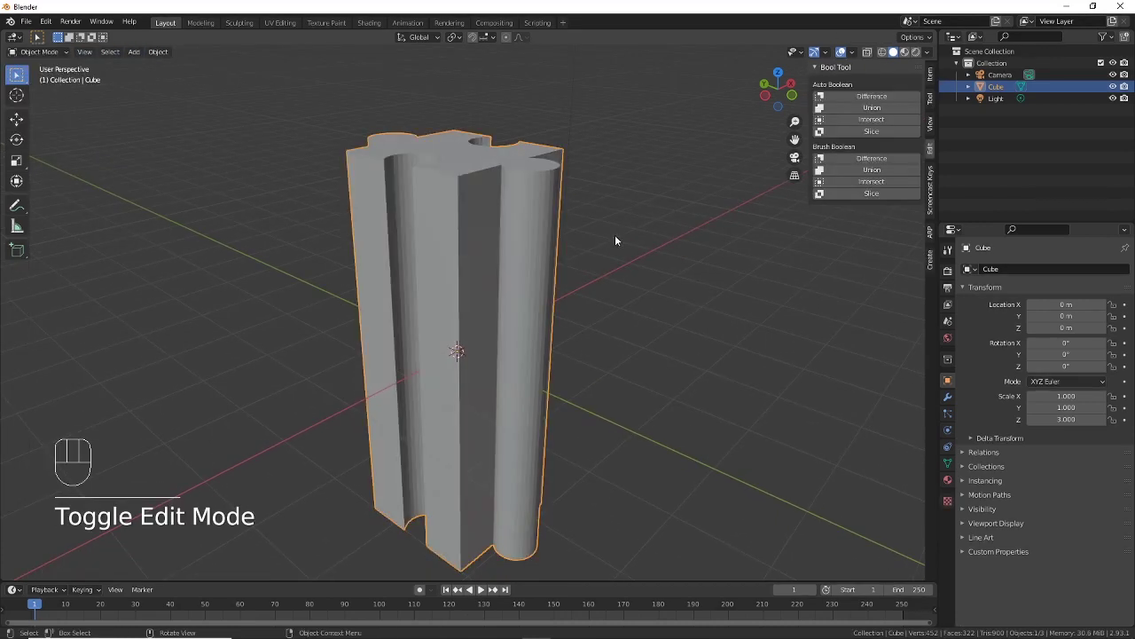
Step: Turn on Auto Smooth normals at 30° for the puzzle piece and check the shading
{"action": "left_click_drag", "start_coordinate": [623, 238], "coordinate": [613, 262]}
{"action": "left_click_drag", "start_coordinate": [649, 174], "coordinate": [624, 132]}
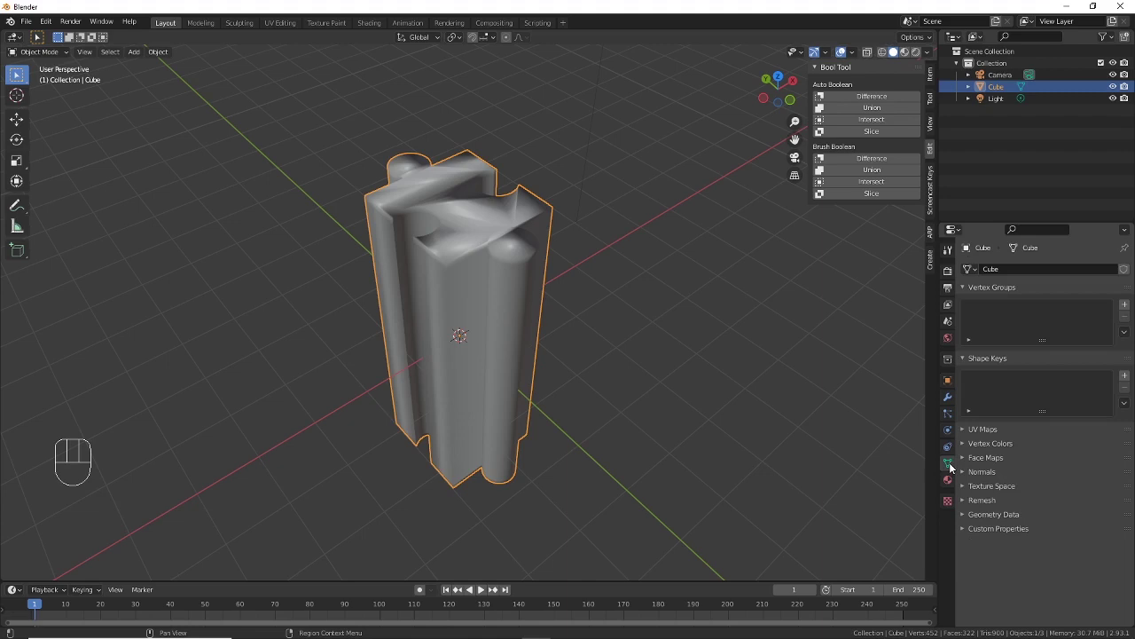
{"action": "left_click", "coordinate": [967, 475]}
{"action": "left_click", "coordinate": [1029, 494]}
{"action": "left_click_drag", "start_coordinate": [594, 214], "coordinate": [581, 241]}
{"action": "left_click_drag", "start_coordinate": [581, 244], "coordinate": [597, 259]}
Step: Save the file and duplicate the piece as Cube.001 from top view
{"action": "middle_click", "coordinate": [607, 286]}
{"action": "middle_click", "coordinate": [620, 276]}
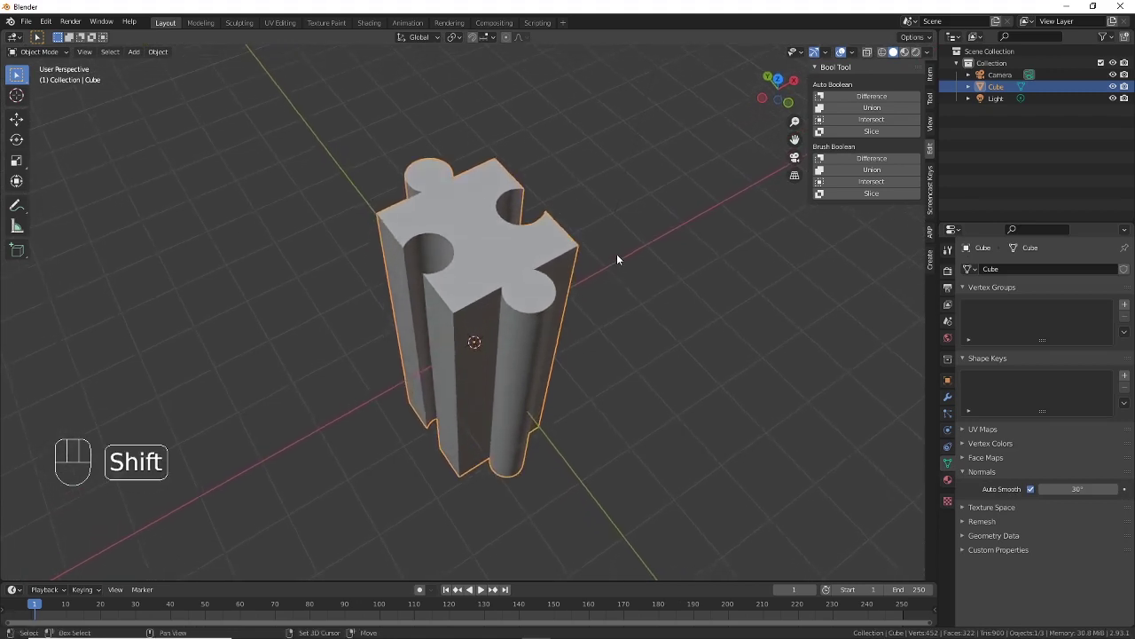
{"action": "middle_click", "coordinate": [622, 267]}
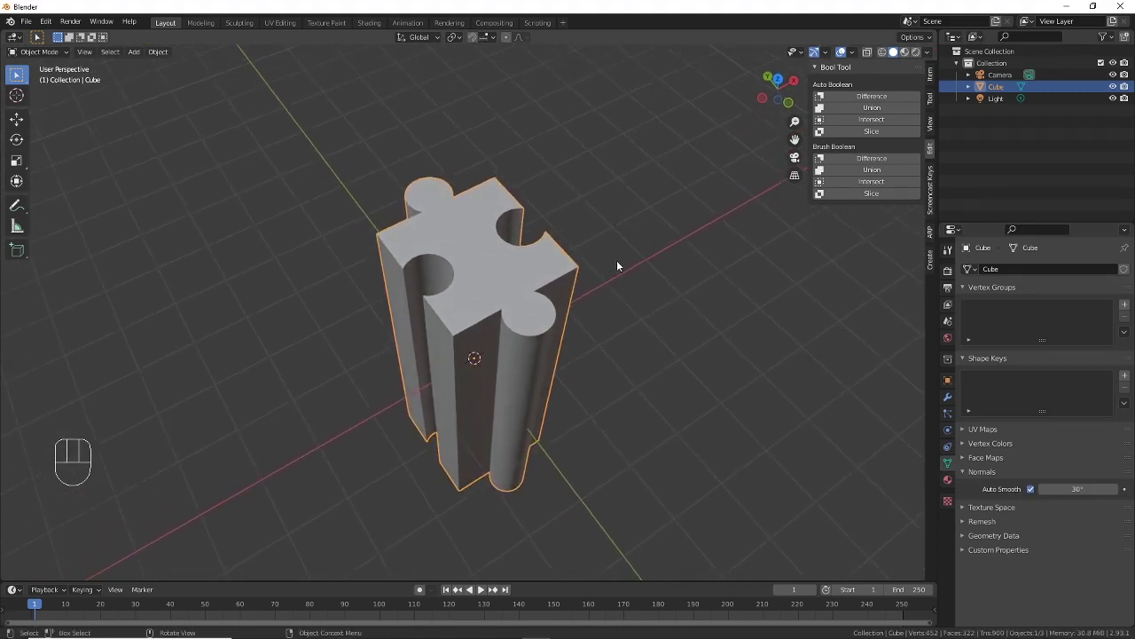
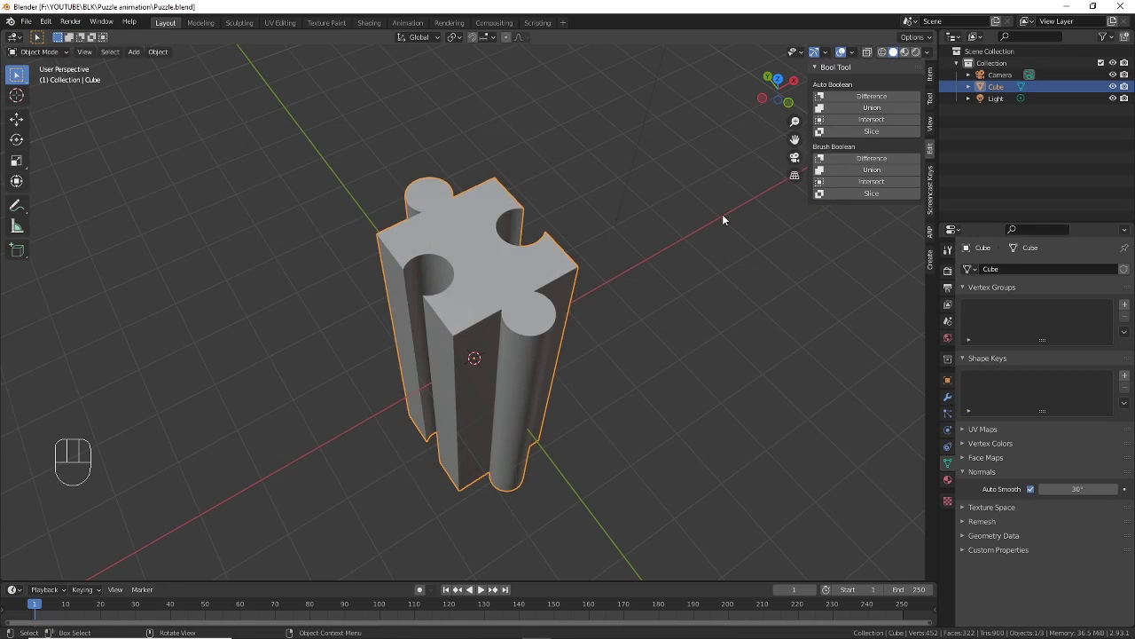
{"action": "key", "text": "KP_7"}
{"action": "left_click_drag", "start_coordinate": [741, 249], "coordinate": [677, 230]}
Step: Duplicate the puzzle piece, rotate the copy 90° and set it beside the first
{"action": "key", "text": "shift+d"}
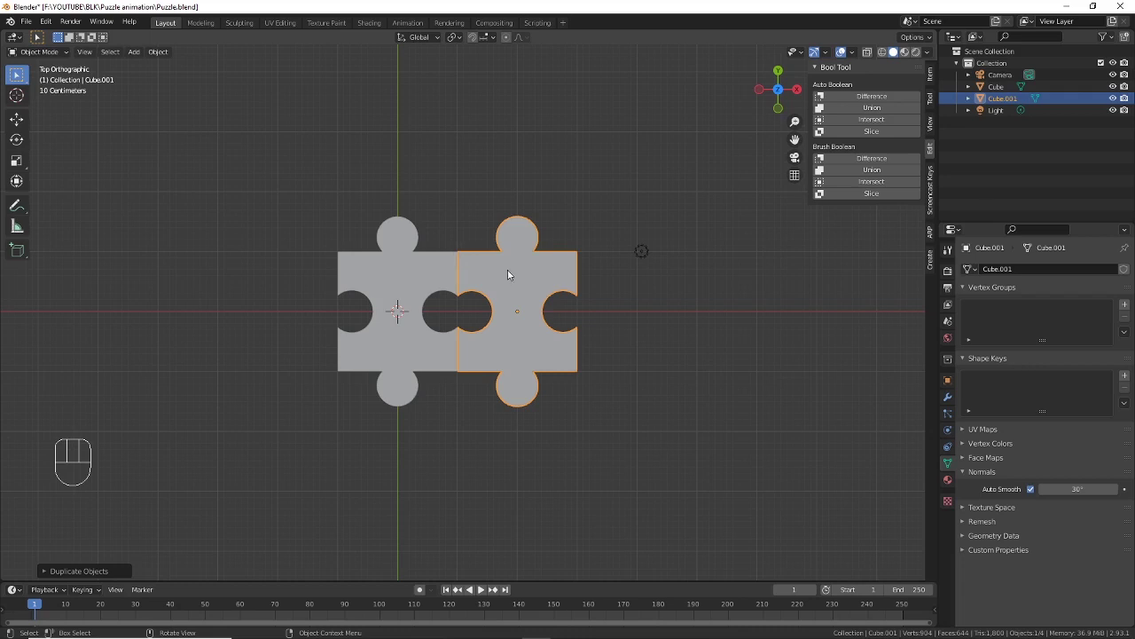
{"action": "key", "text": "r"}
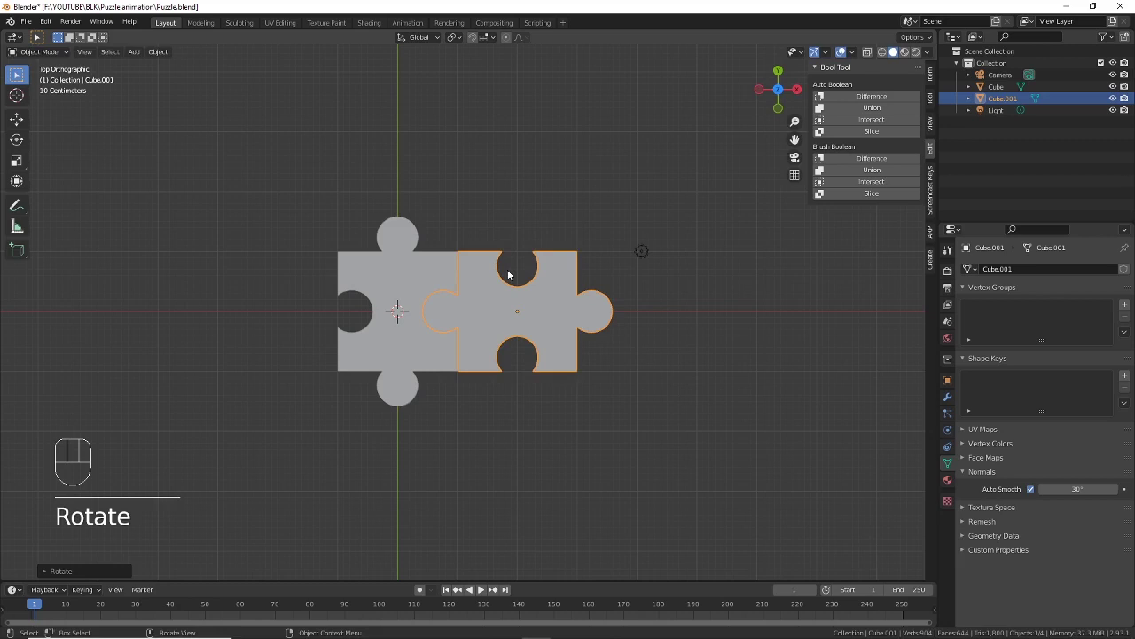
{"action": "left_click_drag", "start_coordinate": [521, 274], "coordinate": [471, 273]}
{"action": "left_click", "coordinate": [382, 266]}
{"action": "left_click_drag", "start_coordinate": [441, 273], "coordinate": [387, 275]}
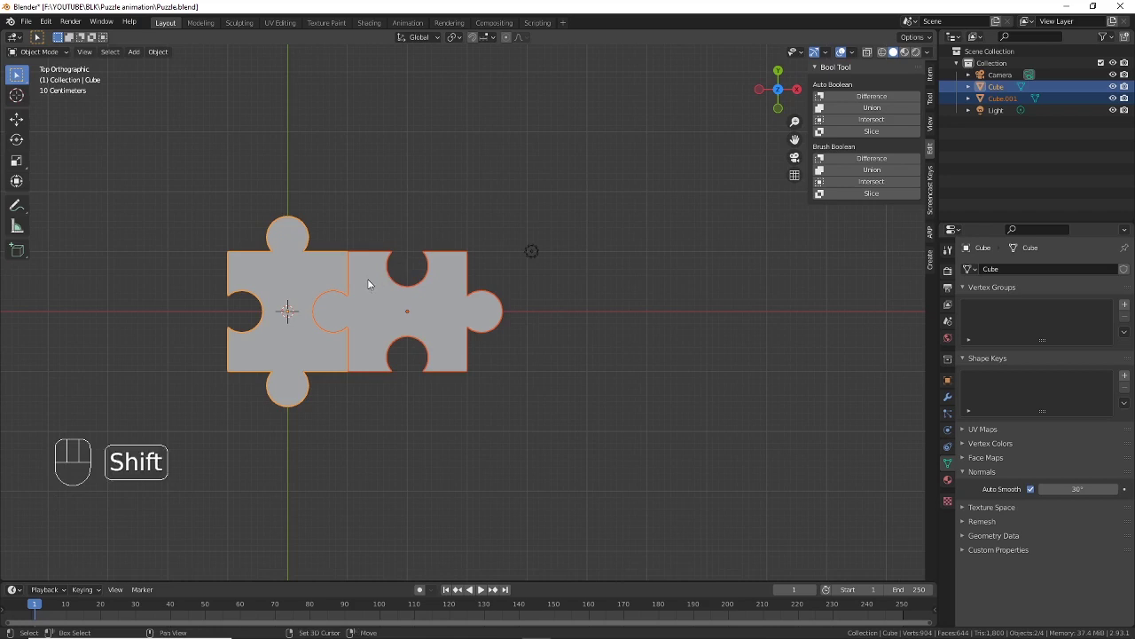
Step: Extend the row with further rotated copies up to Cube.006, then add a Plane
{"action": "key", "text": "shift+d"}
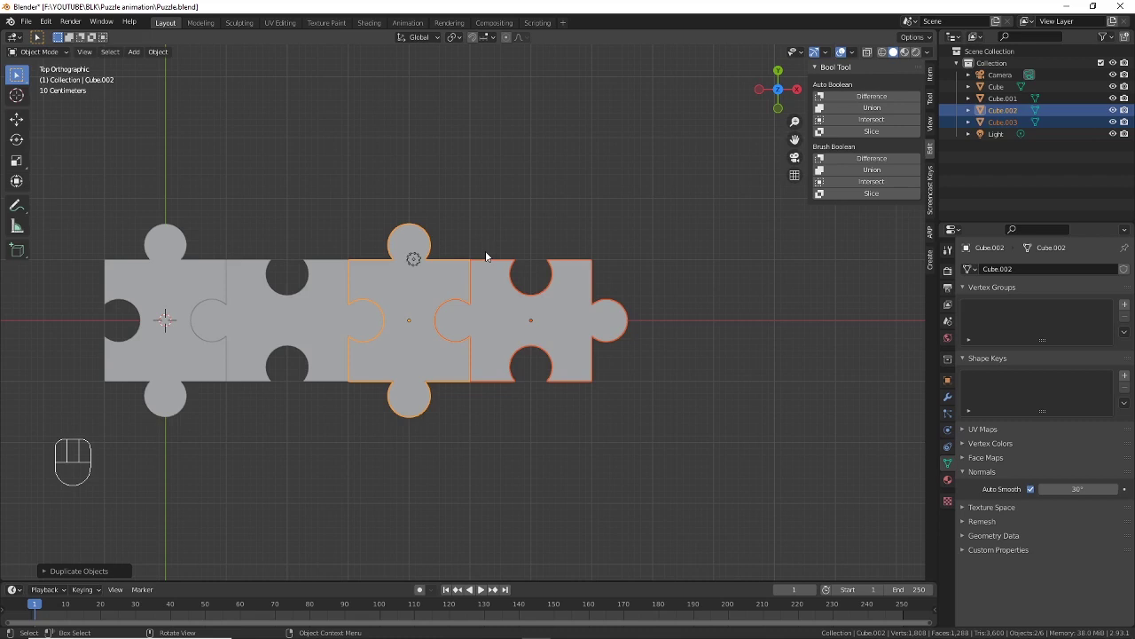
{"action": "key", "text": "shift+r"}
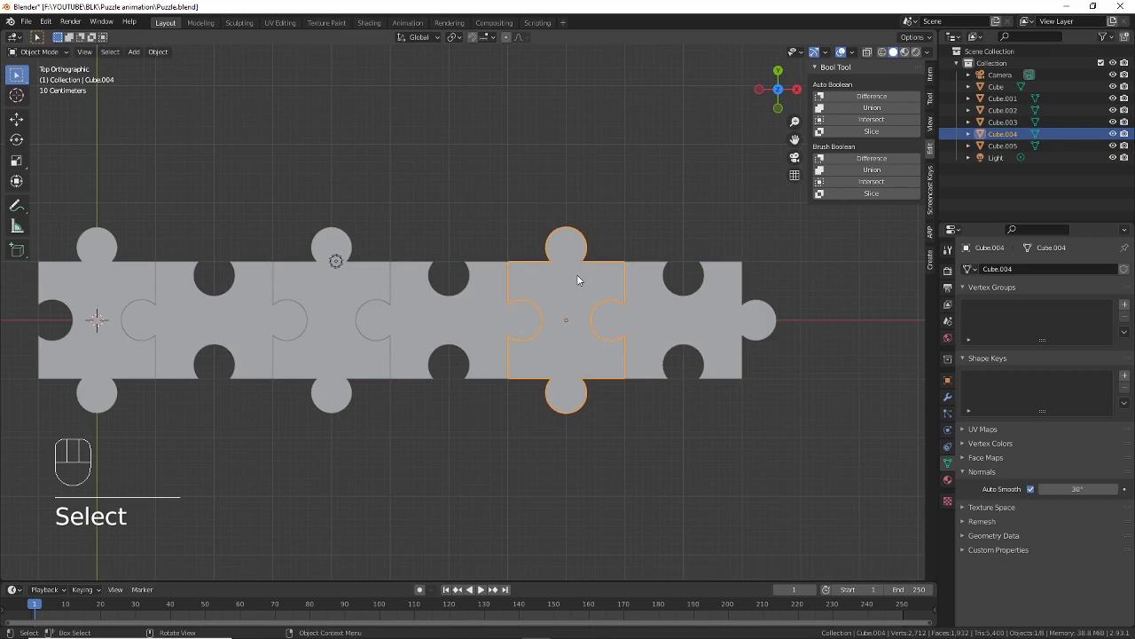
{"action": "key", "text": "shift+d"}
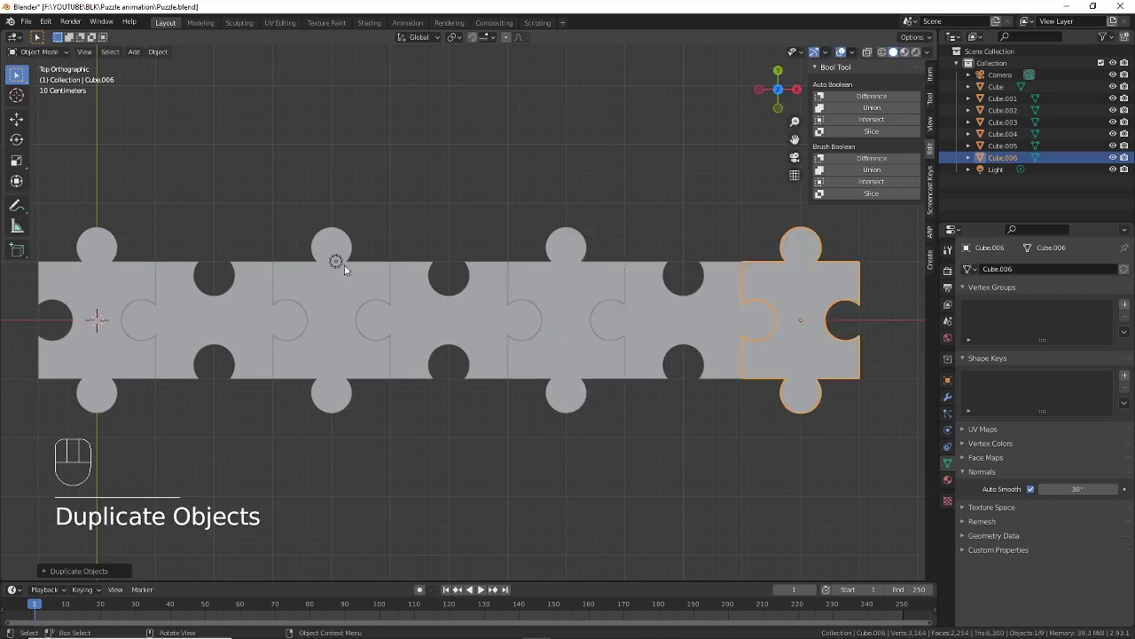
{"action": "left_click_drag", "start_coordinate": [513, 274], "coordinate": [502, 316]}
{"action": "left_click_drag", "start_coordinate": [499, 317], "coordinate": [514, 242]}
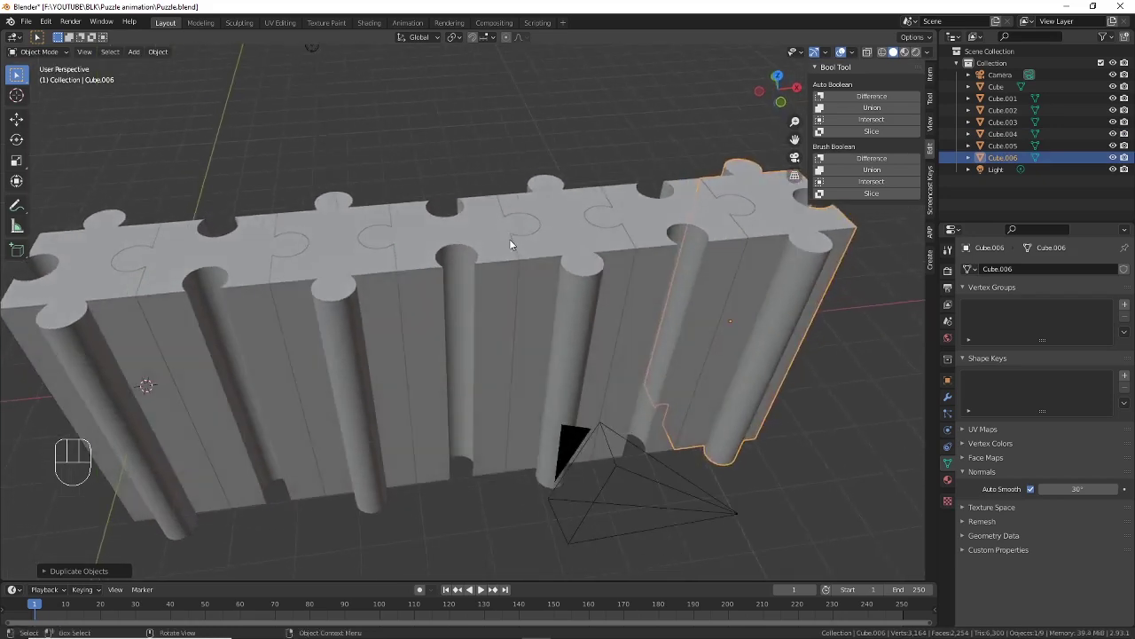
{"action": "left_click_drag", "start_coordinate": [514, 244], "coordinate": [511, 279]}
{"action": "left_click_drag", "start_coordinate": [447, 286], "coordinate": [451, 271]}
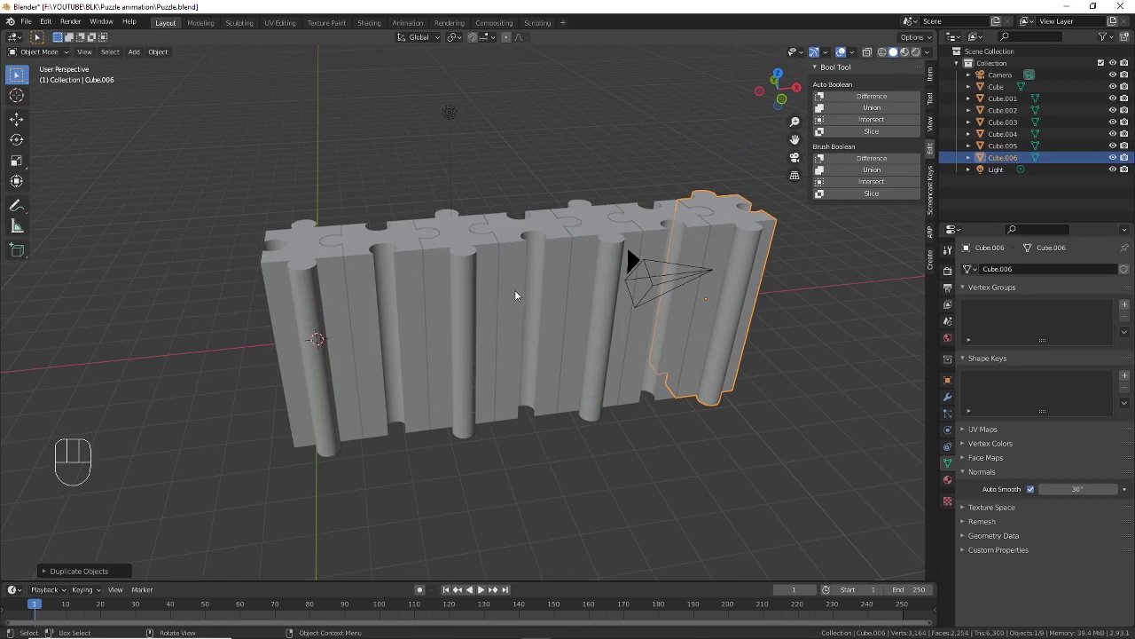
{"action": "left_click_drag", "start_coordinate": [142, 56], "coordinate": [261, 69]}
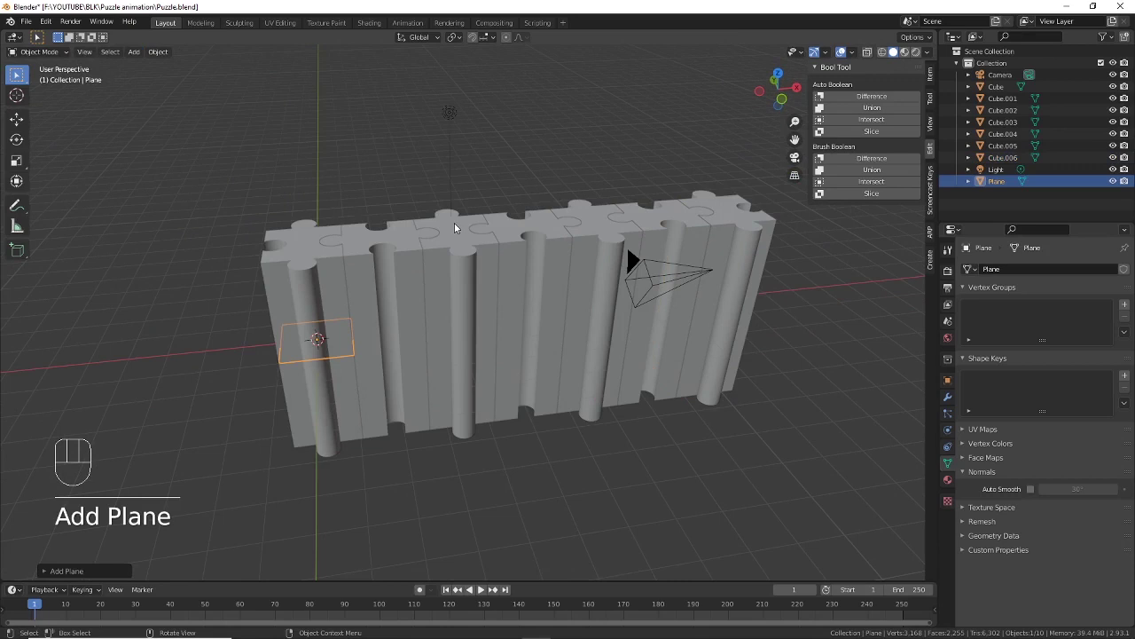
Step: Scale the plane into a wide floor under the puzzle row and subdivide it in Edit Mode
{"action": "key", "text": "s"}
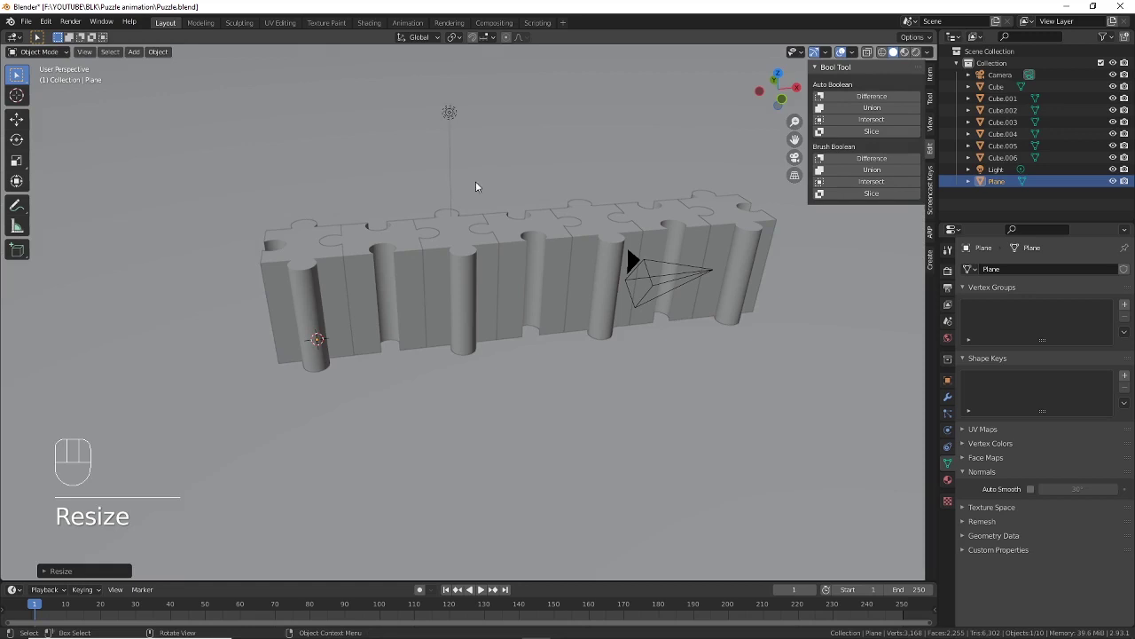
{"action": "left_click_drag", "start_coordinate": [475, 193], "coordinate": [481, 262]}
{"action": "left_click_drag", "start_coordinate": [446, 251], "coordinate": [446, 263]}
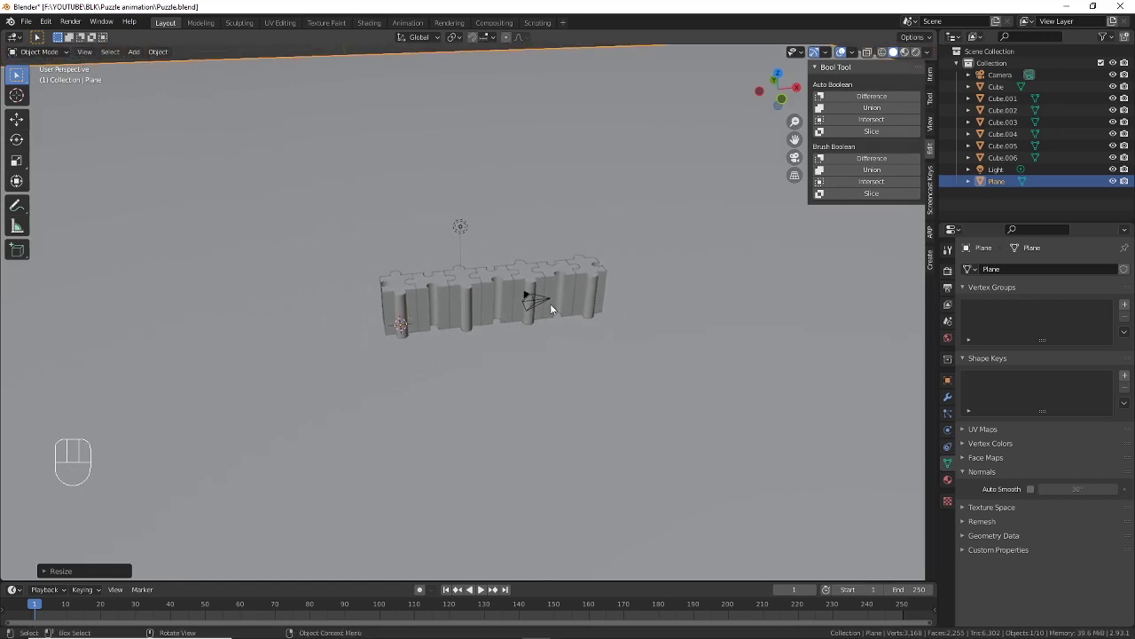
{"action": "middle_click", "coordinate": [548, 284]}
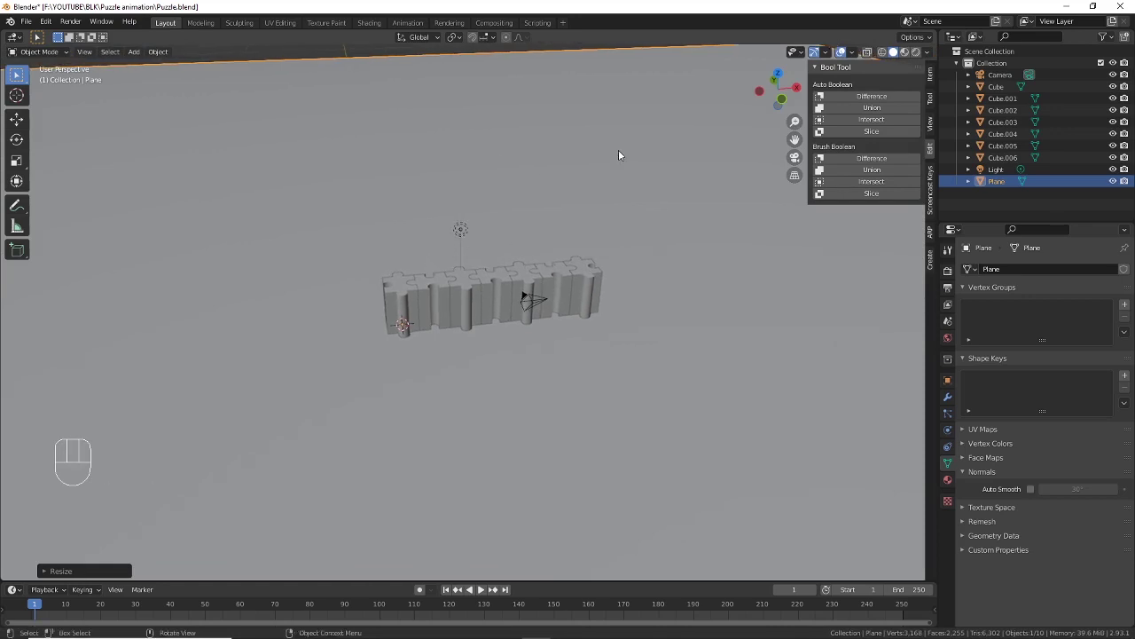
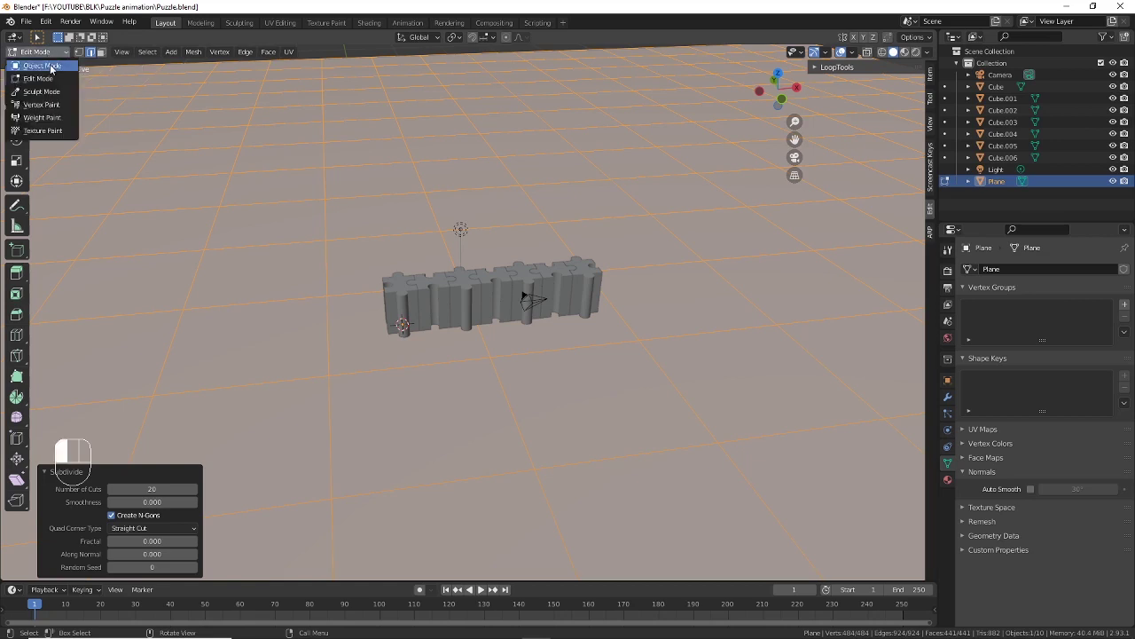
{"action": "left_click_drag", "start_coordinate": [629, 273], "coordinate": [642, 220]}
{"action": "left_click_drag", "start_coordinate": [675, 230], "coordinate": [652, 255]}
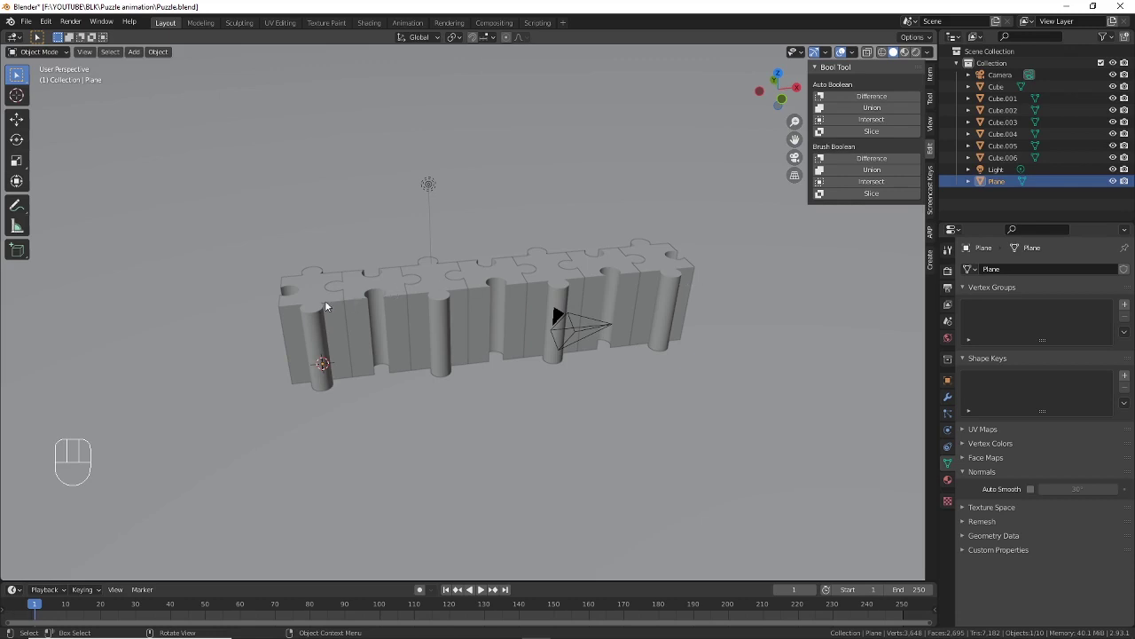
Step: Move the seven puzzle pieces into a new collection named Puzzle
{"action": "left_click", "coordinate": [386, 293]}
{"action": "left_click", "coordinate": [438, 296]}
{"action": "left_click", "coordinate": [502, 282]}
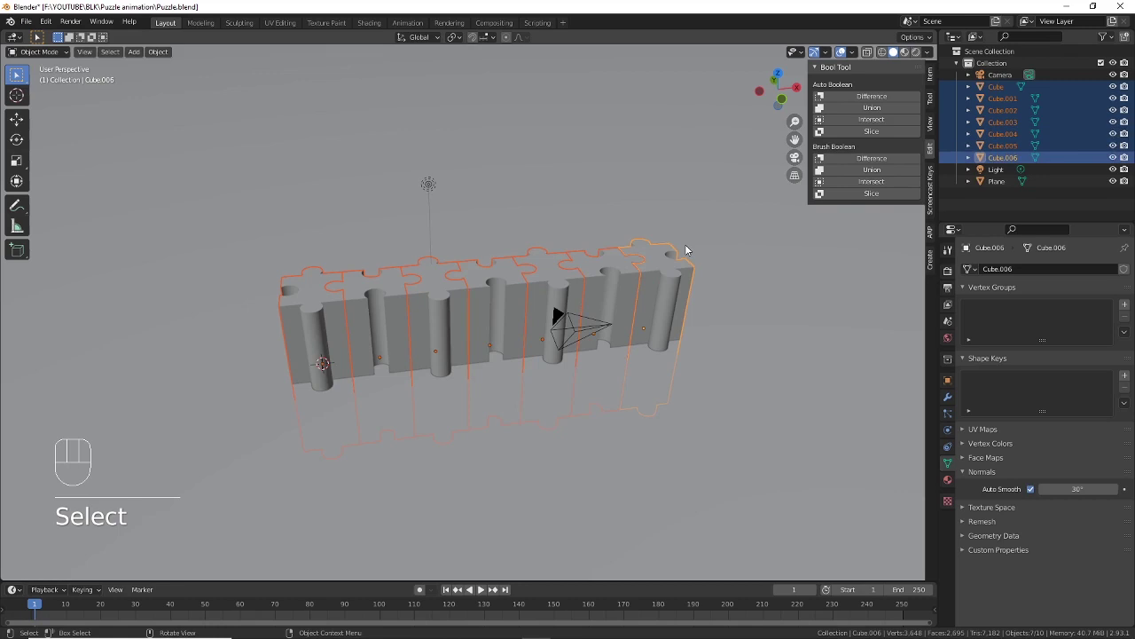
{"action": "key", "text": "m"}
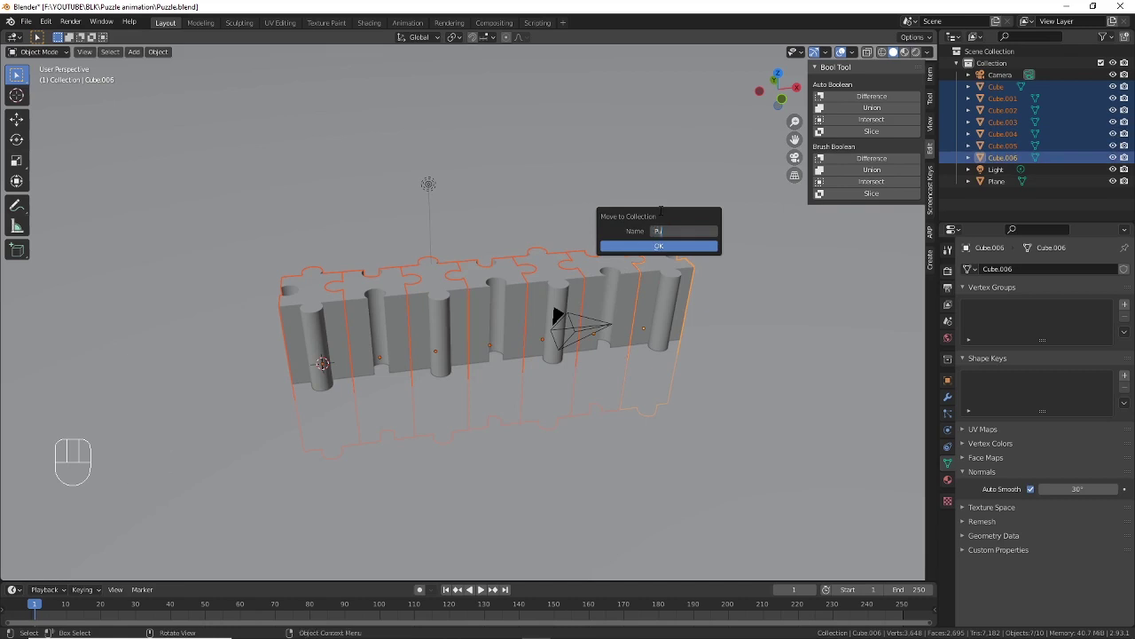
{"action": "key", "text": "z"}
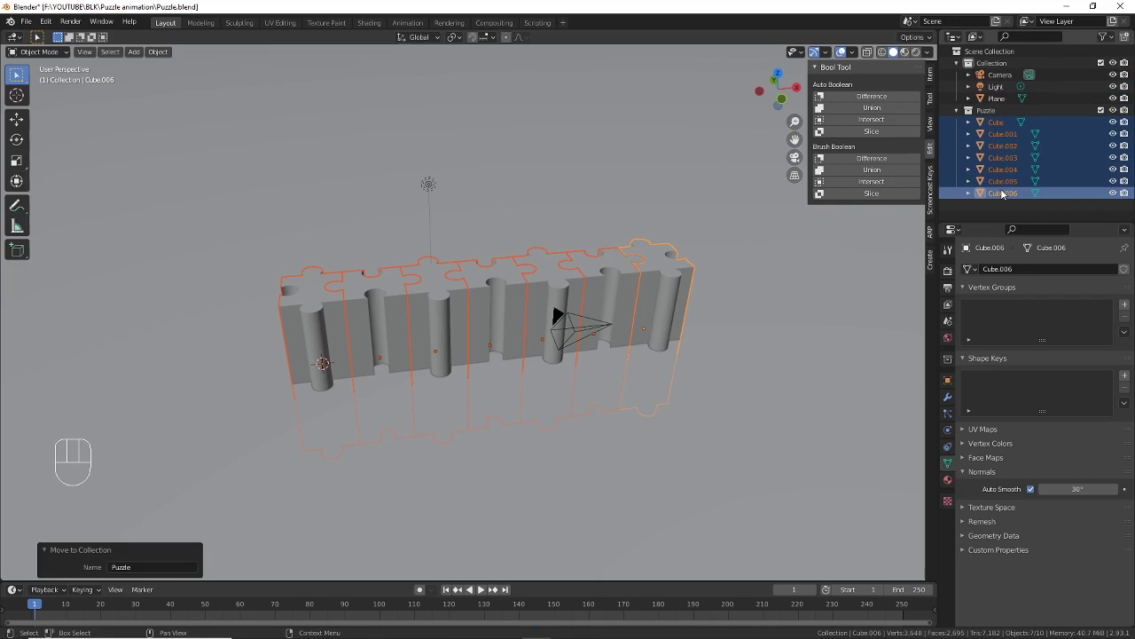
Step: Duplicate the whole set to get Cube.007 through Cube.013
{"action": "middle_click", "coordinate": [595, 235]}
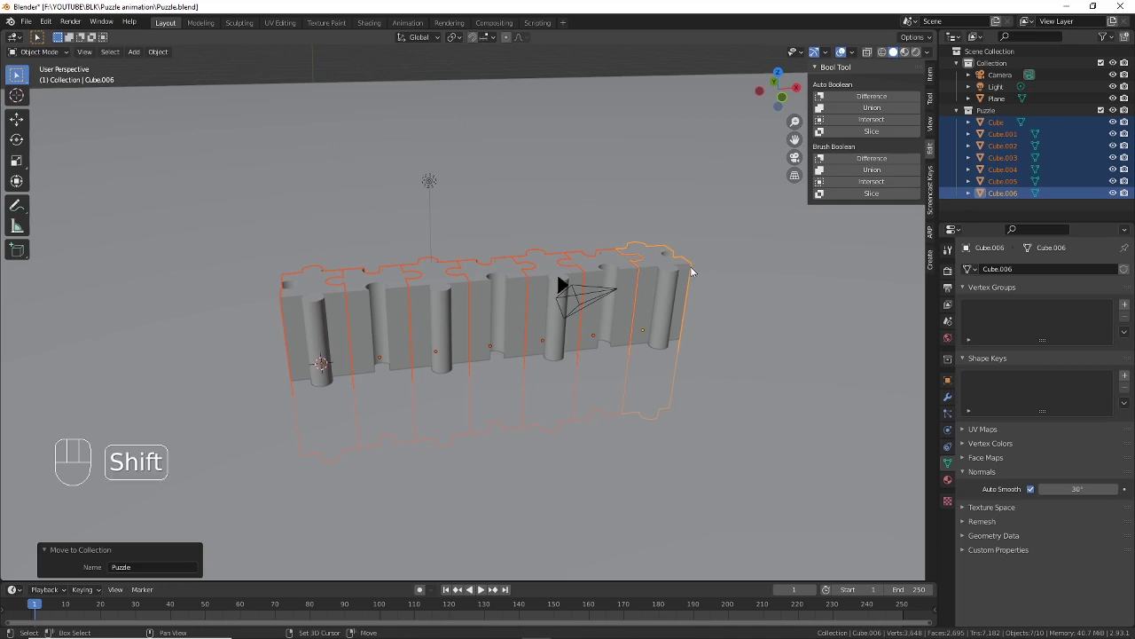
{"action": "key", "text": "shift+d"}
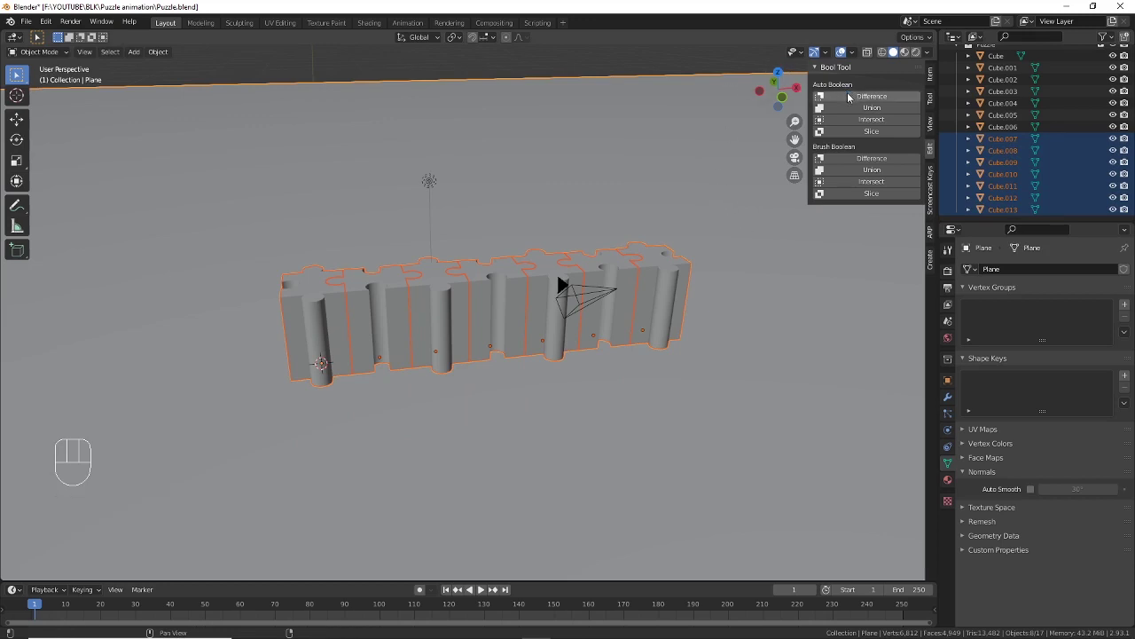
Step: Boolean-subtract the duplicate pieces from the plane with Bool Tool Auto Difference
{"action": "left_click", "coordinate": [861, 99]}
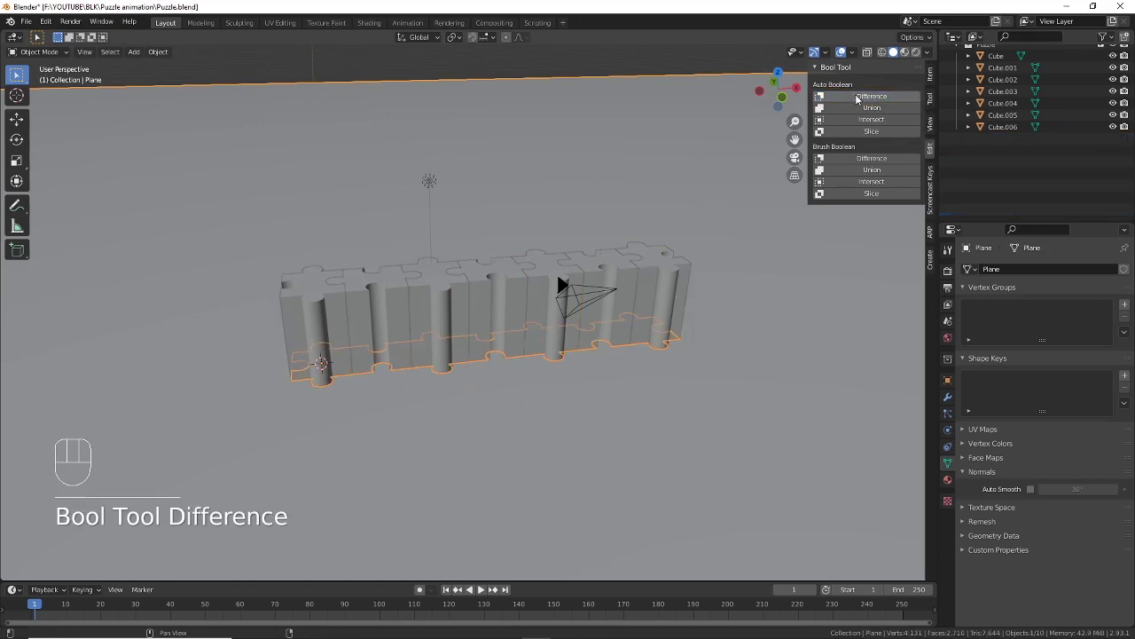
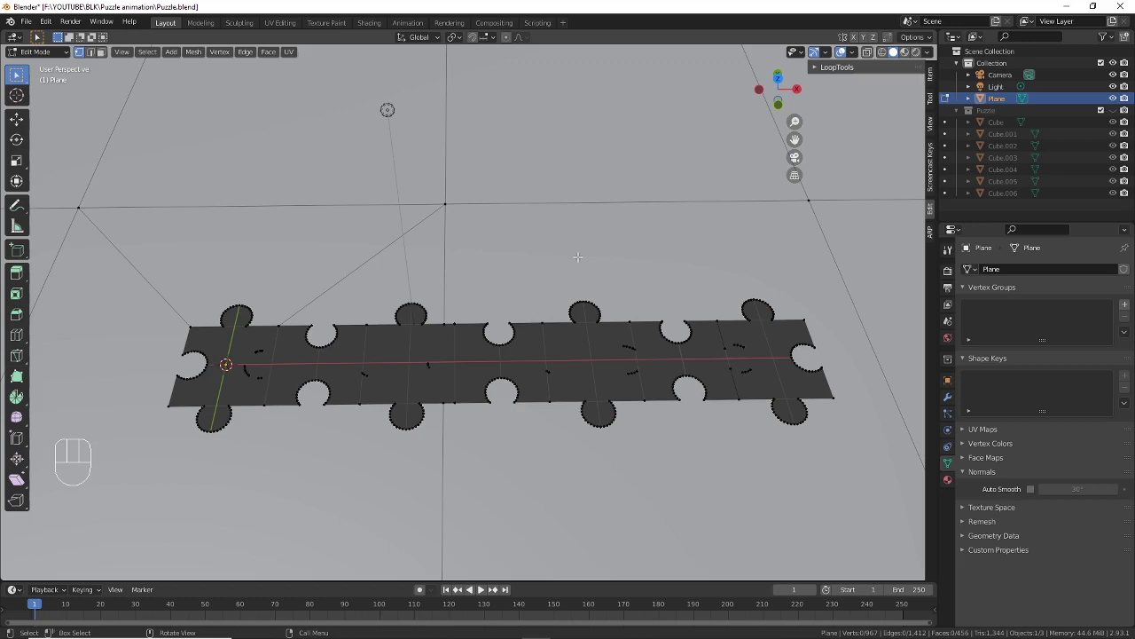
Step: Select the stray vertex fragments via sharp edges in top view and delete them
{"action": "key", "text": "a"}
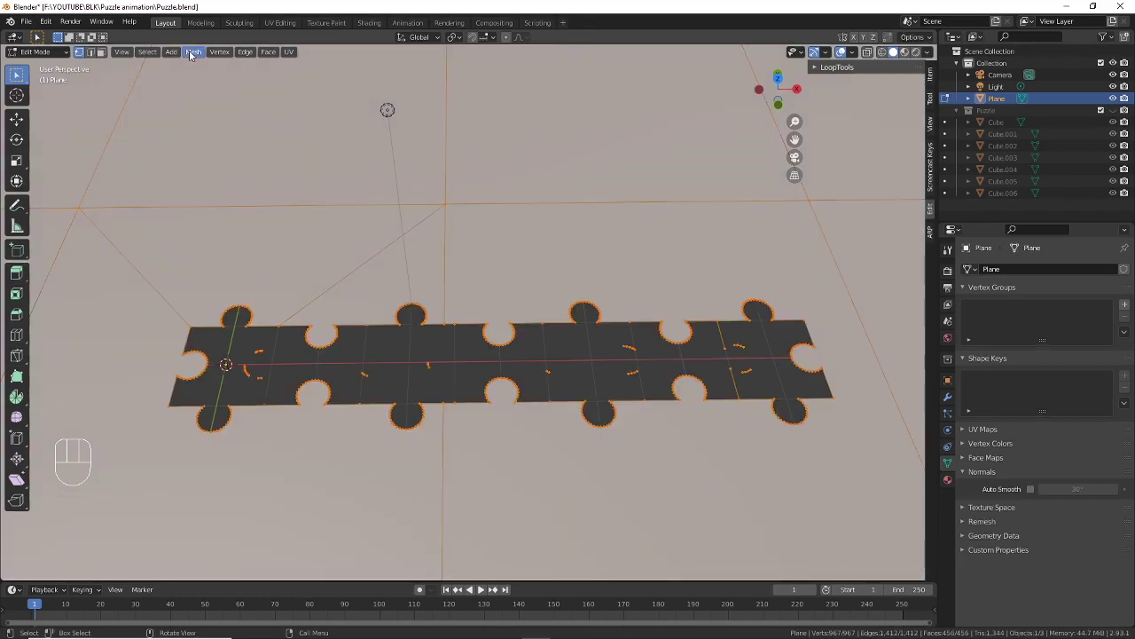
{"action": "left_click_drag", "start_coordinate": [191, 55], "coordinate": [370, 406]}
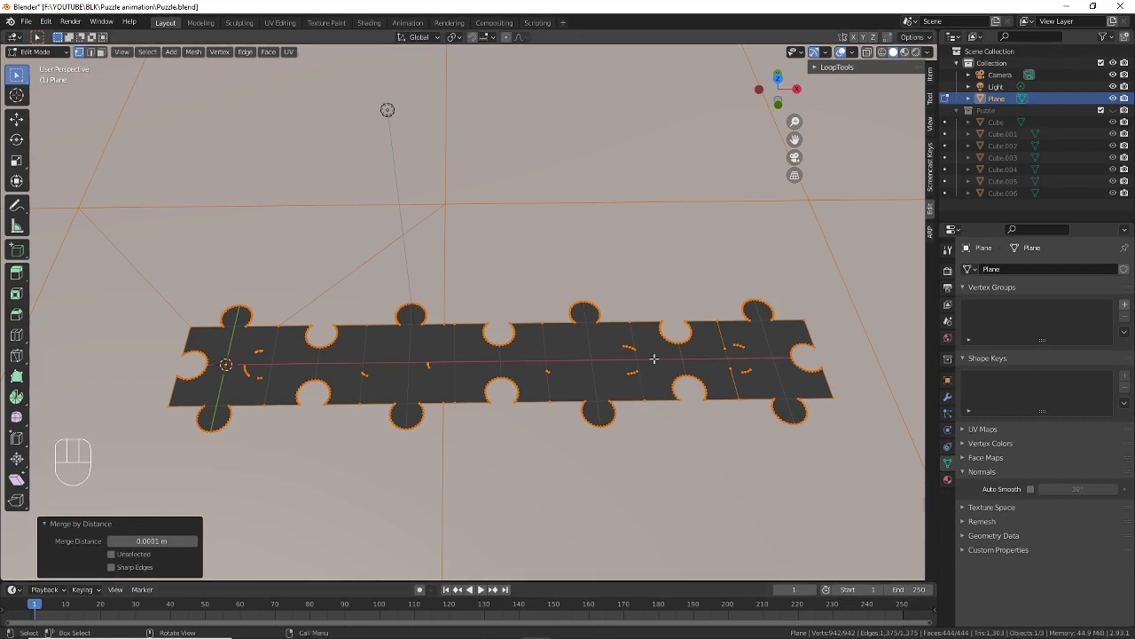
{"action": "key", "text": "KP_7"}
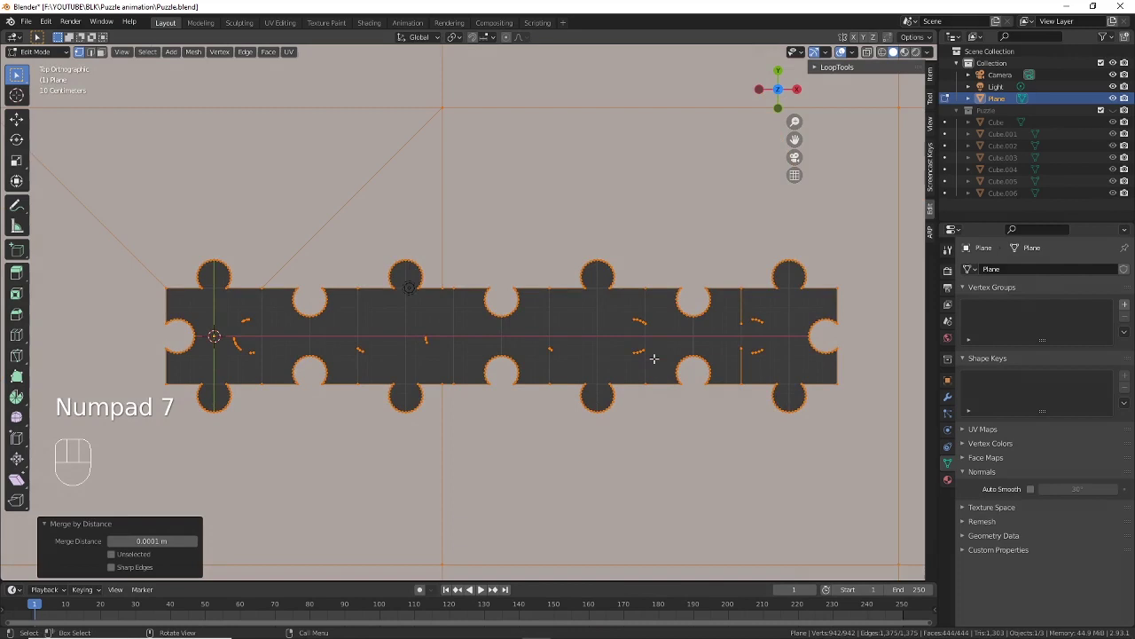
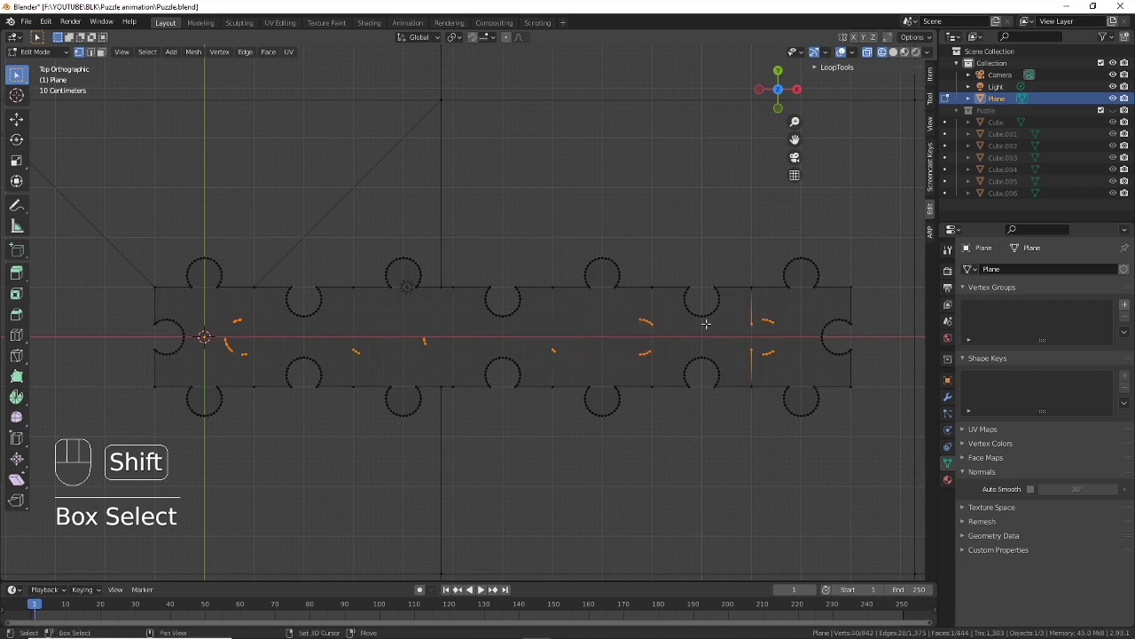
{"action": "key", "text": "x"}
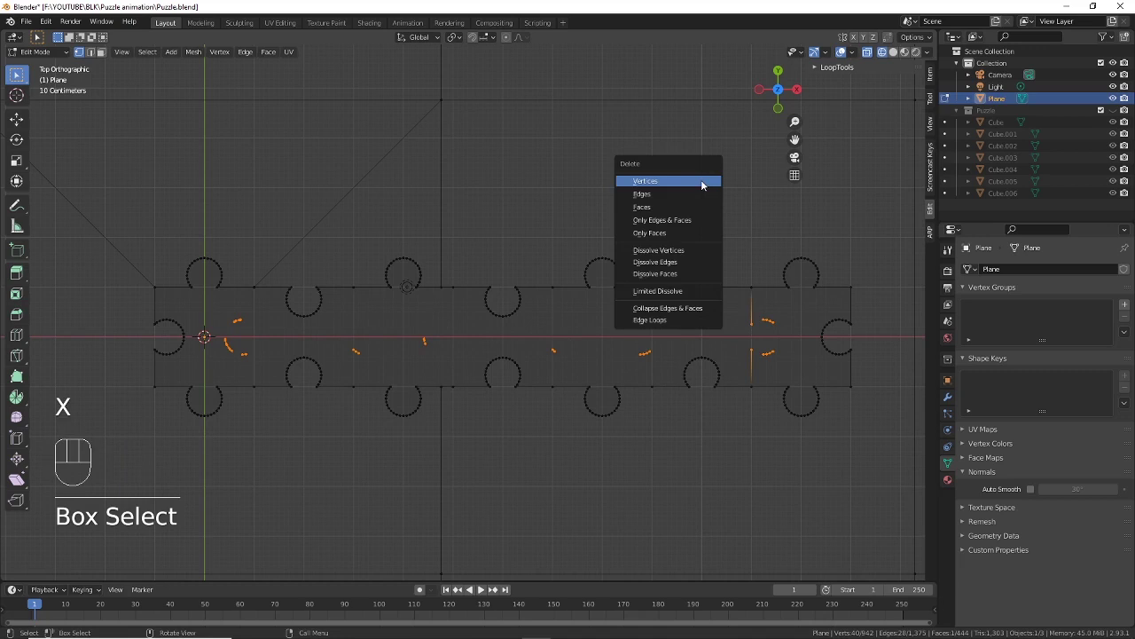
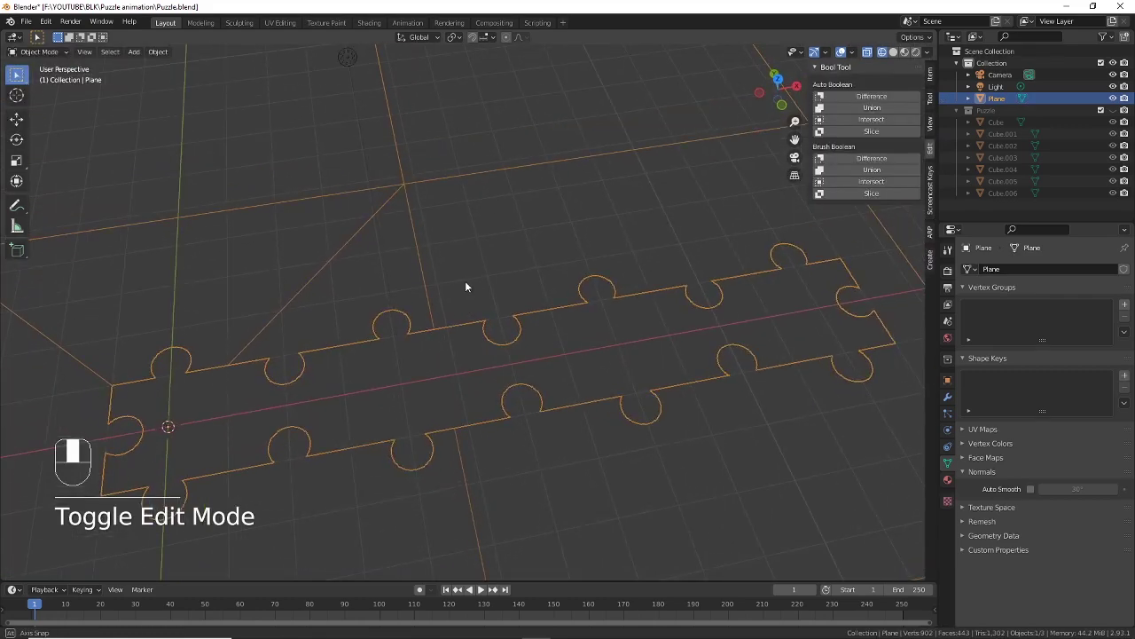
Step: Return to solid shading and select Cube through Cube.006 in the Puzzle collection
{"action": "left_click", "coordinate": [897, 57]}
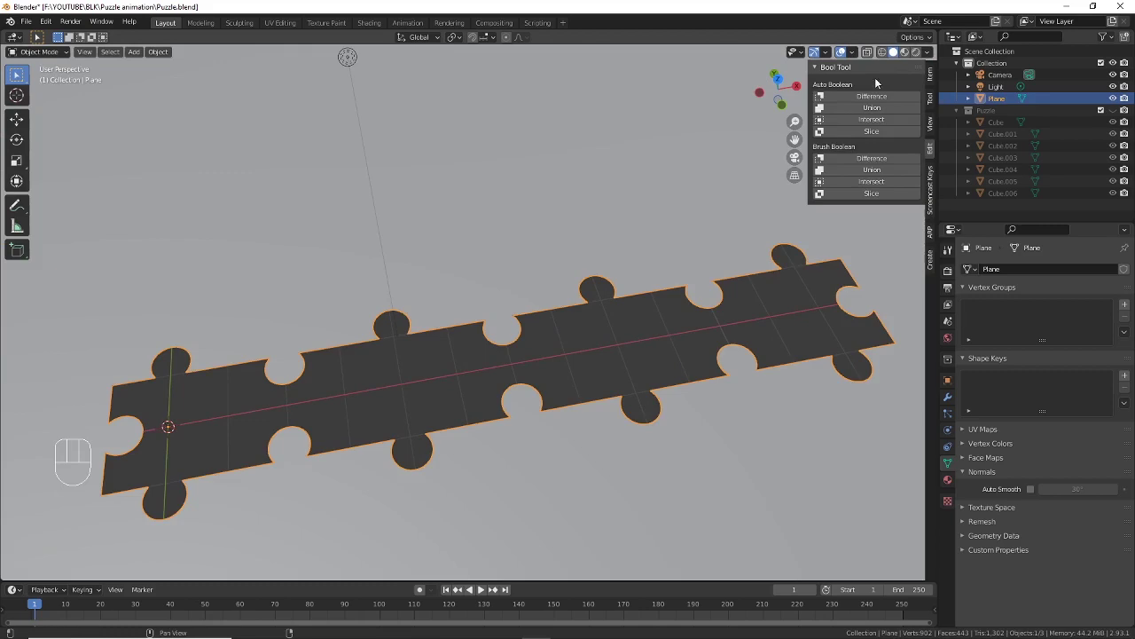
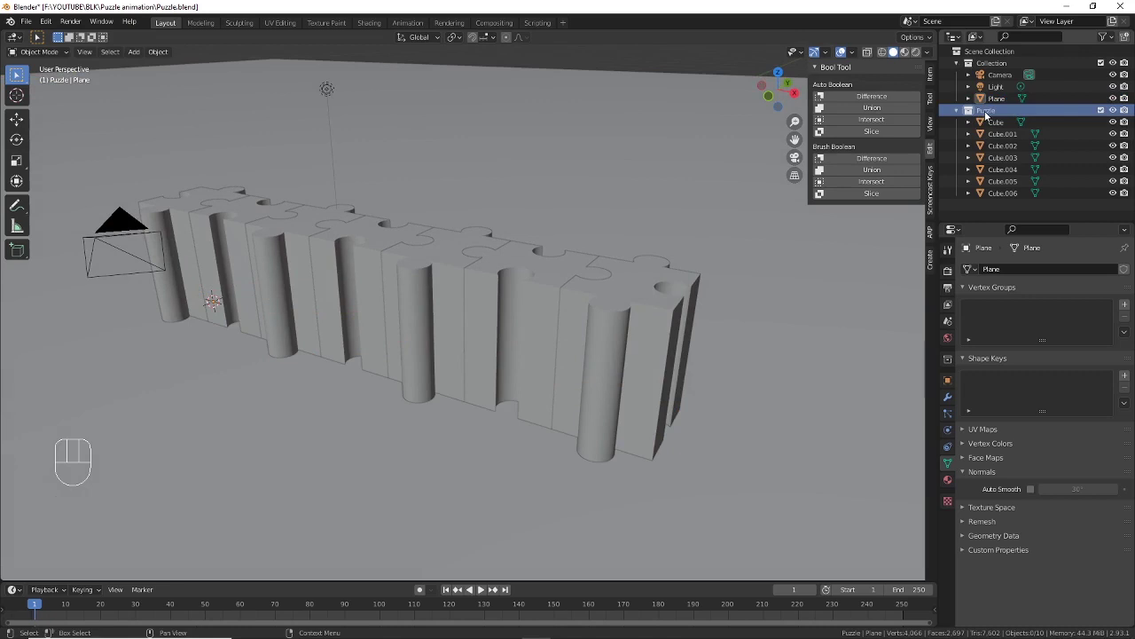
{"action": "left_click_drag", "start_coordinate": [991, 115], "coordinate": [961, 142]}
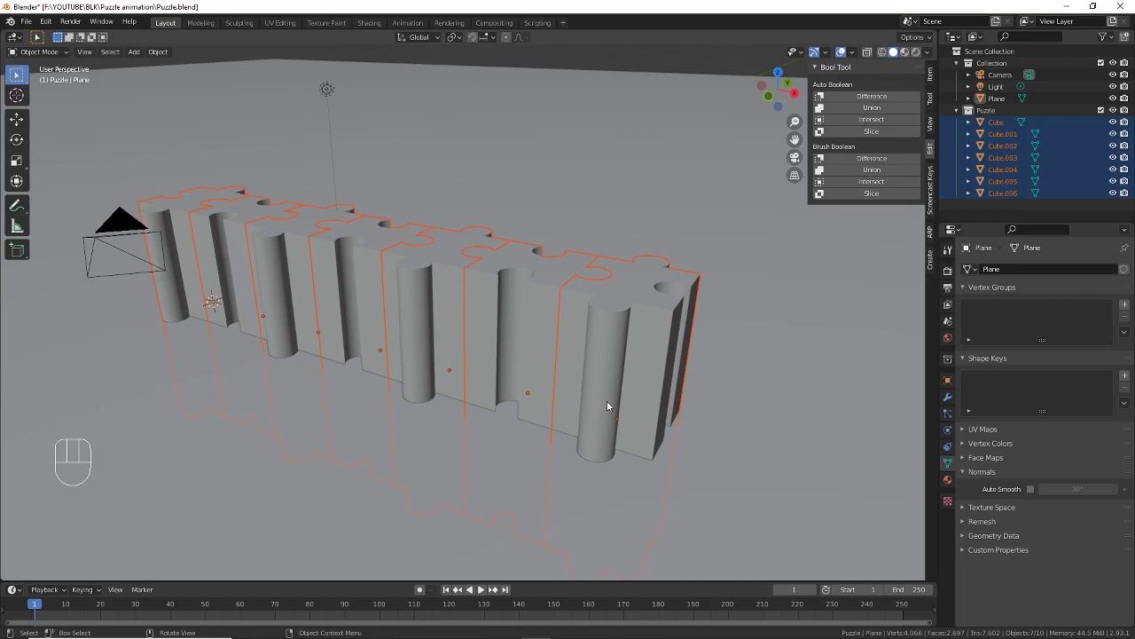
Step: Enable snapping and move the seven pieces onto the plane's puzzle outline
{"action": "left_click", "coordinate": [476, 44]}
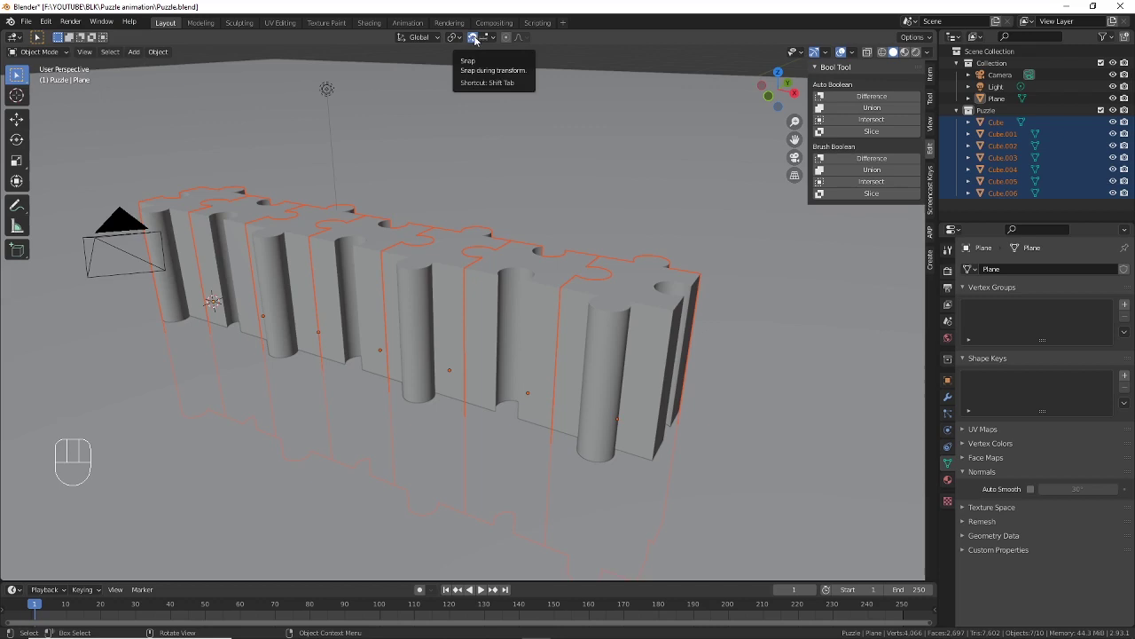
{"action": "left_click_drag", "start_coordinate": [492, 41], "coordinate": [648, 110]}
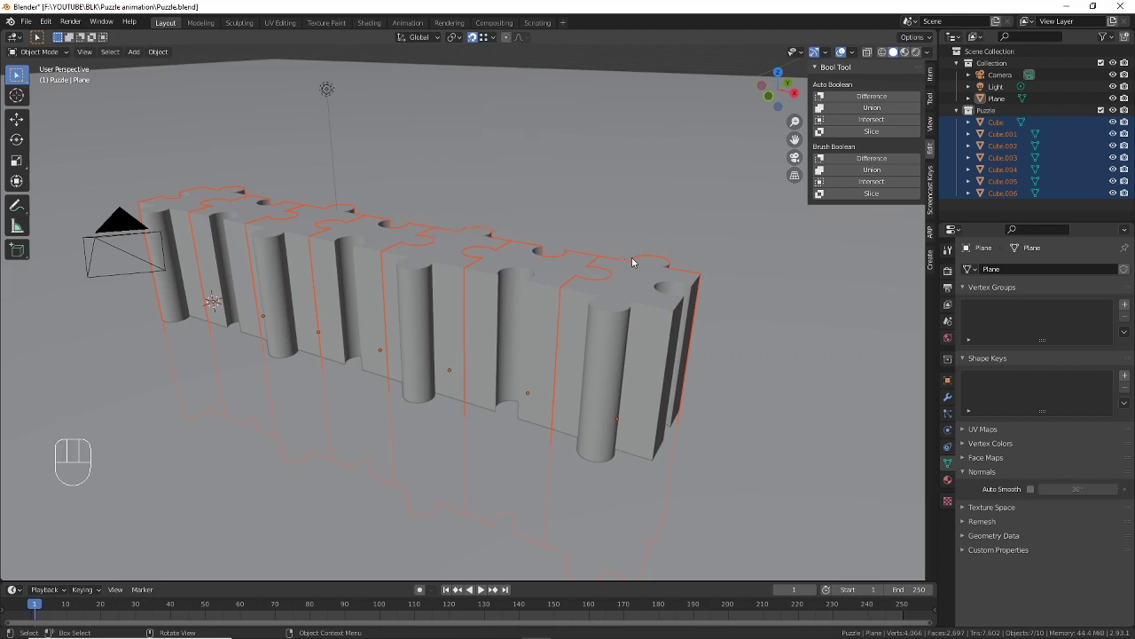
{"action": "left_click_drag", "start_coordinate": [631, 281], "coordinate": [599, 263]}
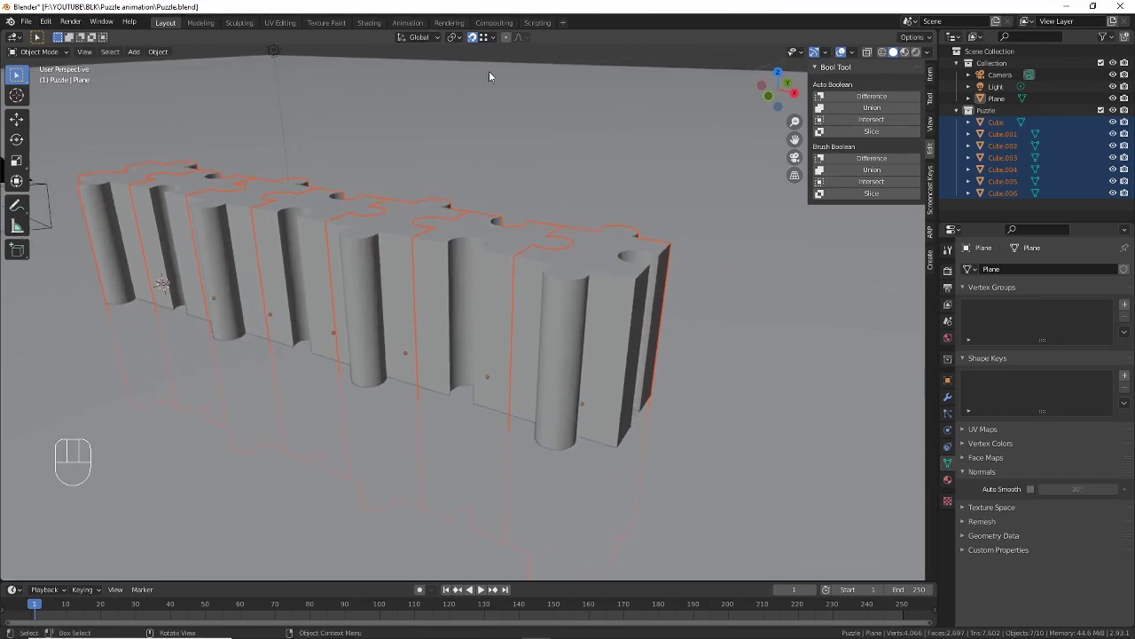
{"action": "key", "text": "g"}
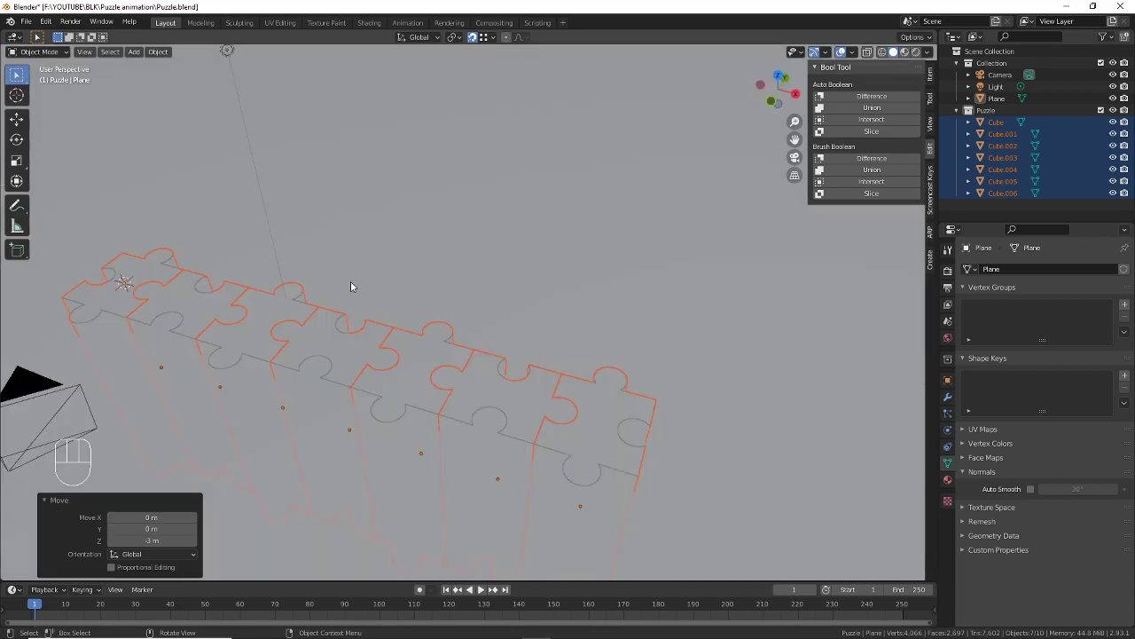
{"action": "left_click_drag", "start_coordinate": [357, 283], "coordinate": [401, 287]}
{"action": "left_click_drag", "start_coordinate": [429, 290], "coordinate": [454, 312]}
{"action": "left_click_drag", "start_coordinate": [456, 312], "coordinate": [526, 318]}
{"action": "left_click_drag", "start_coordinate": [633, 372], "coordinate": [649, 329]}
{"action": "middle_click", "coordinate": [650, 328]}
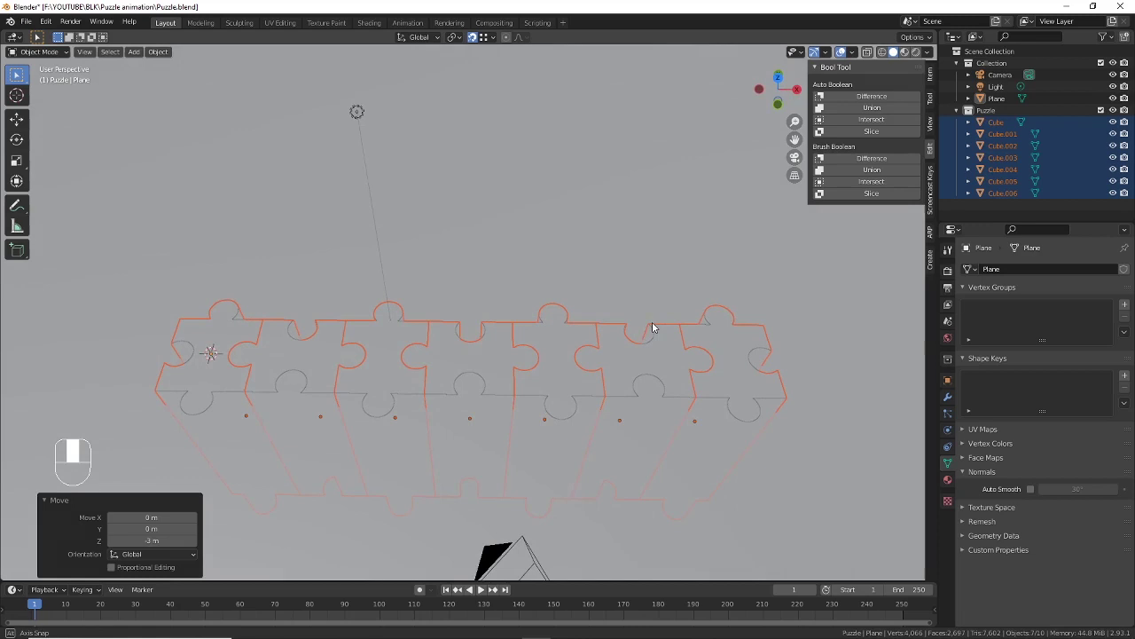
{"action": "middle_click", "coordinate": [657, 340]}
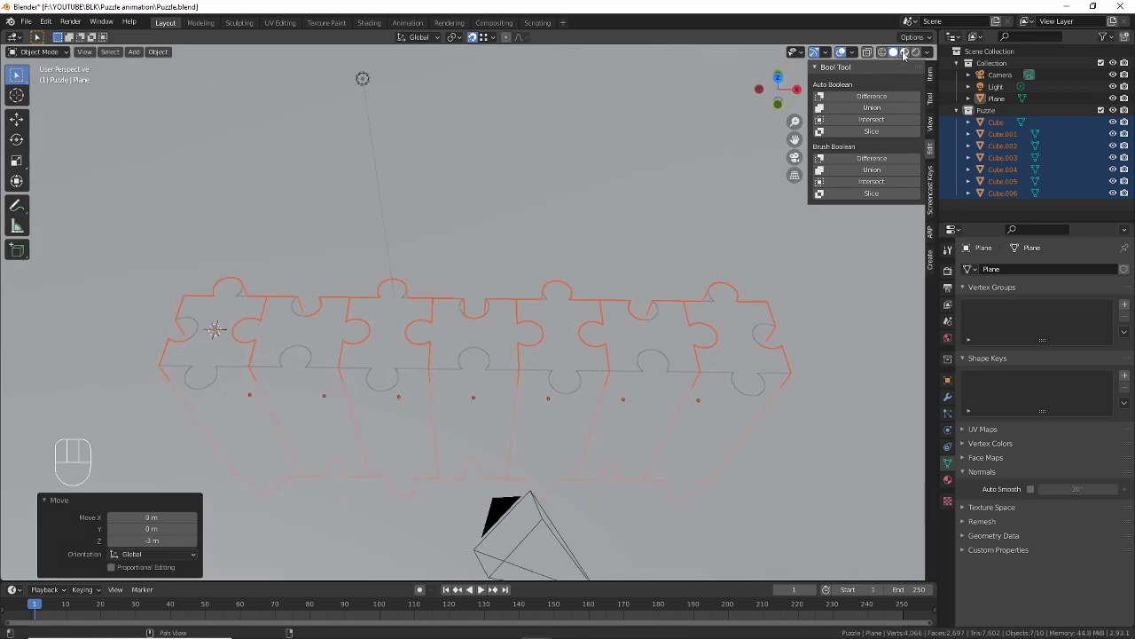
Step: Check the alignment in other shading modes, restore solid shading and save Puzzle.blend
{"action": "left_click", "coordinate": [908, 57]}
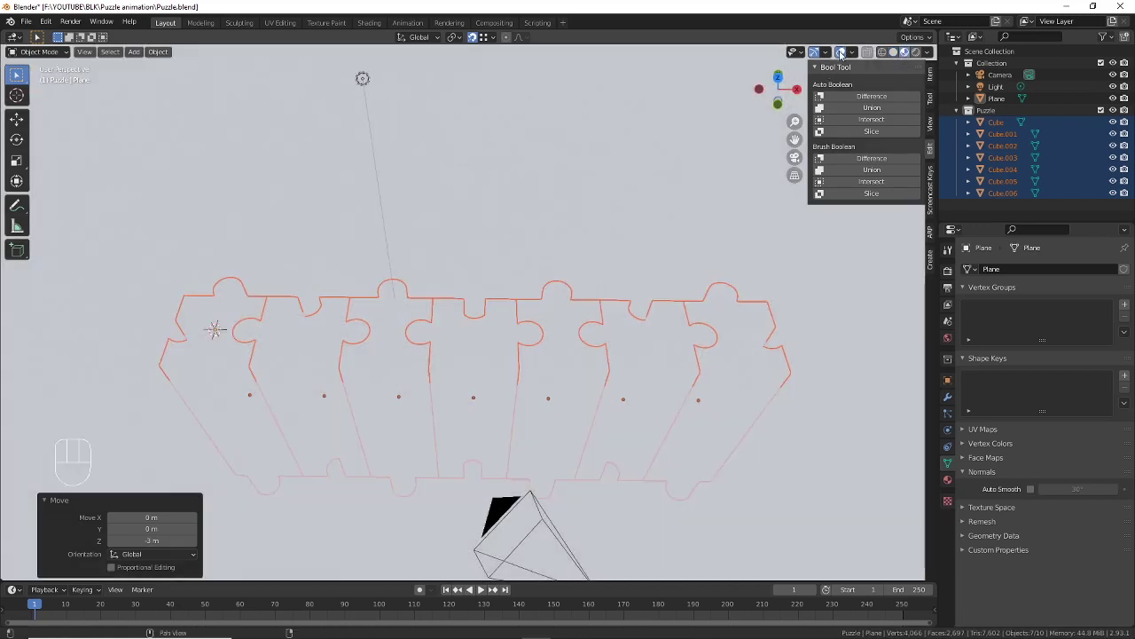
{"action": "left_click", "coordinate": [846, 57]}
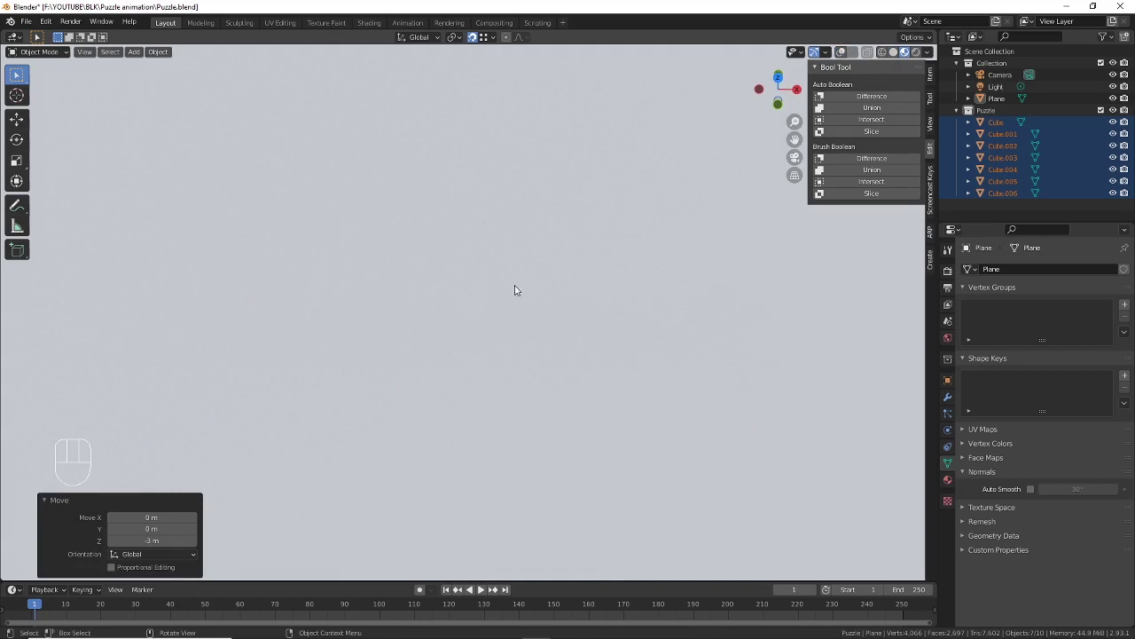
{"action": "left_click_drag", "start_coordinate": [487, 303], "coordinate": [493, 267]}
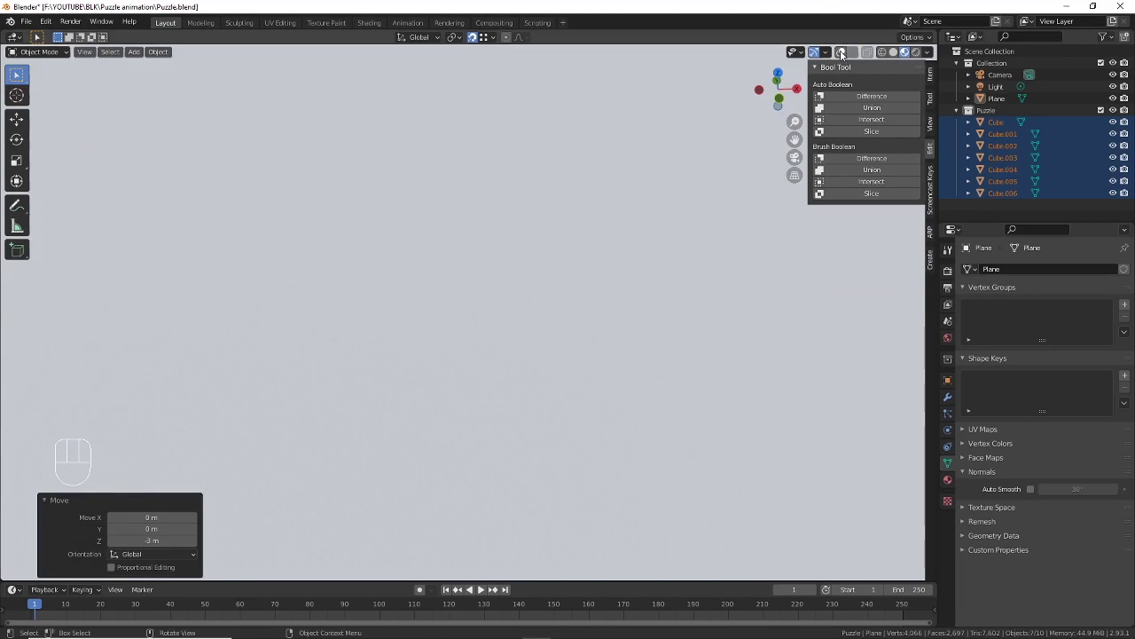
{"action": "left_click", "coordinate": [842, 55]}
{"action": "left_click", "coordinate": [897, 58]}
{"action": "left_click_drag", "start_coordinate": [637, 151], "coordinate": [632, 179]}
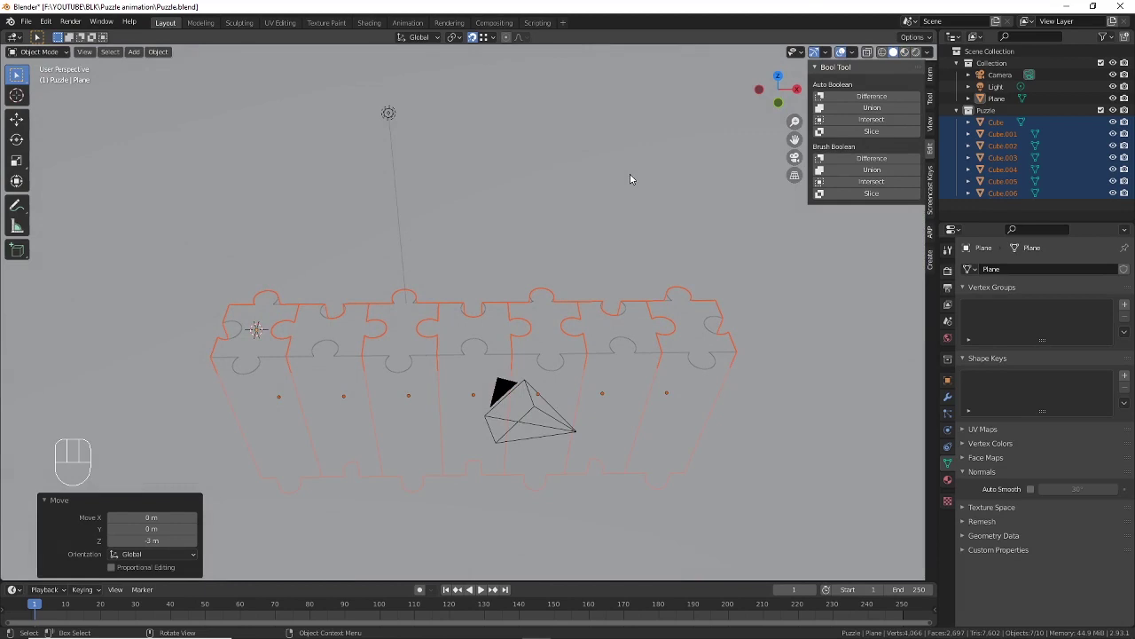
{"action": "key", "text": "ctrl+s"}
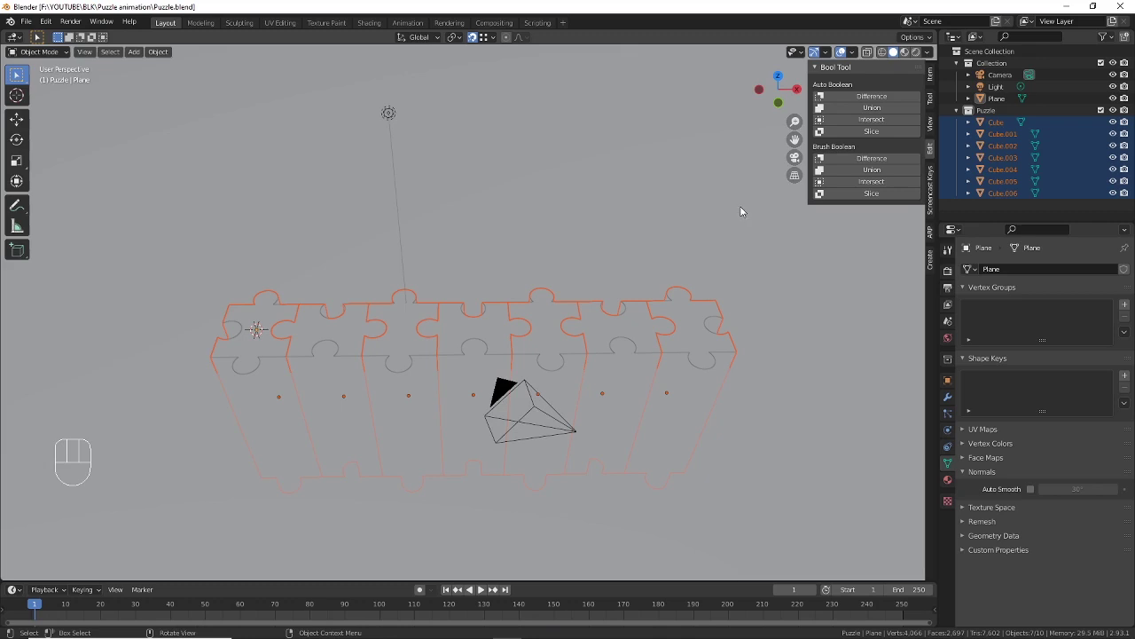
Step: Select the cut plane, show solid shading and view its jigsaw outline from above
{"action": "left_click", "coordinate": [745, 210]}
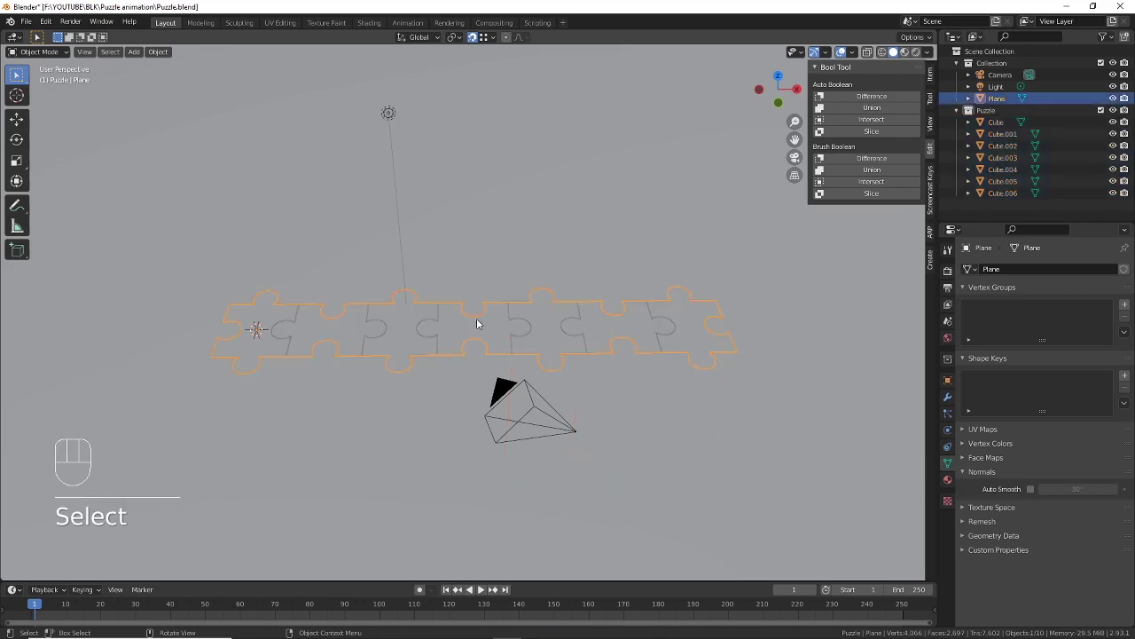
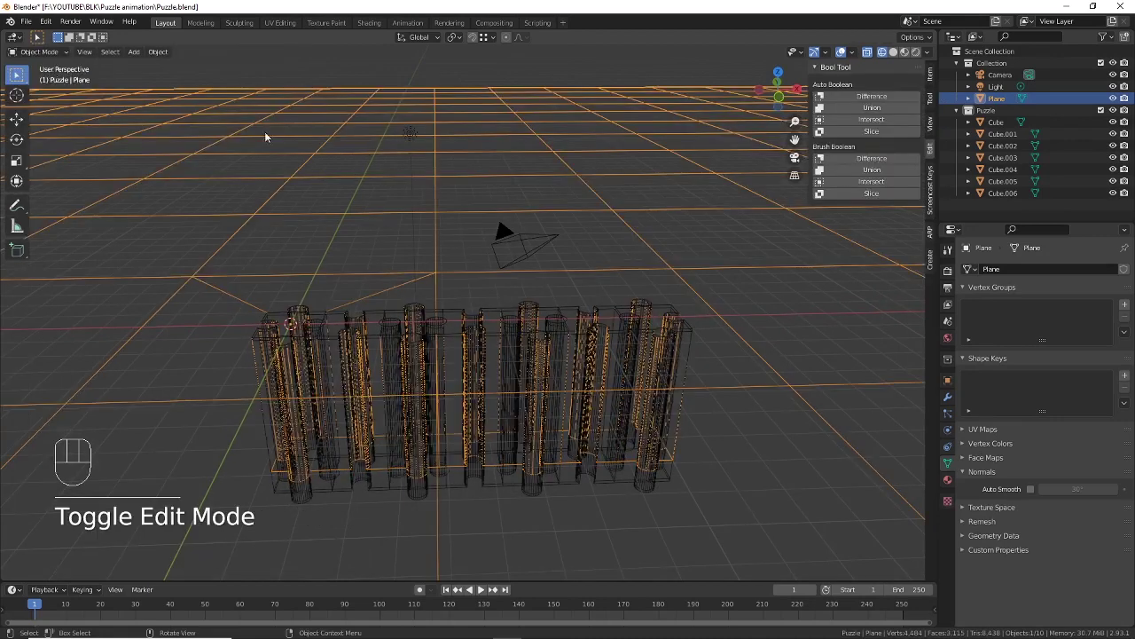
{"action": "left_click", "coordinate": [897, 55]}
{"action": "left_click_drag", "start_coordinate": [608, 205], "coordinate": [650, 254]}
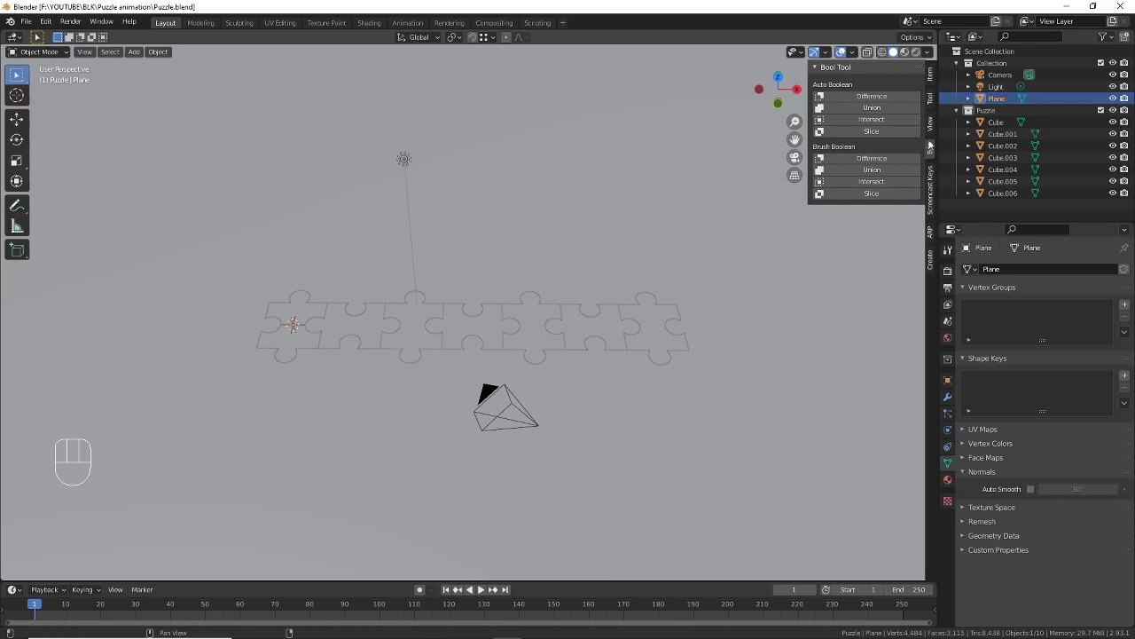
Step: Select all seven objects of the Puzzle collection from the Outliner at frame 100
{"action": "left_click", "coordinate": [993, 115]}
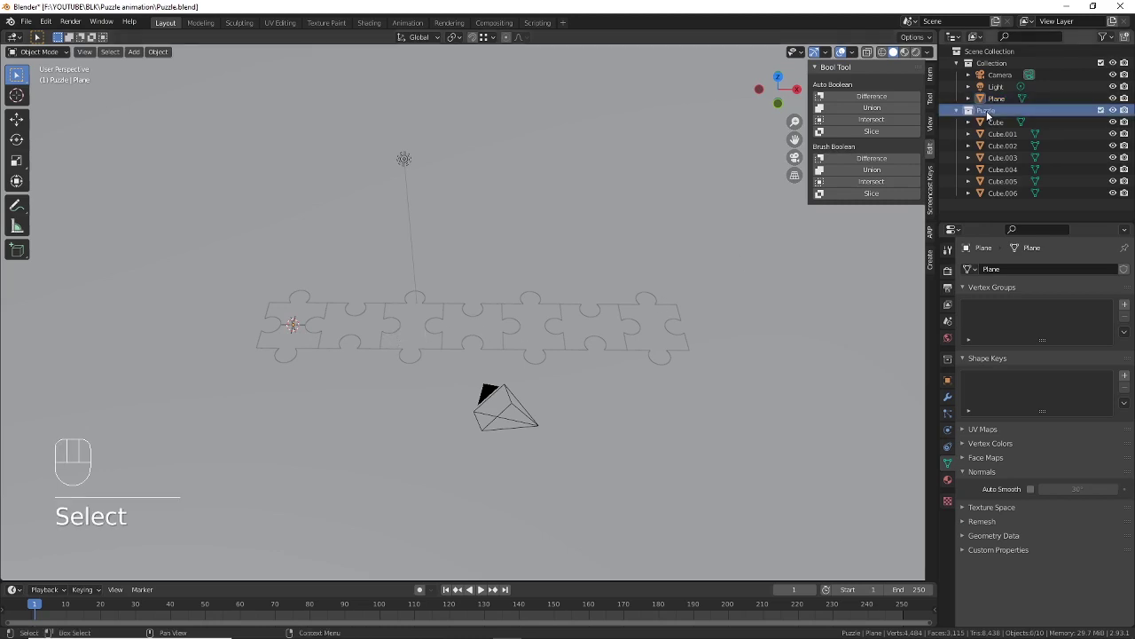
{"action": "left_click_drag", "start_coordinate": [993, 115], "coordinate": [948, 146]}
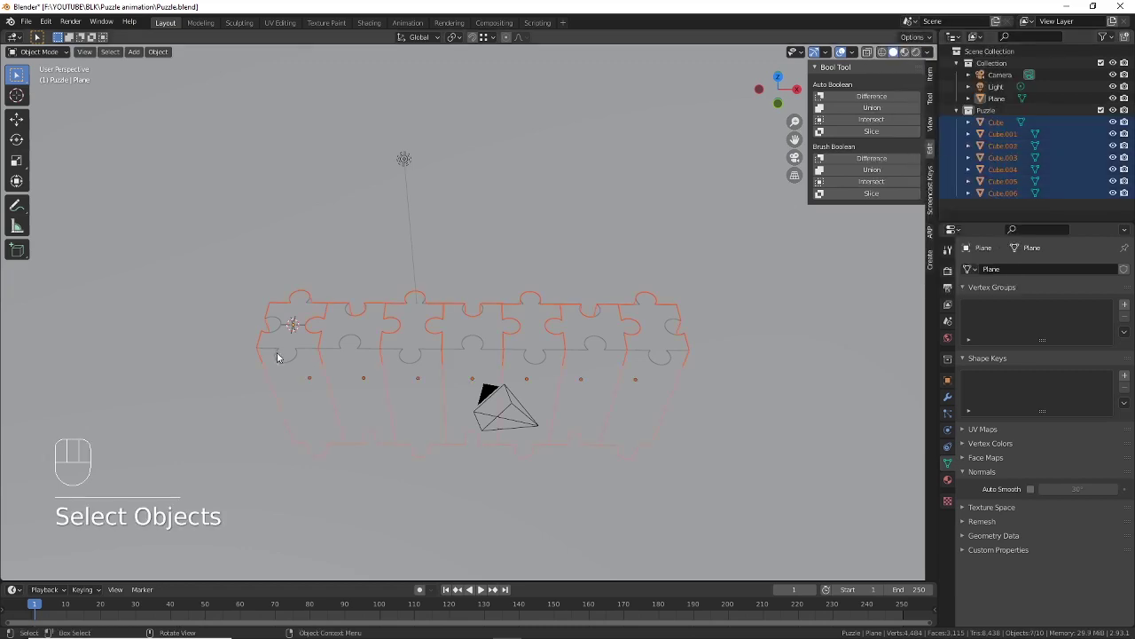
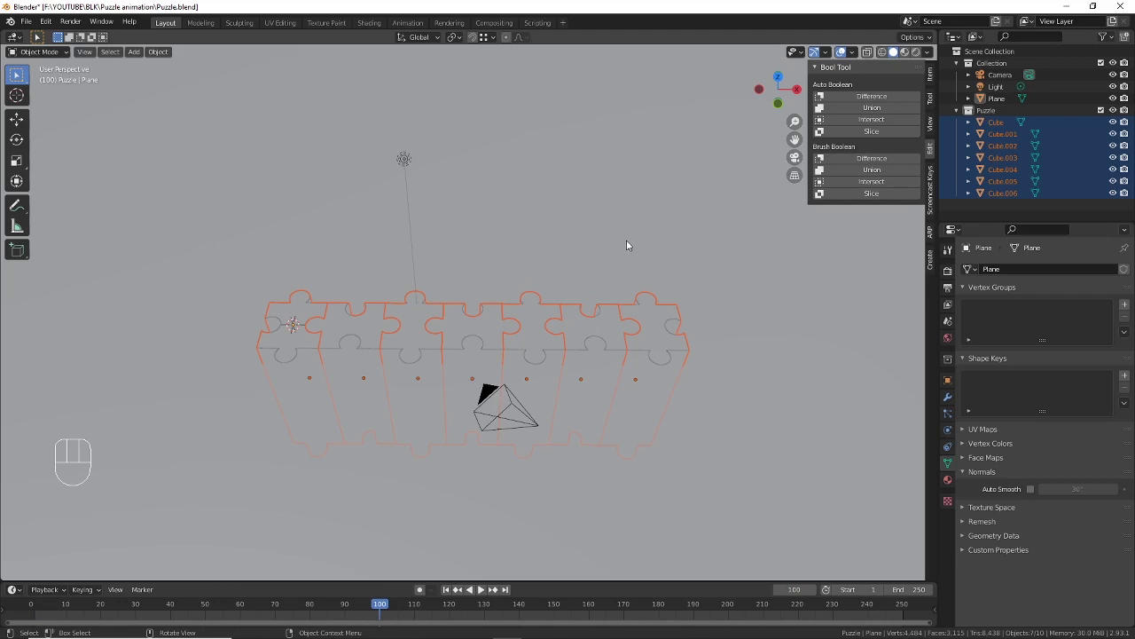
Step: Key Location & Rotation at frame 100, then tilt the pieces and key again at frame 60
{"action": "key", "text": "i"}
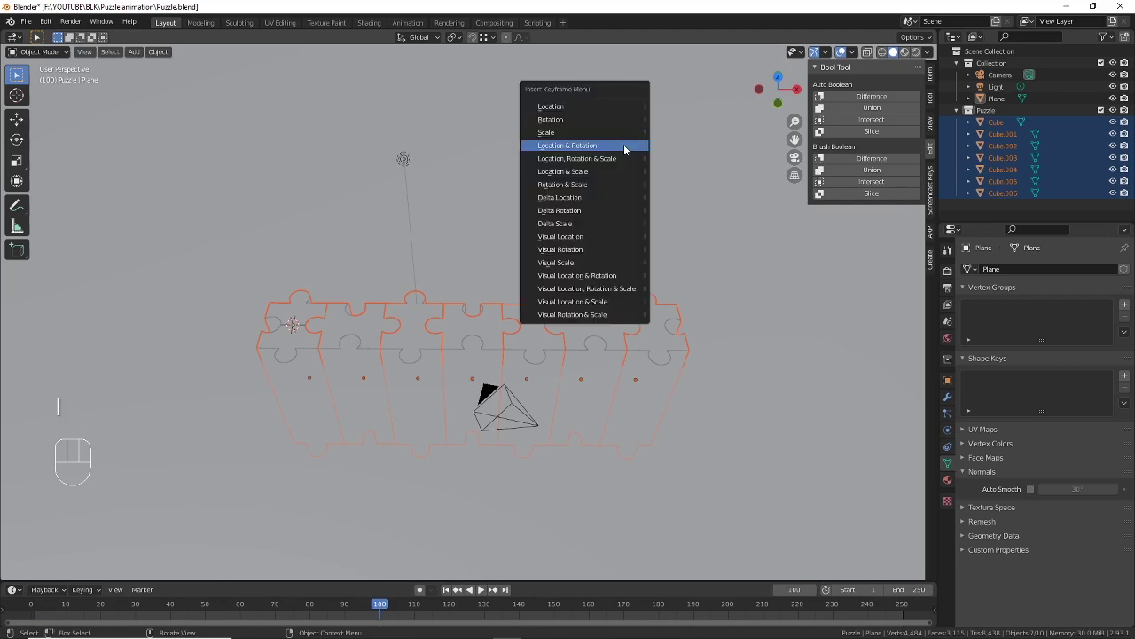
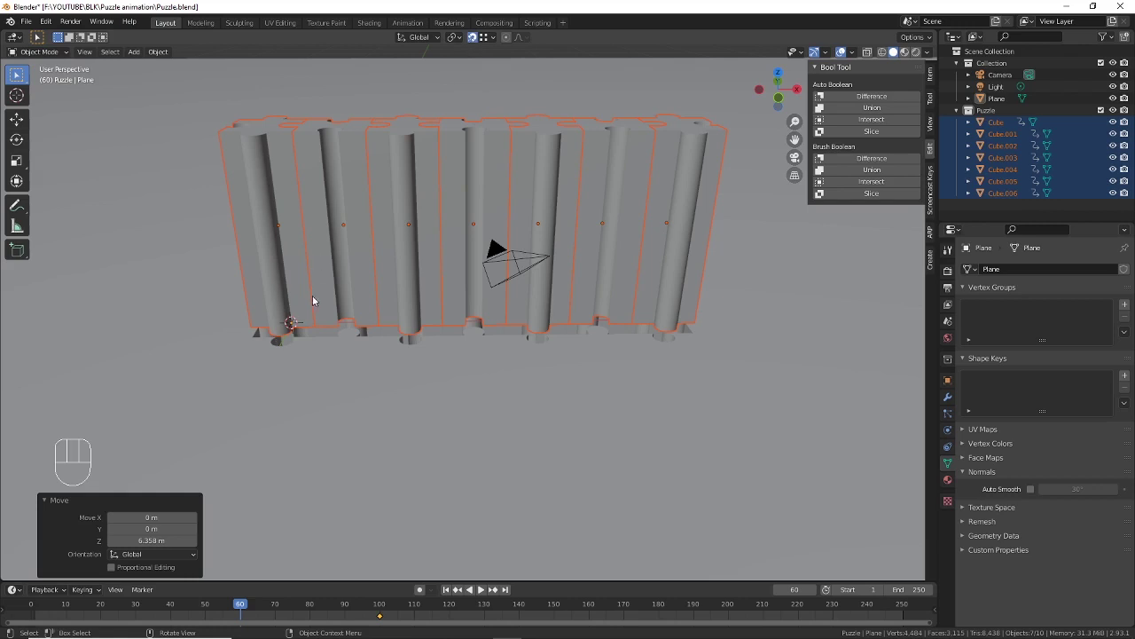
{"action": "key", "text": "g"}
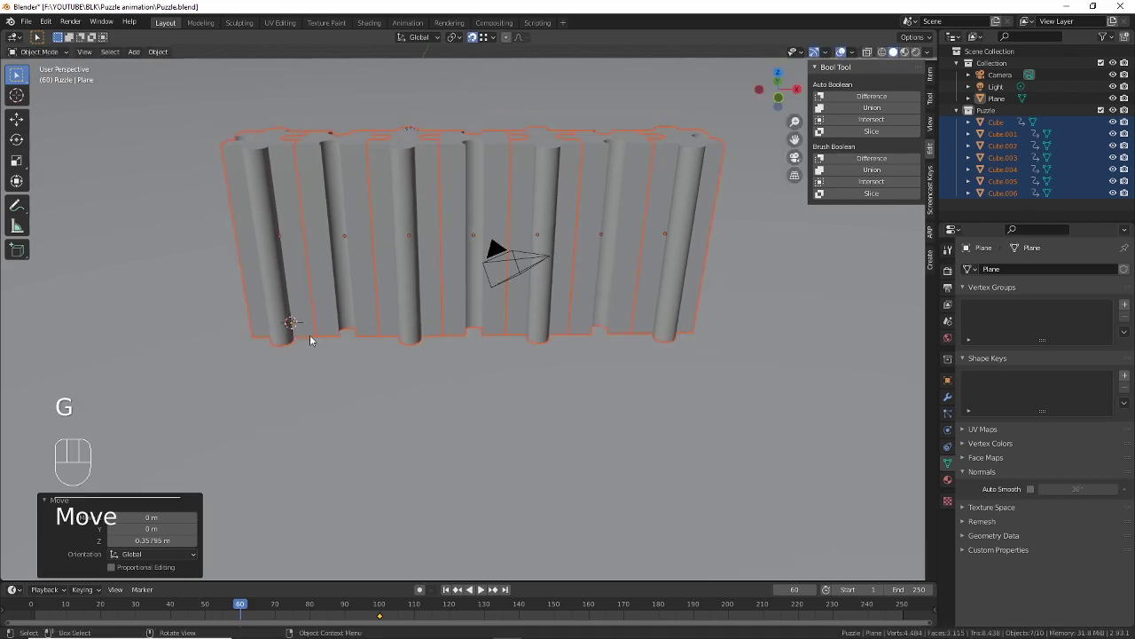
{"action": "key", "text": "i"}
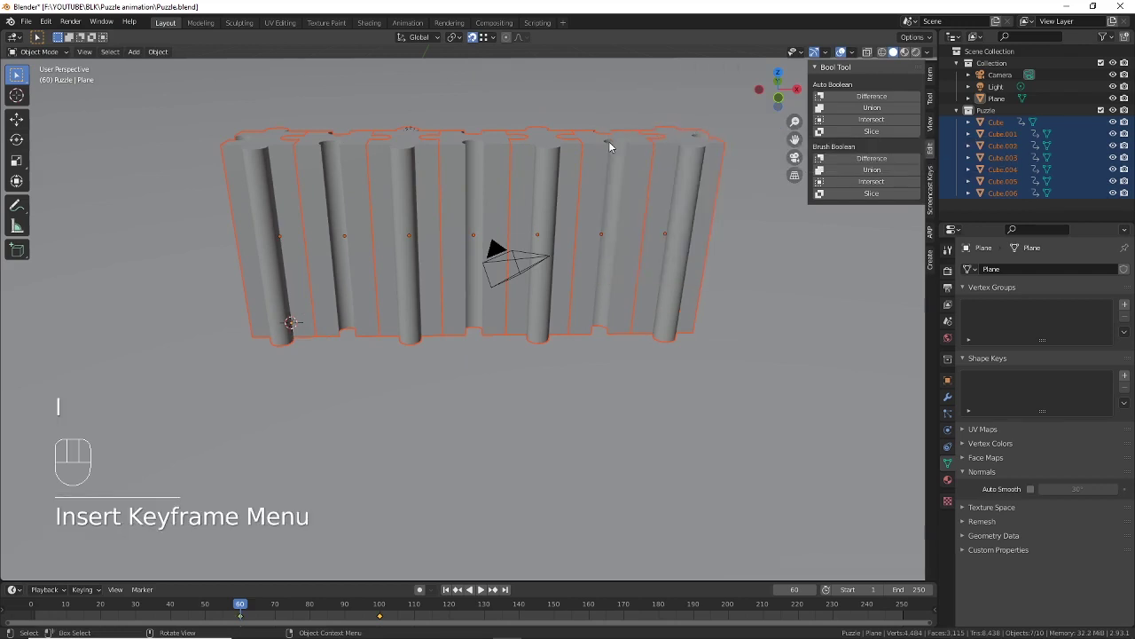
Step: Return to frame 1 and view the pieces from above
{"action": "middle_click", "coordinate": [611, 146]}
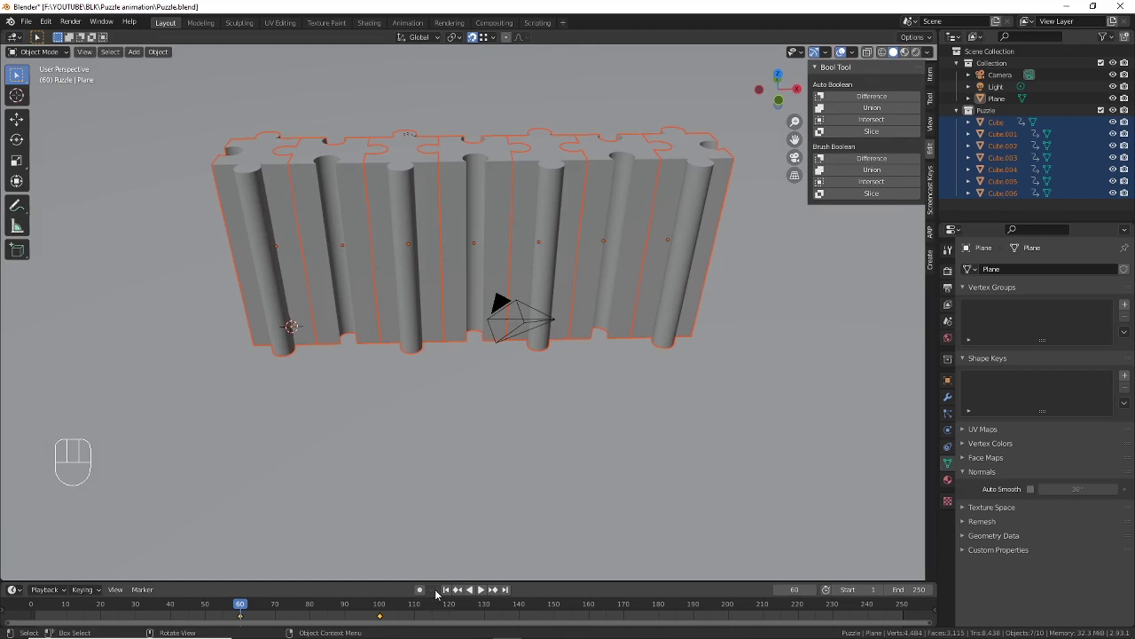
{"action": "left_click", "coordinate": [448, 593]}
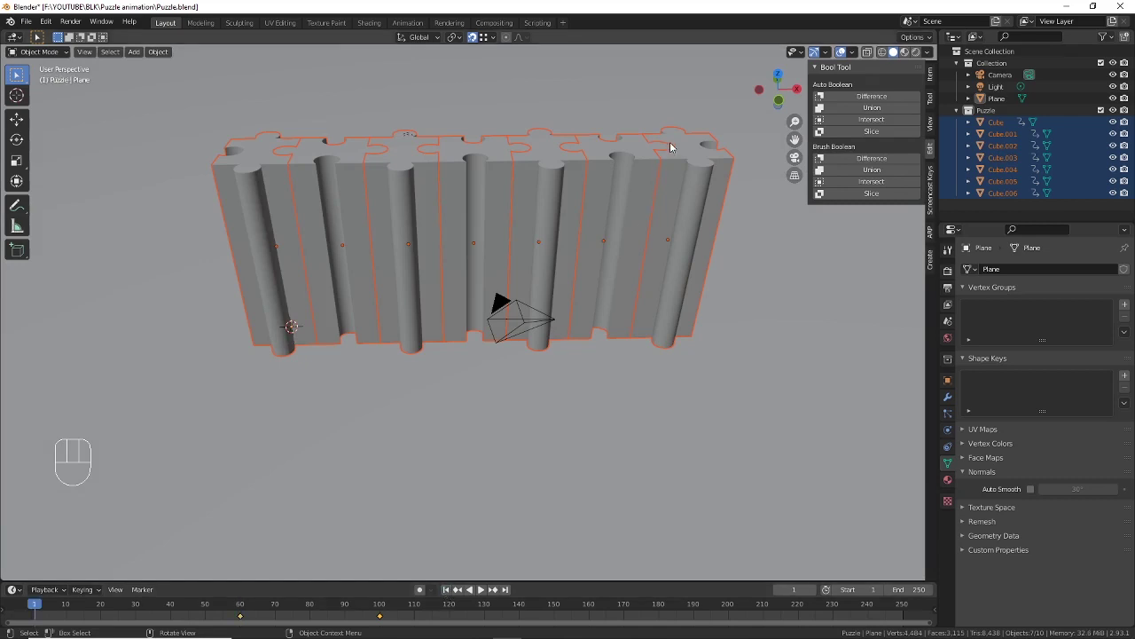
{"action": "left_click_drag", "start_coordinate": [674, 150], "coordinate": [645, 327]}
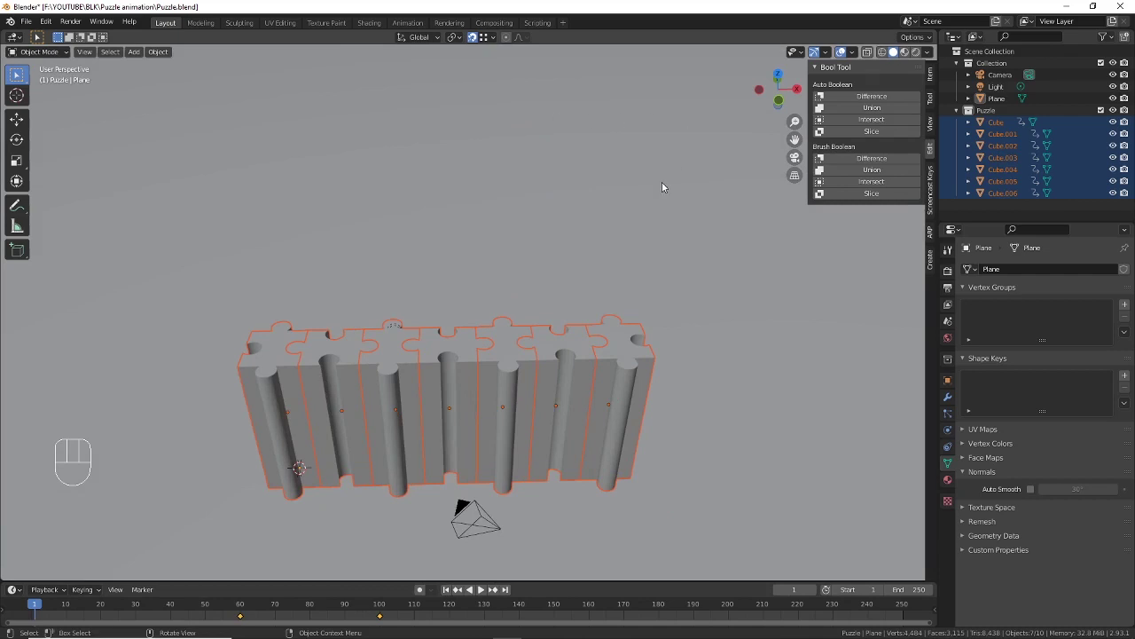
Step: In top orthographic view, turn snapping off and switch the viewport to wireframe shading
{"action": "key", "text": "KP_7"}
{"action": "middle_click", "coordinate": [615, 192]}
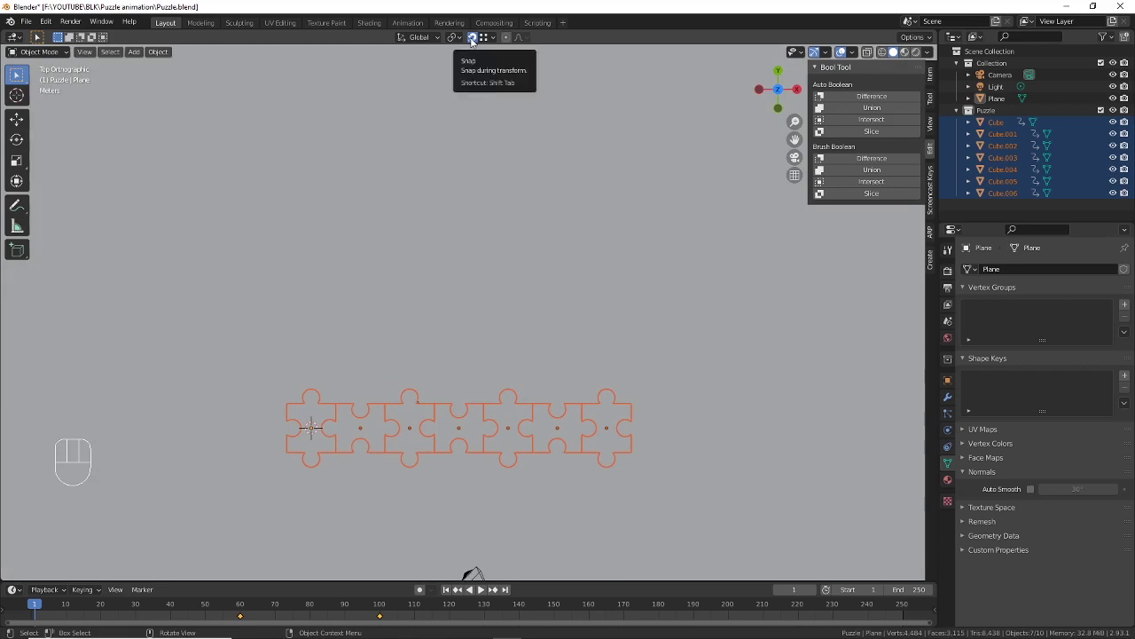
{"action": "left_click", "coordinate": [475, 39]}
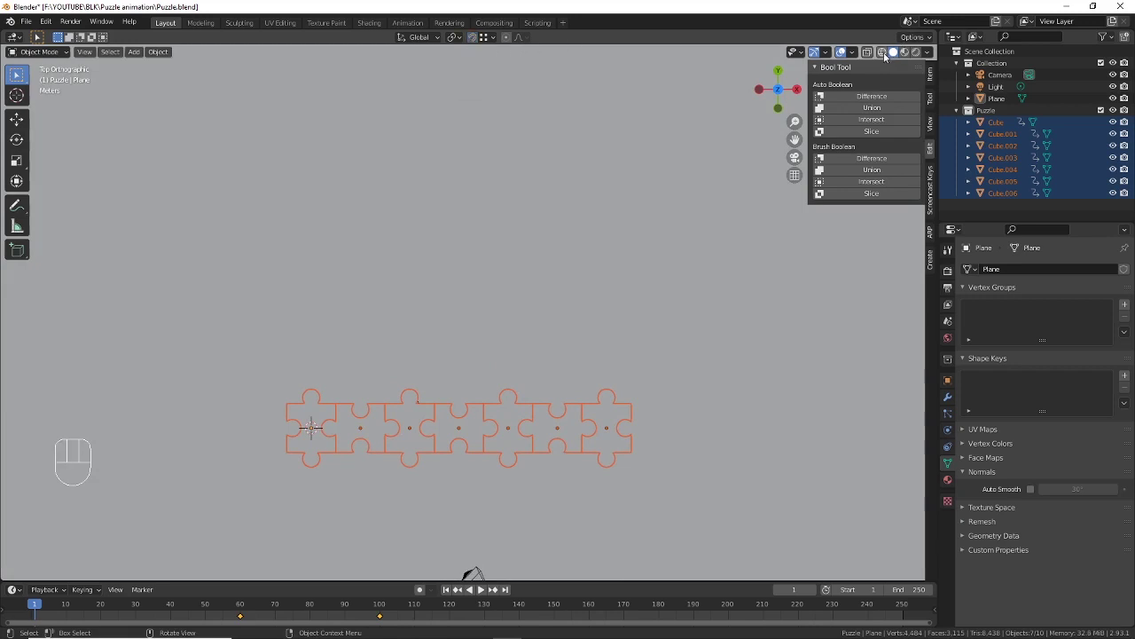
{"action": "left_click", "coordinate": [887, 56]}
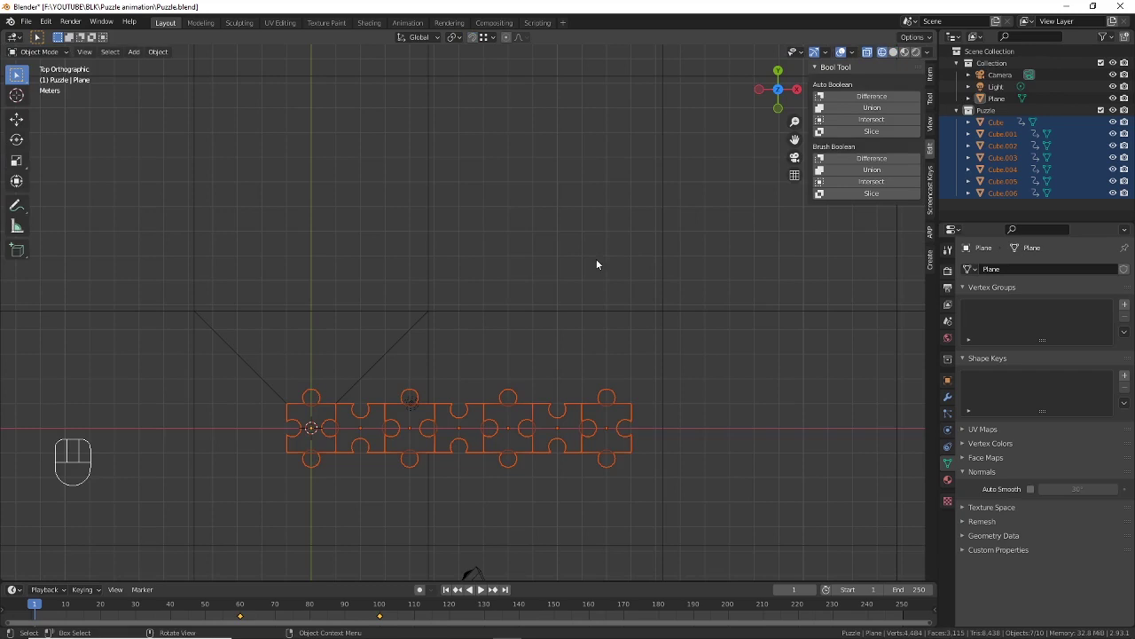
{"action": "left_click_drag", "start_coordinate": [584, 232], "coordinate": [582, 356]}
{"action": "middle_click", "coordinate": [492, 447]}
Step: Move the seven puzzle pieces roughly 23 m along Y, far above their resting spot
{"action": "key", "text": "g"}
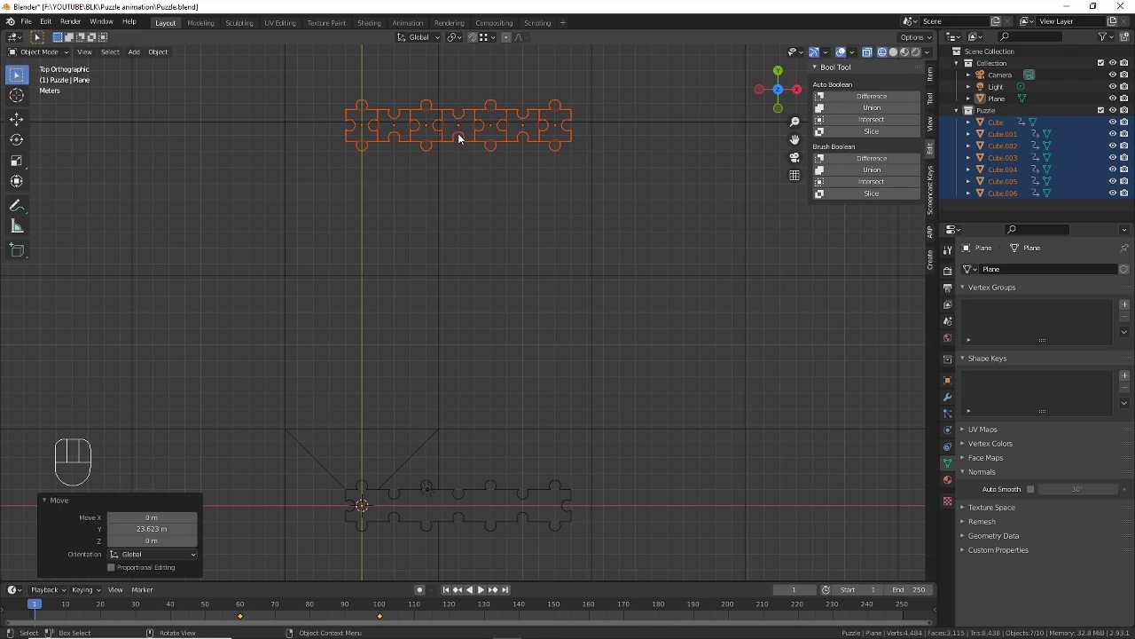
{"action": "left_click_drag", "start_coordinate": [463, 140], "coordinate": [458, 202]}
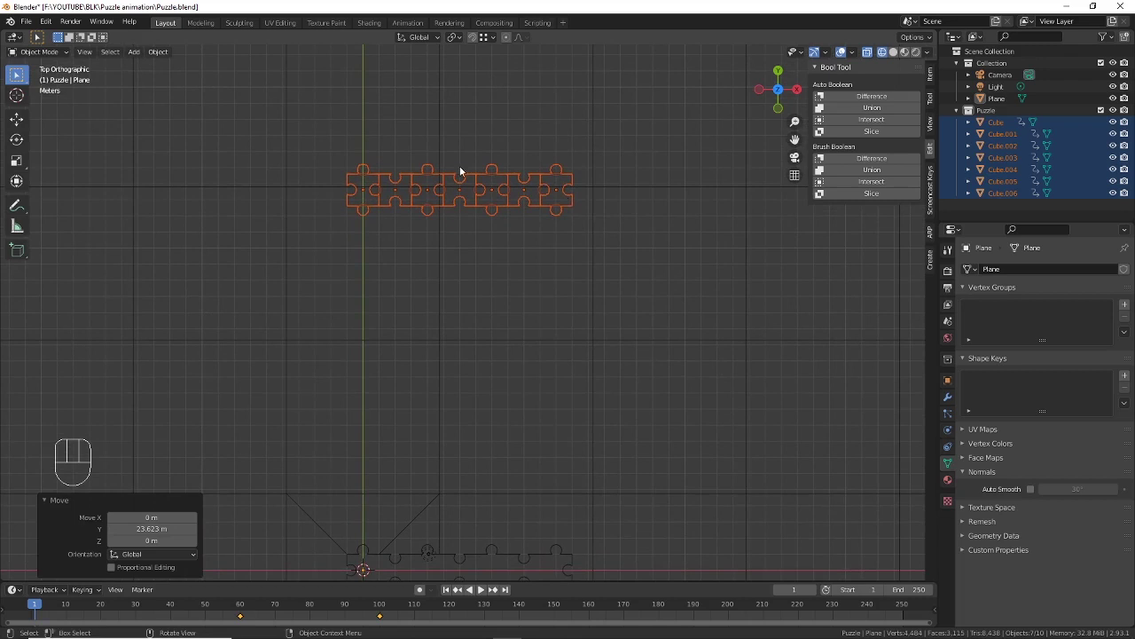
{"action": "middle_click", "coordinate": [596, 252]}
{"action": "left_click_drag", "start_coordinate": [516, 226], "coordinate": [530, 247]}
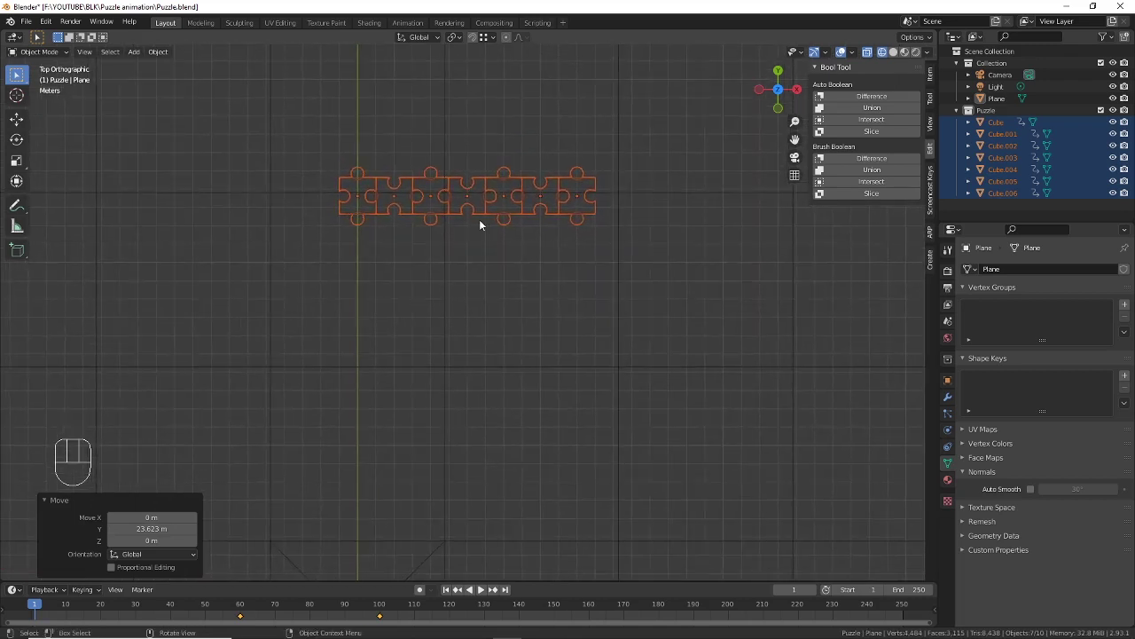
Step: Nudge the pieces' starting position and turn each 90° about its own origin at frame 1
{"action": "key", "text": "g"}
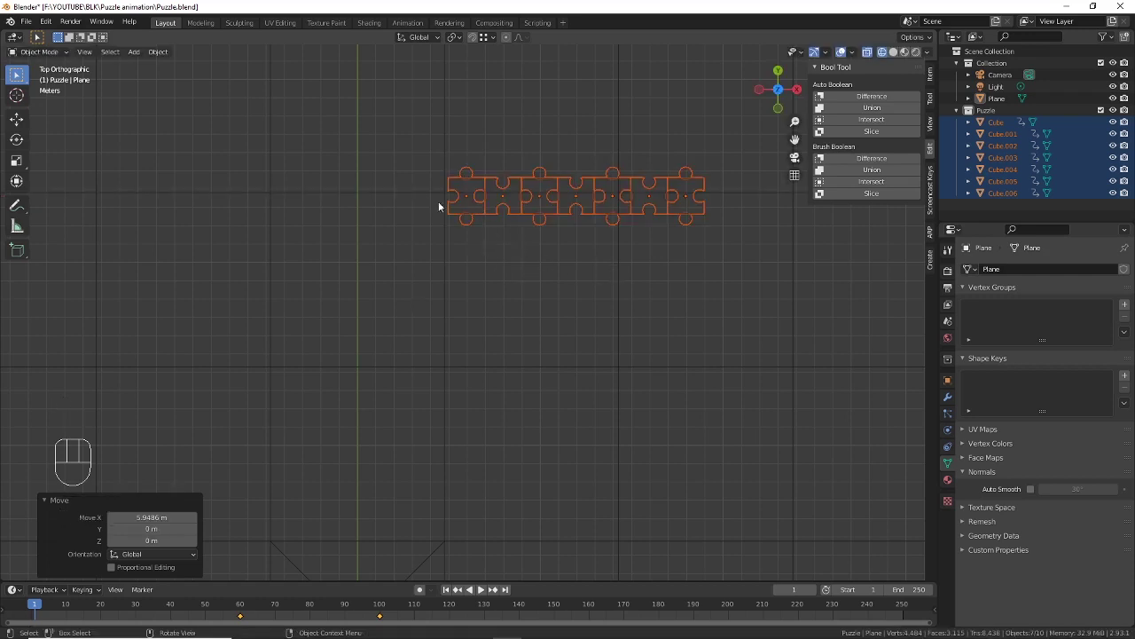
{"action": "middle_click", "coordinate": [520, 270]}
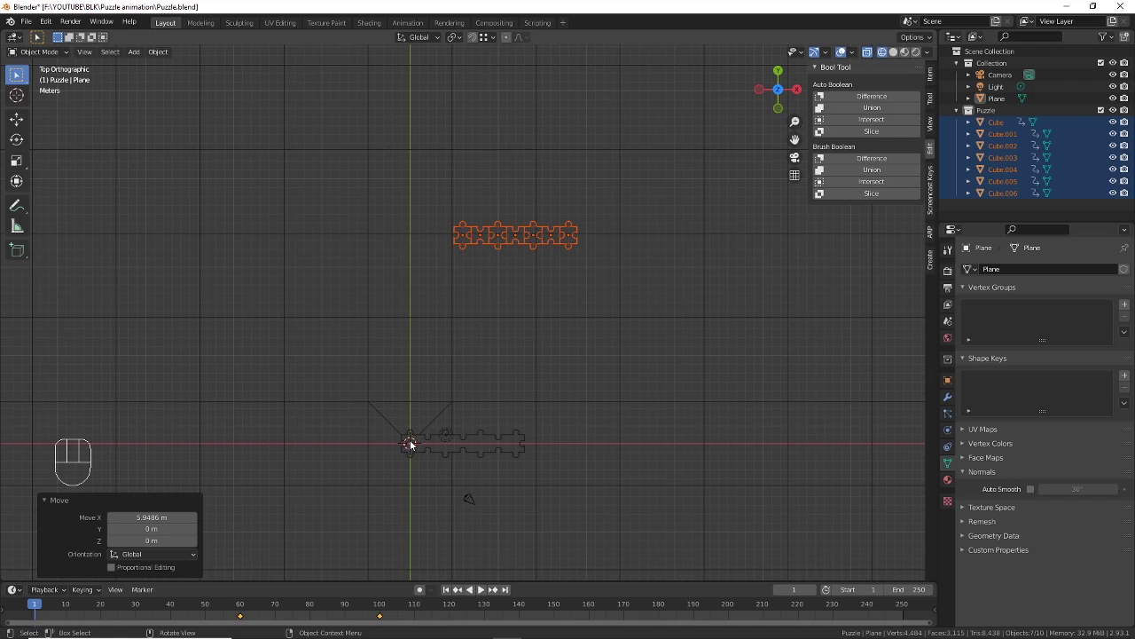
{"action": "middle_click", "coordinate": [537, 278]}
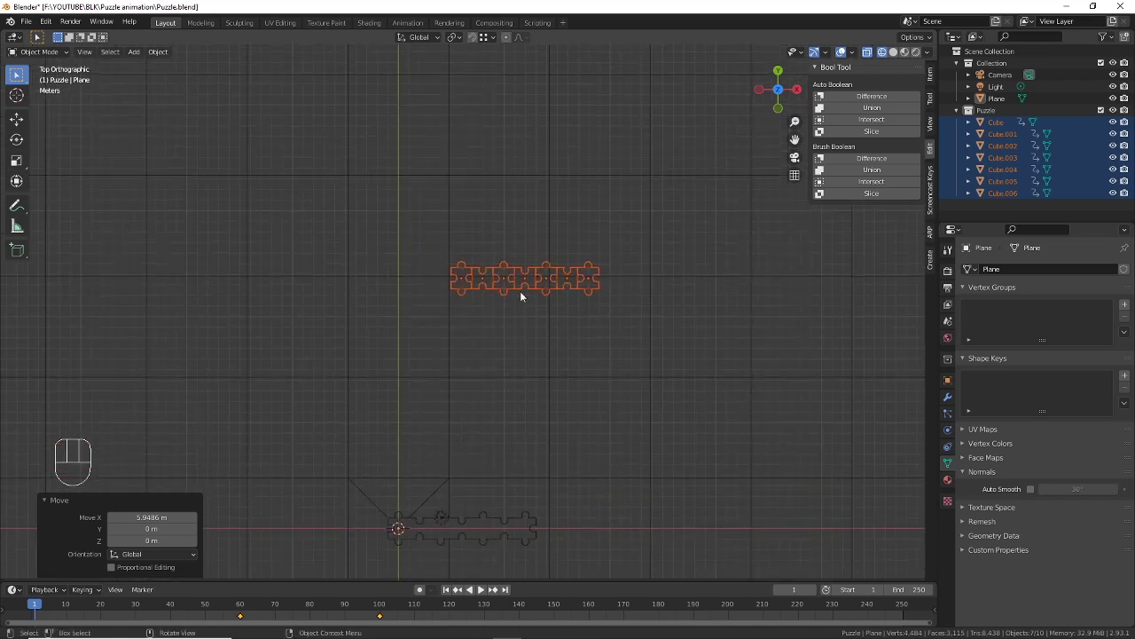
{"action": "middle_click", "coordinate": [537, 296]}
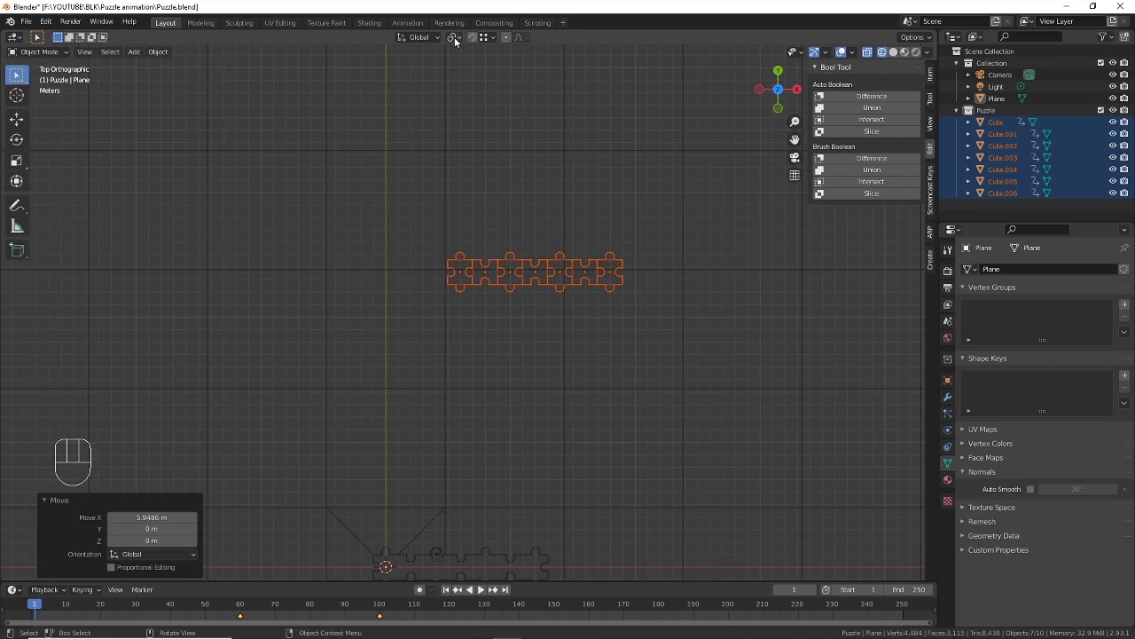
{"action": "left_click_drag", "start_coordinate": [456, 42], "coordinate": [527, 83]}
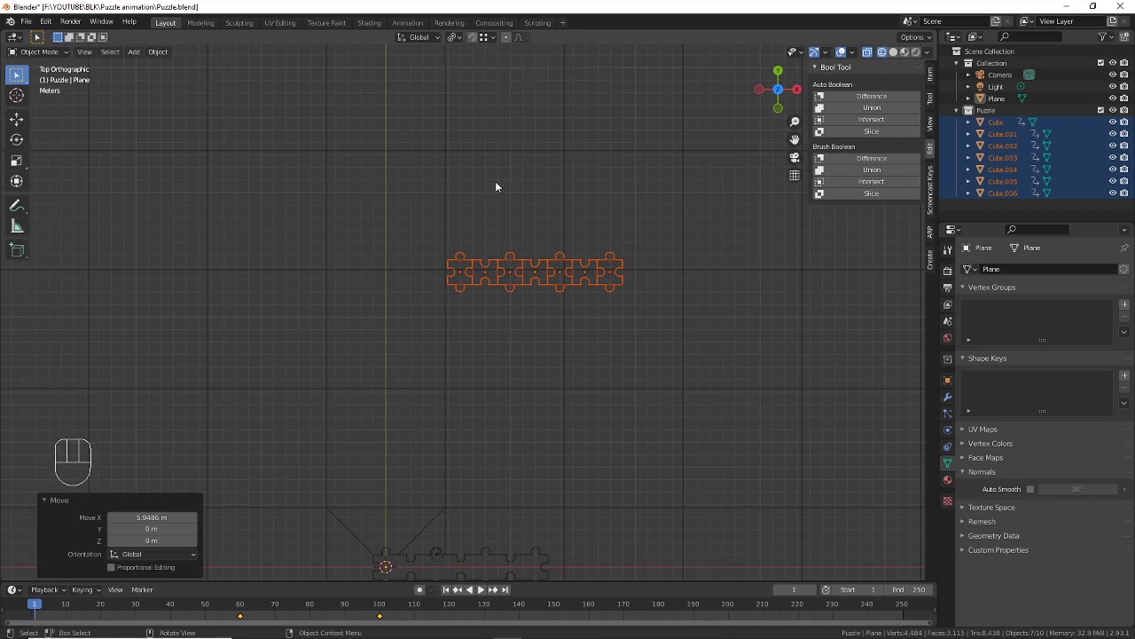
{"action": "key", "text": "r"}
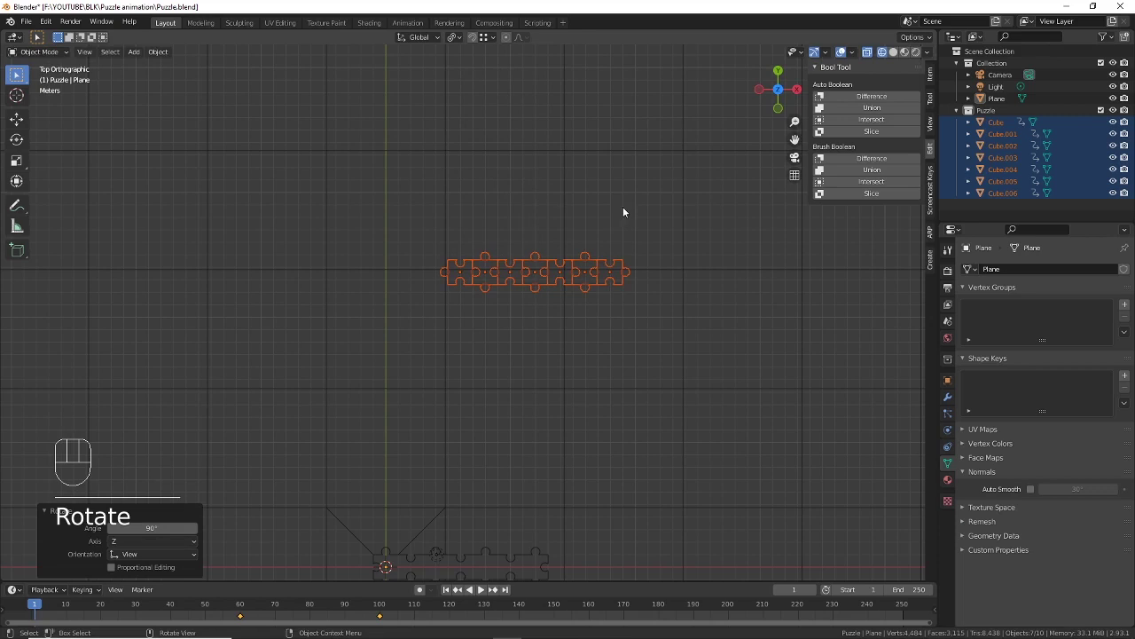
Step: Keyframe the pieces' location and rotation, then scrub the timeline in perspective to watch them move
{"action": "key", "text": "i"}
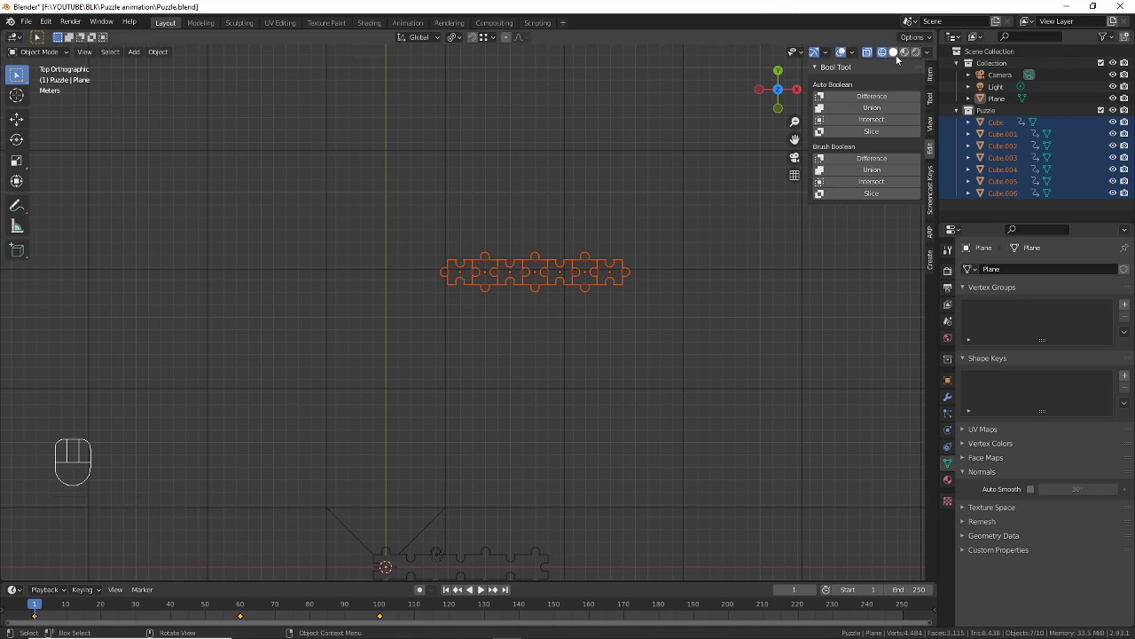
{"action": "left_click", "coordinate": [902, 58]}
{"action": "left_click_drag", "start_coordinate": [534, 413], "coordinate": [542, 361]}
{"action": "left_click_drag", "start_coordinate": [556, 447], "coordinate": [559, 346]}
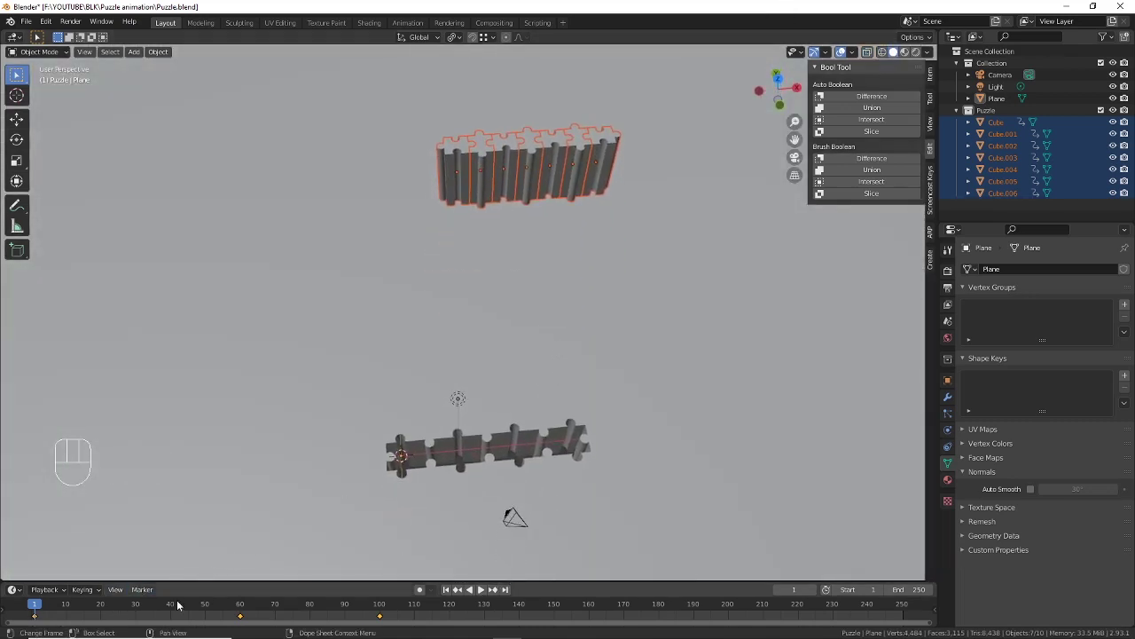
{"action": "left_click_drag", "start_coordinate": [46, 608], "coordinate": [385, 616]}
{"action": "middle_click", "coordinate": [428, 448]}
Step: Scrub through the keyframes at 1, 60 and 100 and stop on frame 90
{"action": "left_click_drag", "start_coordinate": [458, 455], "coordinate": [478, 435]}
{"action": "left_click_drag", "start_coordinate": [488, 437], "coordinate": [503, 345]}
{"action": "left_click_drag", "start_coordinate": [516, 388], "coordinate": [515, 311]}
{"action": "middle_click", "coordinate": [517, 323]}
{"action": "middle_click", "coordinate": [522, 322]}
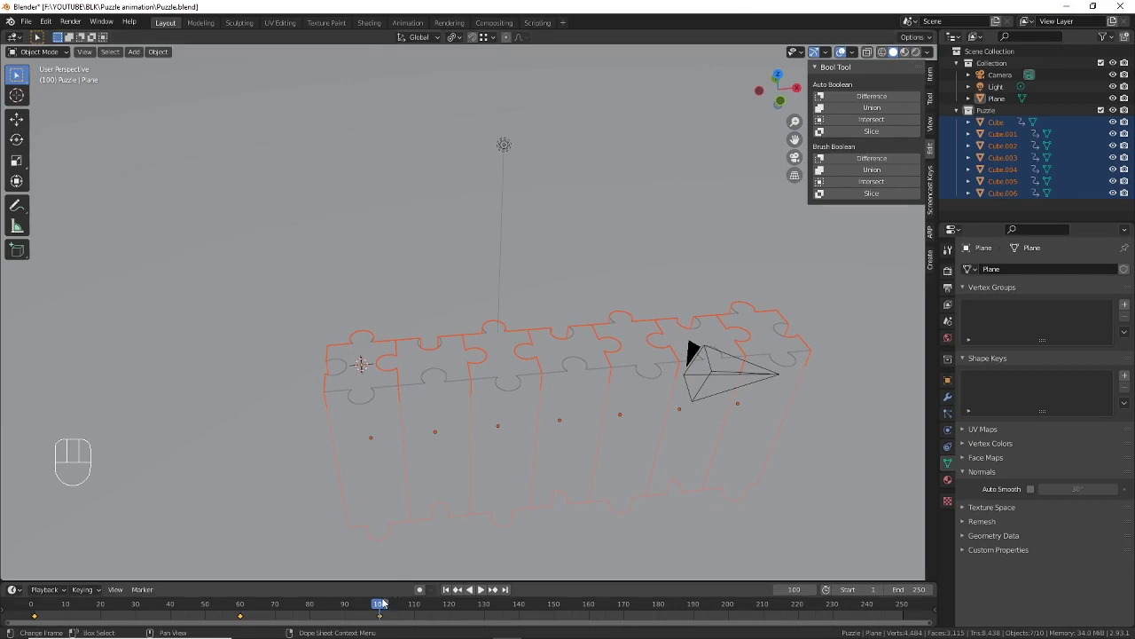
{"action": "left_click_drag", "start_coordinate": [382, 606], "coordinate": [347, 616]}
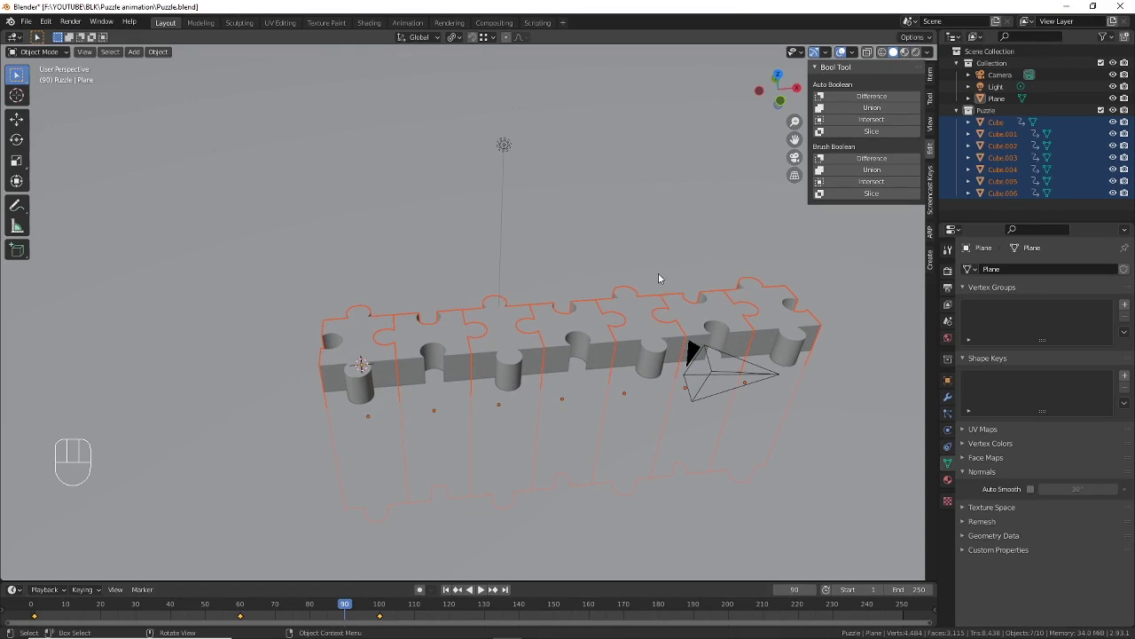
Step: Insert a Location & Rotation keyframe at frame 90, then scrub back to frame 57
{"action": "key", "text": "i"}
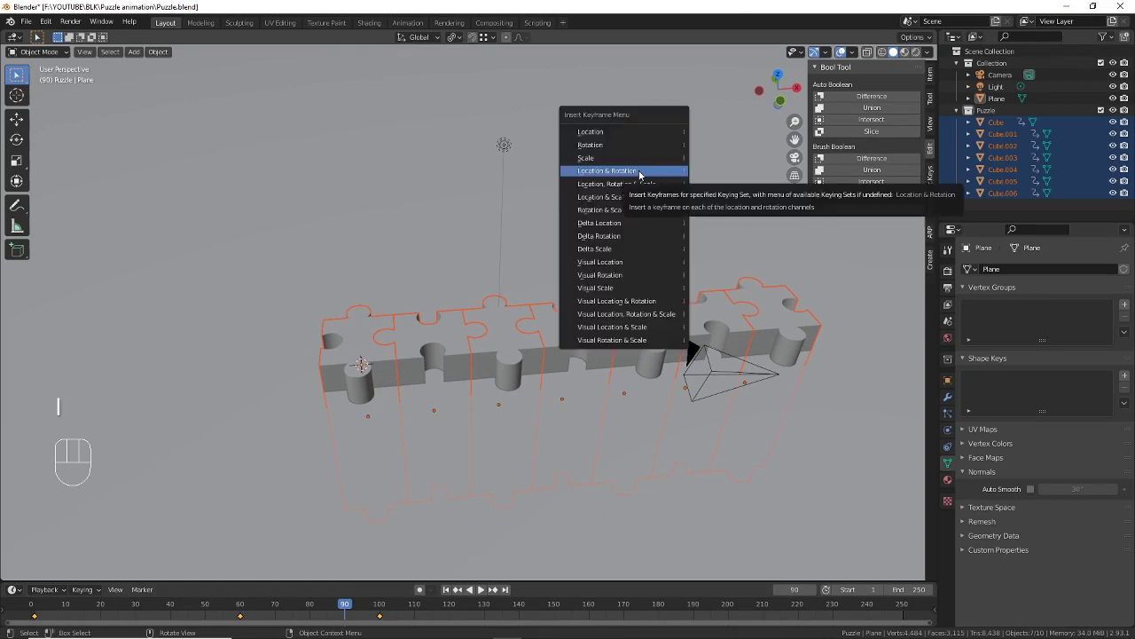
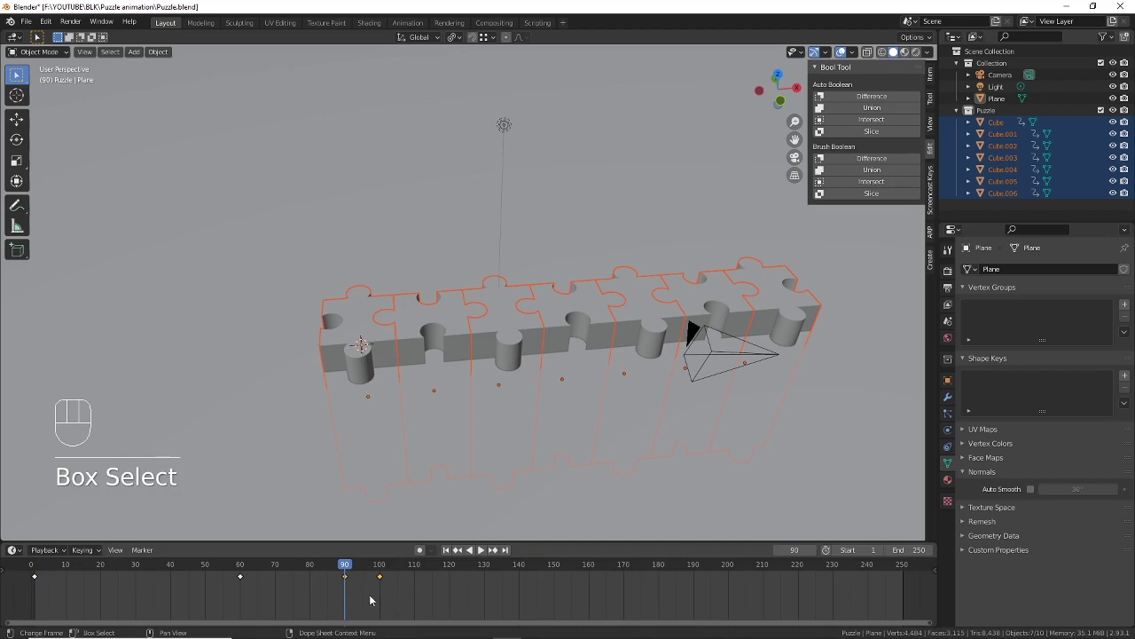
{"action": "key", "text": "t"}
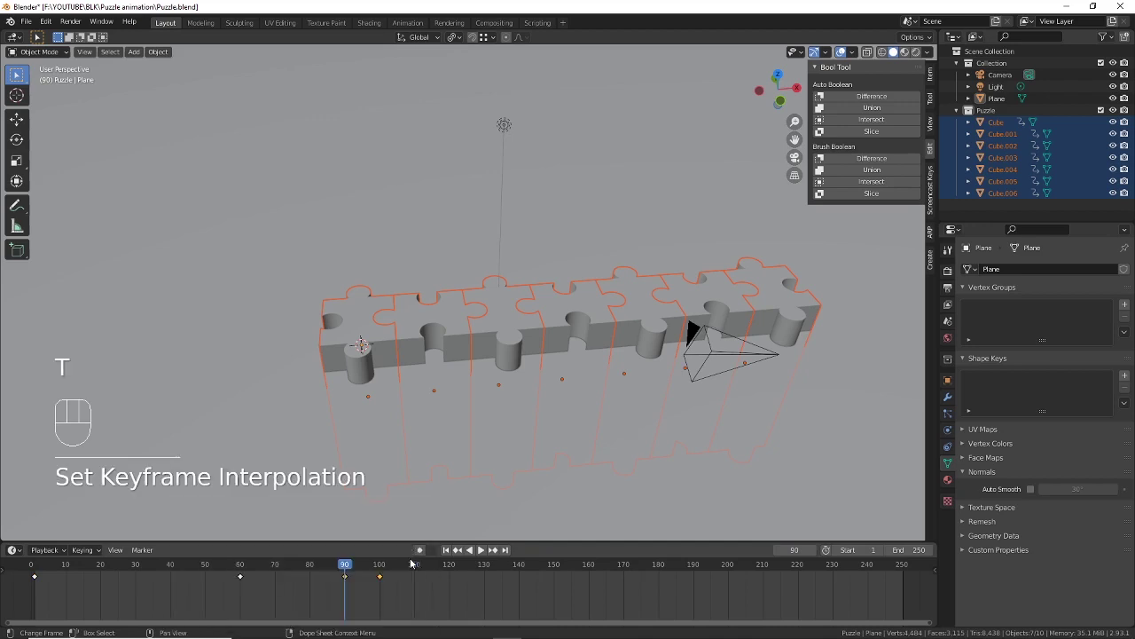
{"action": "left_click_drag", "start_coordinate": [344, 570], "coordinate": [384, 574]}
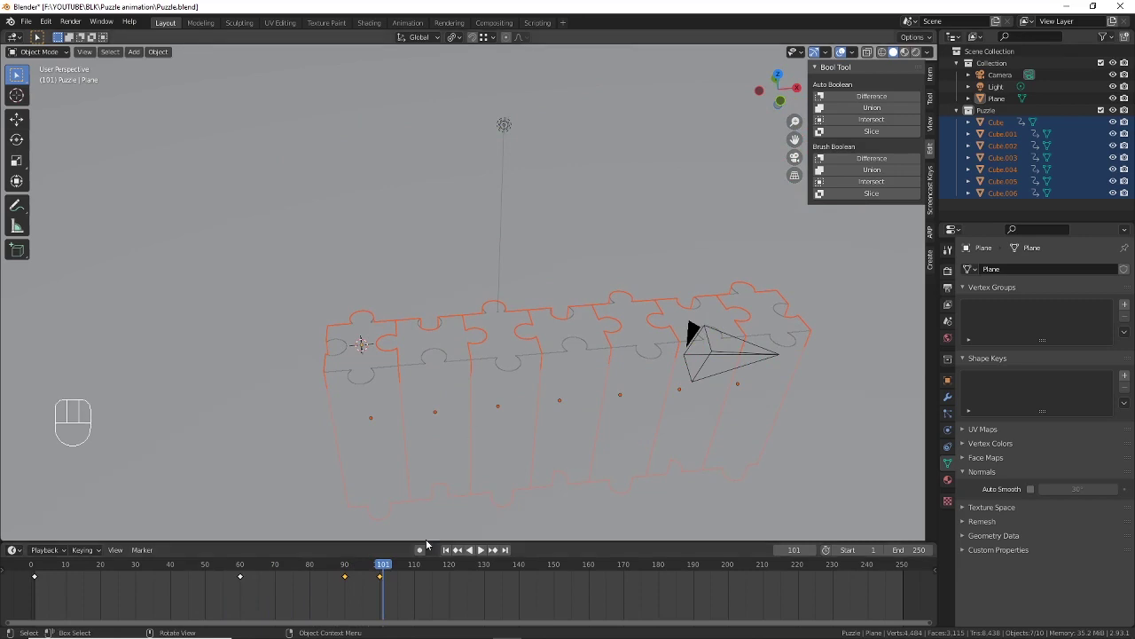
{"action": "left_click_drag", "start_coordinate": [496, 388], "coordinate": [484, 398]}
{"action": "middle_click", "coordinate": [487, 388]}
{"action": "middle_click", "coordinate": [492, 391]}
{"action": "left_click_drag", "start_coordinate": [495, 393], "coordinate": [482, 407]}
Step: Orbit the view around the raised pieces to look along their sides
{"action": "left_click_drag", "start_coordinate": [389, 569], "coordinate": [243, 570]}
{"action": "left_click_drag", "start_coordinate": [549, 365], "coordinate": [558, 351]}
{"action": "left_click_drag", "start_coordinate": [580, 345], "coordinate": [572, 373]}
{"action": "left_click_drag", "start_coordinate": [243, 567], "coordinate": [230, 580]}
{"action": "middle_click", "coordinate": [658, 341]}
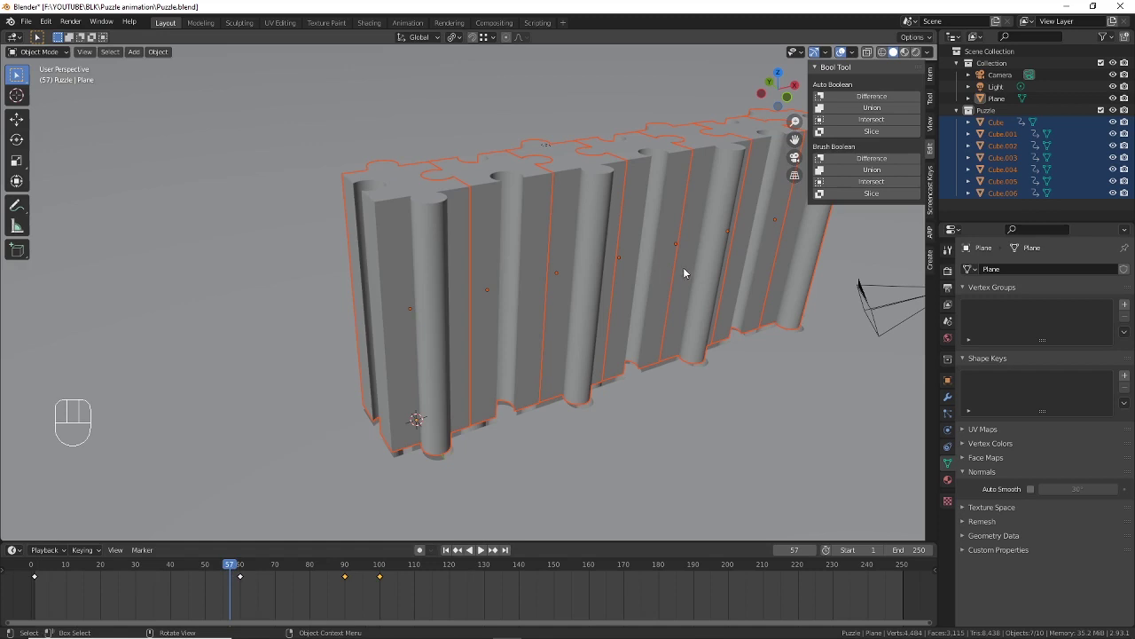
{"action": "left_click_drag", "start_coordinate": [683, 272], "coordinate": [643, 286]}
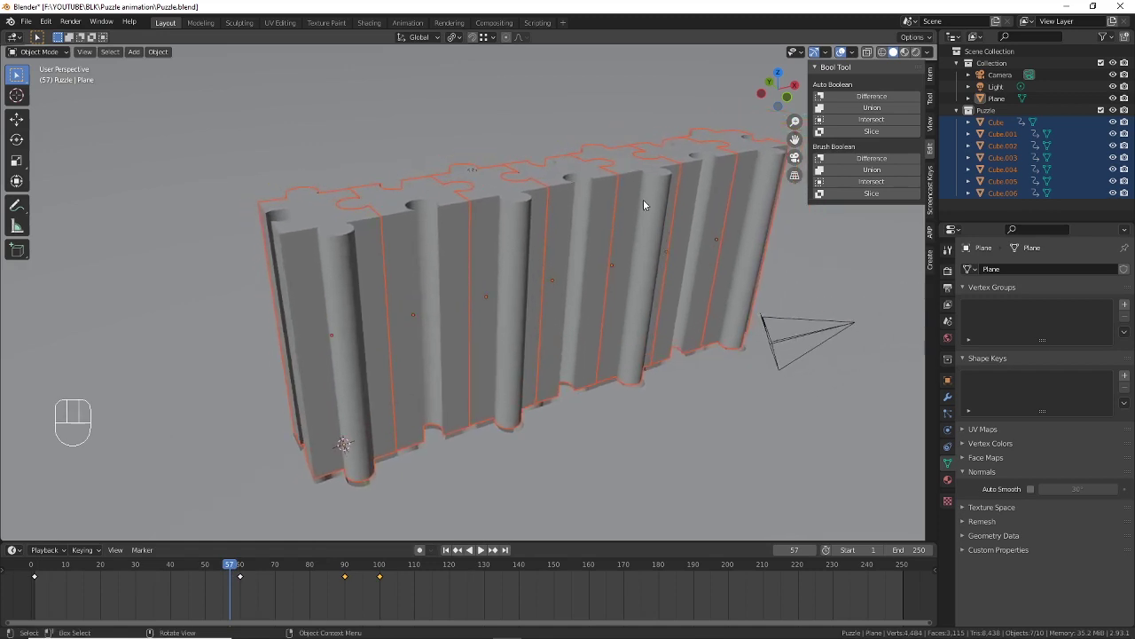
Step: Keyframe location and rotation at frame 57, then tilt the pieces slightly around X at frame 59
{"action": "key", "text": "i"}
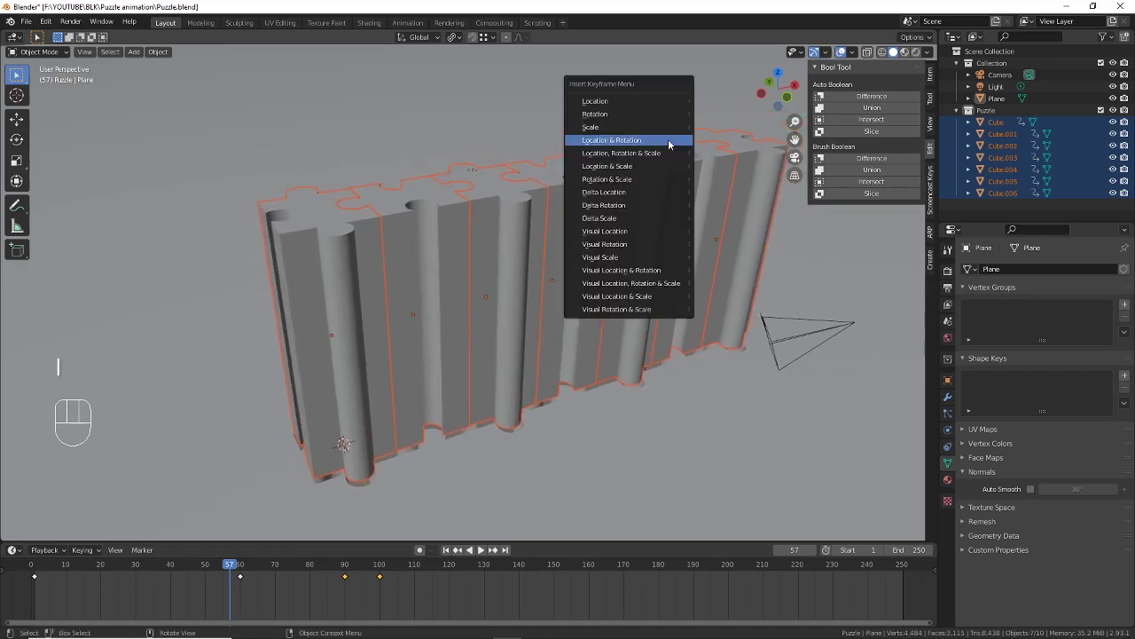
{"action": "middle_click", "coordinate": [630, 270]}
{"action": "middle_click", "coordinate": [633, 288]}
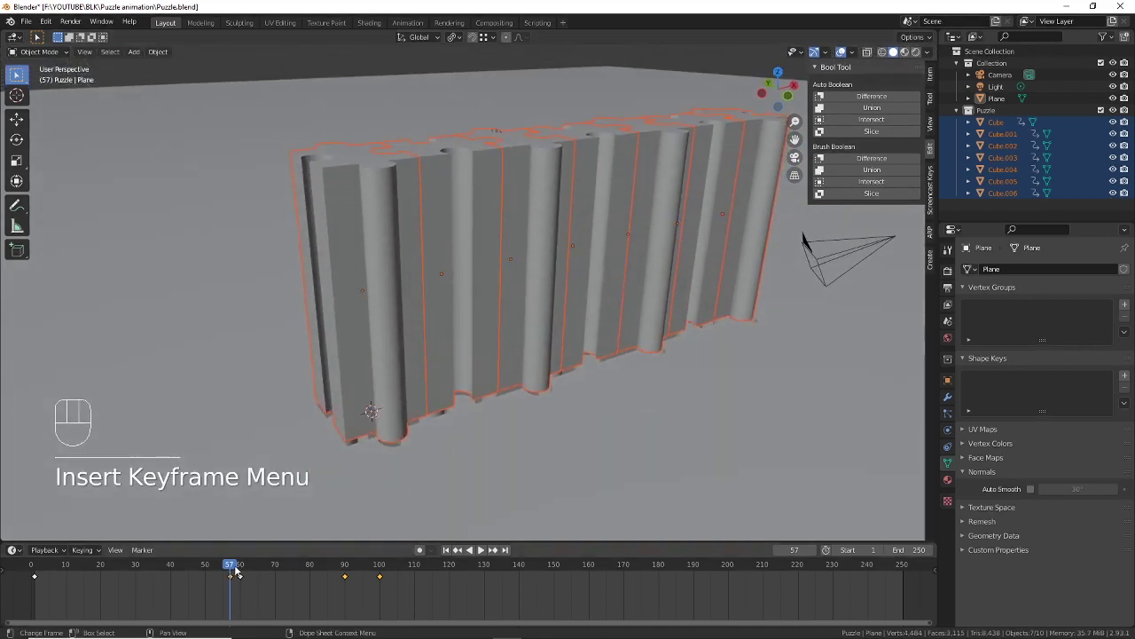
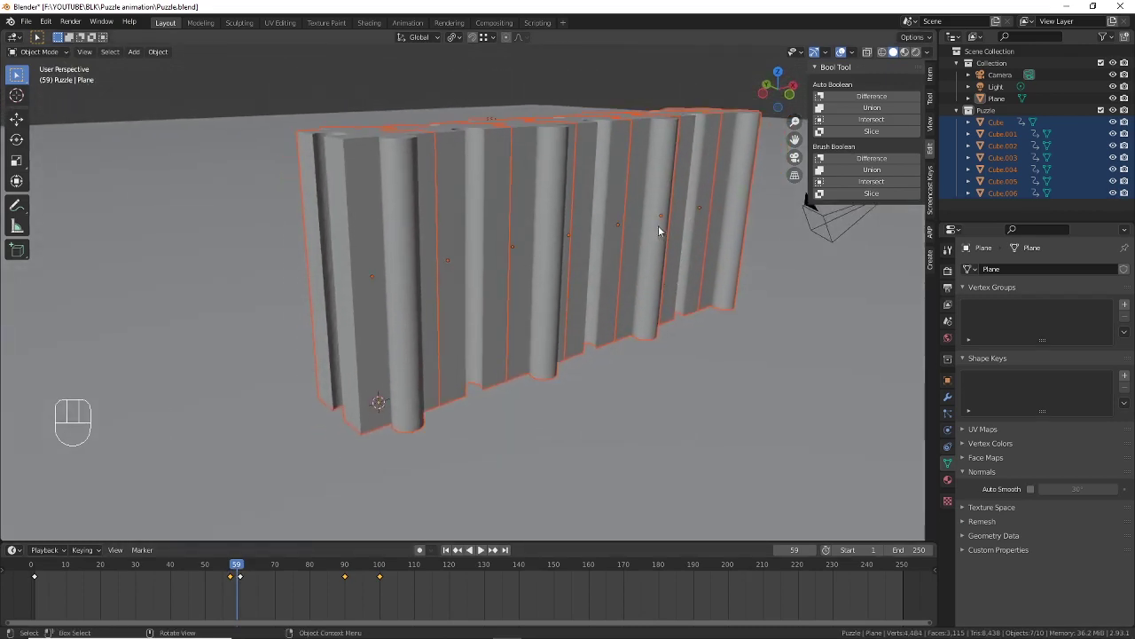
{"action": "key", "text": "r"}
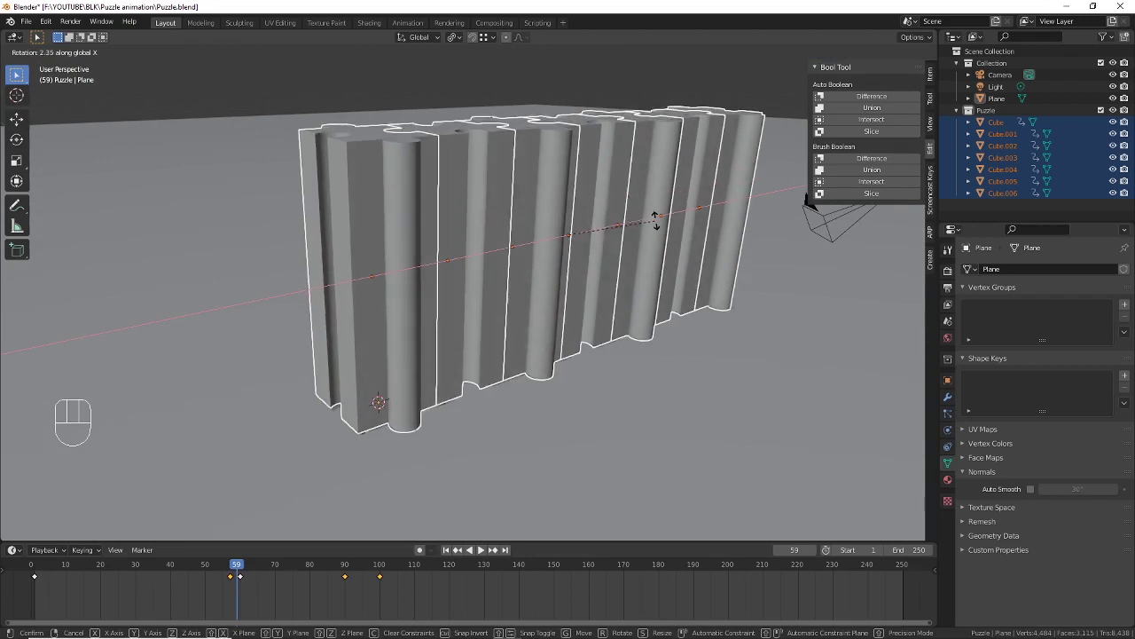
{"action": "key", "text": "r"}
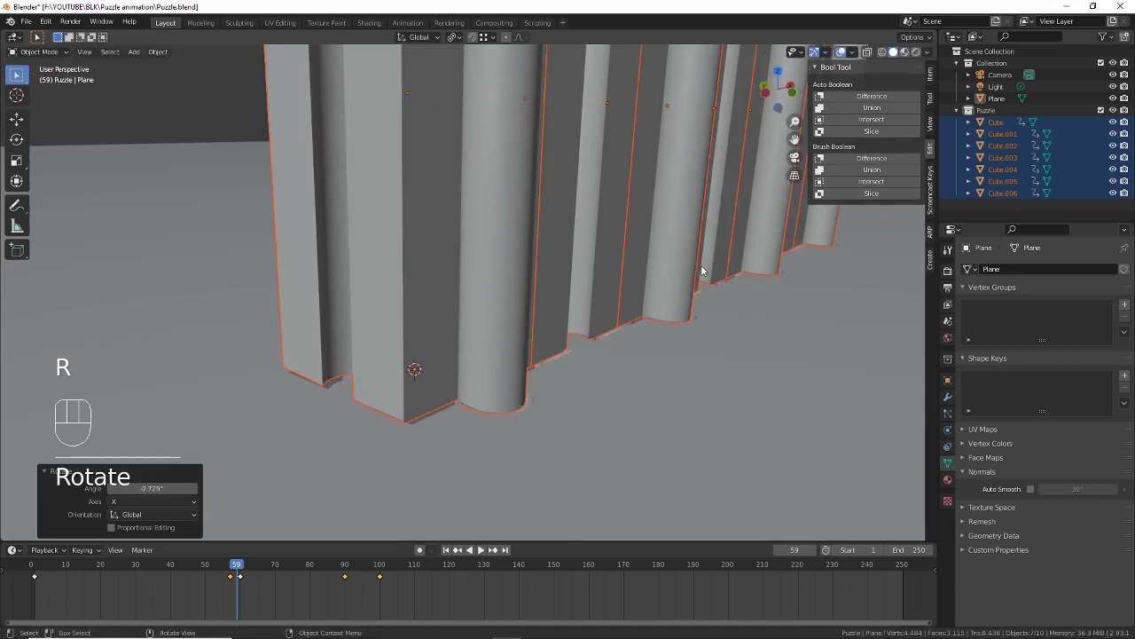
Step: Keyframe the tilted pieces' location and rotation and play the animation back
{"action": "key", "text": "r"}
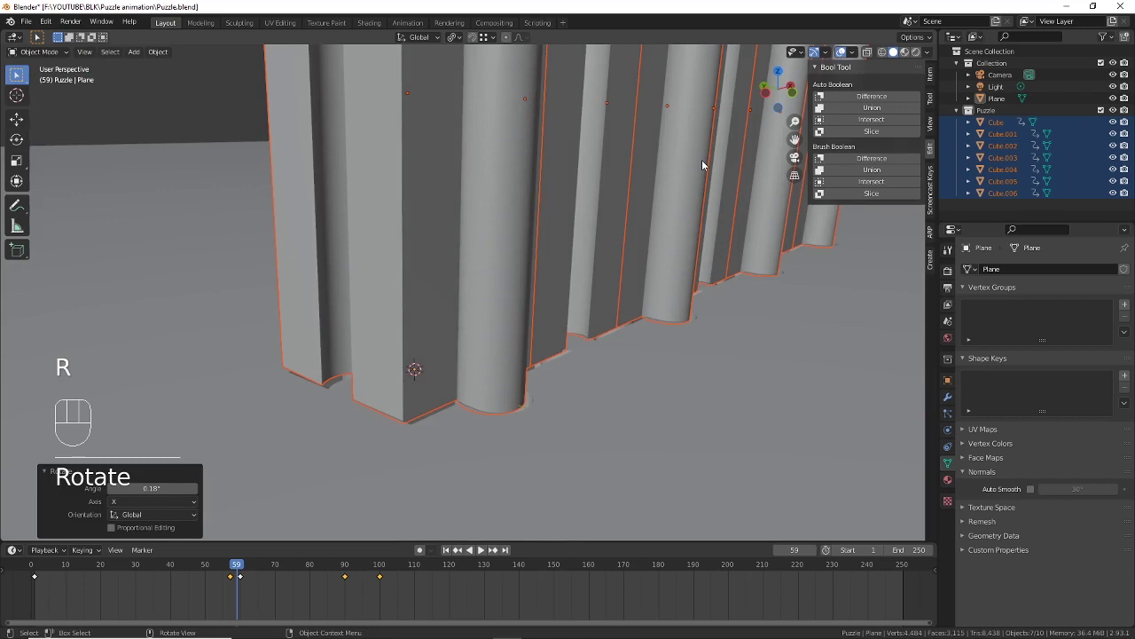
{"action": "key", "text": "i"}
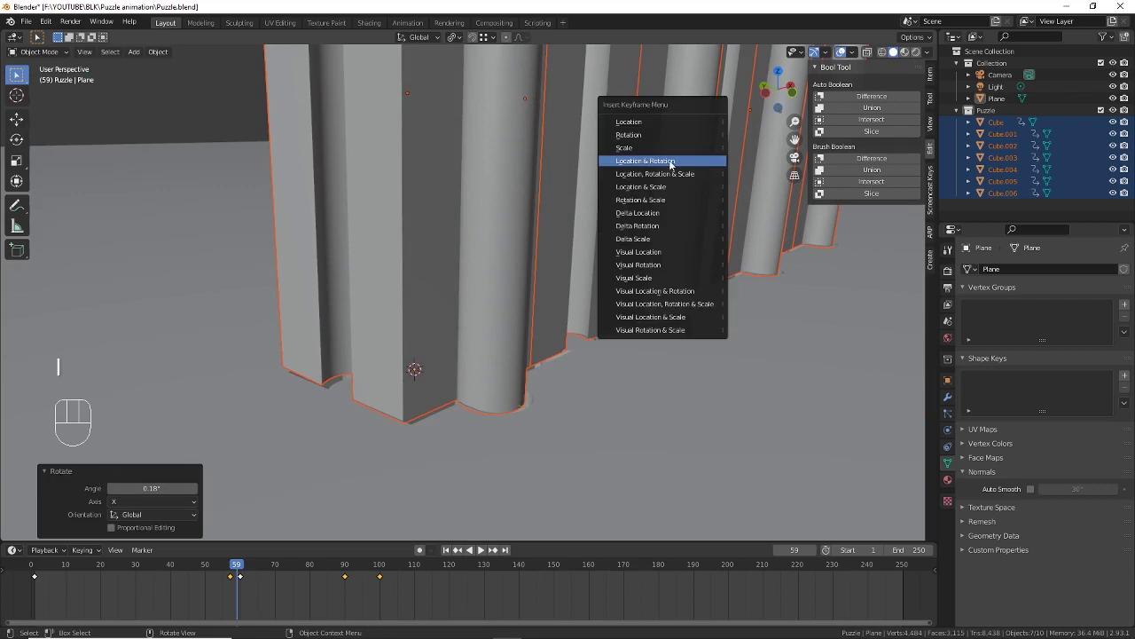
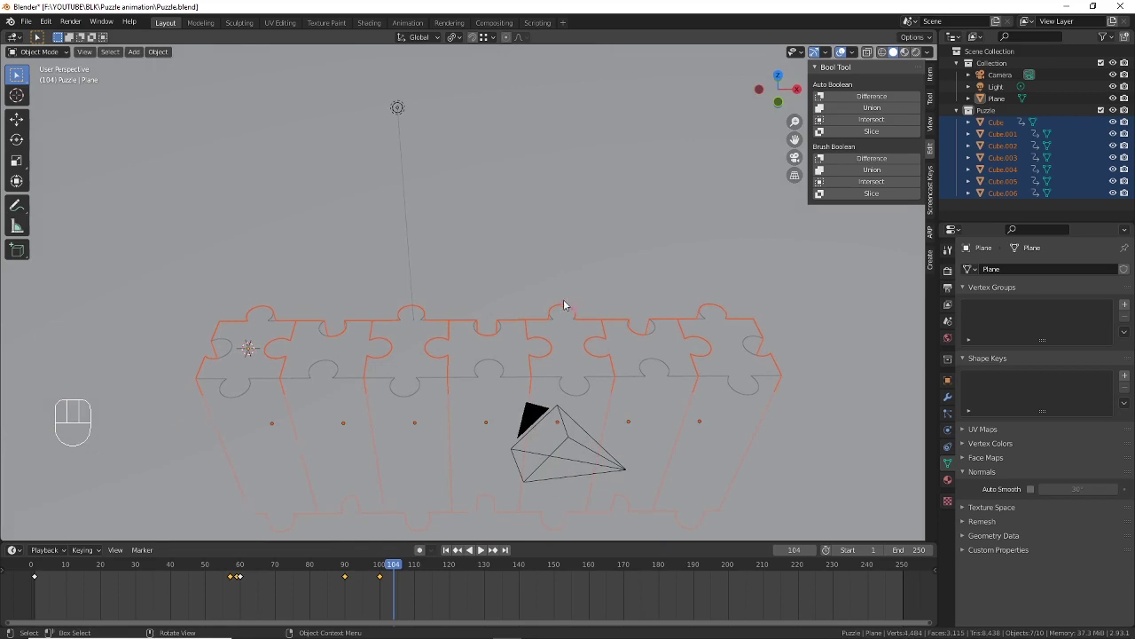
{"action": "middle_click", "coordinate": [562, 307]}
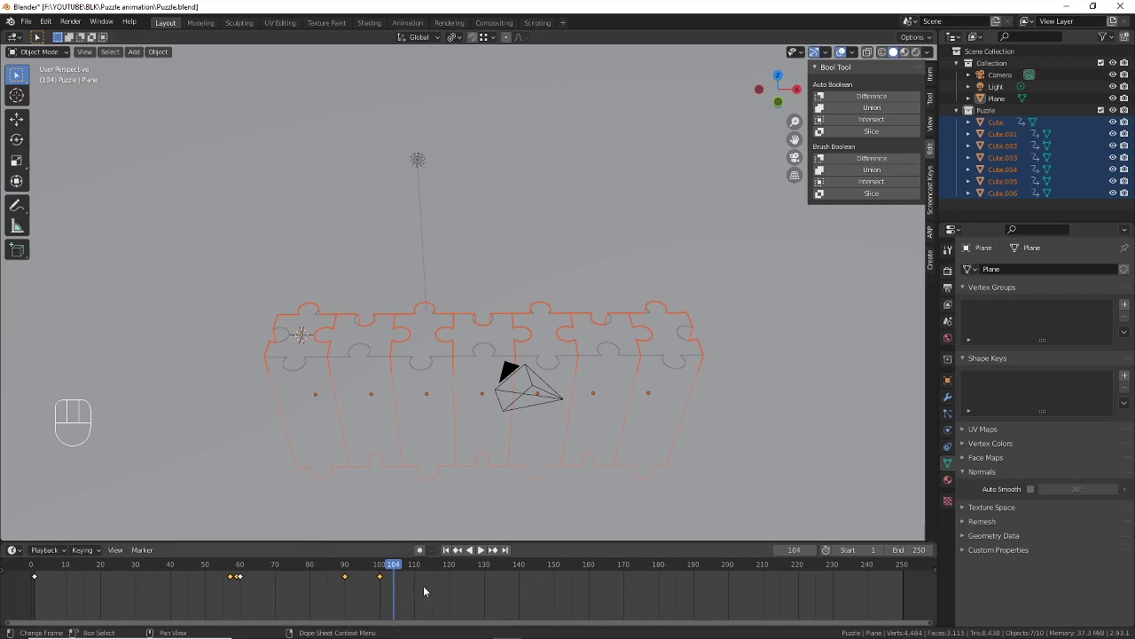
{"action": "key", "text": "a"}
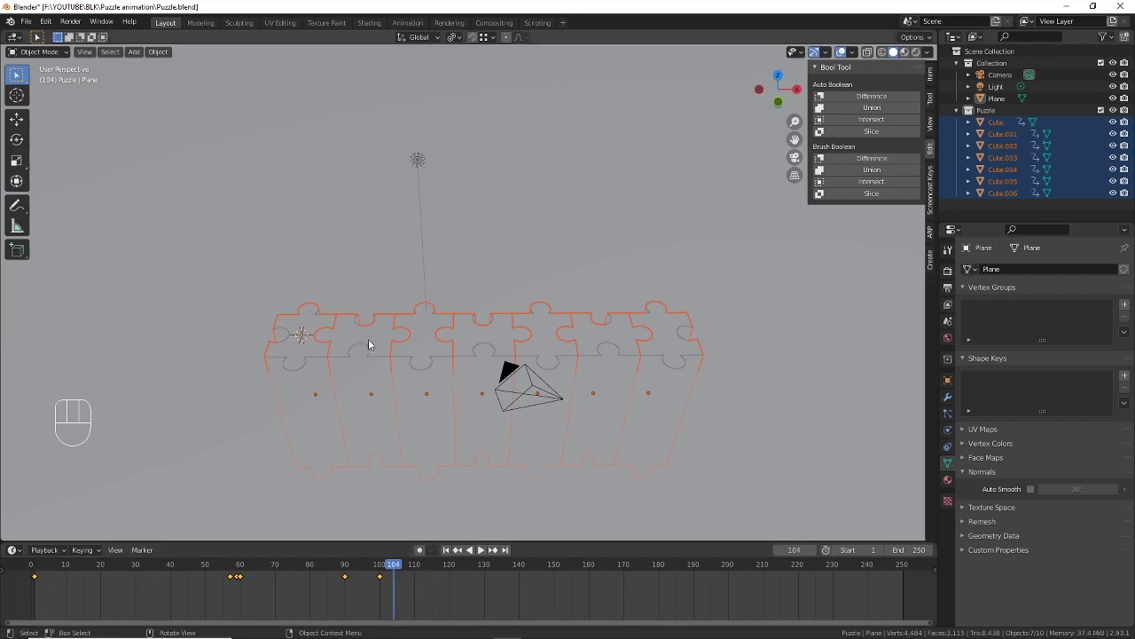
Step: Slide Cube.001's and Cube.002's keyframes to later frames on the timeline
{"action": "left_click", "coordinate": [364, 342]}
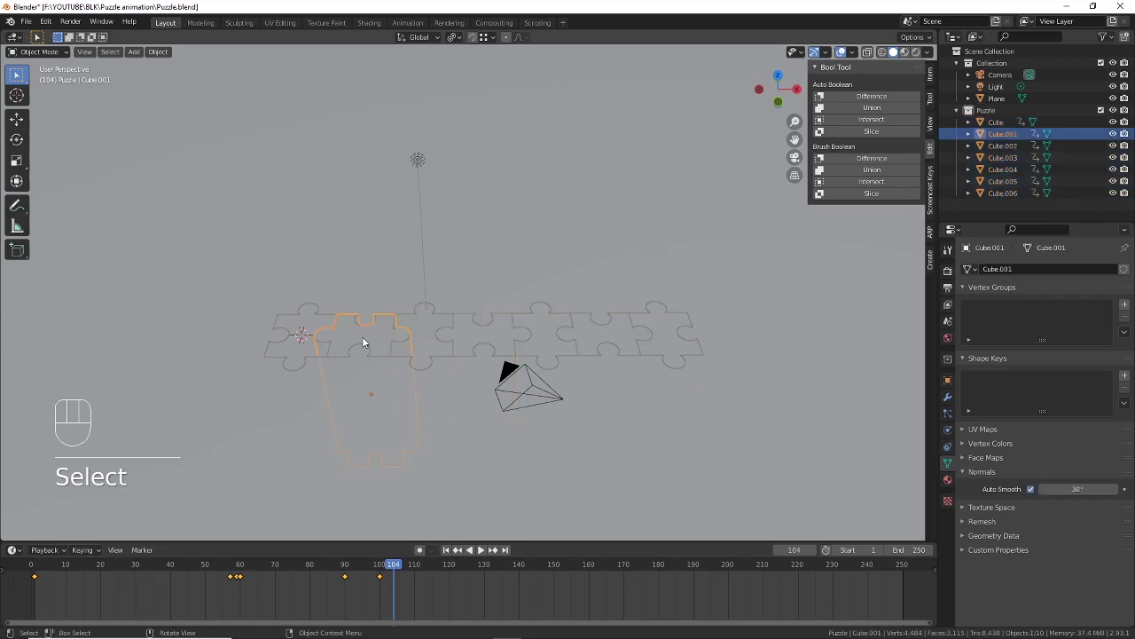
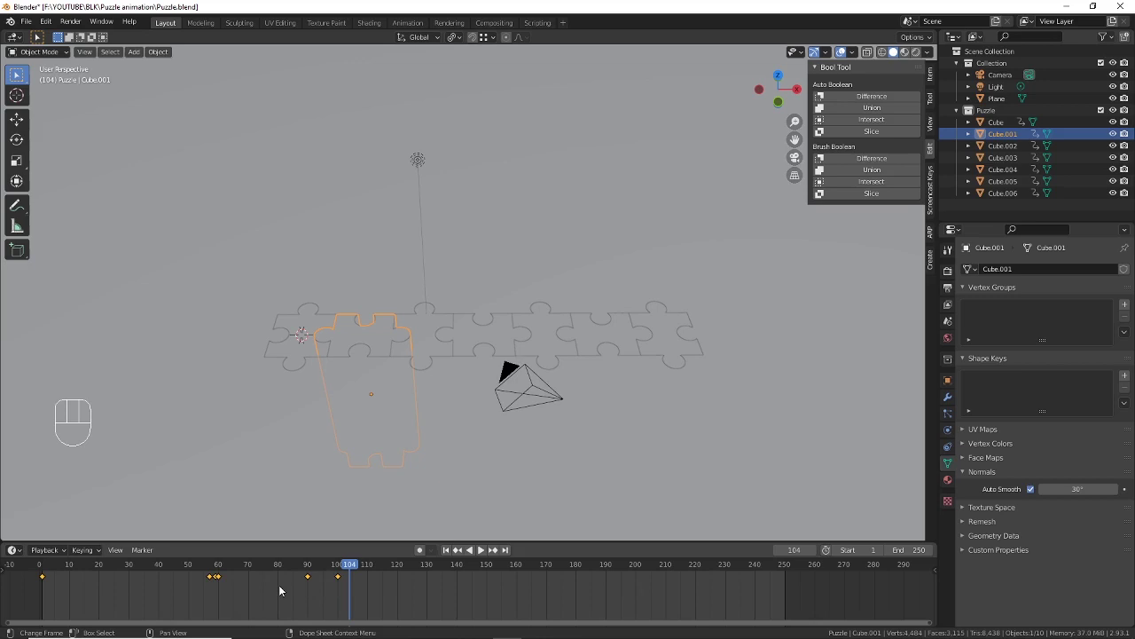
{"action": "key", "text": "g"}
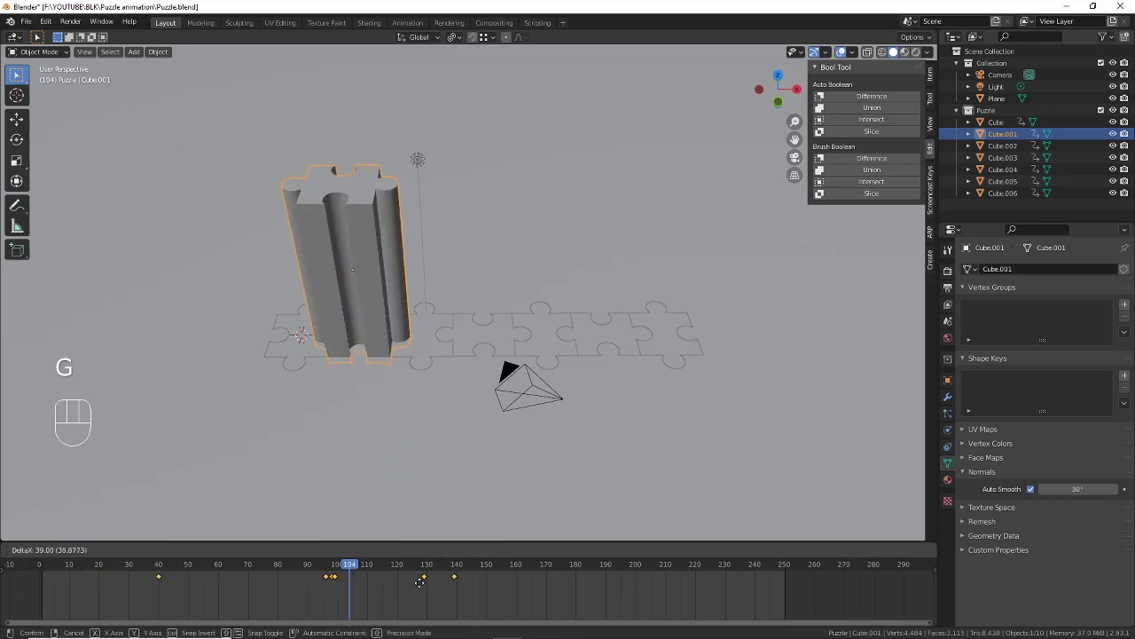
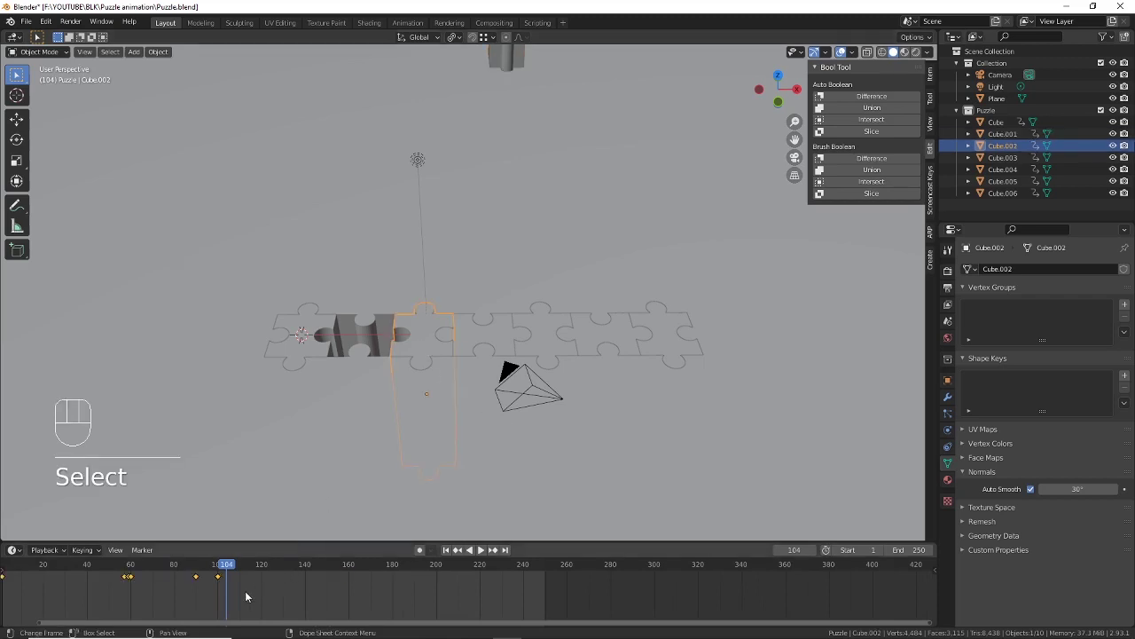
{"action": "key", "text": "g"}
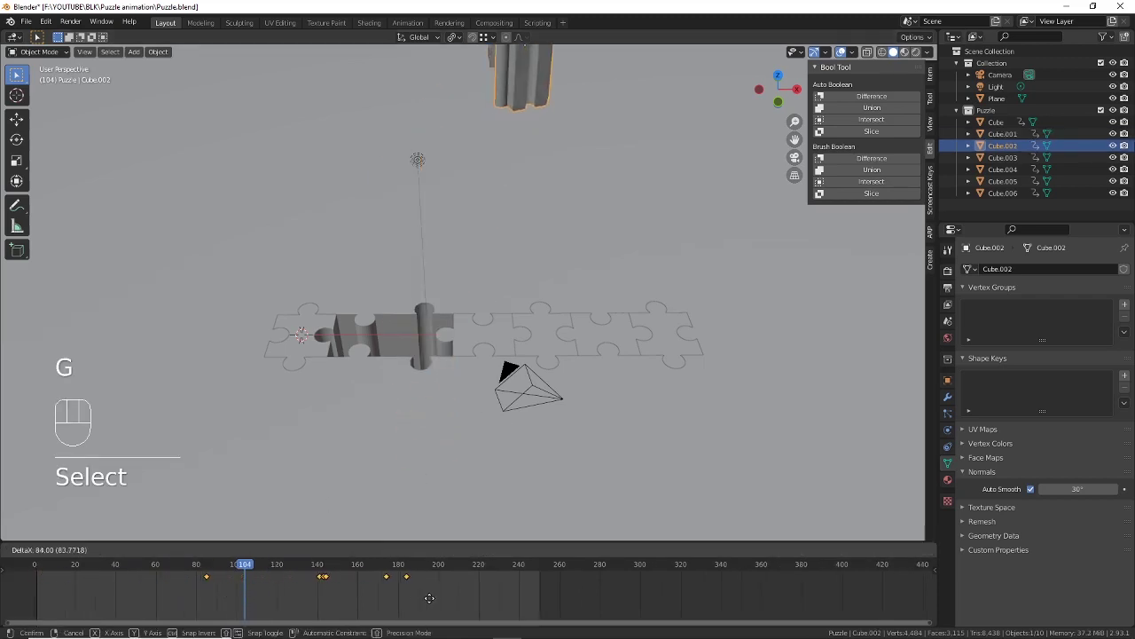
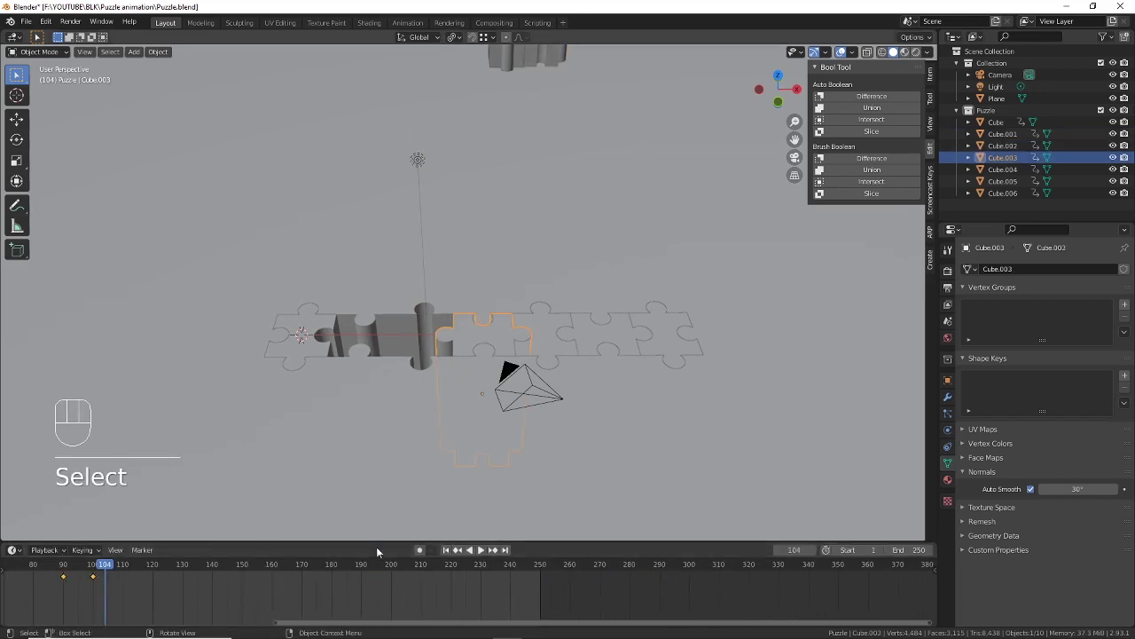
Step: Shift Cube.003's keyframes later too, redoing a step and dragging further
{"action": "key", "text": "g"}
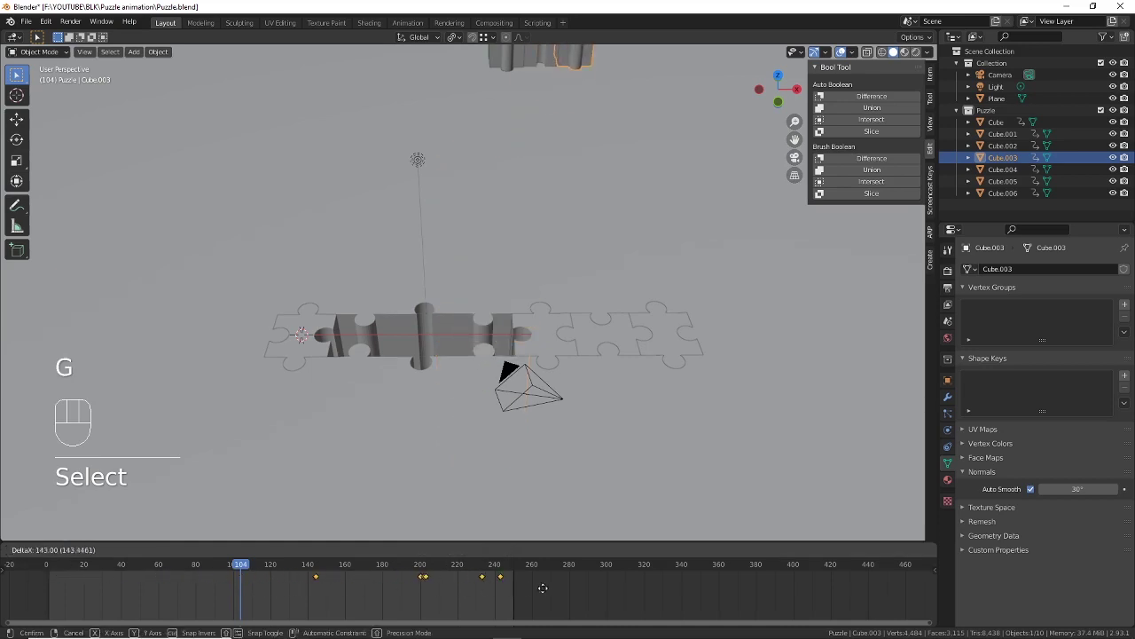
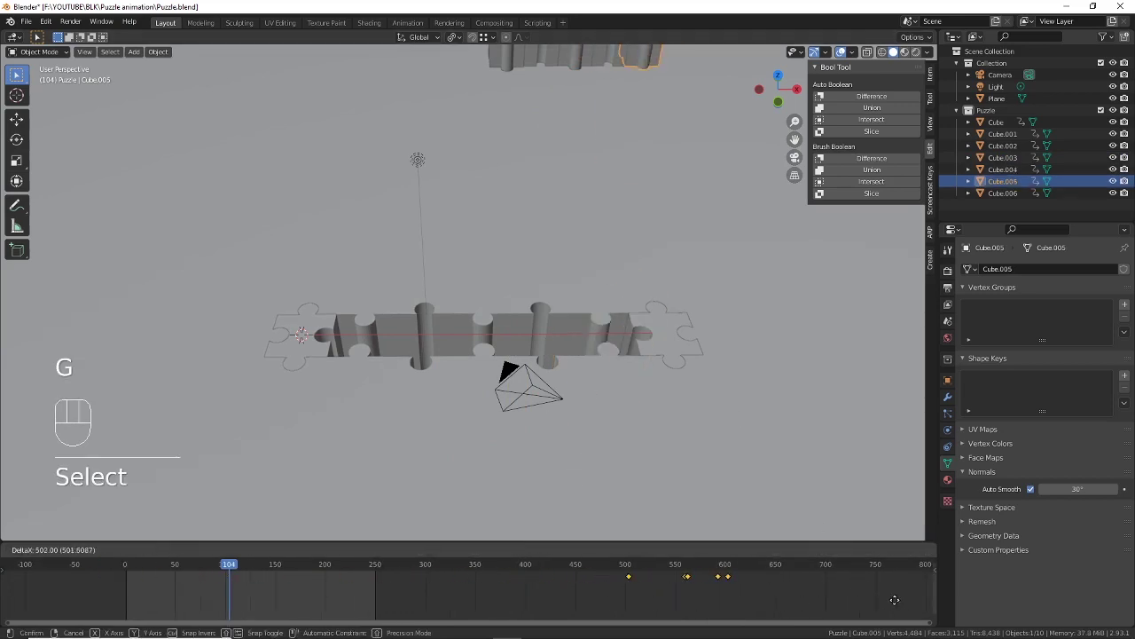
{"action": "key", "text": "ctrl+shift+z"}
{"action": "key", "text": "g"}
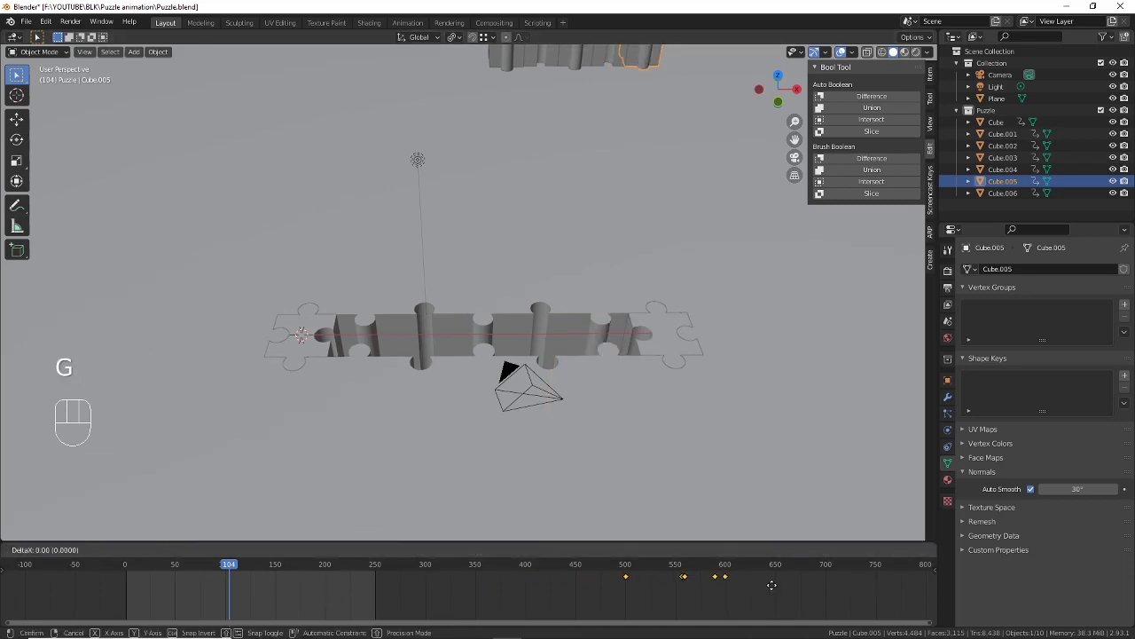
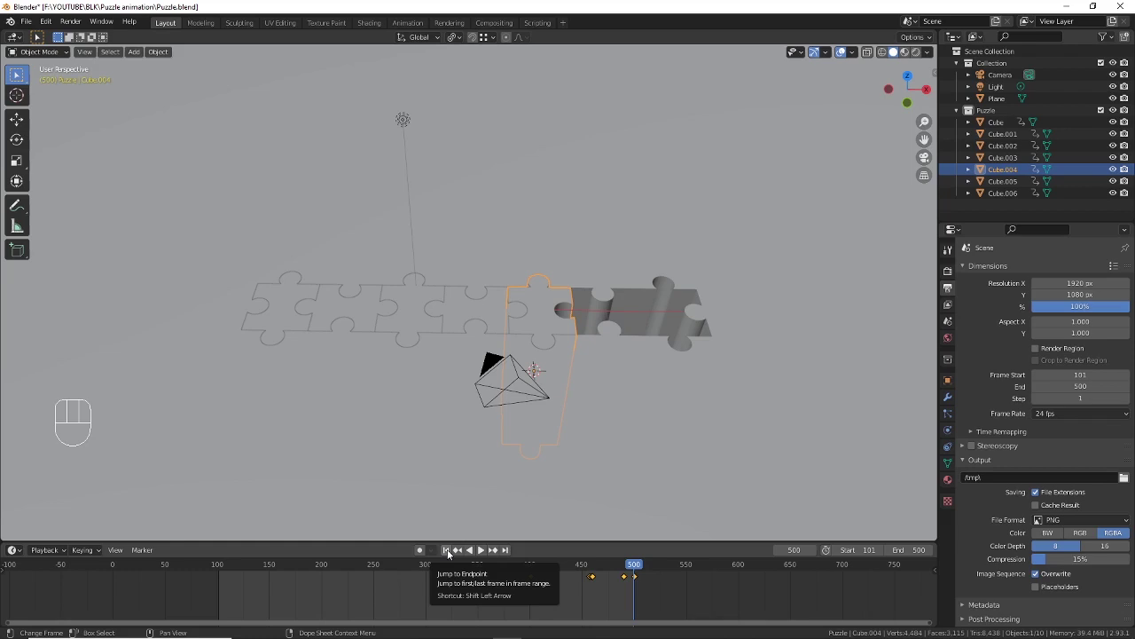
Step: At frame 101, put the 3D cursor at the world origin and add an Empty there
{"action": "left_click", "coordinate": [453, 553]}
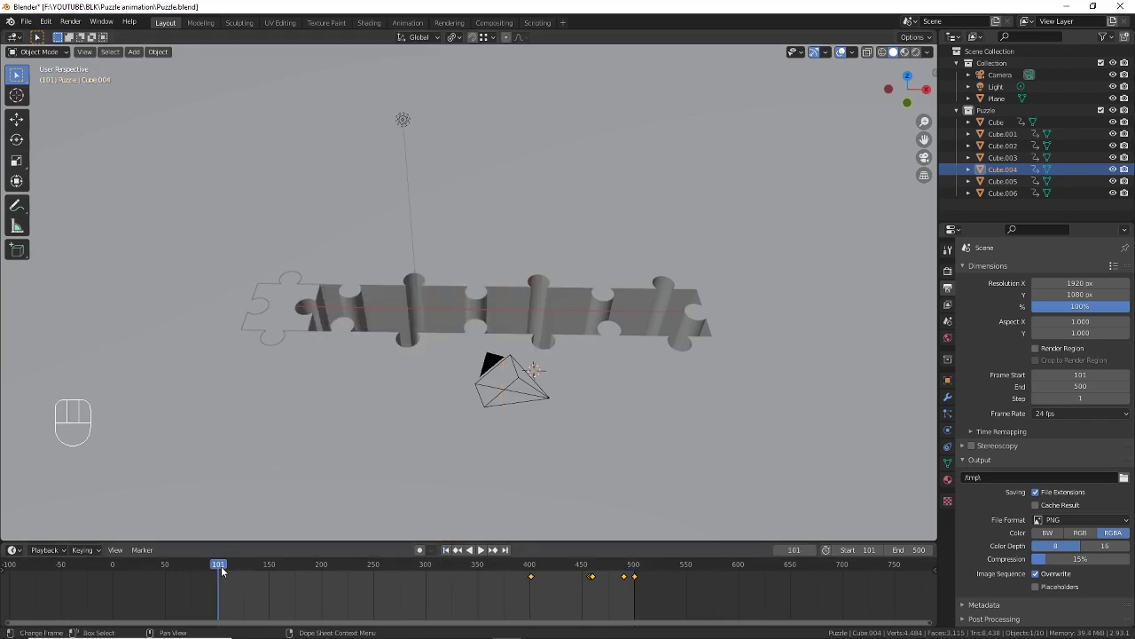
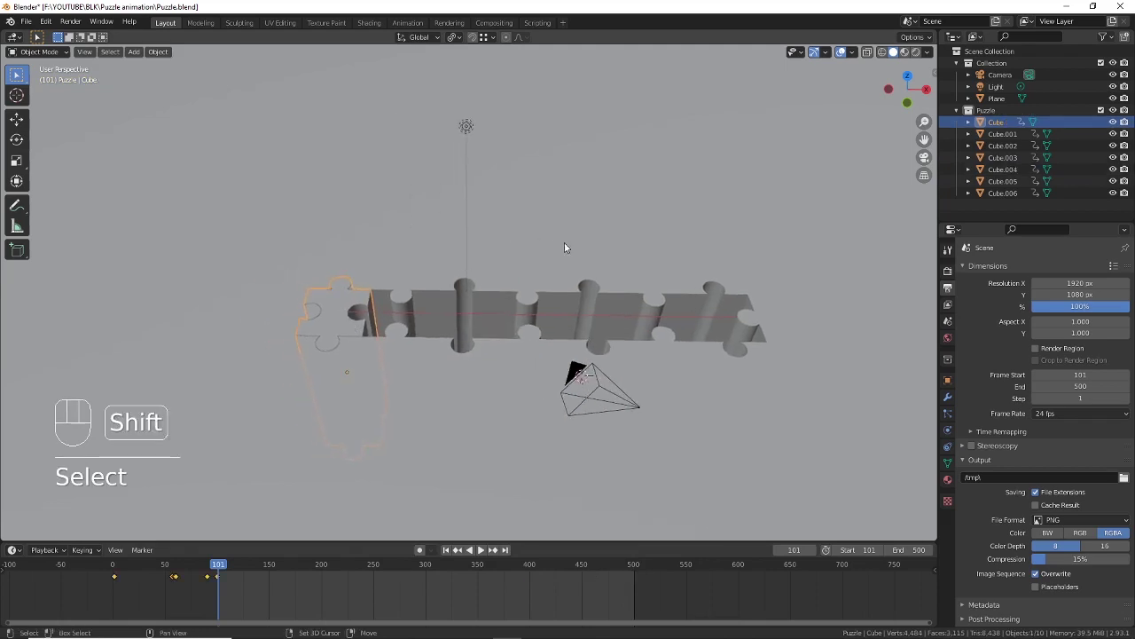
{"action": "key", "text": "shift+s"}
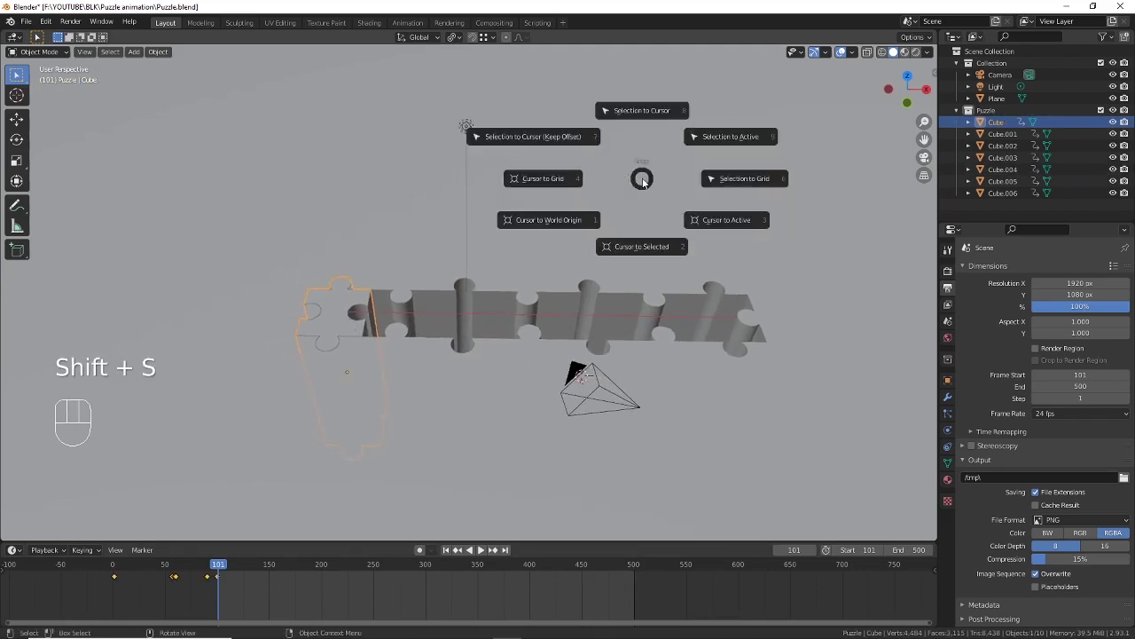
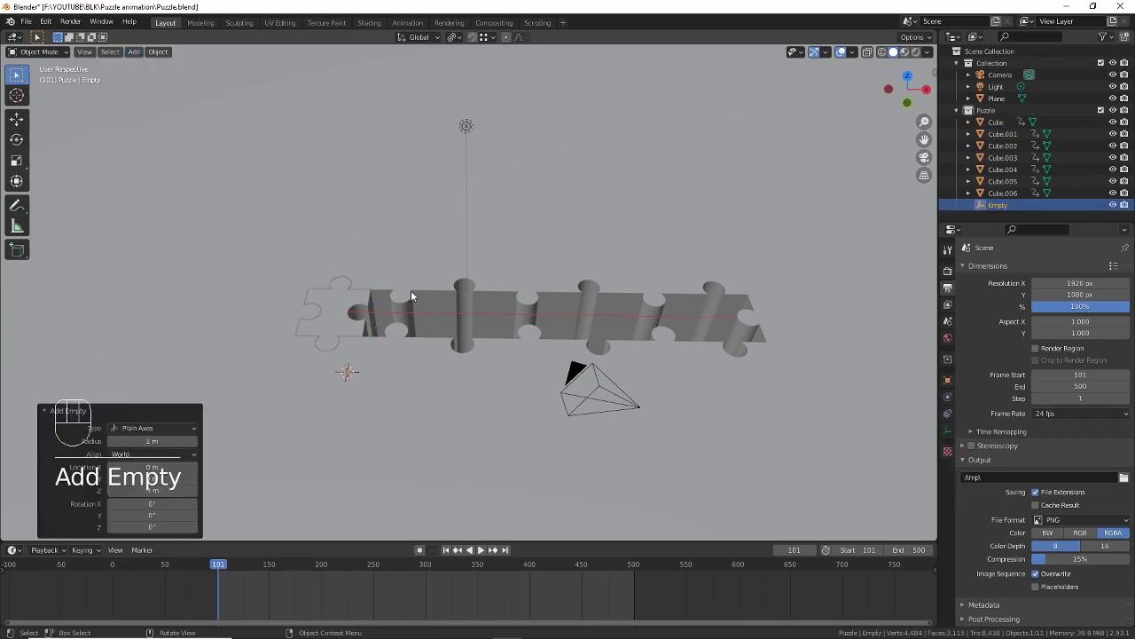
{"action": "key", "text": "s"}
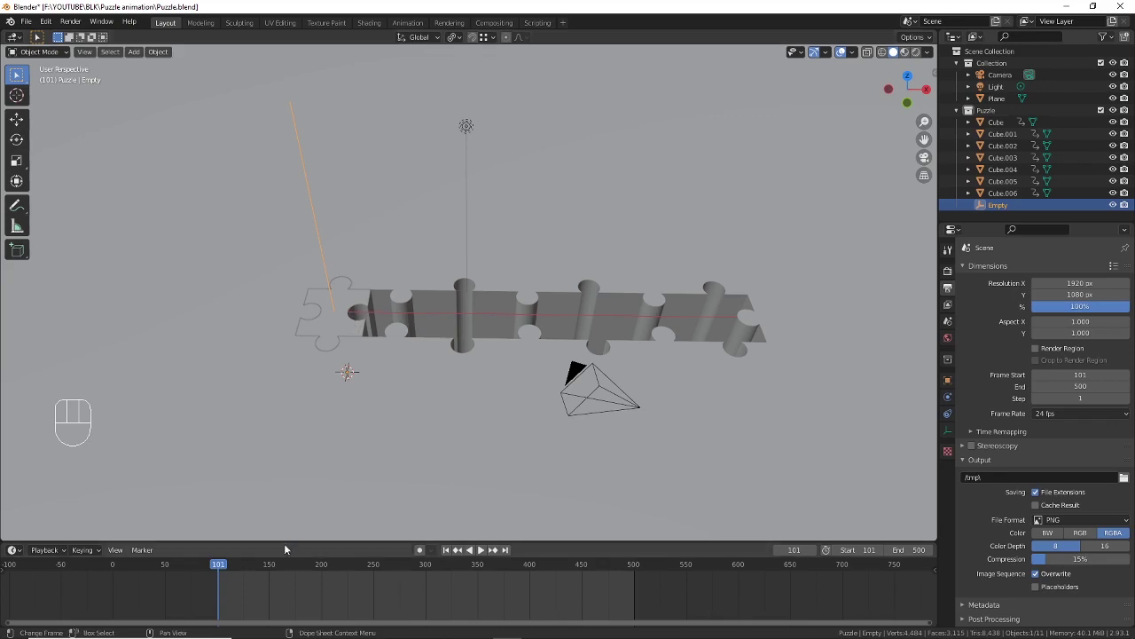
Step: Keyframe the Empty's location at frame 101, then move it and keyframe again at frame 500
{"action": "key", "text": "i"}
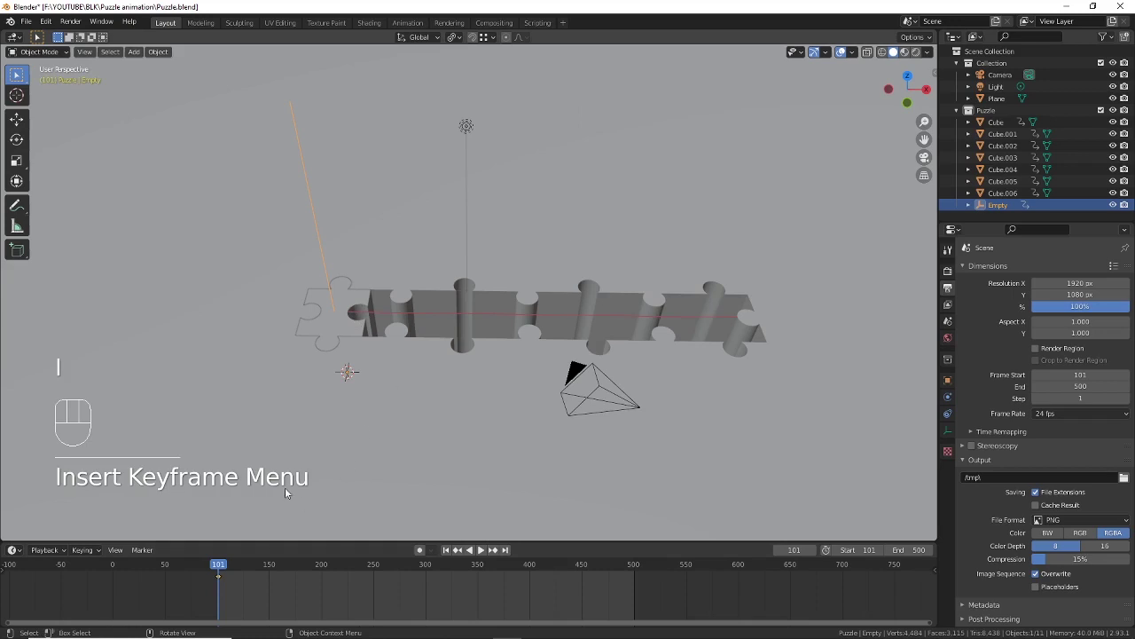
{"action": "left_click", "coordinate": [505, 556]}
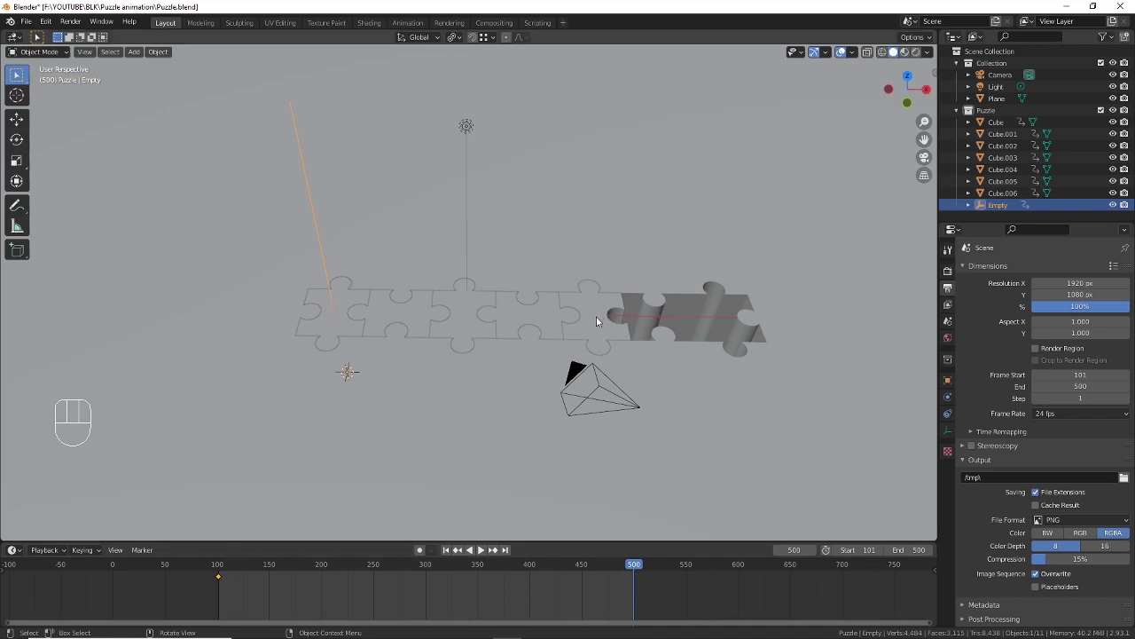
{"action": "middle_click", "coordinate": [600, 322]}
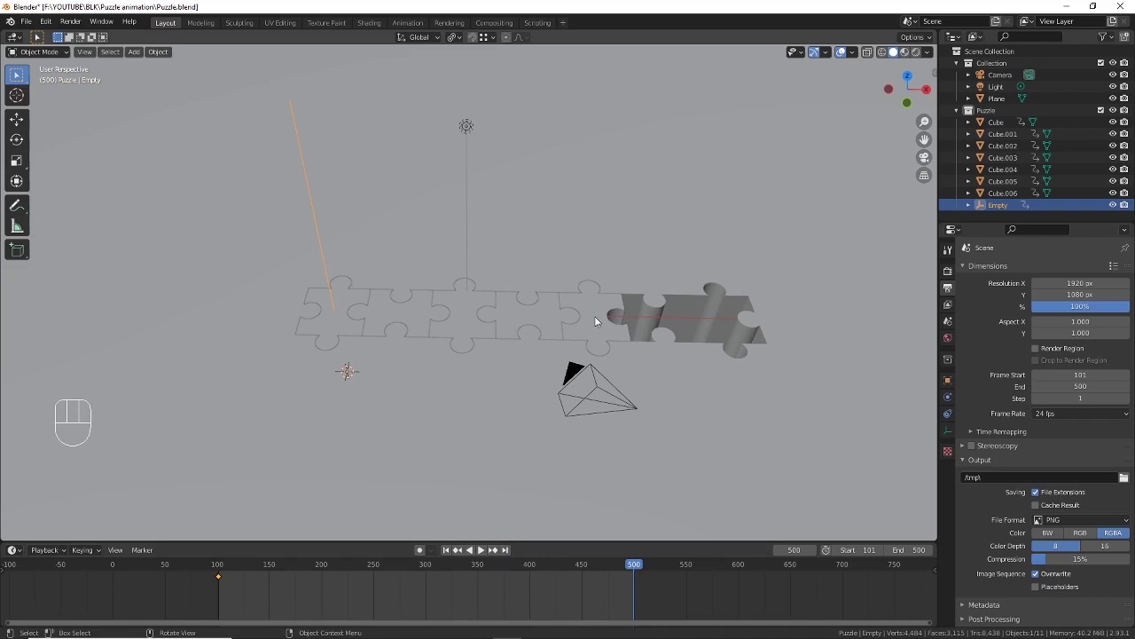
{"action": "left_click", "coordinate": [599, 318]}
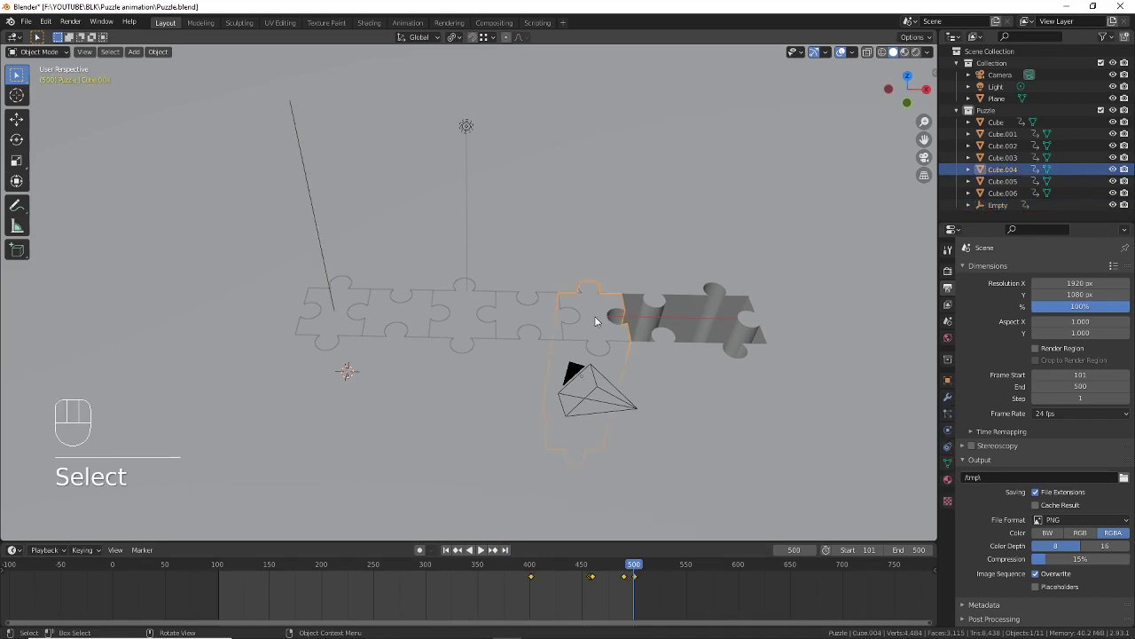
{"action": "key", "text": "shift+s"}
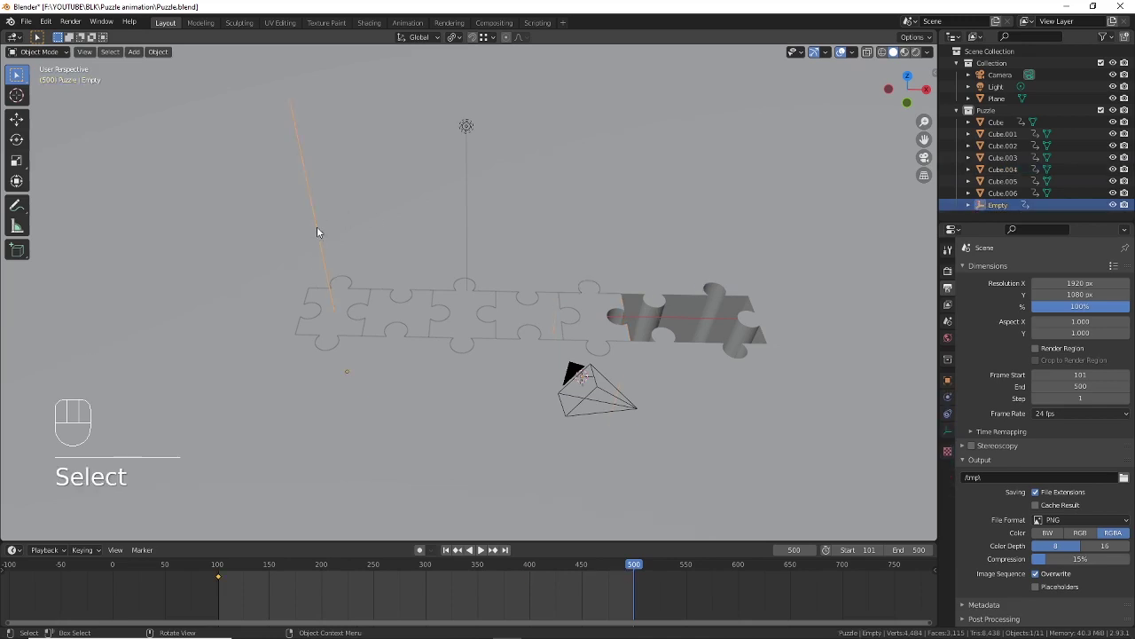
{"action": "key", "text": "shift+s"}
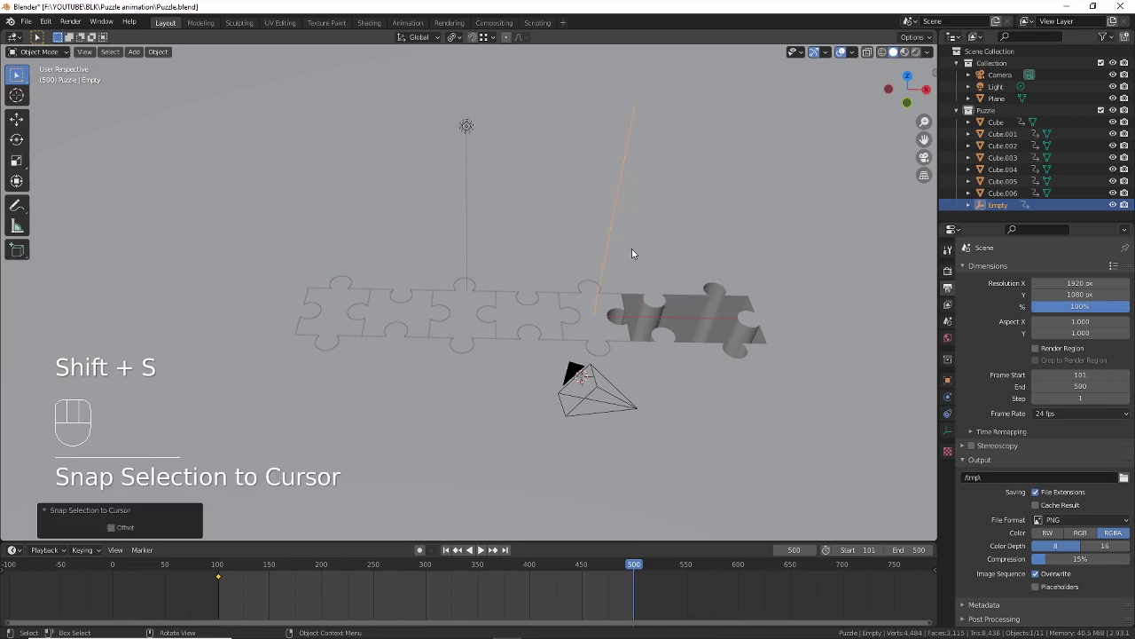
{"action": "key", "text": "i"}
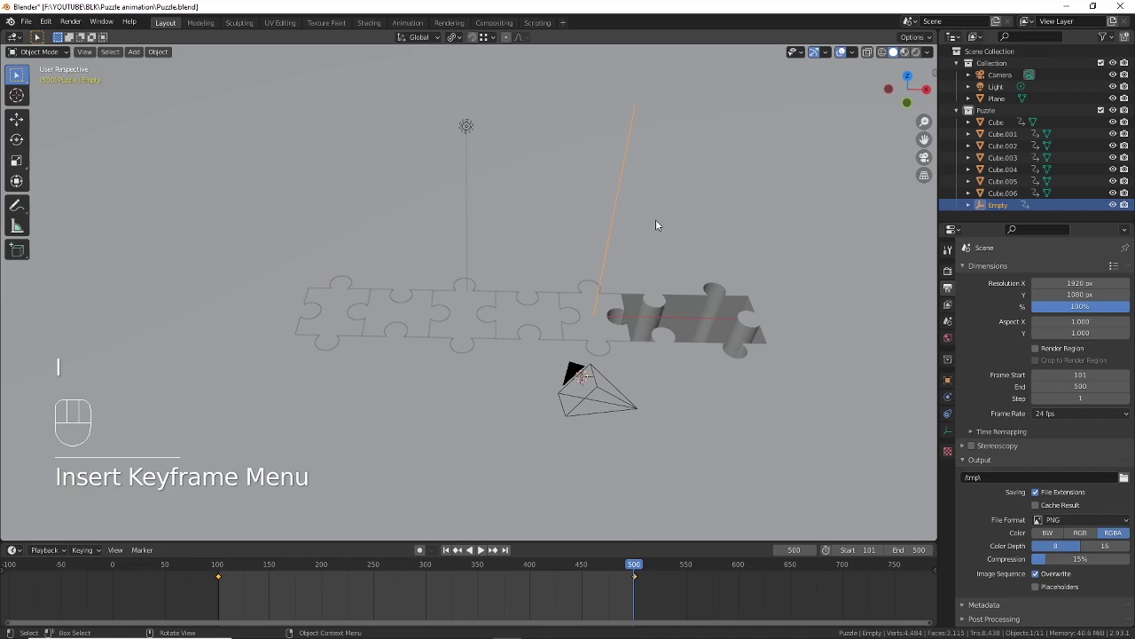
Step: Scrub the timeline to preview the Empty's motion, stopping around frame 395
{"action": "left_click_drag", "start_coordinate": [635, 566], "coordinate": [632, 567]}
{"action": "left_click", "coordinate": [450, 557]}
{"action": "left_click_drag", "start_coordinate": [222, 568], "coordinate": [445, 574]}
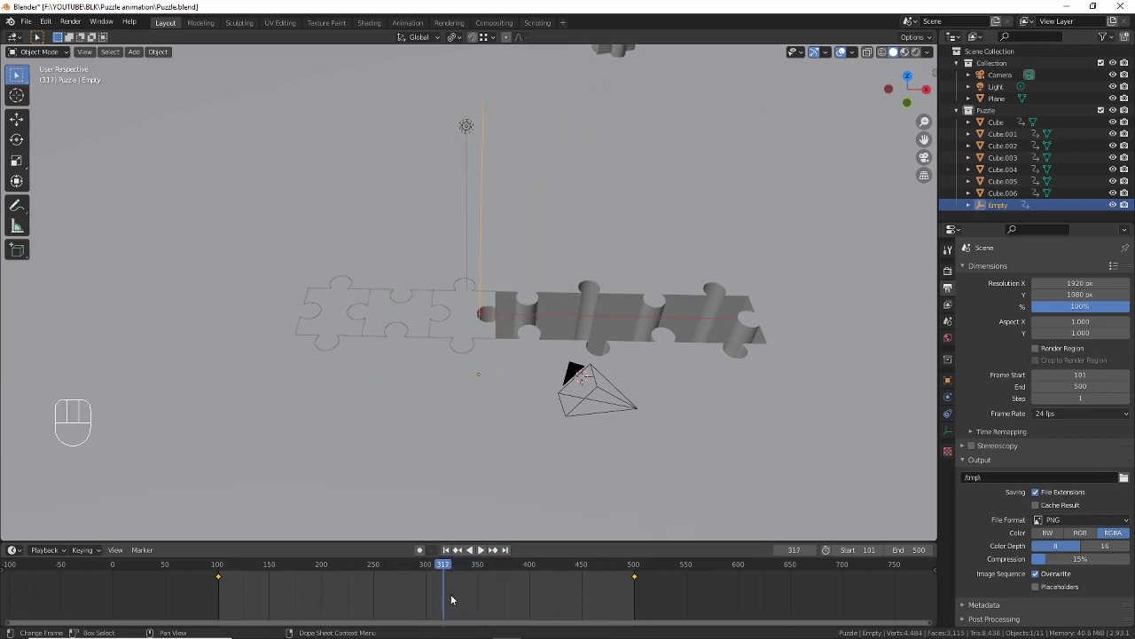
{"action": "key", "text": "t"}
{"action": "left_click_drag", "start_coordinate": [317, 569], "coordinate": [530, 574]}
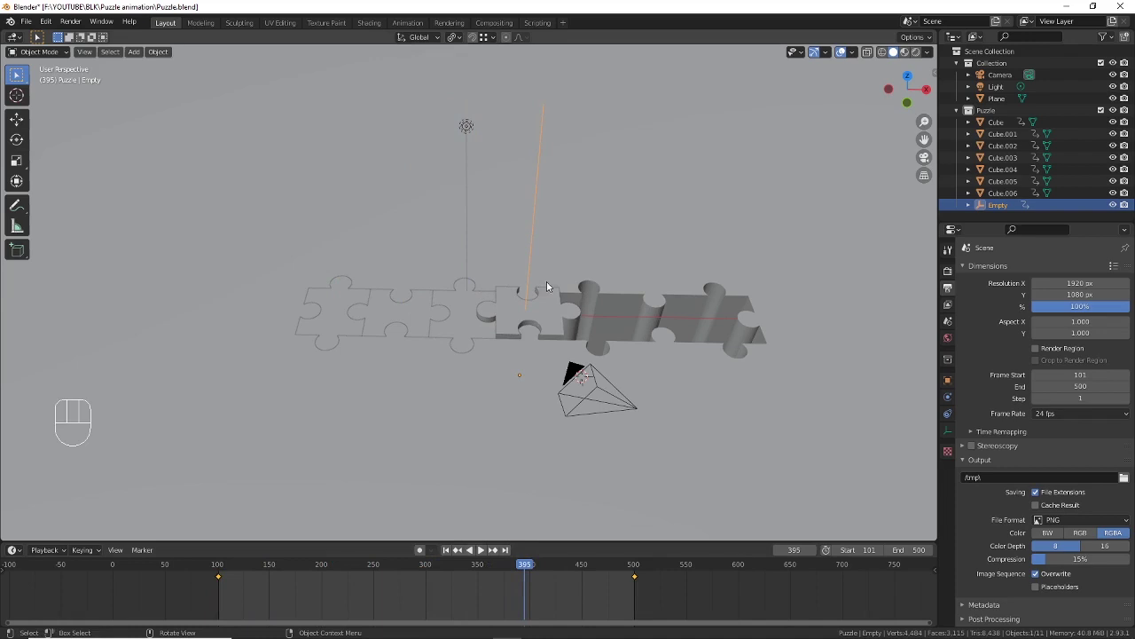
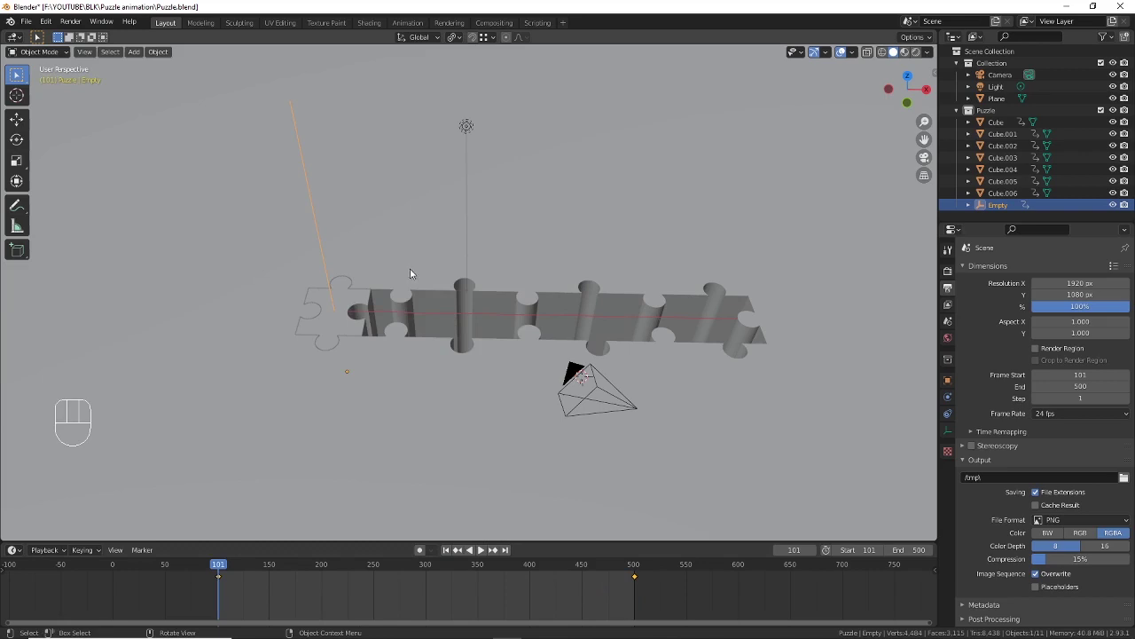
Step: Parent the camera to the Empty and look through it at frame 101, zoomed out slightly
{"action": "left_click", "coordinate": [638, 411]}
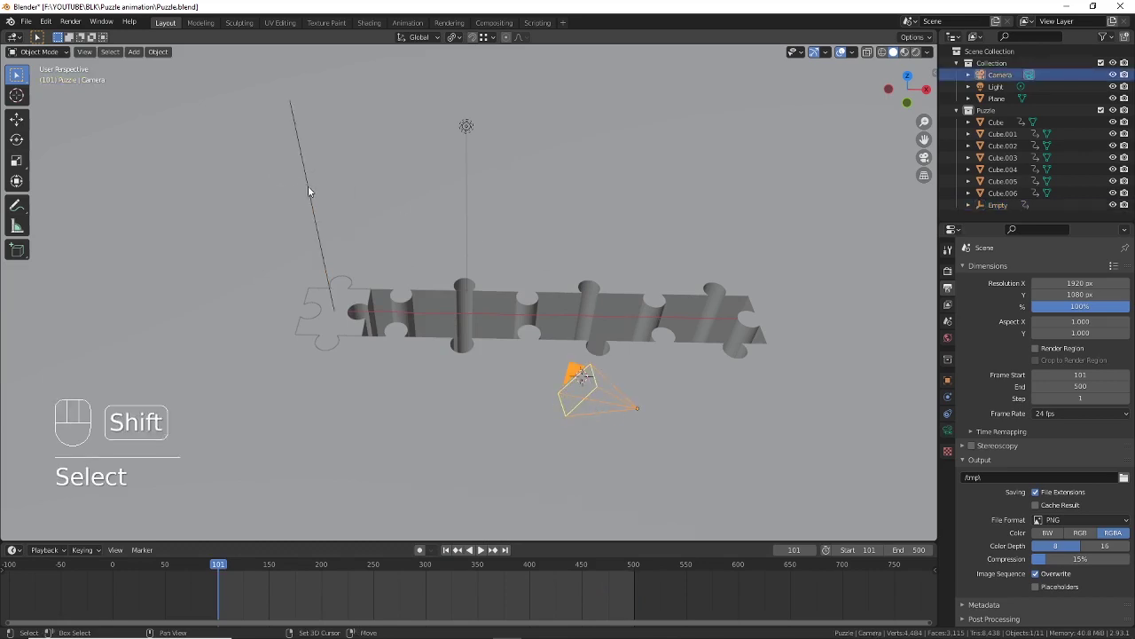
{"action": "left_click", "coordinate": [309, 191]}
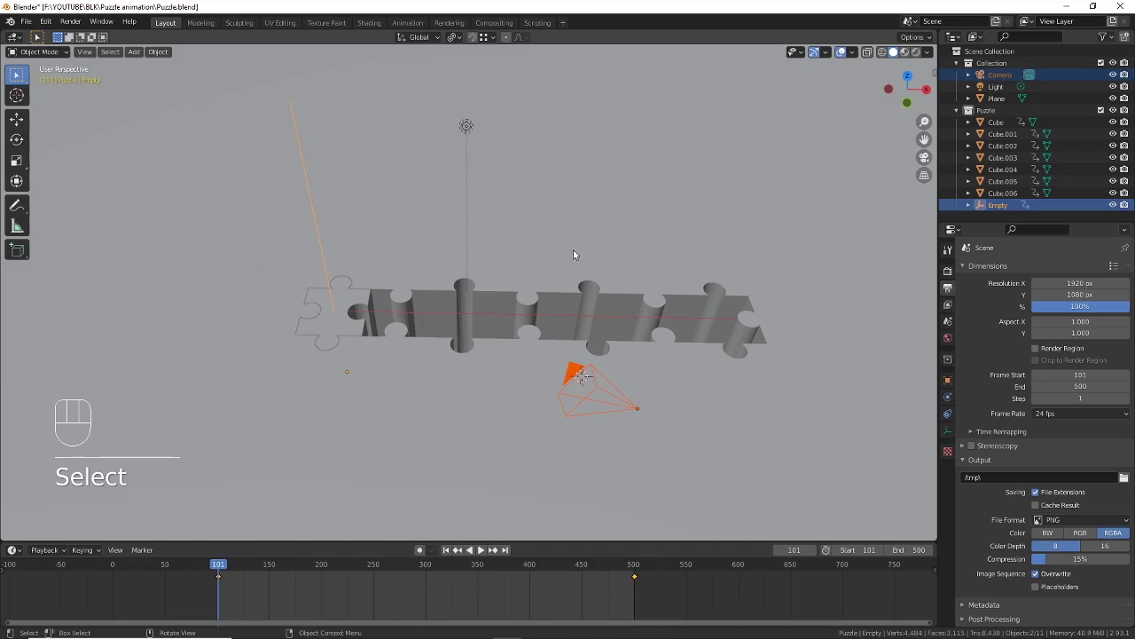
{"action": "key", "text": "ctrl+p"}
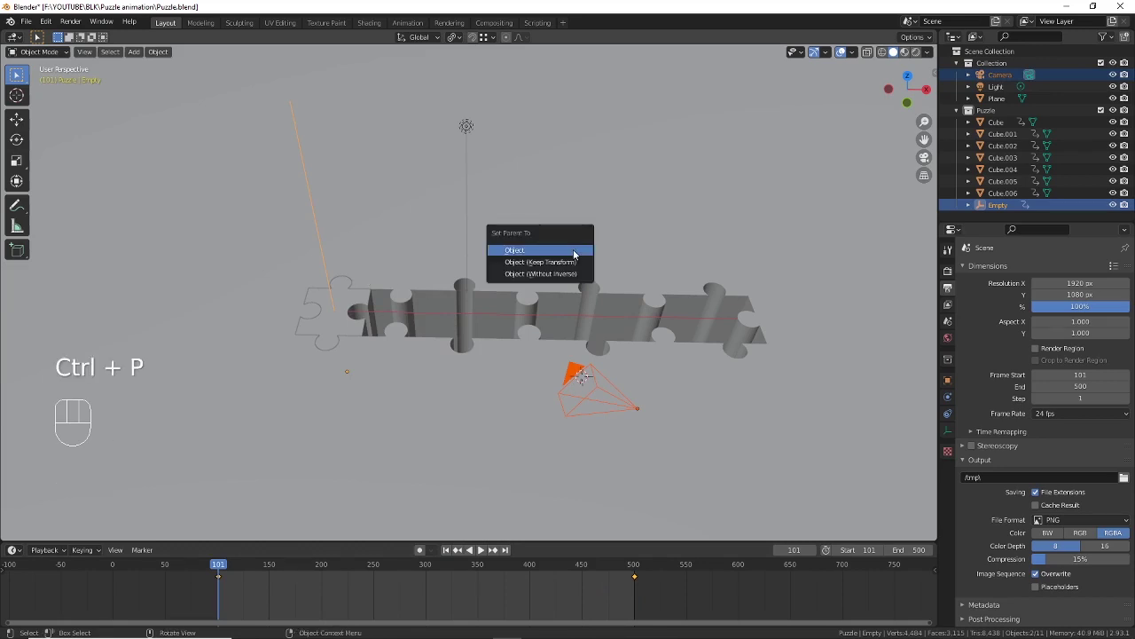
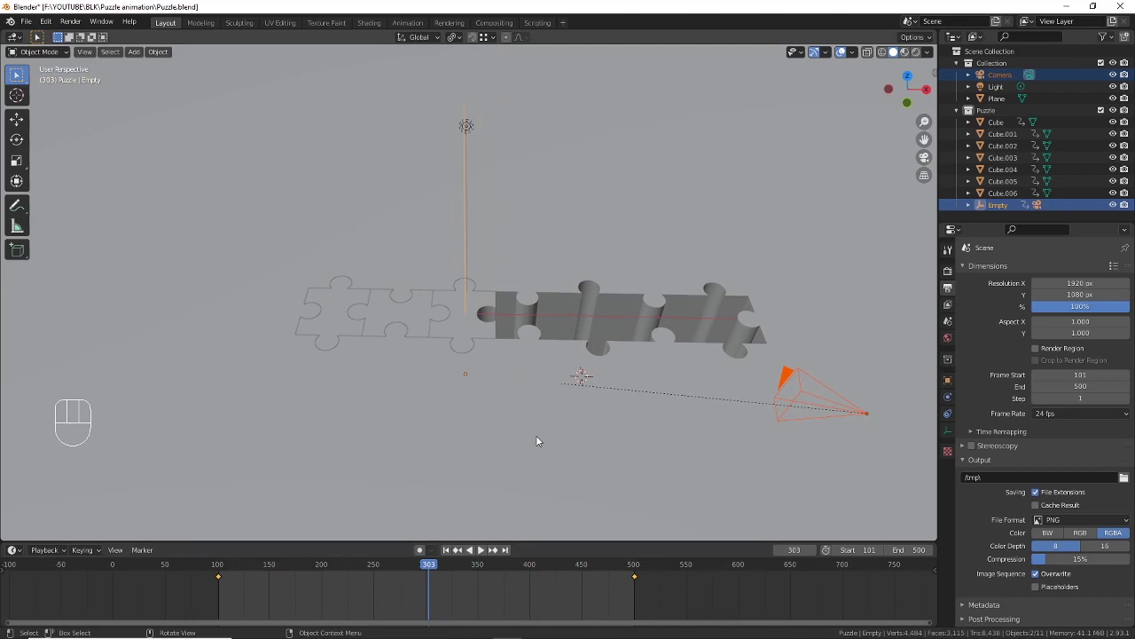
{"action": "key", "text": "KP_0"}
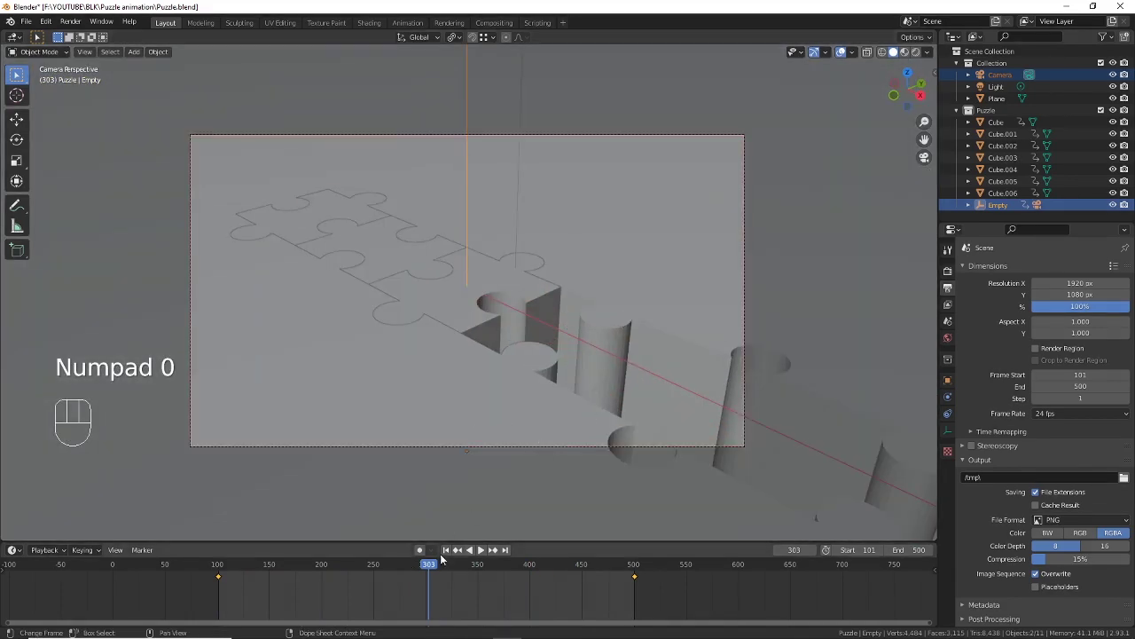
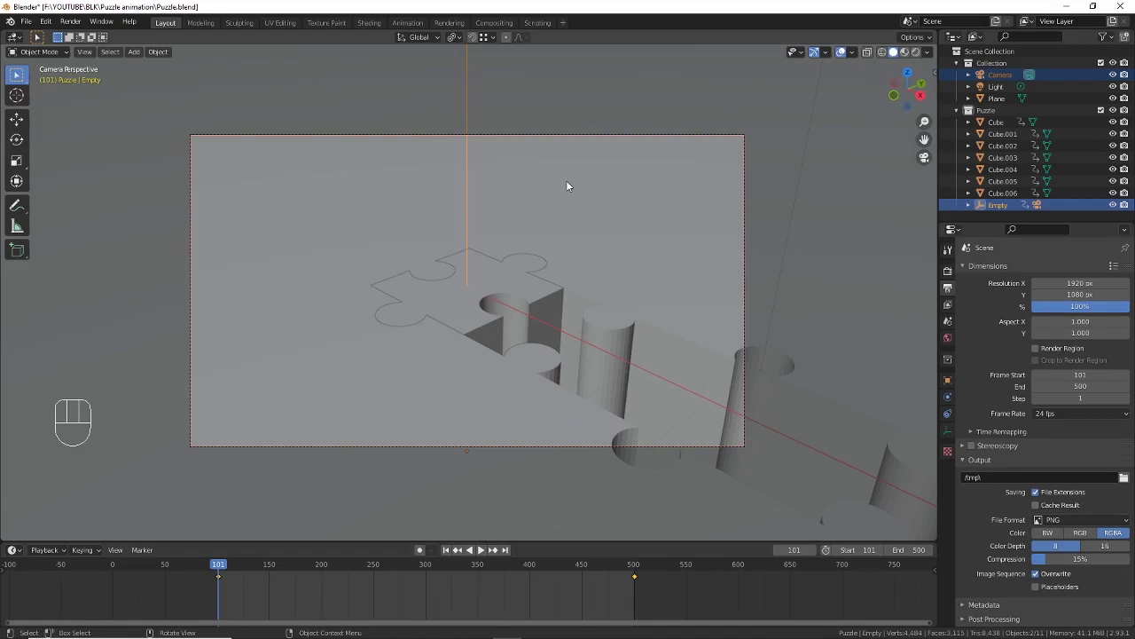
{"action": "left_click_drag", "start_coordinate": [516, 172], "coordinate": [518, 185]}
Step: Set the output resolution to 720 × 1280 and make the Camera the active object
{"action": "left_click", "coordinate": [949, 291]}
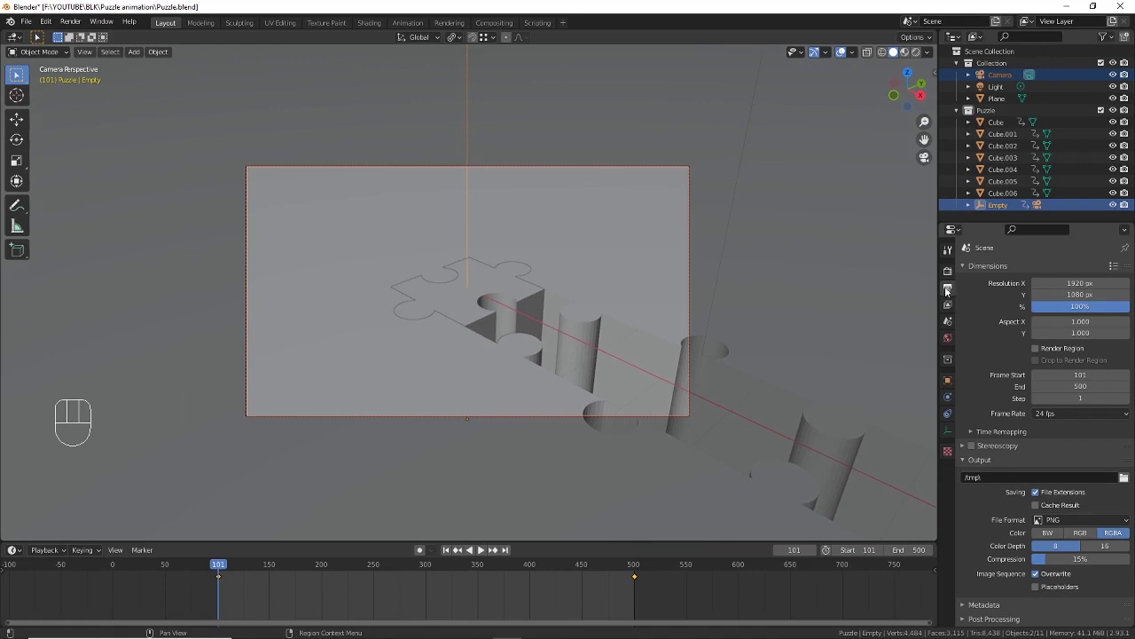
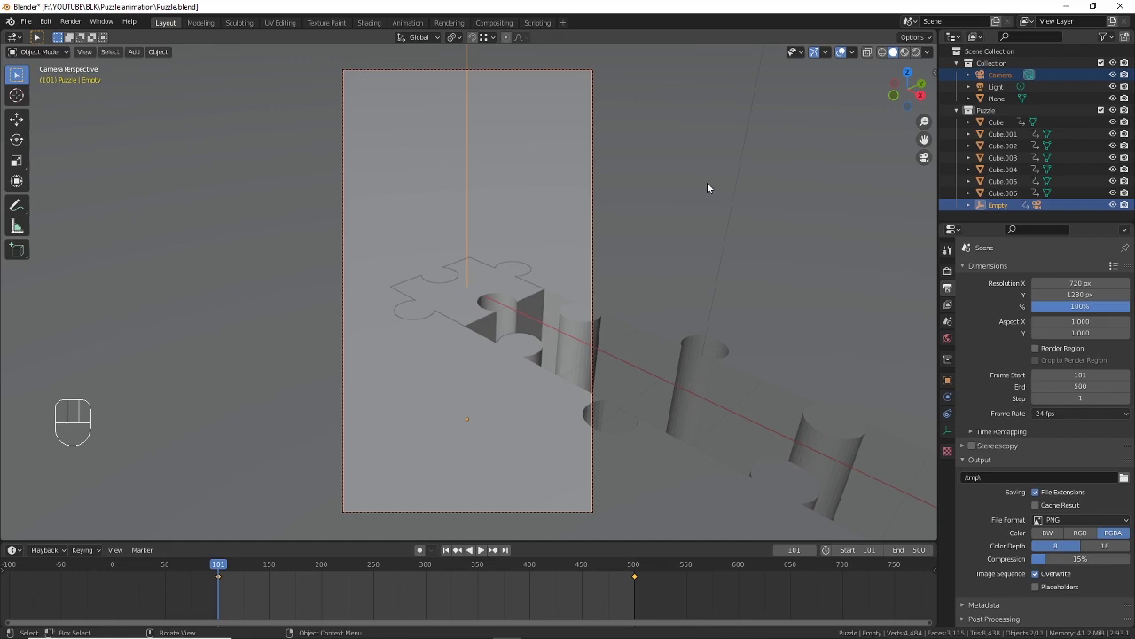
{"action": "left_click", "coordinate": [542, 74]}
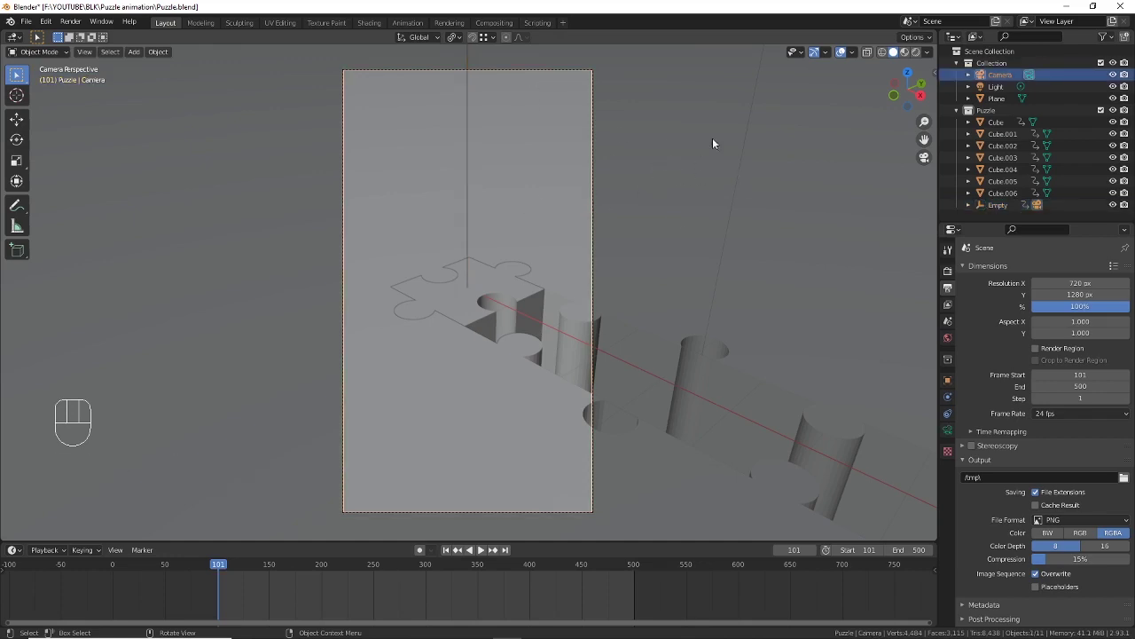
Step: Enable Lock Camera to View in the sidebar's View panel
{"action": "key", "text": "n"}
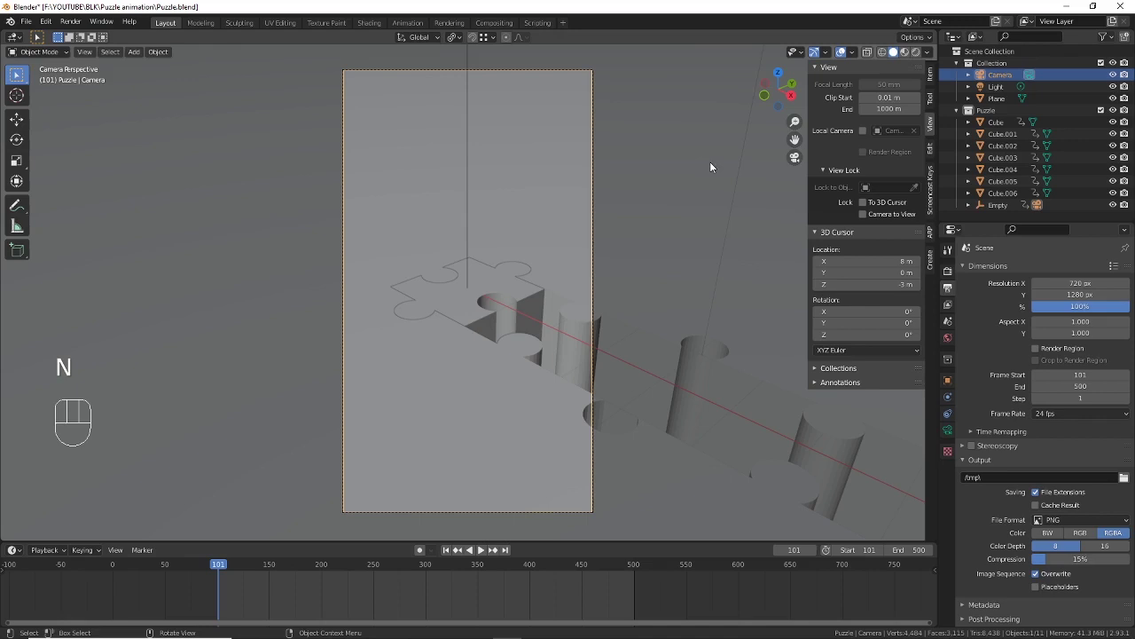
{"action": "left_click", "coordinate": [933, 129]}
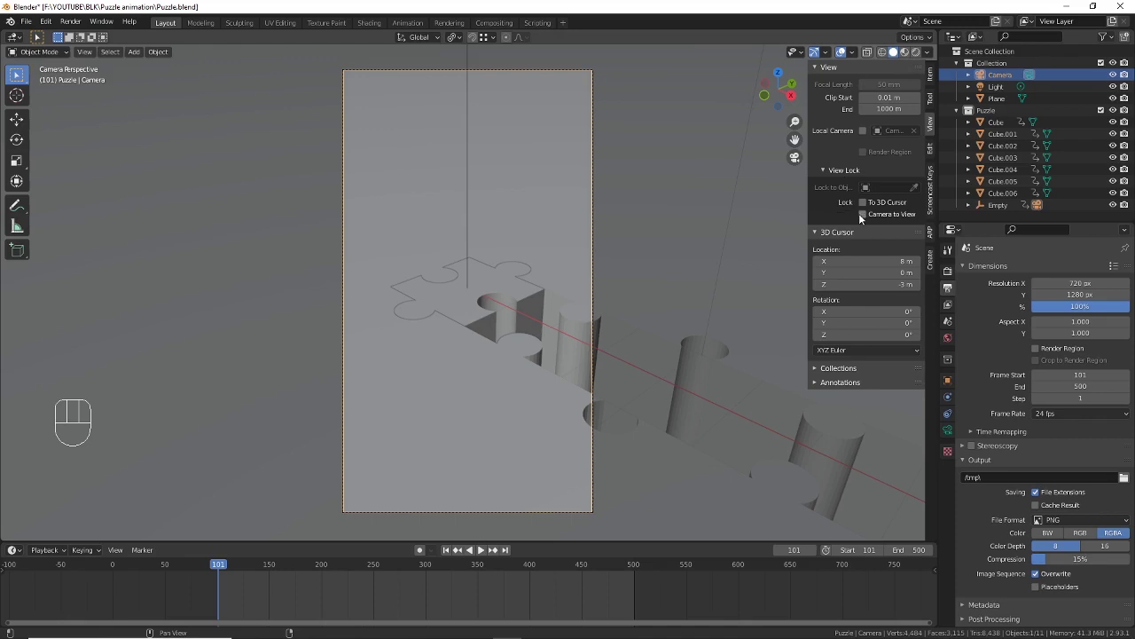
{"action": "left_click", "coordinate": [866, 219]}
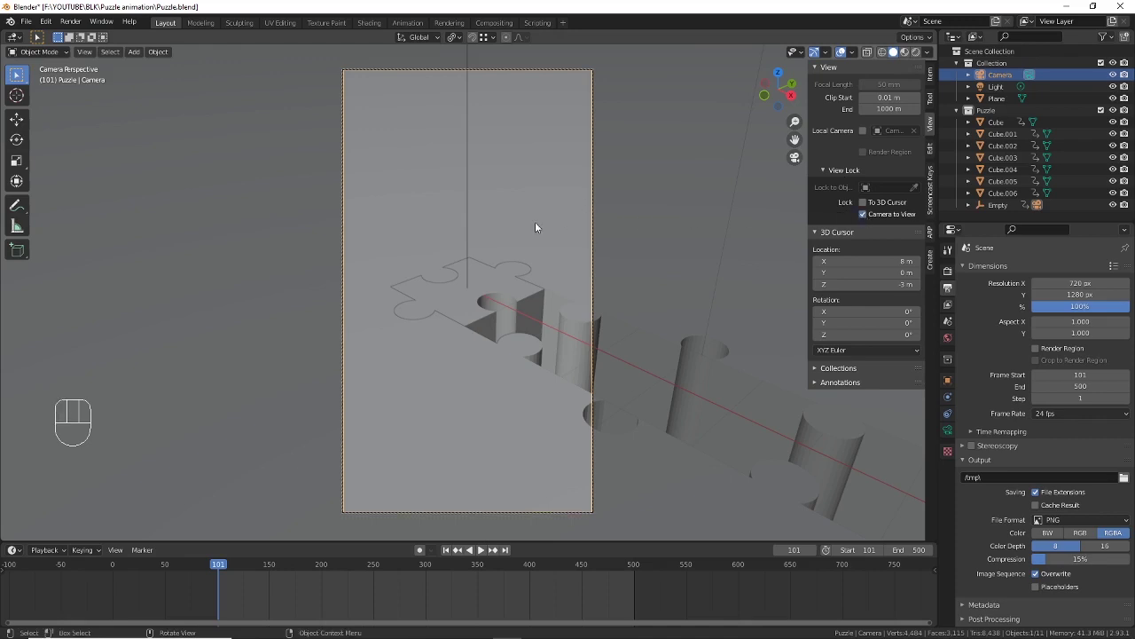
Step: Pan and orbit the locked camera so it looks down across the puzzle pieces
{"action": "left_click_drag", "start_coordinate": [516, 231], "coordinate": [566, 232]}
{"action": "left_click_drag", "start_coordinate": [543, 210], "coordinate": [586, 291]}
{"action": "left_click_drag", "start_coordinate": [571, 288], "coordinate": [583, 283]}
{"action": "middle_click", "coordinate": [583, 290]}
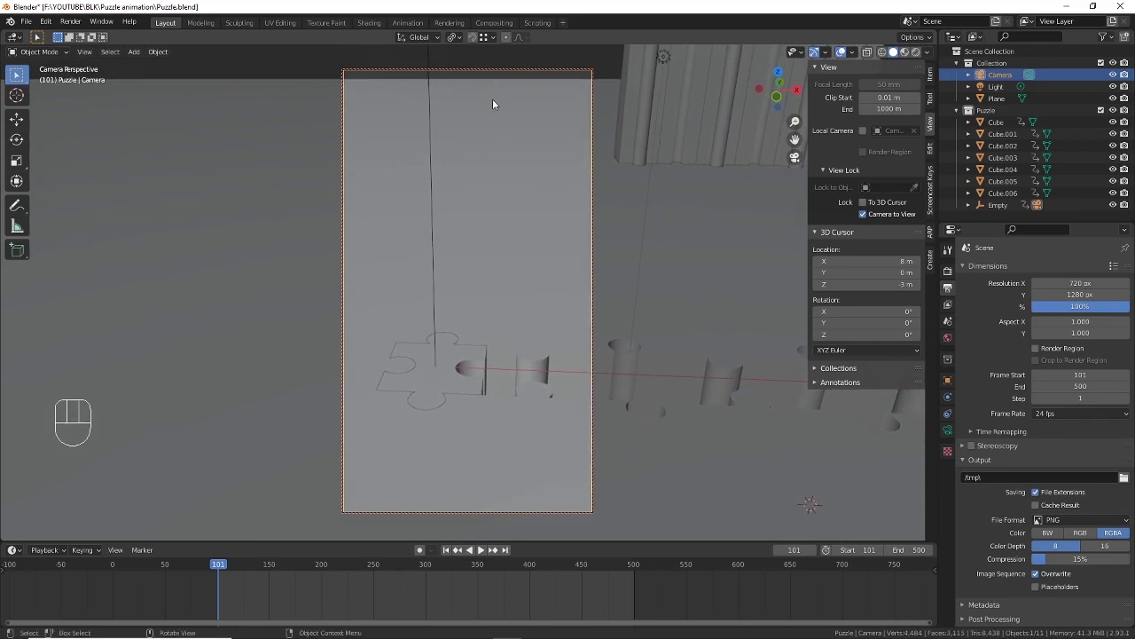
{"action": "left_click_drag", "start_coordinate": [494, 111], "coordinate": [494, 114]}
{"action": "left_click_drag", "start_coordinate": [499, 119], "coordinate": [499, 146]}
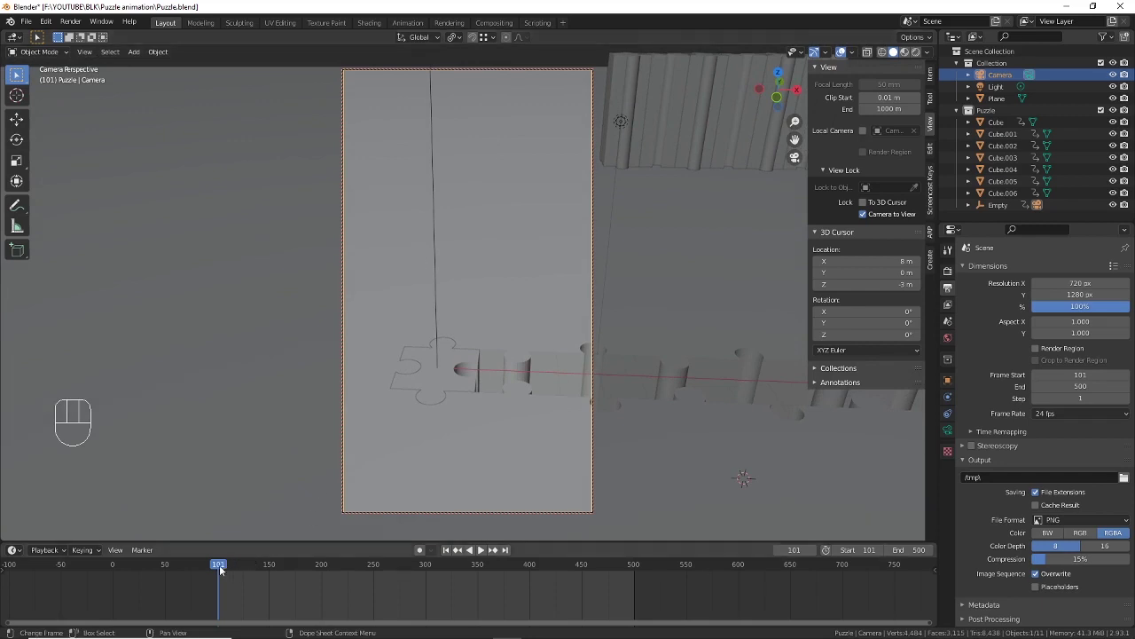
Step: Check the shot around frame 154, fine-tune the framing, then disable Lock Camera to View
{"action": "left_click_drag", "start_coordinate": [225, 570], "coordinate": [275, 573]}
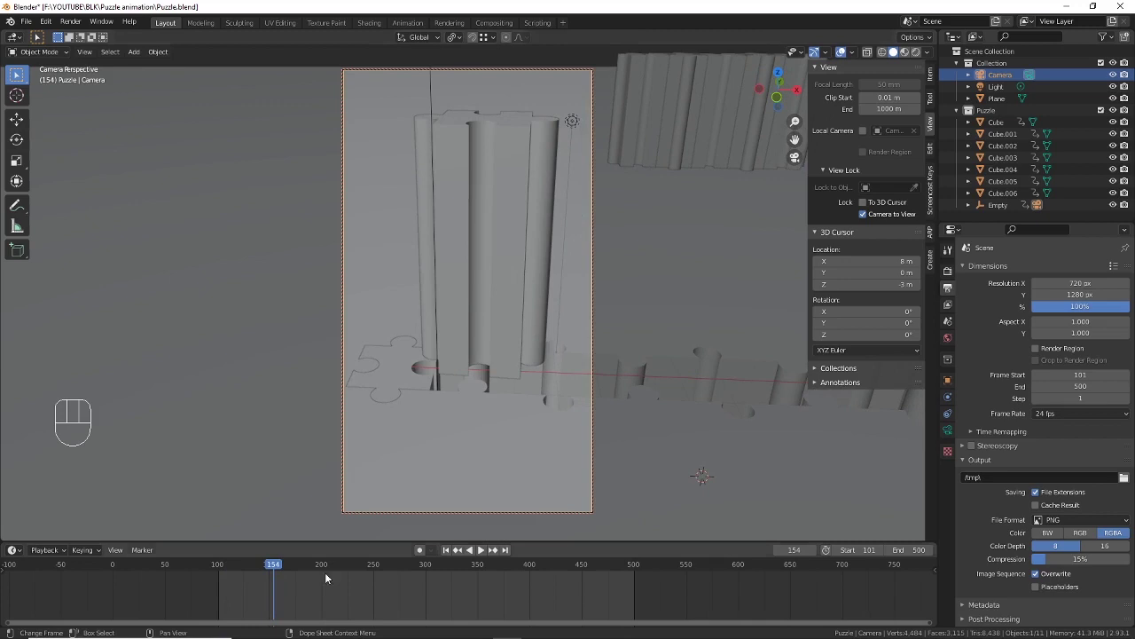
{"action": "left_click", "coordinate": [276, 571]}
{"action": "middle_click", "coordinate": [507, 246]}
{"action": "left_click_drag", "start_coordinate": [509, 247], "coordinate": [496, 264]}
{"action": "left_click_drag", "start_coordinate": [519, 253], "coordinate": [523, 276]}
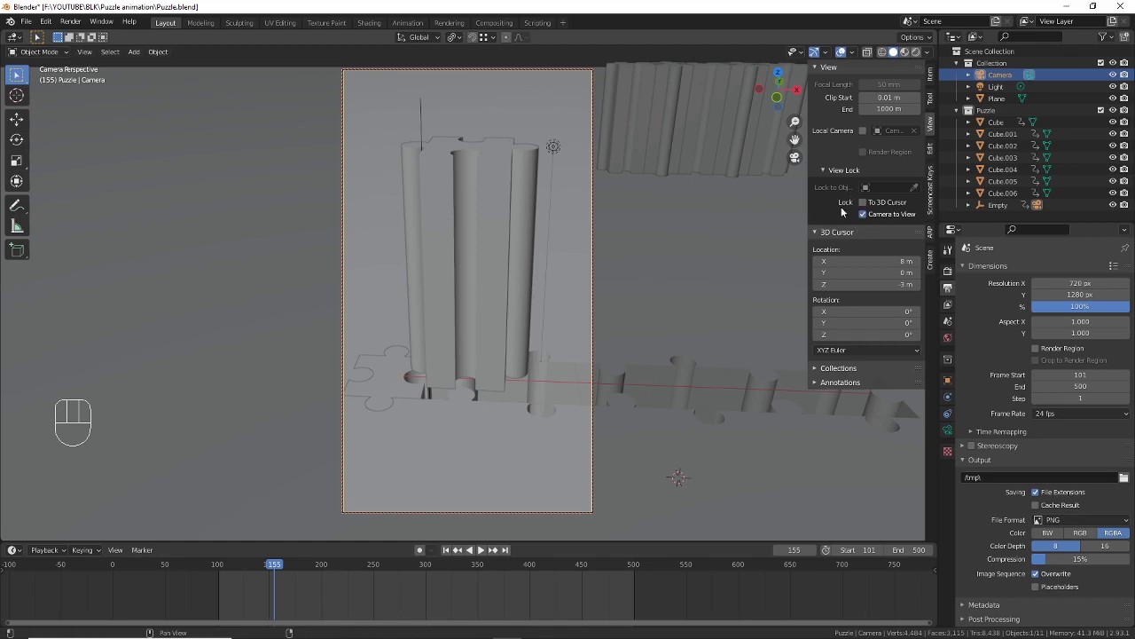
{"action": "left_click", "coordinate": [866, 218]}
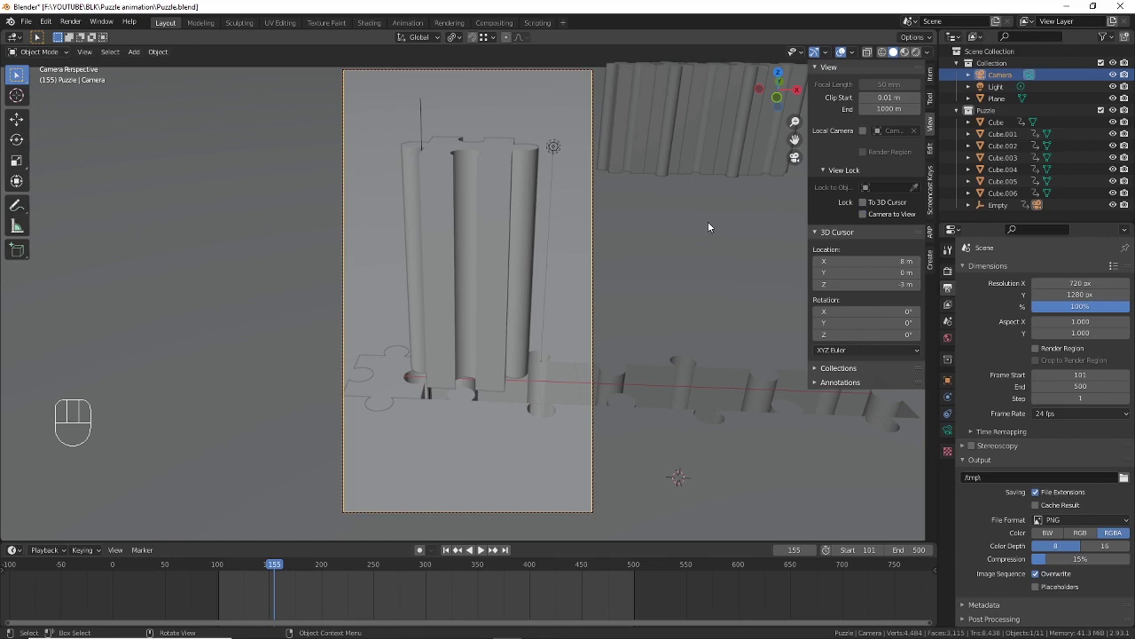
Step: Hide the sidebar, return the playhead to frame 101 and save Puzzle.blend
{"action": "key", "text": "n"}
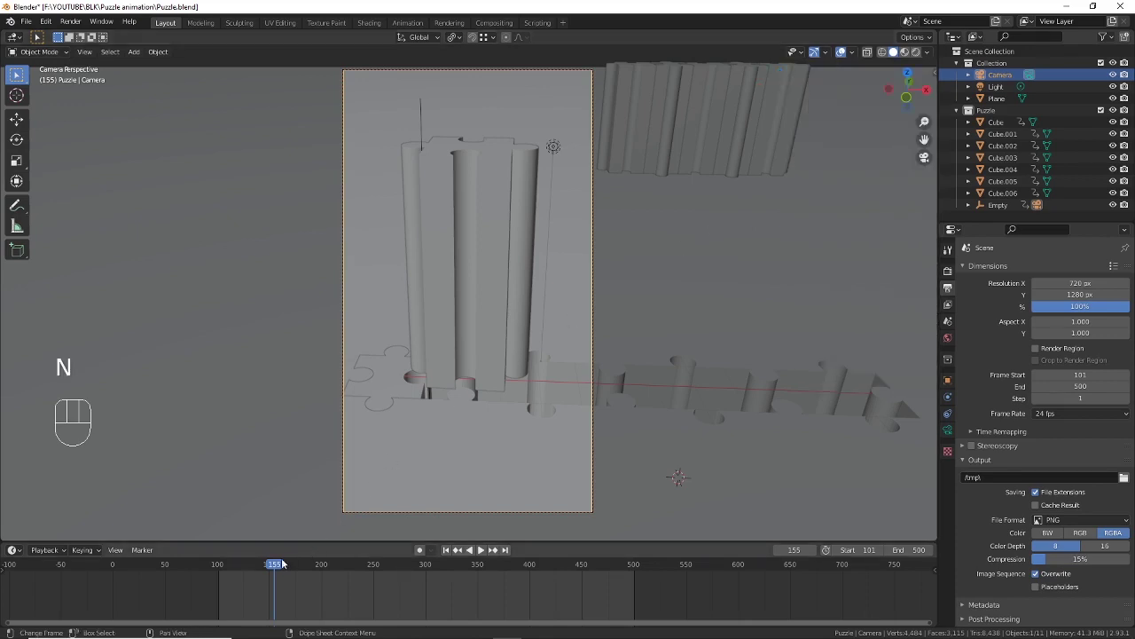
{"action": "left_click_drag", "start_coordinate": [272, 572], "coordinate": [473, 294]}
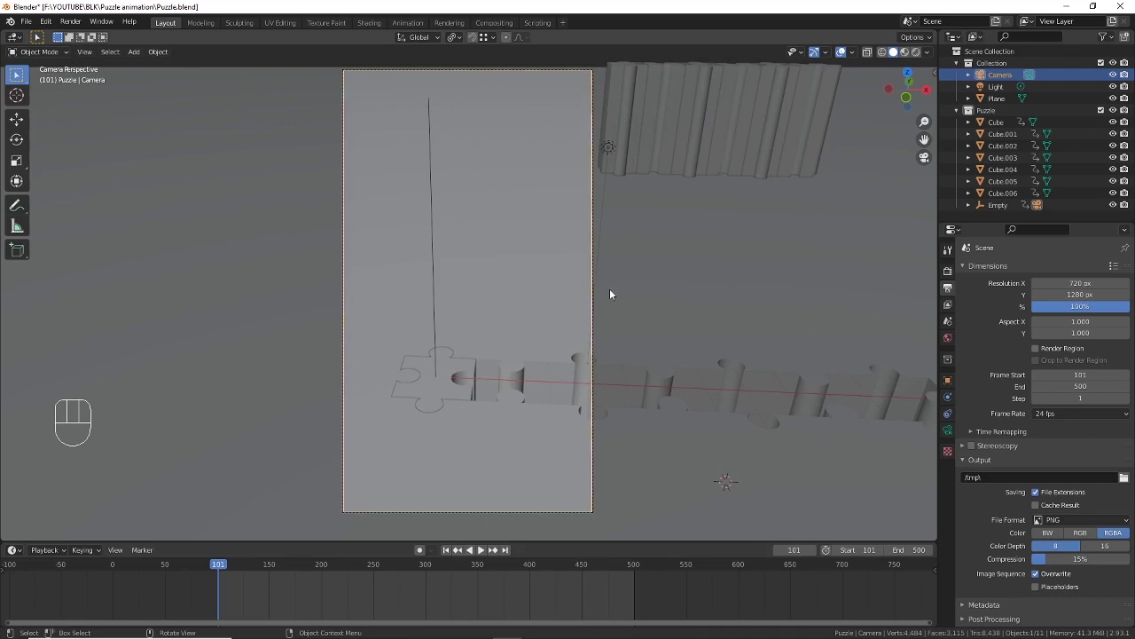
{"action": "key", "text": "ctrl+s"}
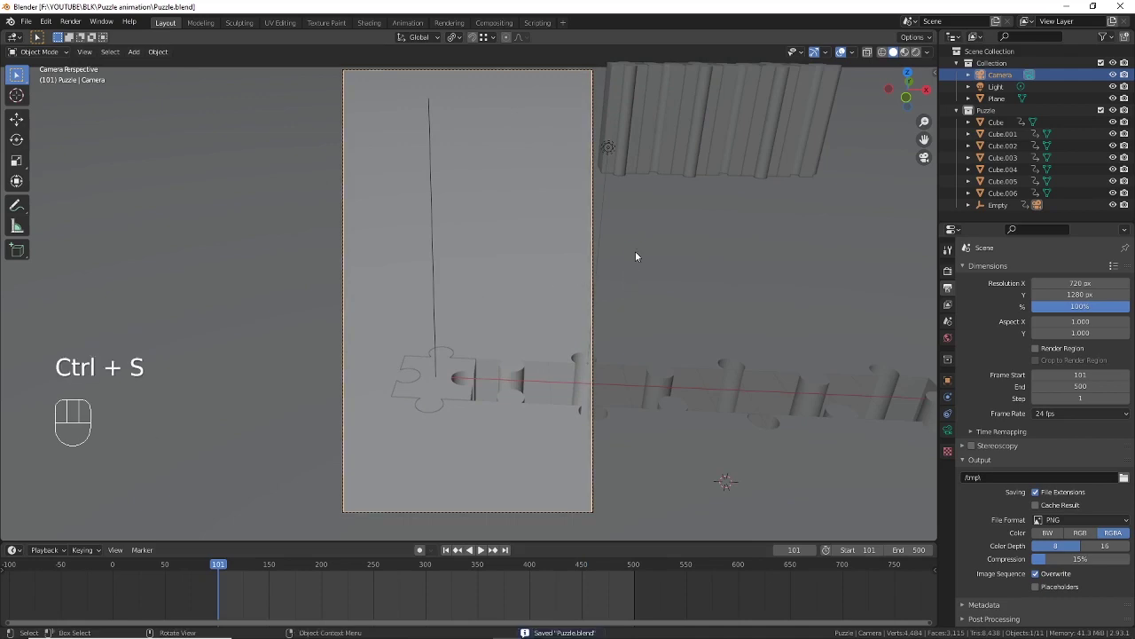
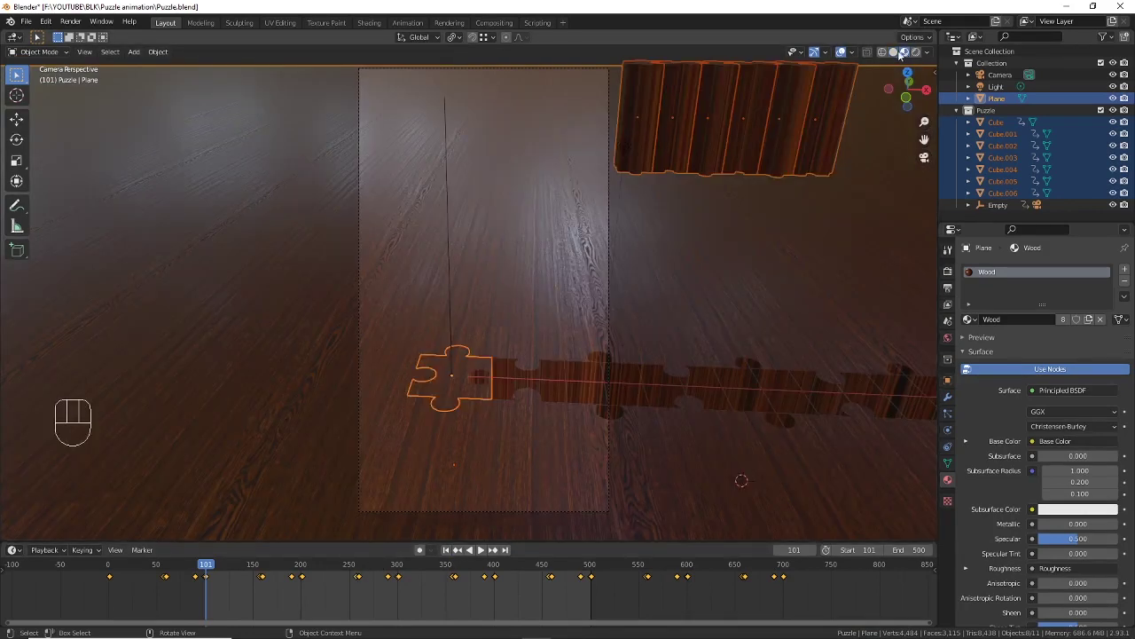
Step: Adjust the viewport view around the scene camera
{"action": "middle_click", "coordinate": [669, 230]}
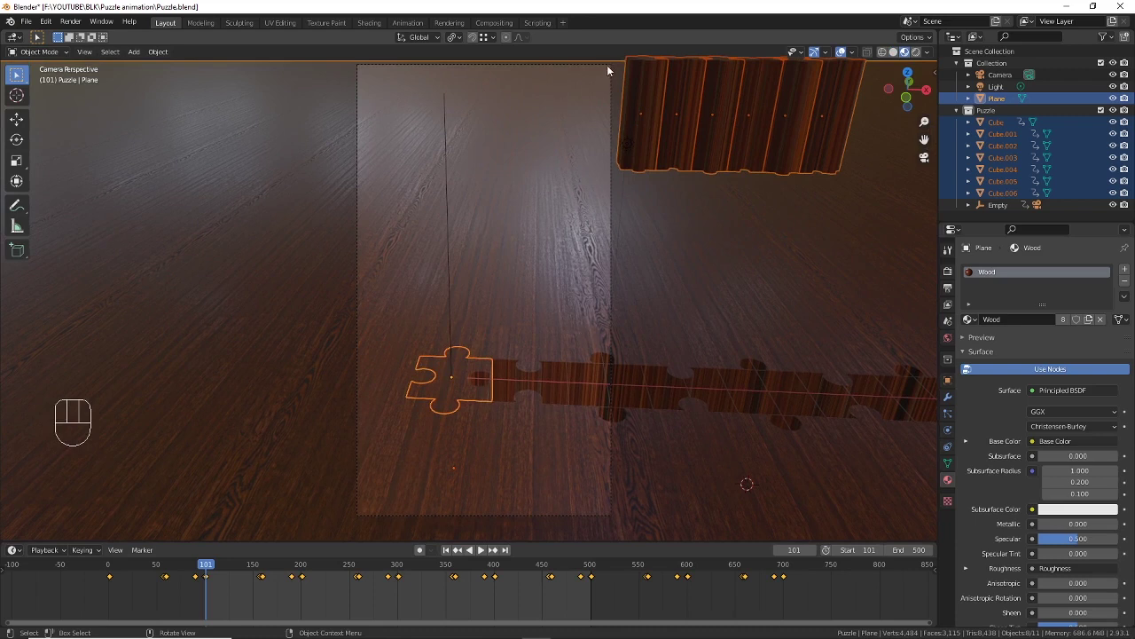
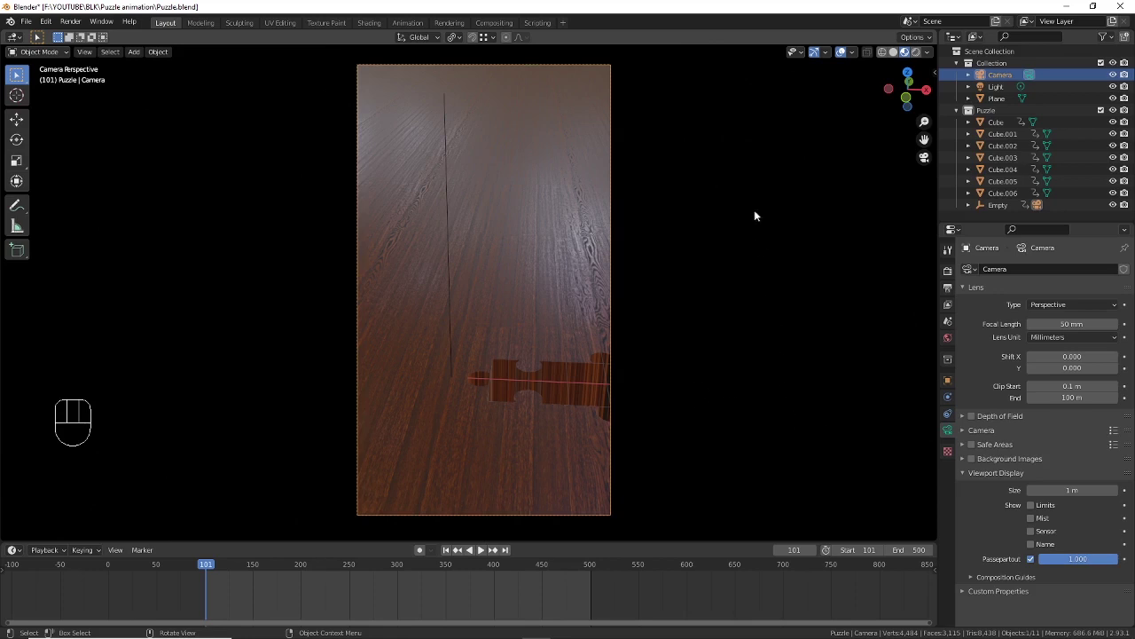
Step: Play the animation through the camera, stop near frame 135 and jump back to frame 101
{"action": "left_click", "coordinate": [847, 57]}
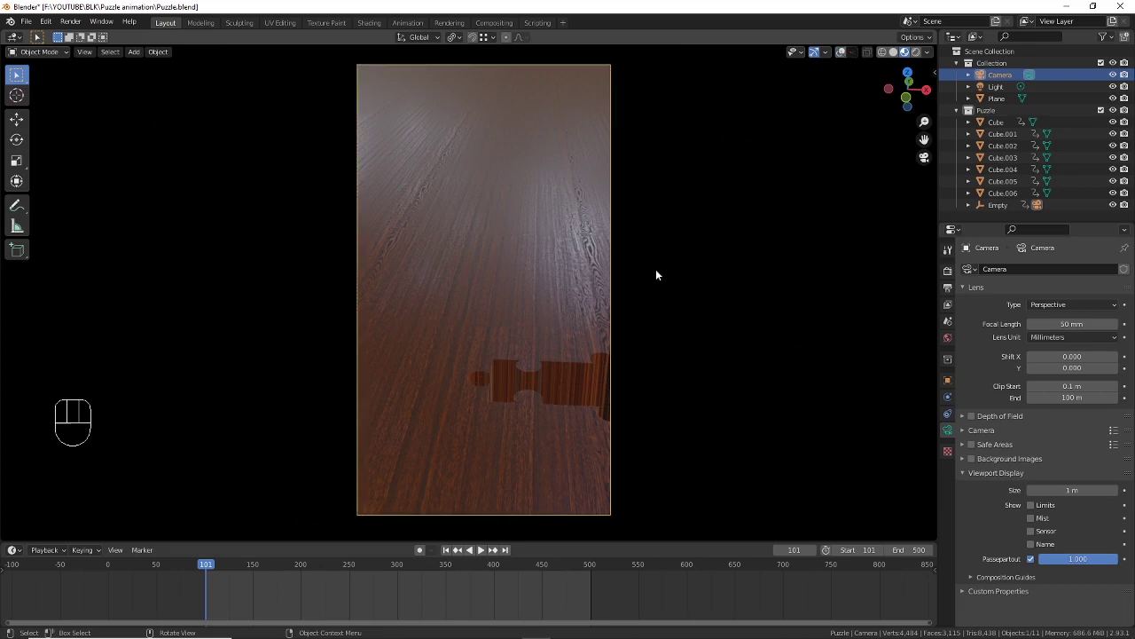
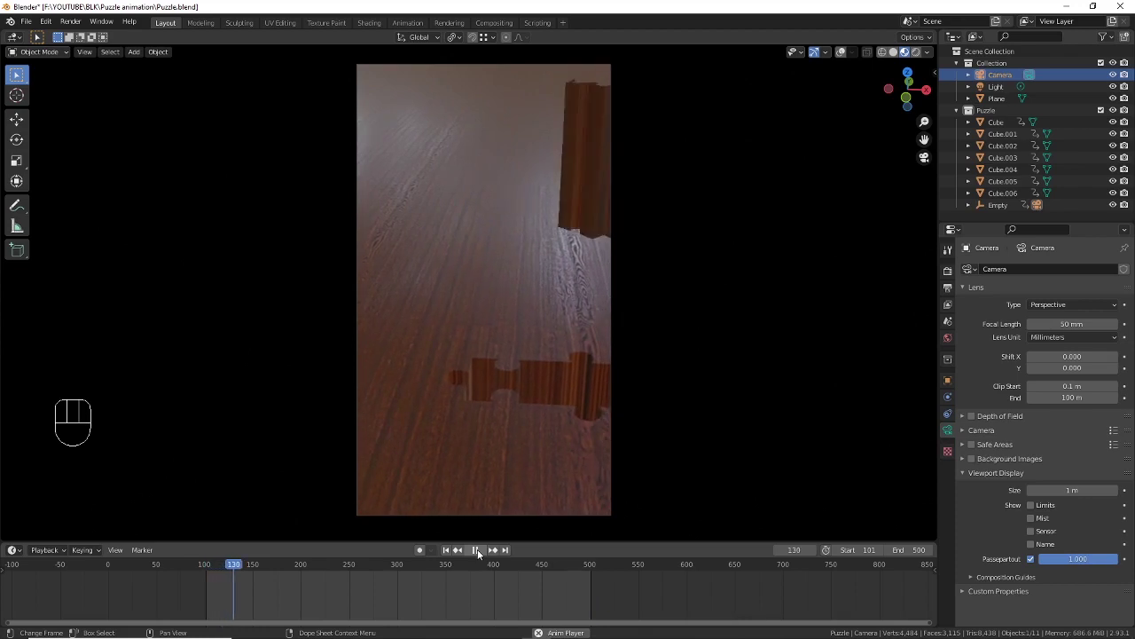
{"action": "left_click", "coordinate": [478, 553]}
{"action": "left_click", "coordinate": [574, 575]}
{"action": "left_click", "coordinate": [488, 552]}
{"action": "left_click", "coordinate": [481, 550]}
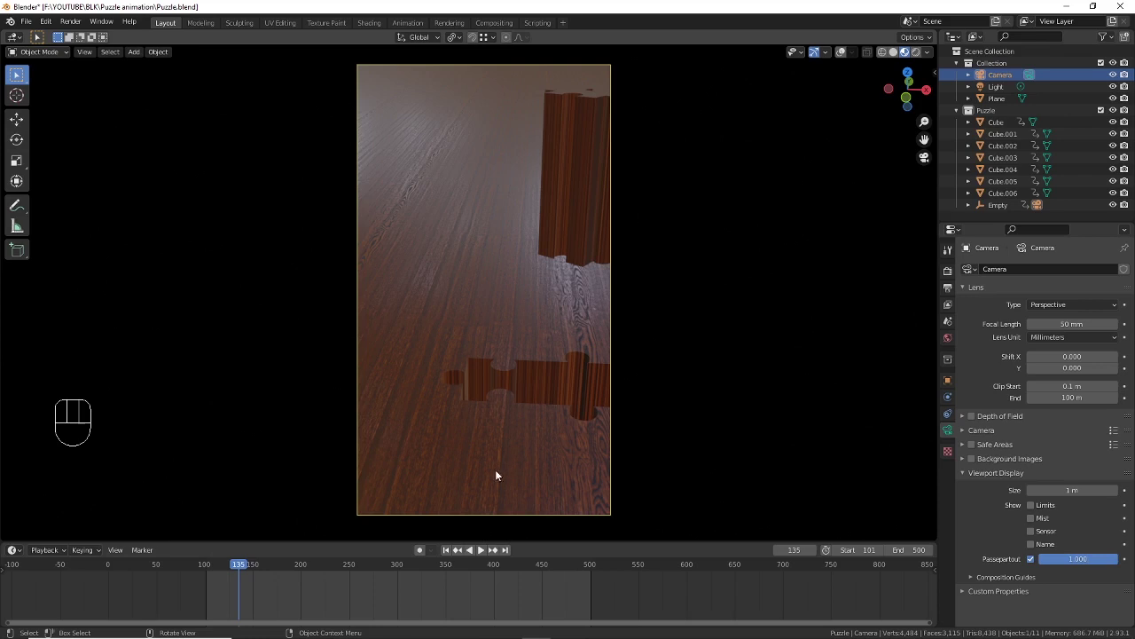
{"action": "left_click", "coordinate": [452, 555]}
Step: Leave camera view and orbit the viewport around the puzzle scene
{"action": "middle_click", "coordinate": [544, 329]}
{"action": "left_click_drag", "start_coordinate": [583, 243], "coordinate": [586, 247]}
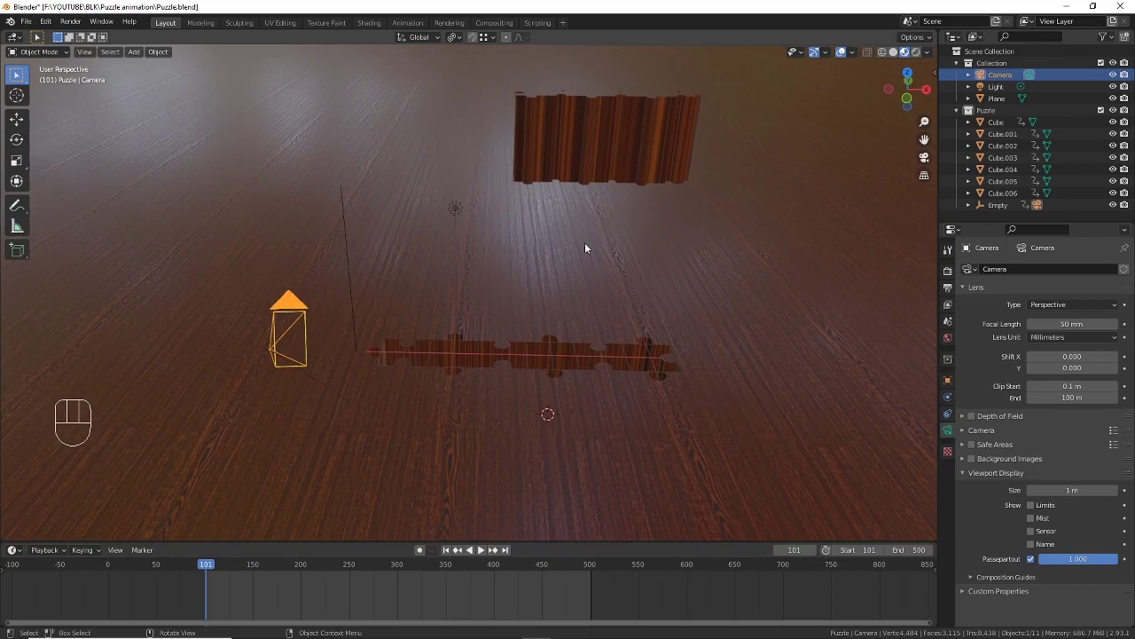
{"action": "left_click_drag", "start_coordinate": [588, 281], "coordinate": [597, 243]}
{"action": "middle_click", "coordinate": [594, 251]}
{"action": "left_click_drag", "start_coordinate": [216, 566], "coordinate": [308, 565]}
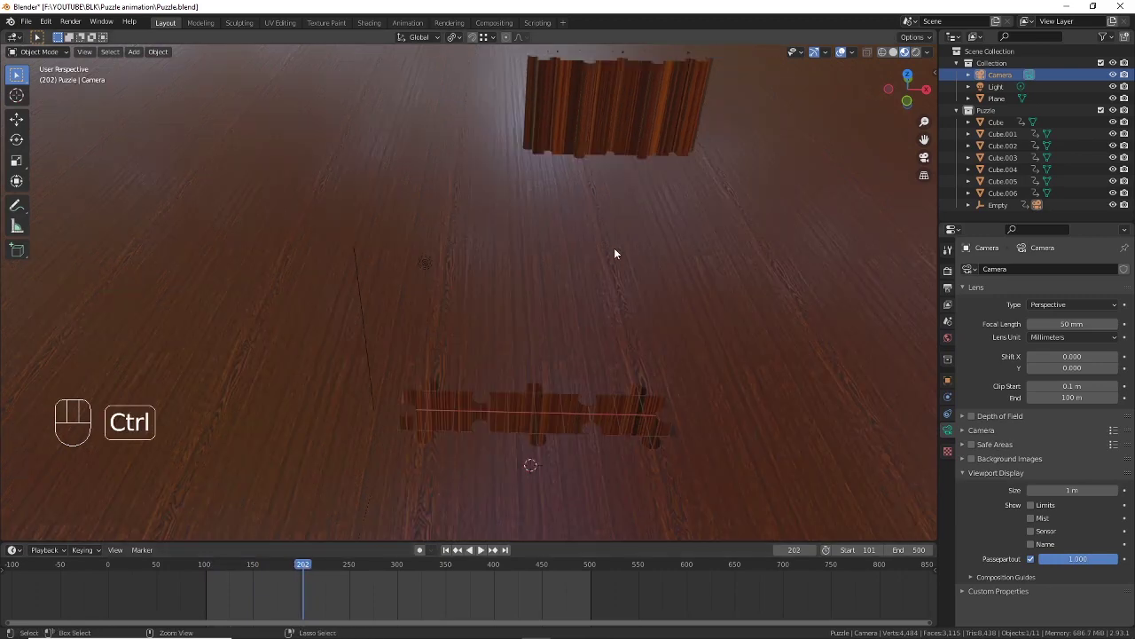
Step: Save Puzzle.blend and orbit in closer to the puzzle pieces
{"action": "key", "text": "ctrl+s"}
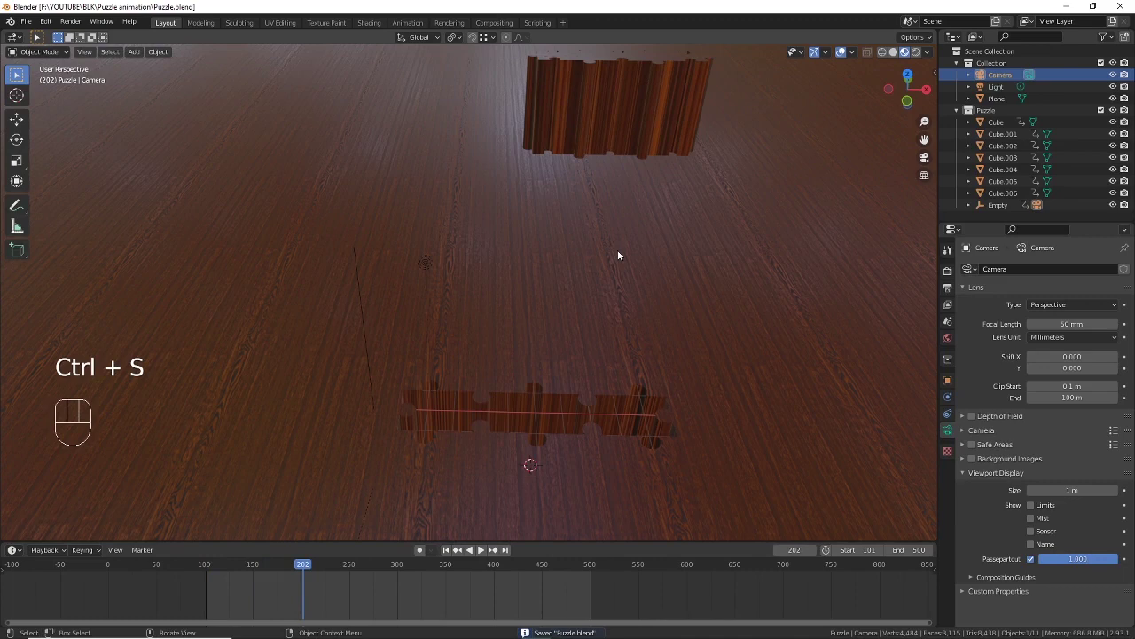
{"action": "key", "text": "n"}
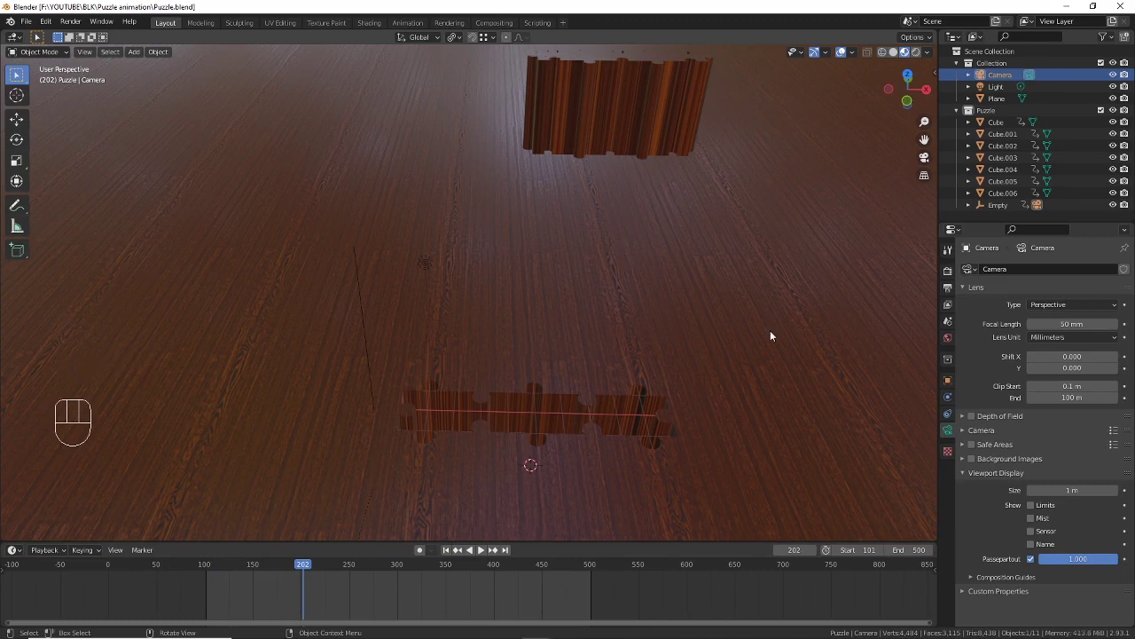
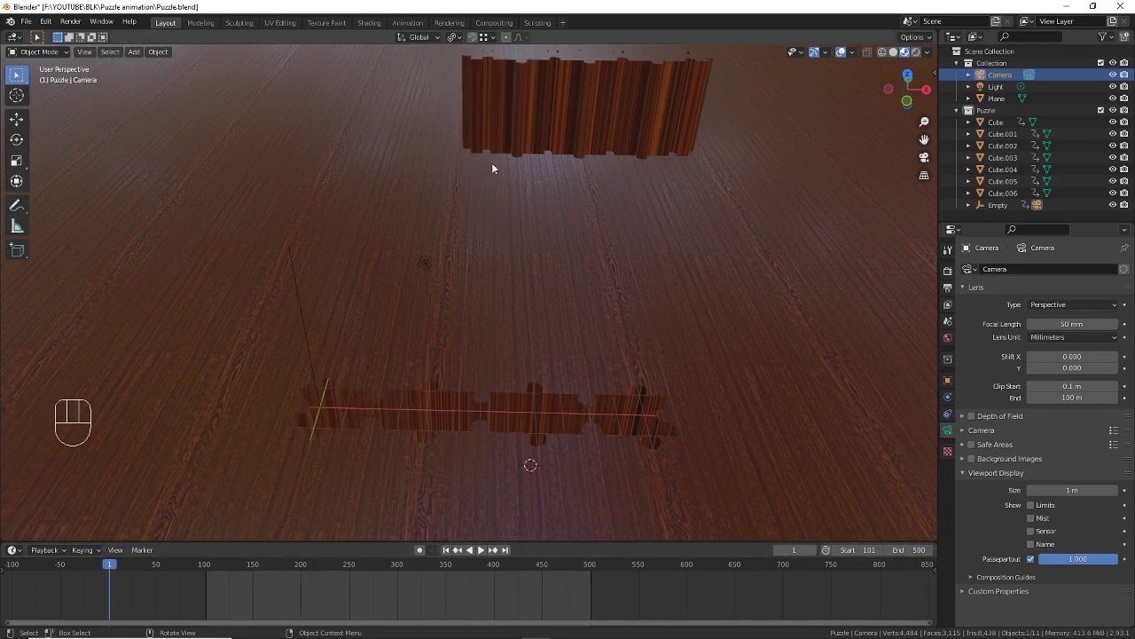
{"action": "left_click_drag", "start_coordinate": [680, 118], "coordinate": [592, 447]}
{"action": "left_click_drag", "start_coordinate": [660, 346], "coordinate": [669, 346]}
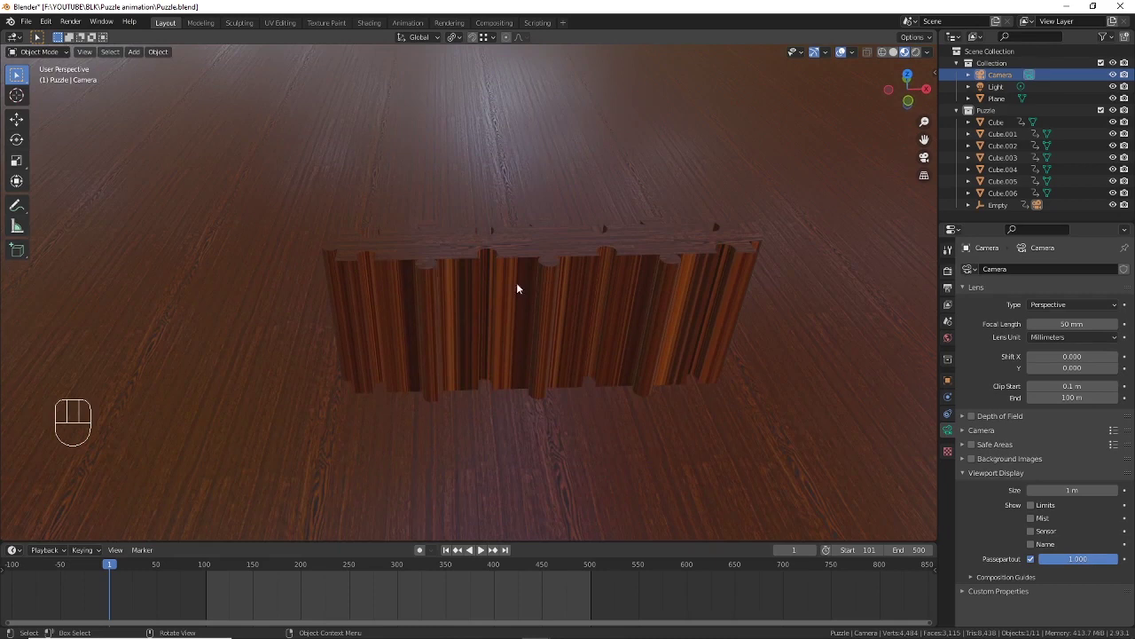
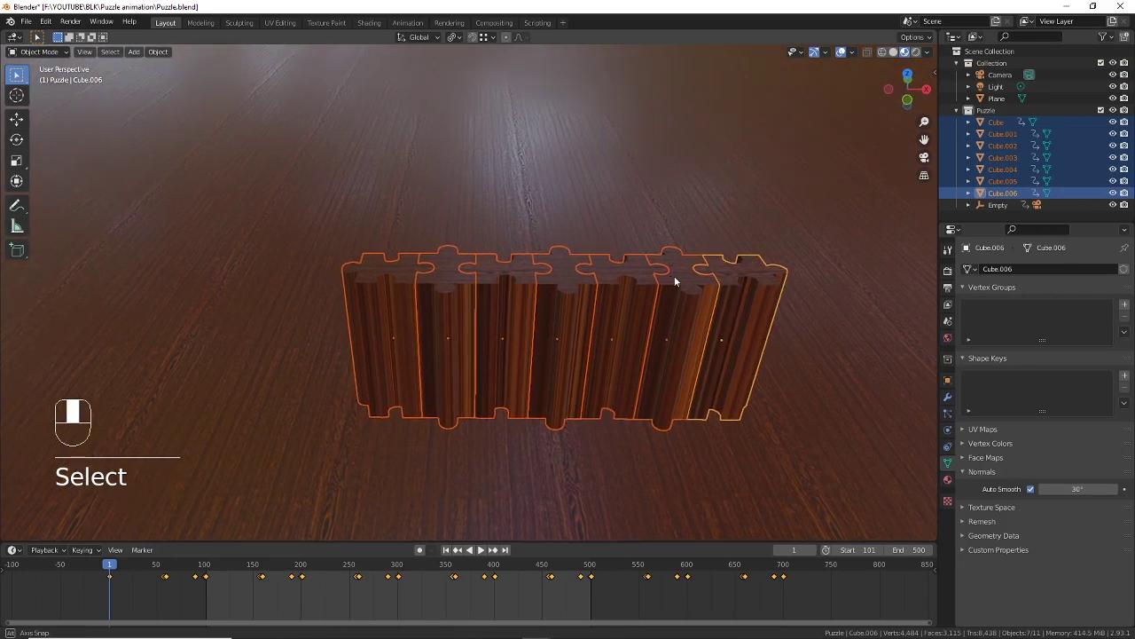
Step: Bring up Apply Transforms (Ctrl+A), then view the puzzle row from top orthographic
{"action": "left_click_drag", "start_coordinate": [738, 298], "coordinate": [620, 209]}
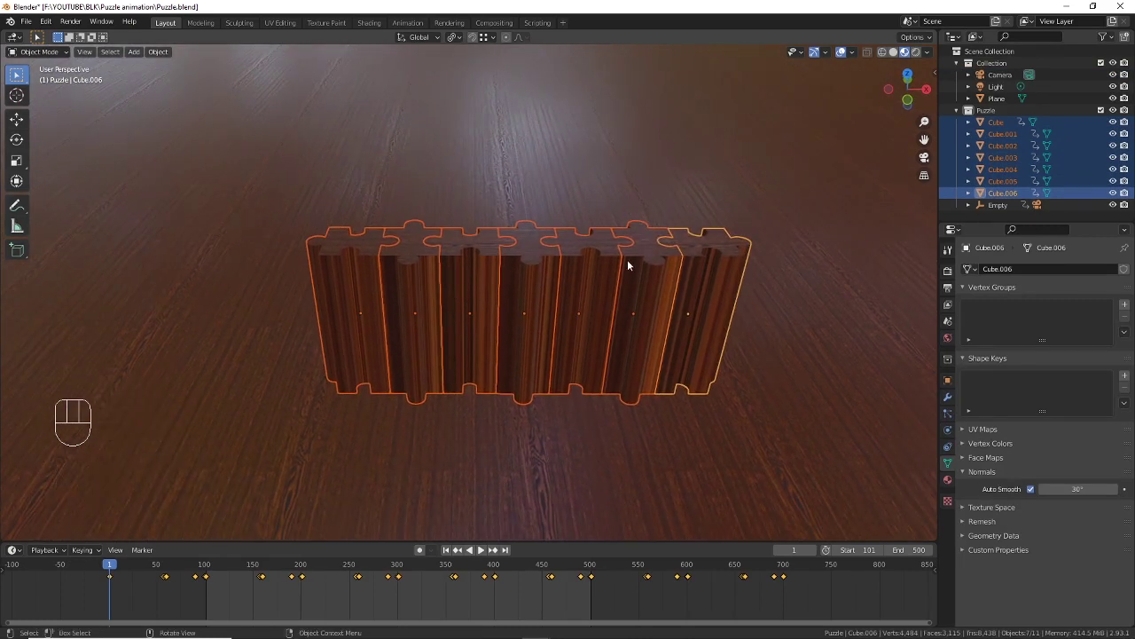
{"action": "key", "text": "ctrl+a"}
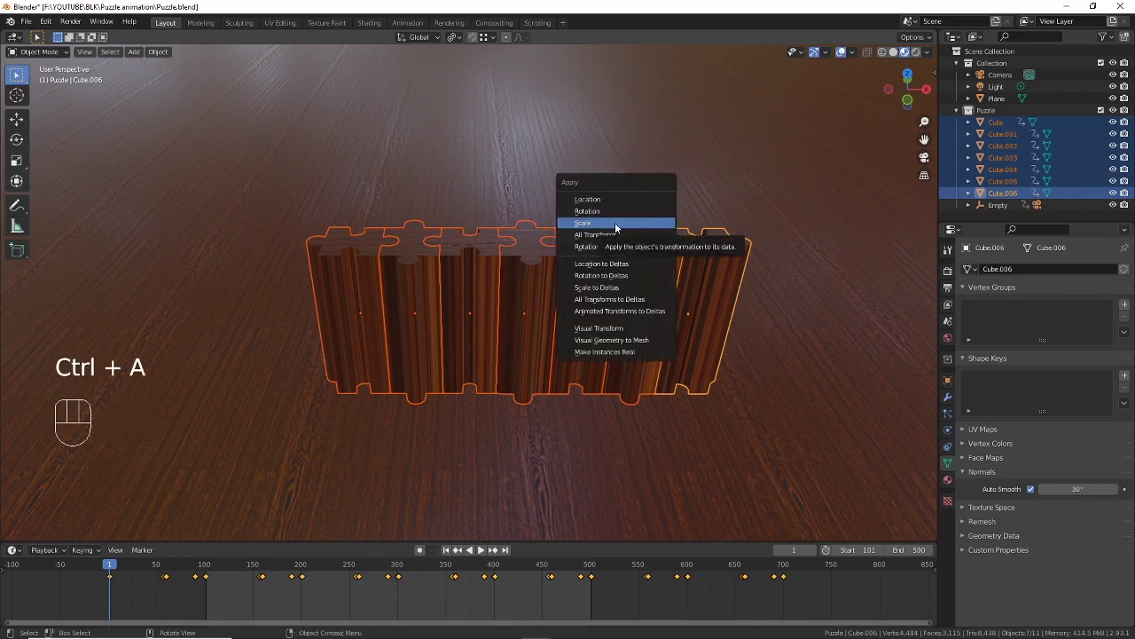
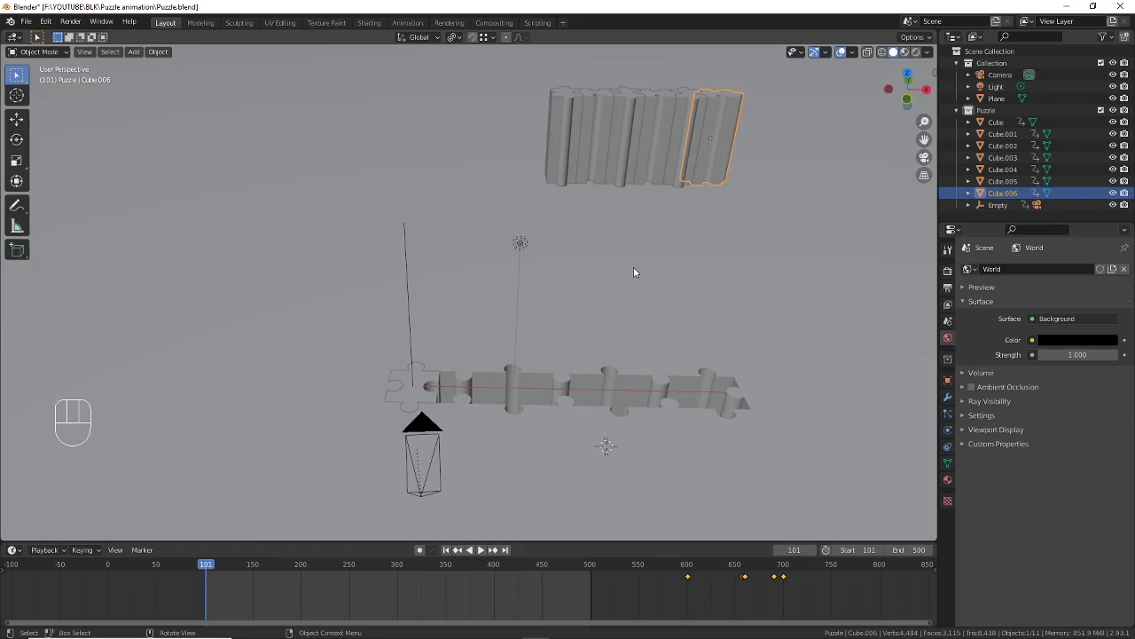
{"action": "key", "text": "KP_7"}
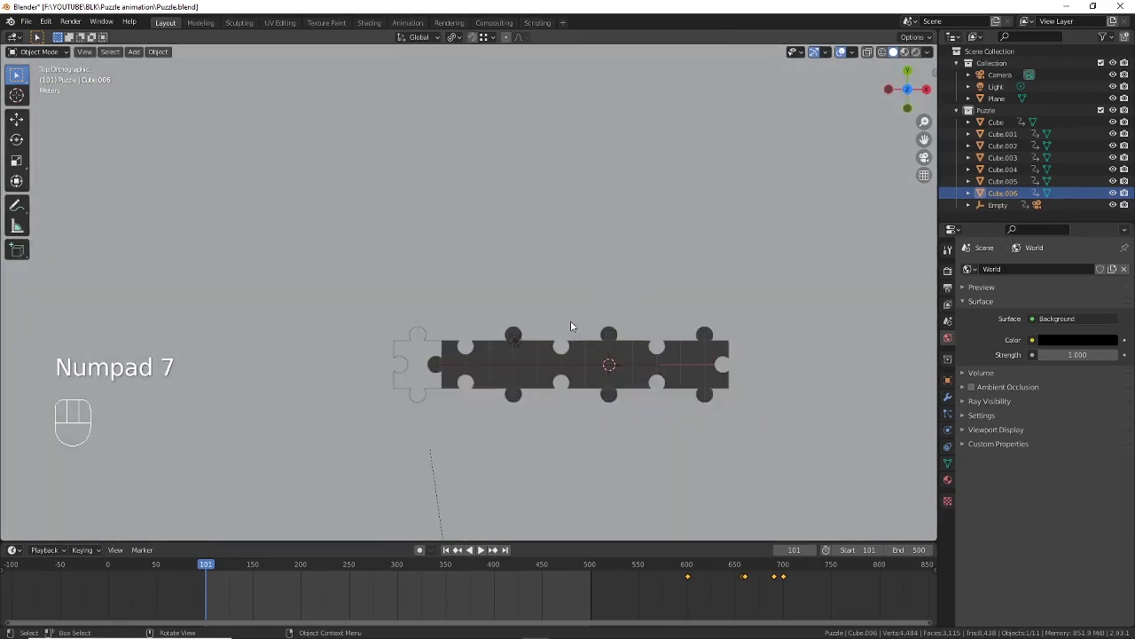
{"action": "middle_click", "coordinate": [575, 325]}
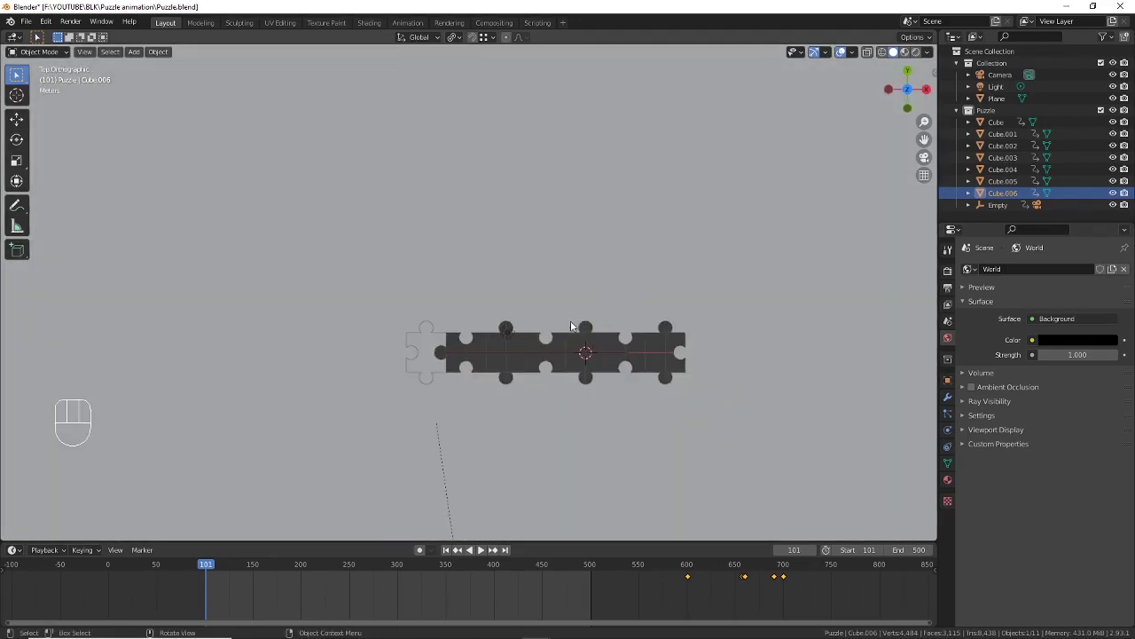
{"action": "middle_click", "coordinate": [574, 325]}
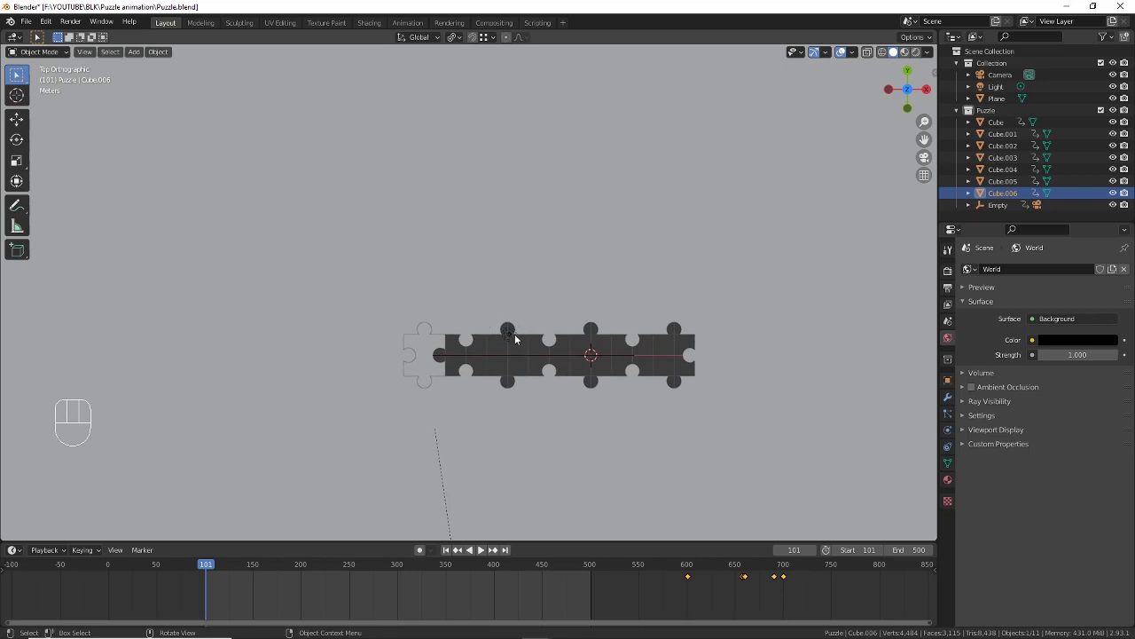
Step: Grab the light and raise it above the puzzle row, checking from front view
{"action": "left_click", "coordinate": [512, 340]}
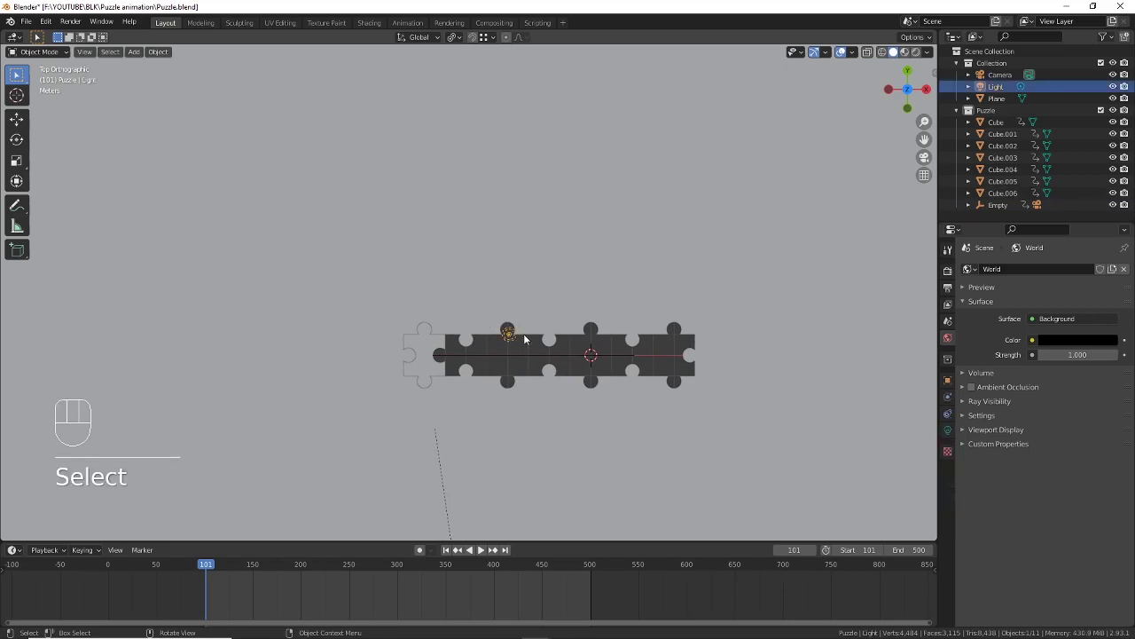
{"action": "key", "text": "g"}
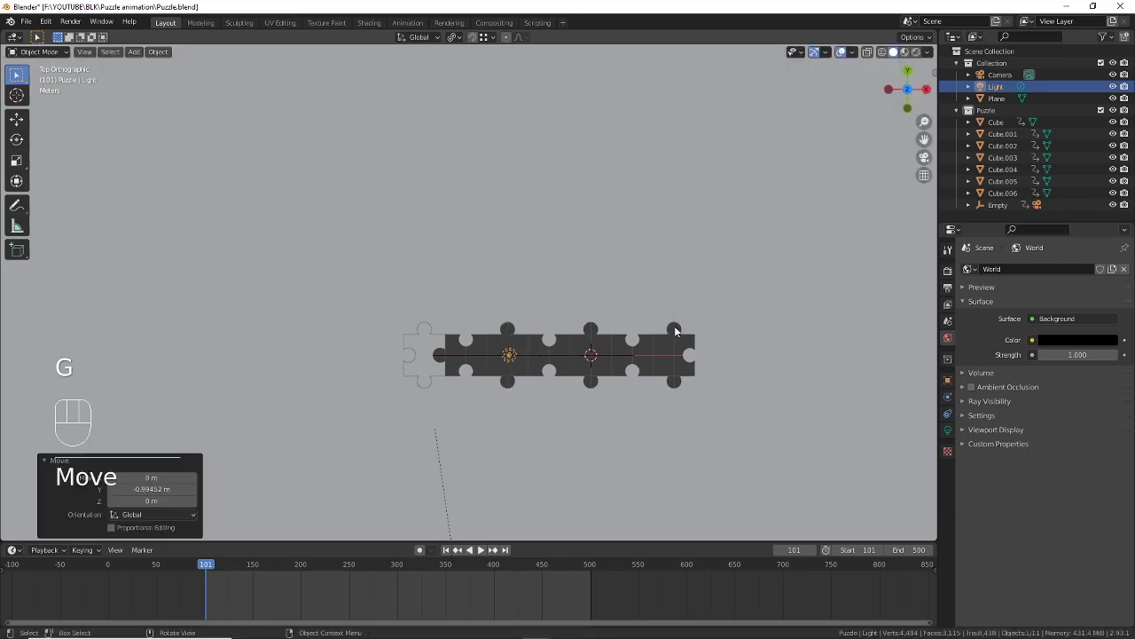
{"action": "key", "text": "g"}
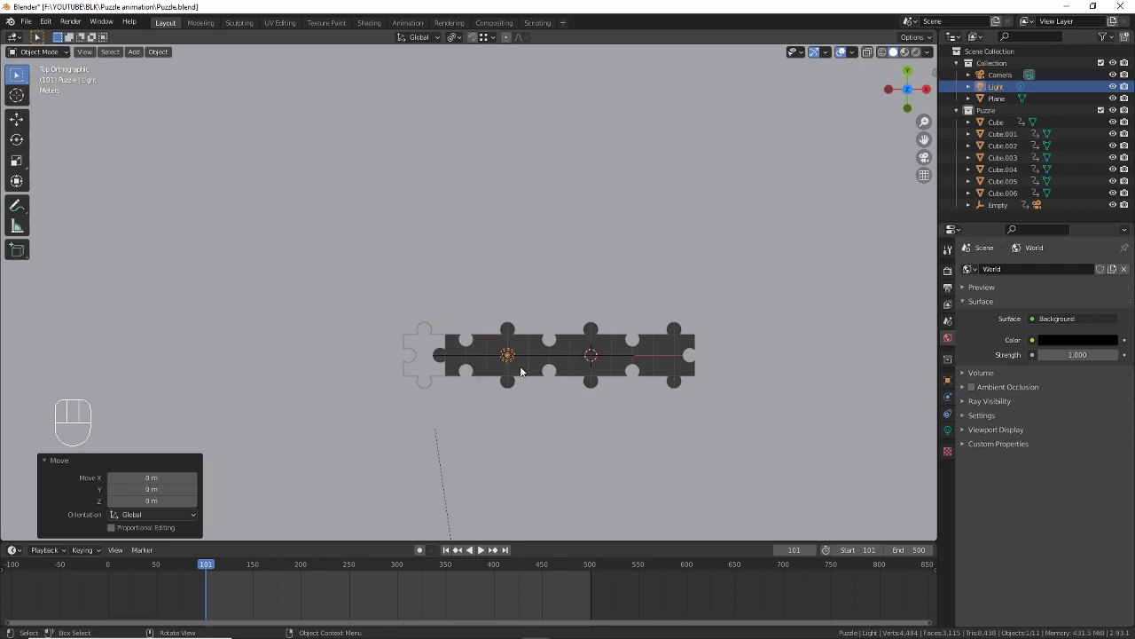
{"action": "left_click_drag", "start_coordinate": [576, 375], "coordinate": [516, 311]}
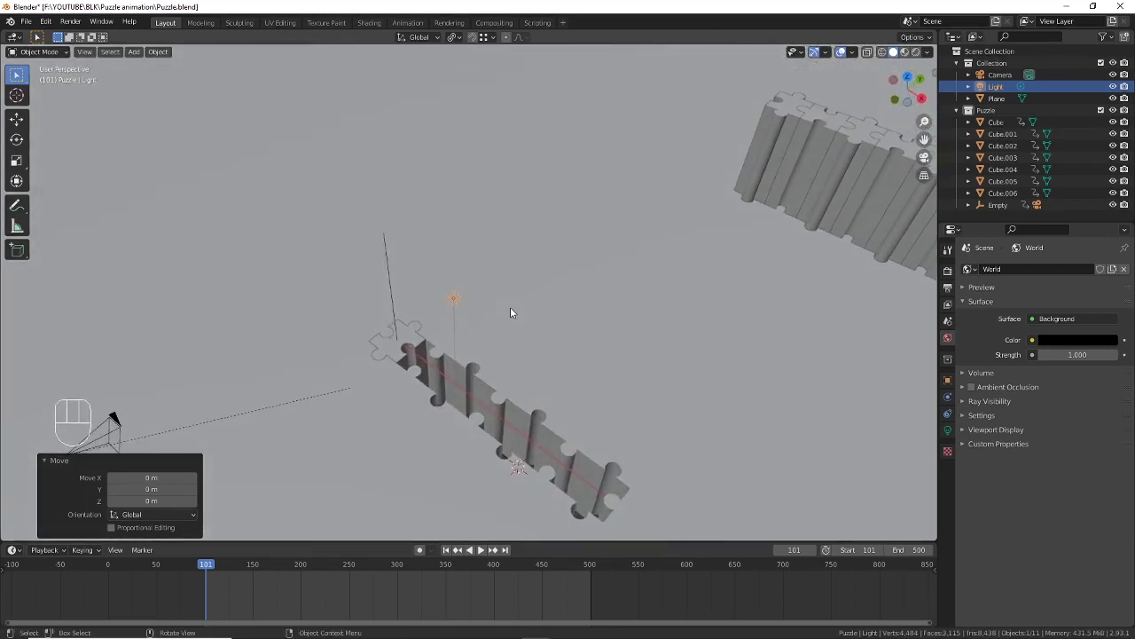
{"action": "key", "text": "KP_1"}
{"action": "left_click_drag", "start_coordinate": [557, 342], "coordinate": [559, 329]}
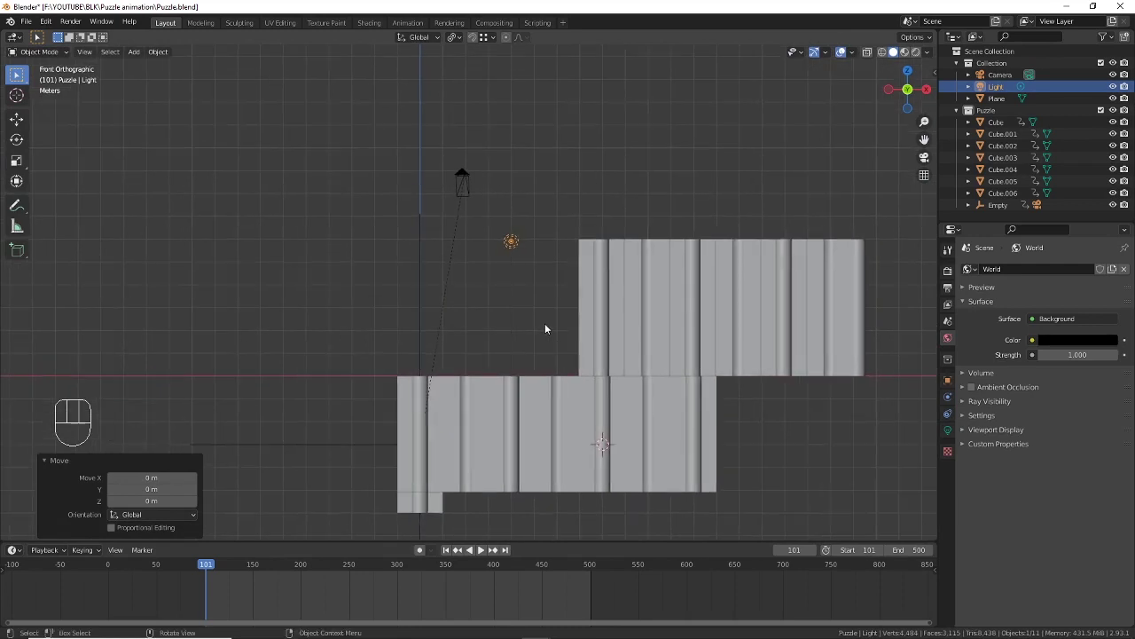
{"action": "key", "text": "g"}
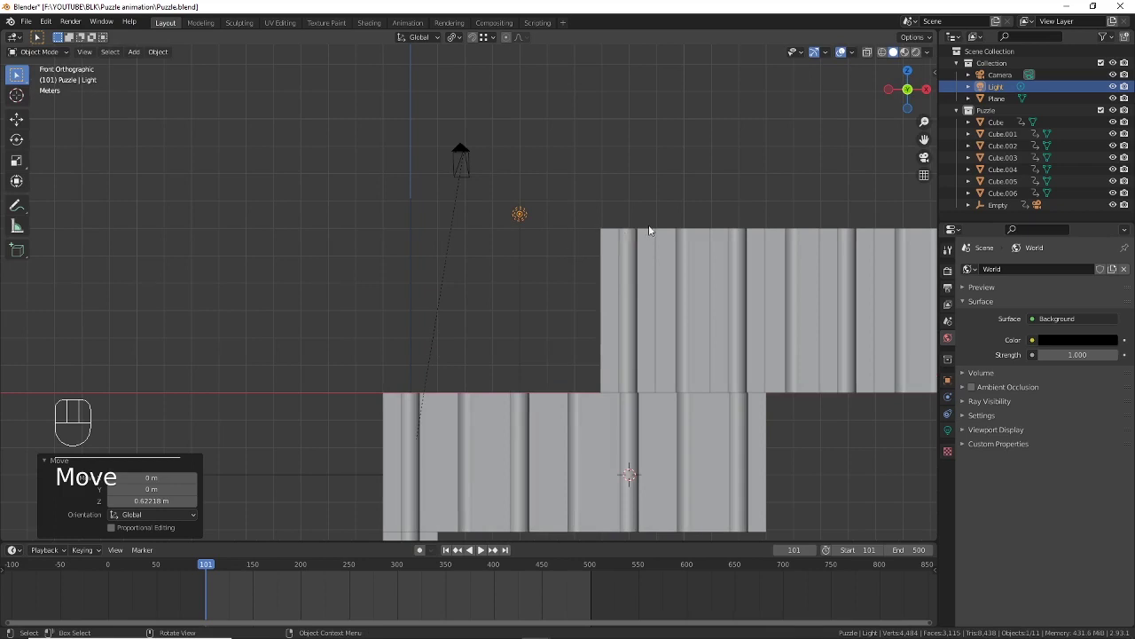
{"action": "key", "text": "g"}
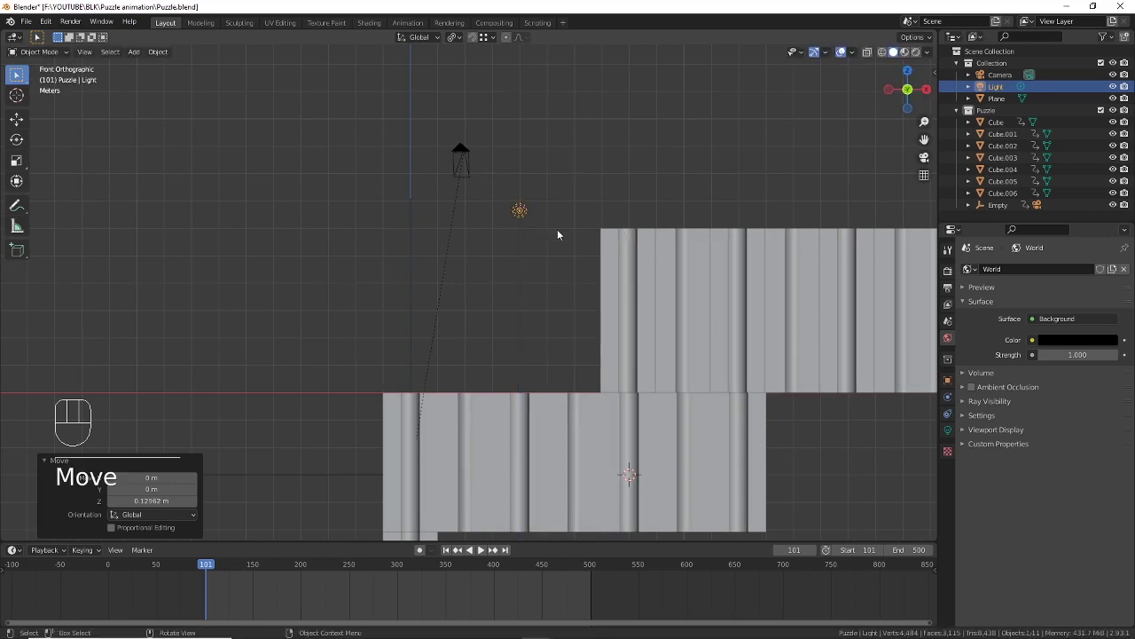
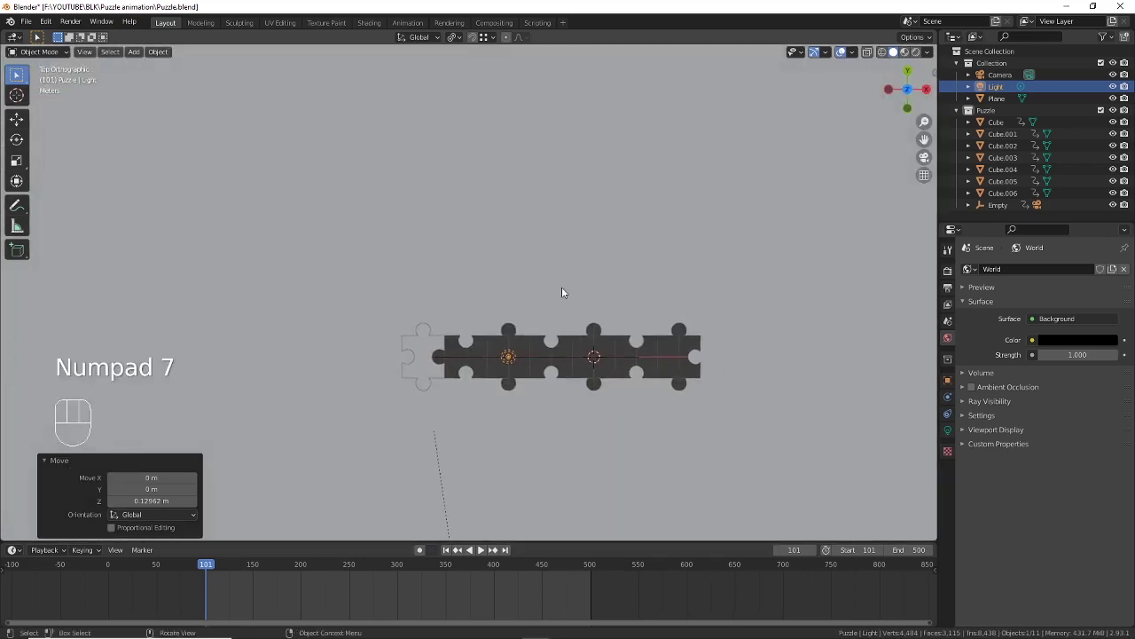
Step: Duplicate the light with Shift+D, slide the copy along X down the row, and view both lights with the Empty
{"action": "middle_click", "coordinate": [567, 290]}
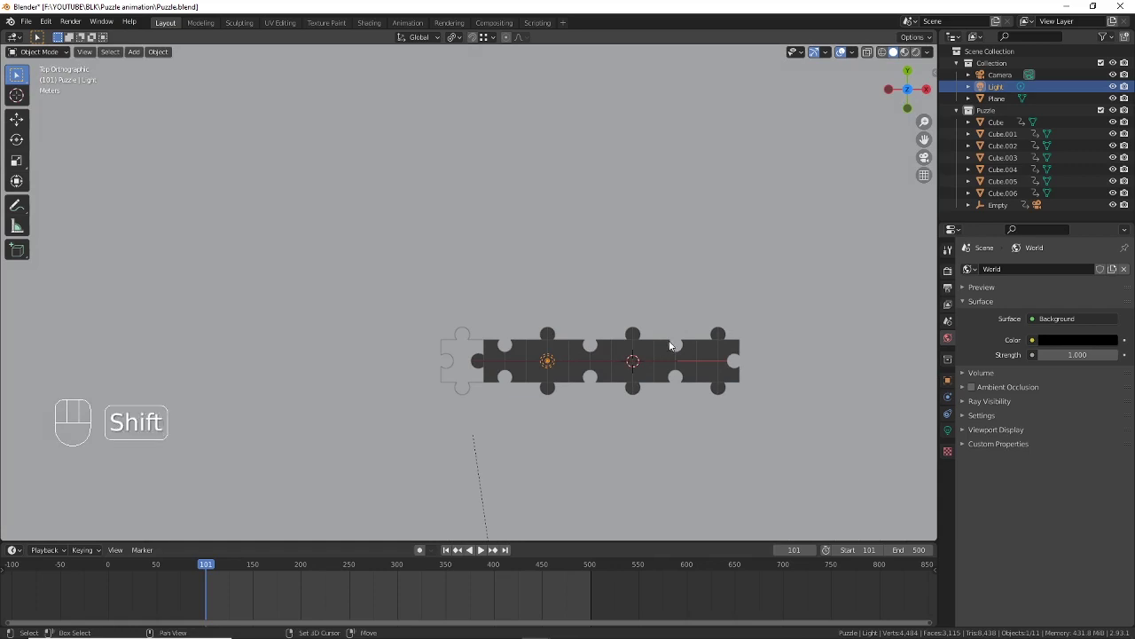
{"action": "key", "text": "shift+d"}
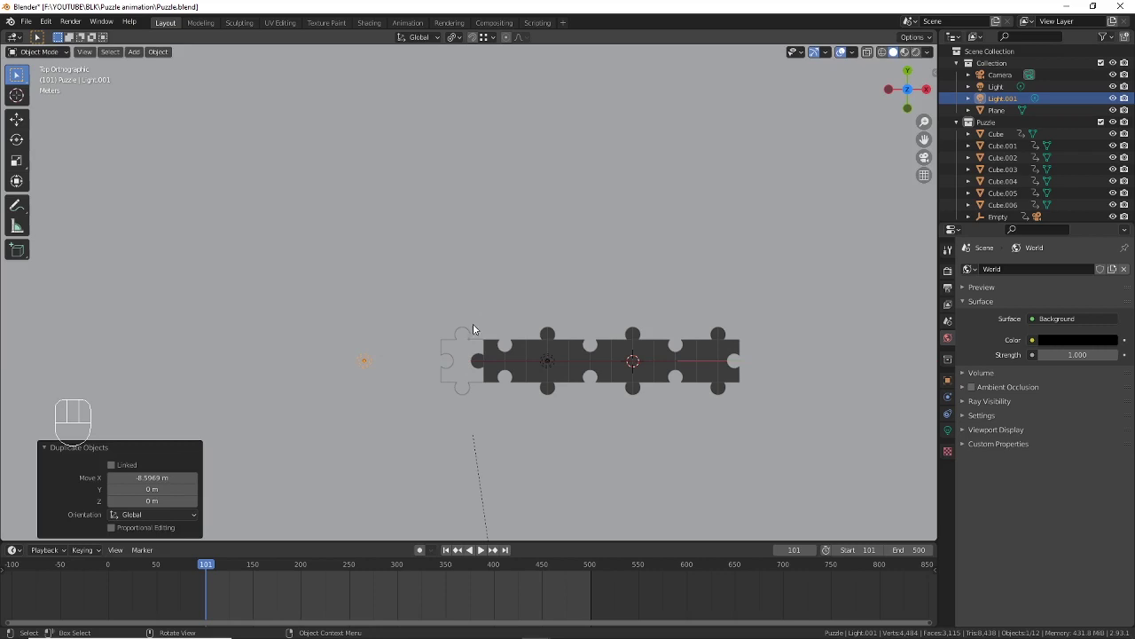
{"action": "key", "text": "g"}
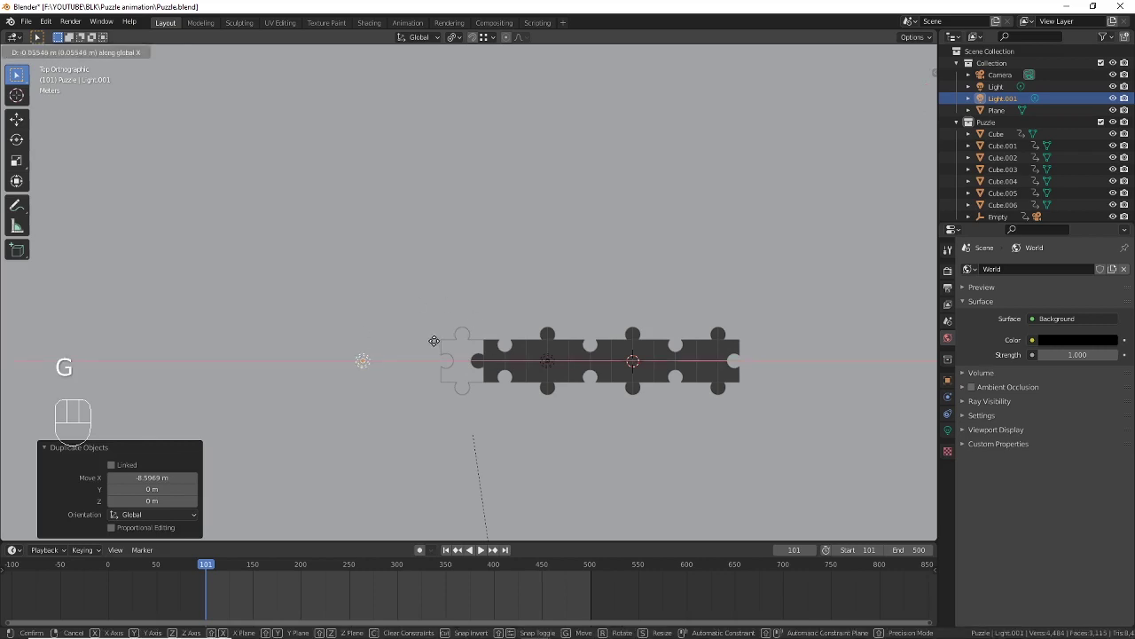
{"action": "left_click_drag", "start_coordinate": [544, 331], "coordinate": [548, 273]}
{"action": "middle_click", "coordinate": [540, 297]}
{"action": "left_click_drag", "start_coordinate": [538, 294], "coordinate": [536, 273]}
{"action": "middle_click", "coordinate": [534, 281]}
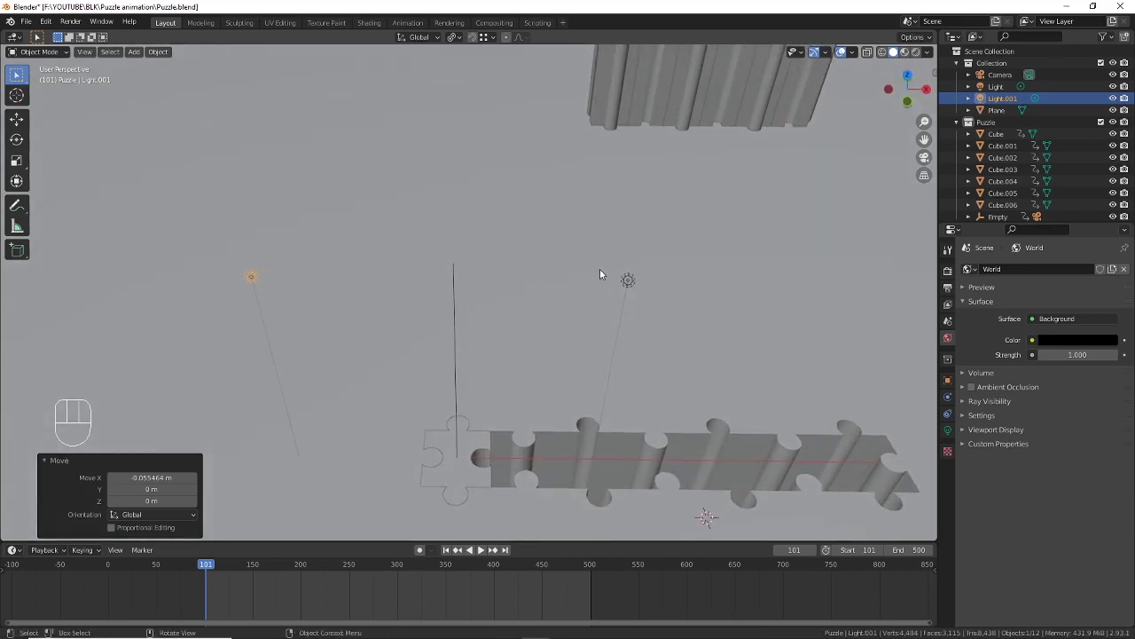
{"action": "left_click_drag", "start_coordinate": [634, 284], "coordinate": [252, 205]}
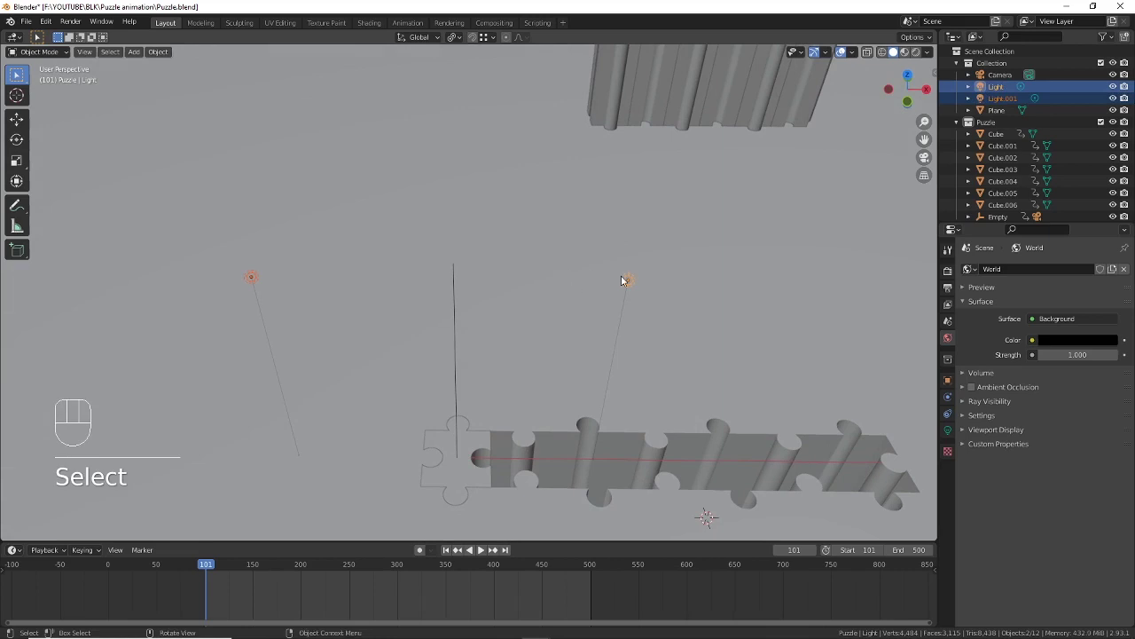
{"action": "left_click_drag", "start_coordinate": [514, 323], "coordinate": [516, 283]}
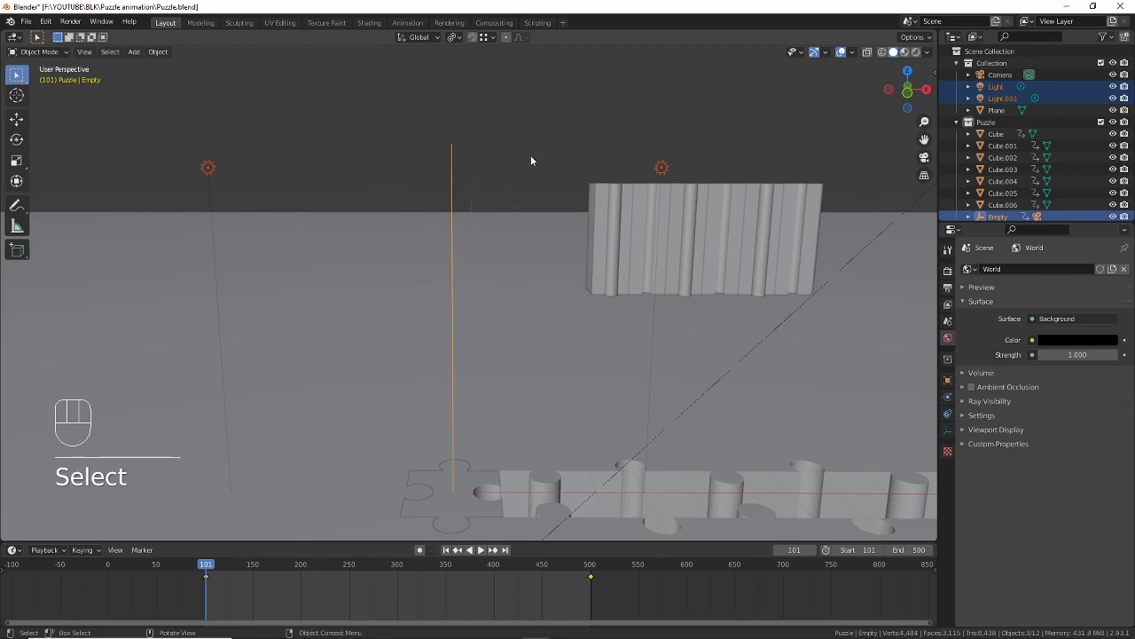
Step: Parent both lights to the Empty (Ctrl+P > Object), scrub to frame 348 to verify, then enter camera view
{"action": "key", "text": "ctrl+p"}
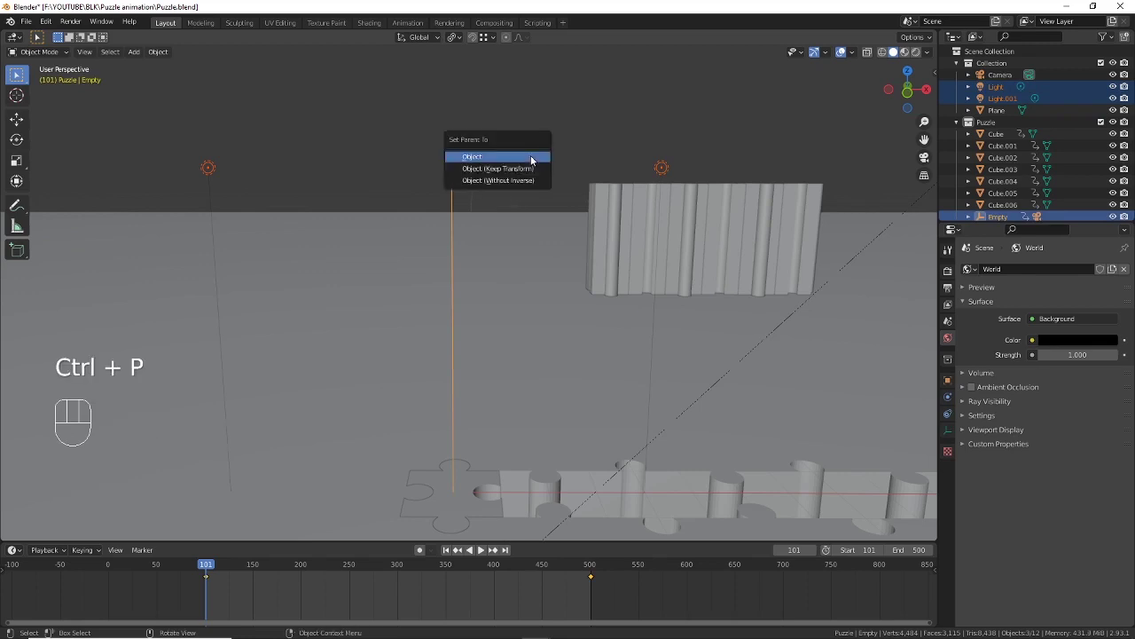
{"action": "left_click_drag", "start_coordinate": [485, 229], "coordinate": [497, 260]}
{"action": "left_click_drag", "start_coordinate": [584, 247], "coordinate": [569, 269]}
{"action": "left_click_drag", "start_coordinate": [569, 309], "coordinate": [556, 300]}
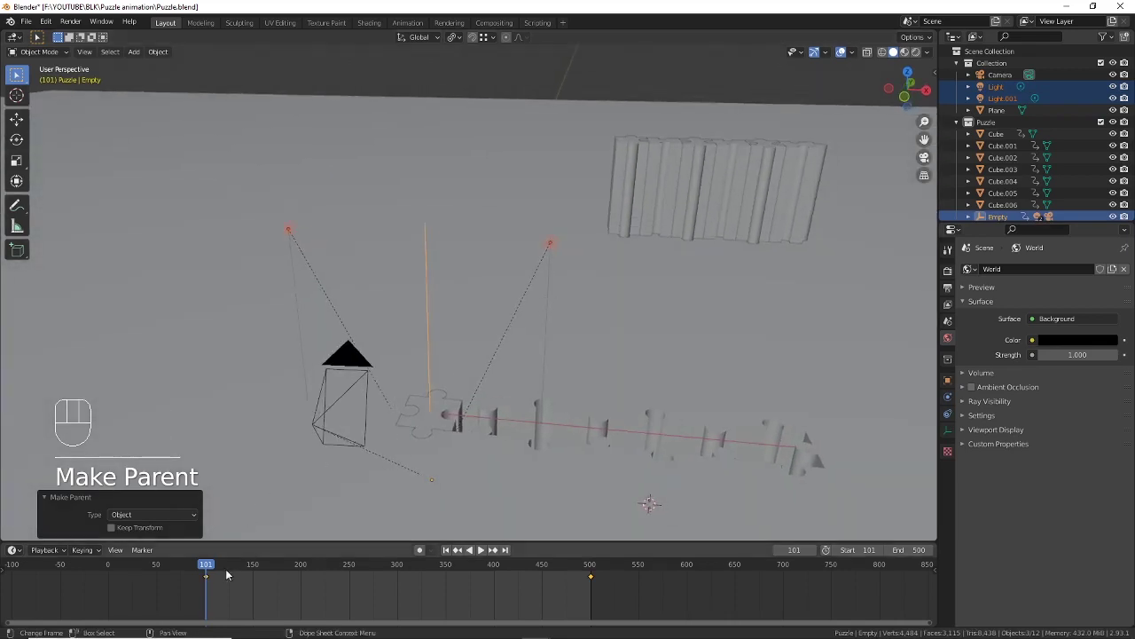
{"action": "left_click_drag", "start_coordinate": [205, 569], "coordinate": [645, 349]}
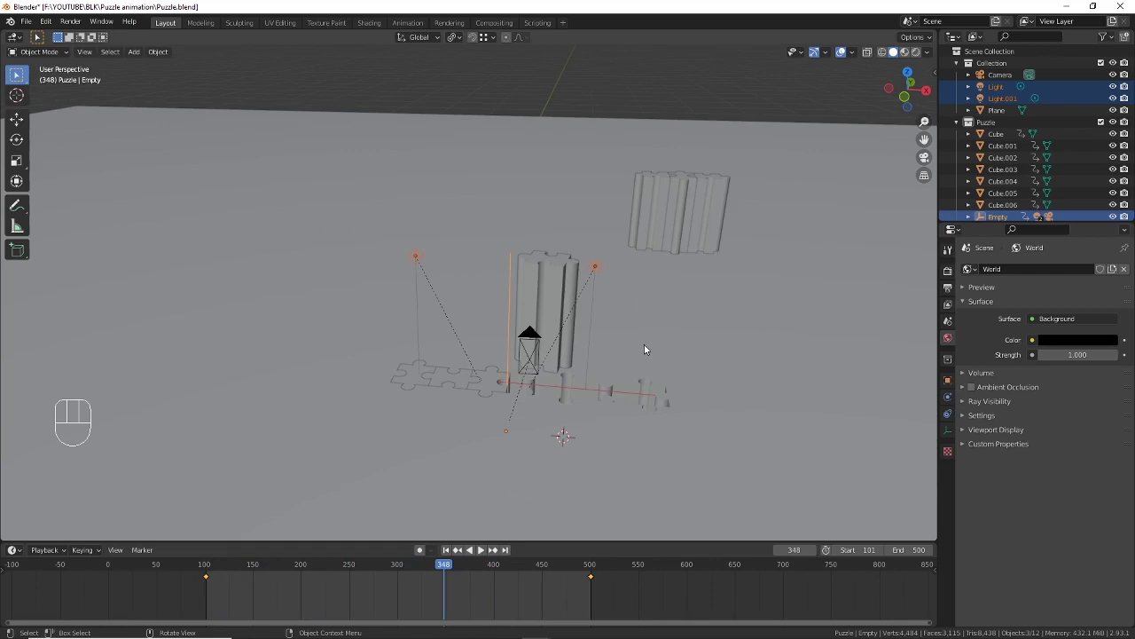
{"action": "key", "text": "KP_0"}
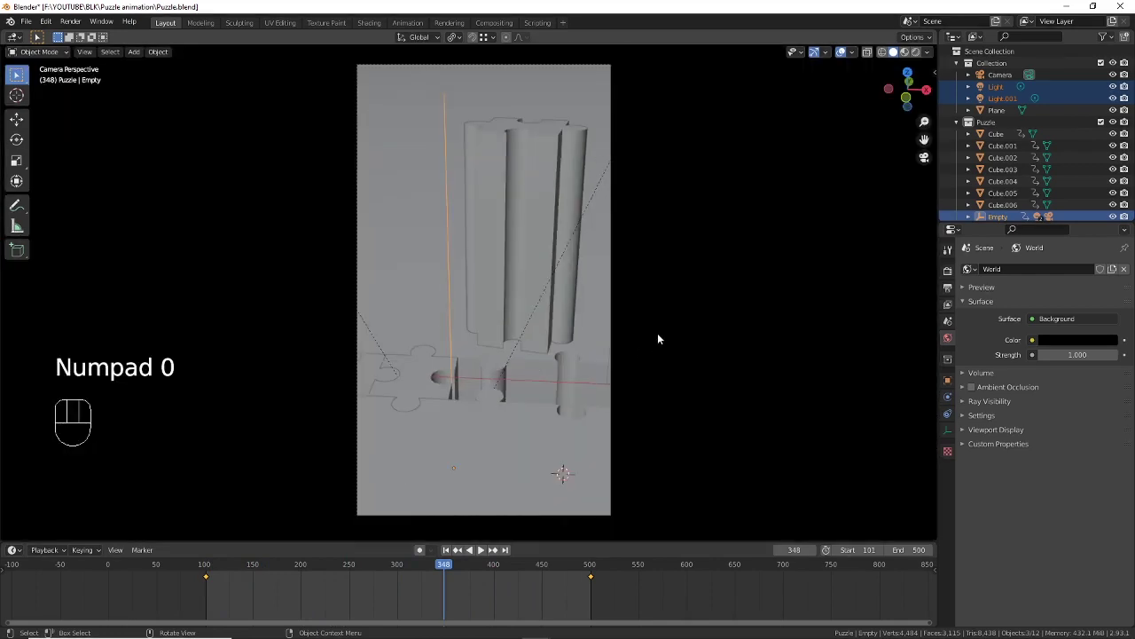
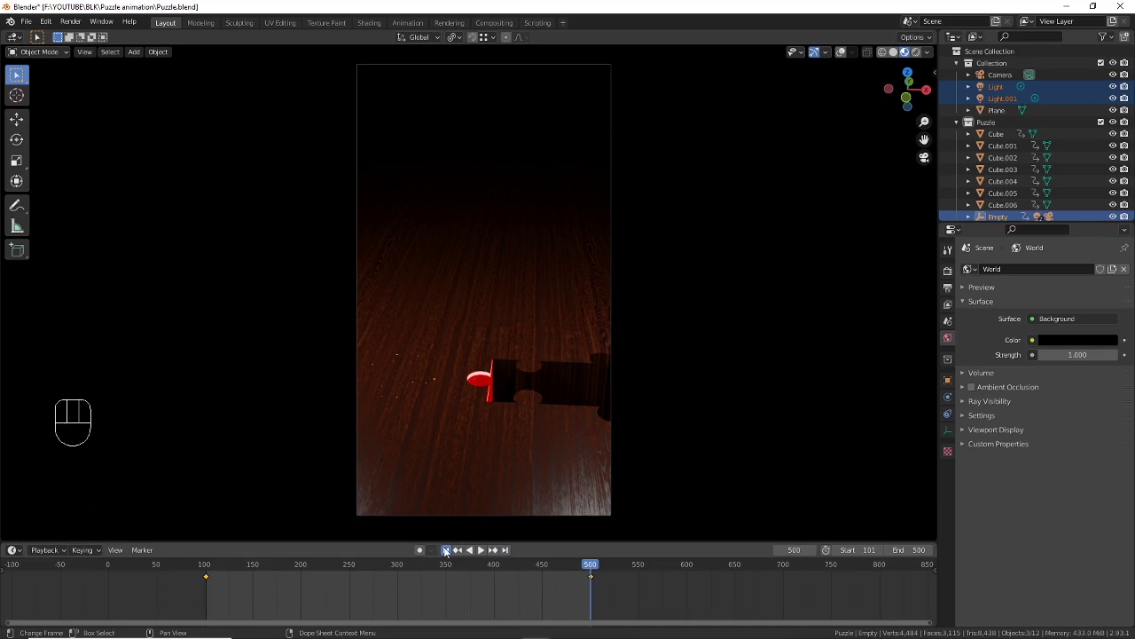
Step: Scrub the rendered camera preview through the animation and return to frame 101
{"action": "left_click_drag", "start_coordinate": [508, 551], "coordinate": [463, 576]}
{"action": "left_click", "coordinate": [576, 570]}
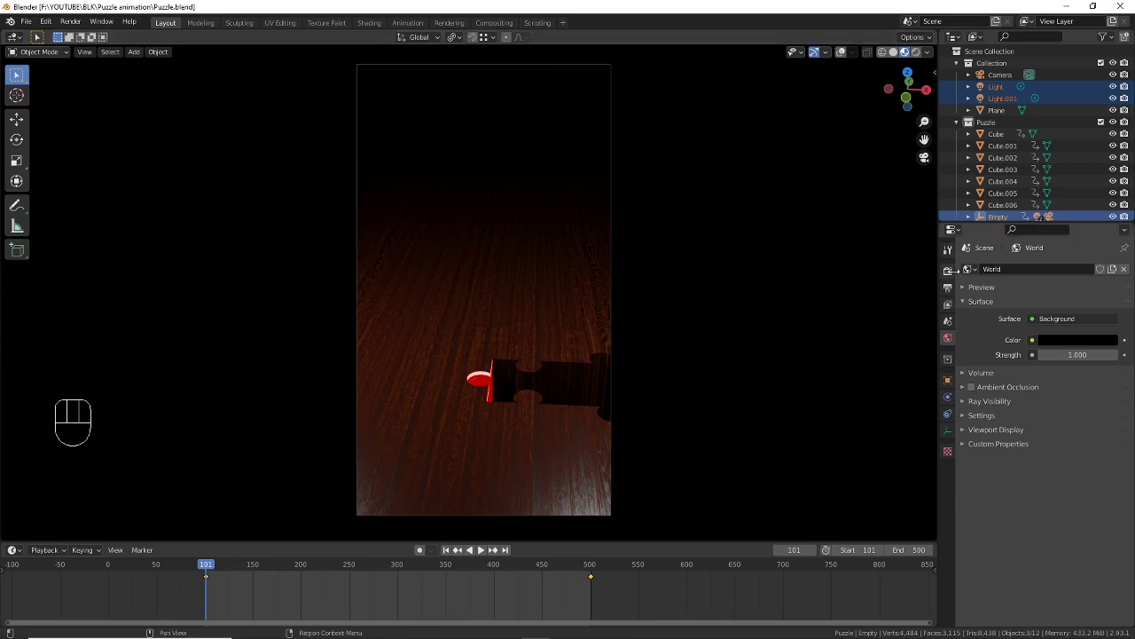
Step: Enable render denoising in Render Properties and set the denoiser to OpenImageDenoise
{"action": "left_click", "coordinate": [953, 276]}
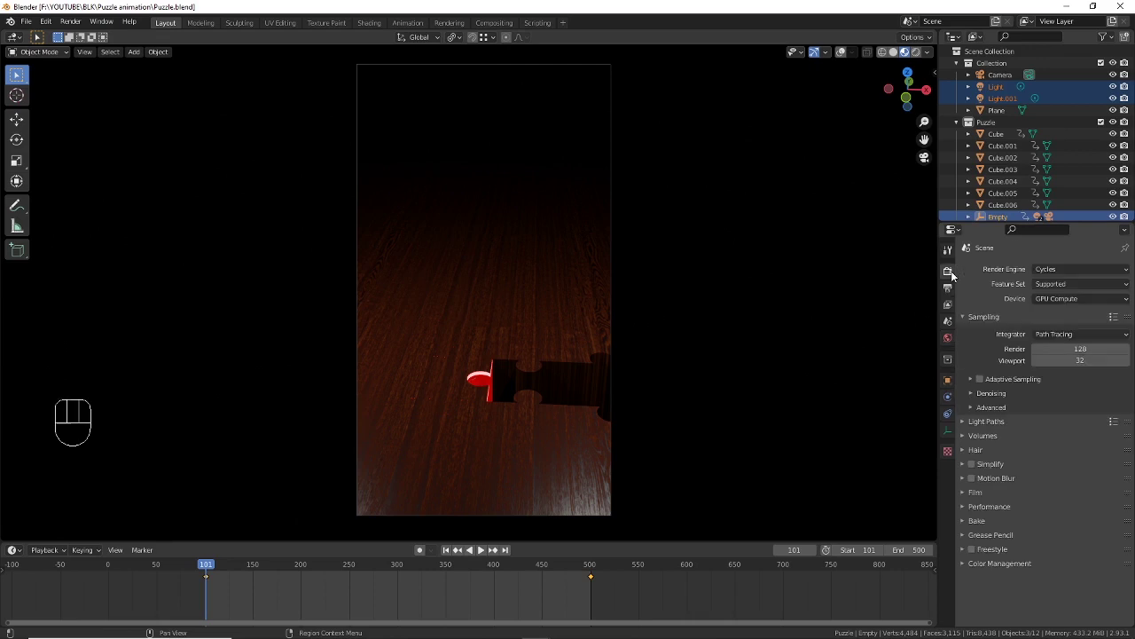
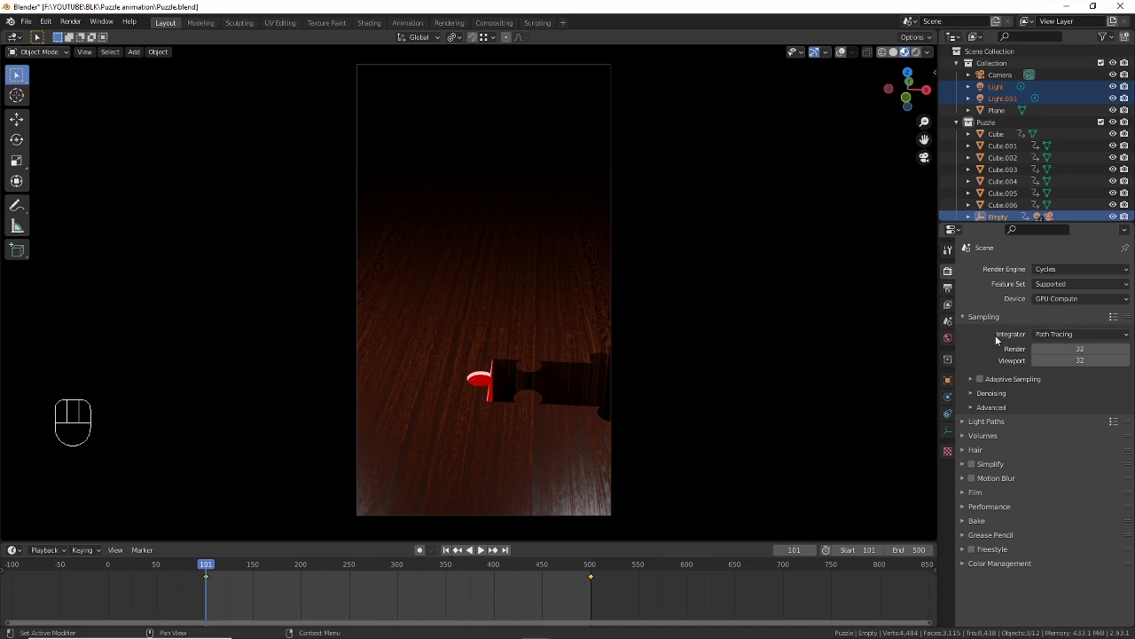
{"action": "left_click", "coordinate": [975, 398]}
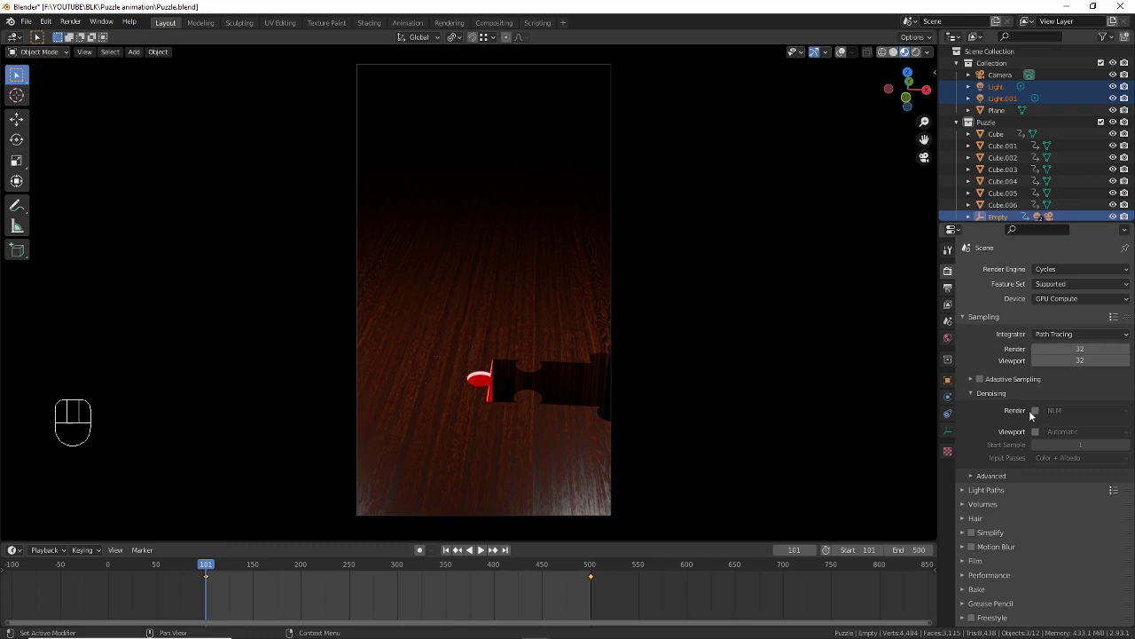
{"action": "left_click", "coordinate": [1039, 416]}
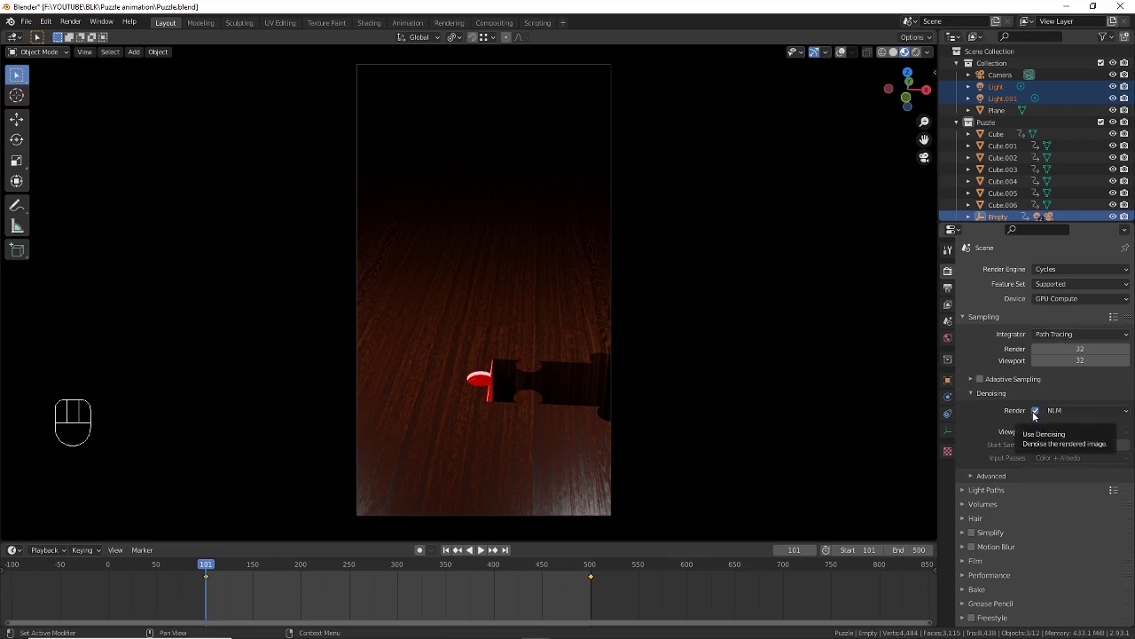
{"action": "left_click_drag", "start_coordinate": [1060, 416], "coordinate": [1028, 440]}
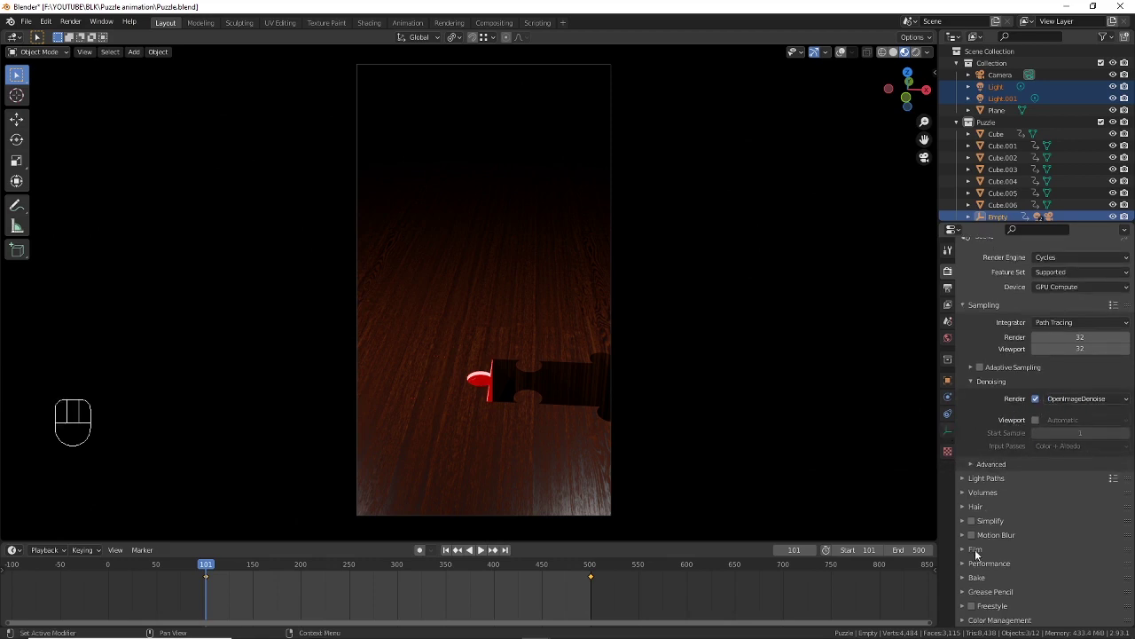
{"action": "left_click", "coordinate": [968, 567]}
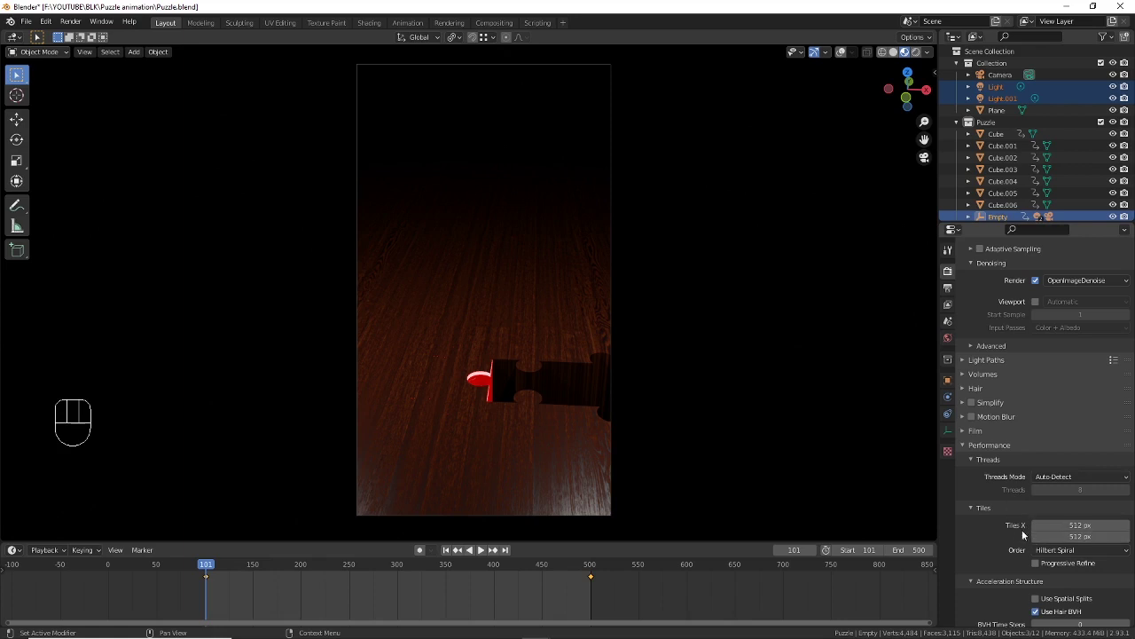
Step: Point the render output path to the Puzzle animation\Frames\ folder, keeping PNG RGBA
{"action": "left_click", "coordinate": [955, 290]}
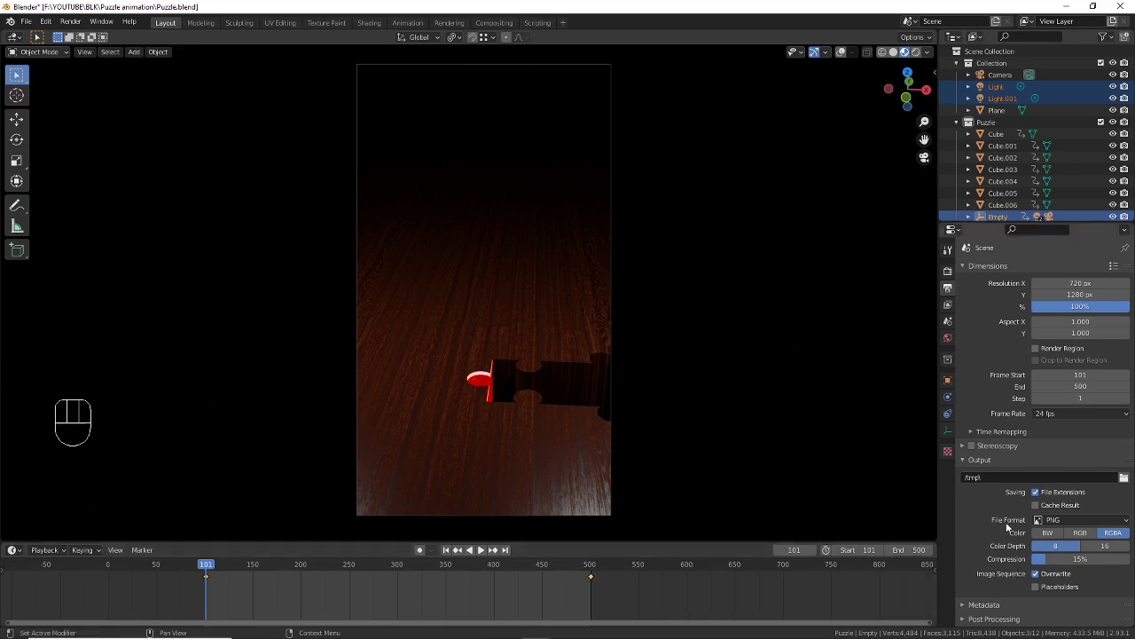
{"action": "left_click_drag", "start_coordinate": [1048, 523], "coordinate": [1067, 593]}
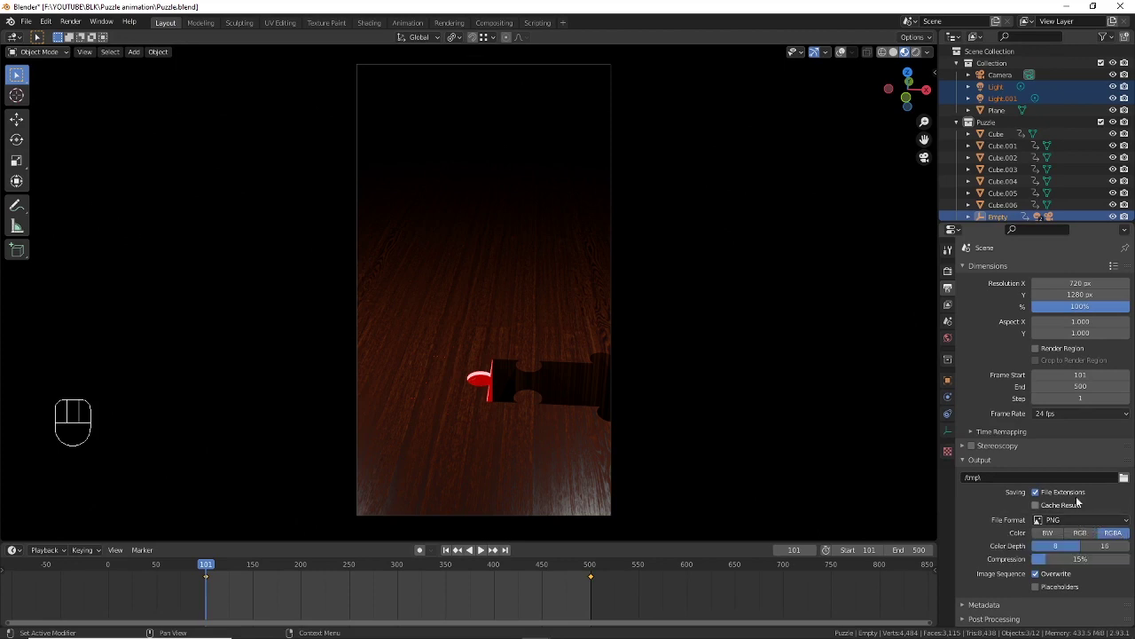
{"action": "left_click", "coordinate": [1127, 483]}
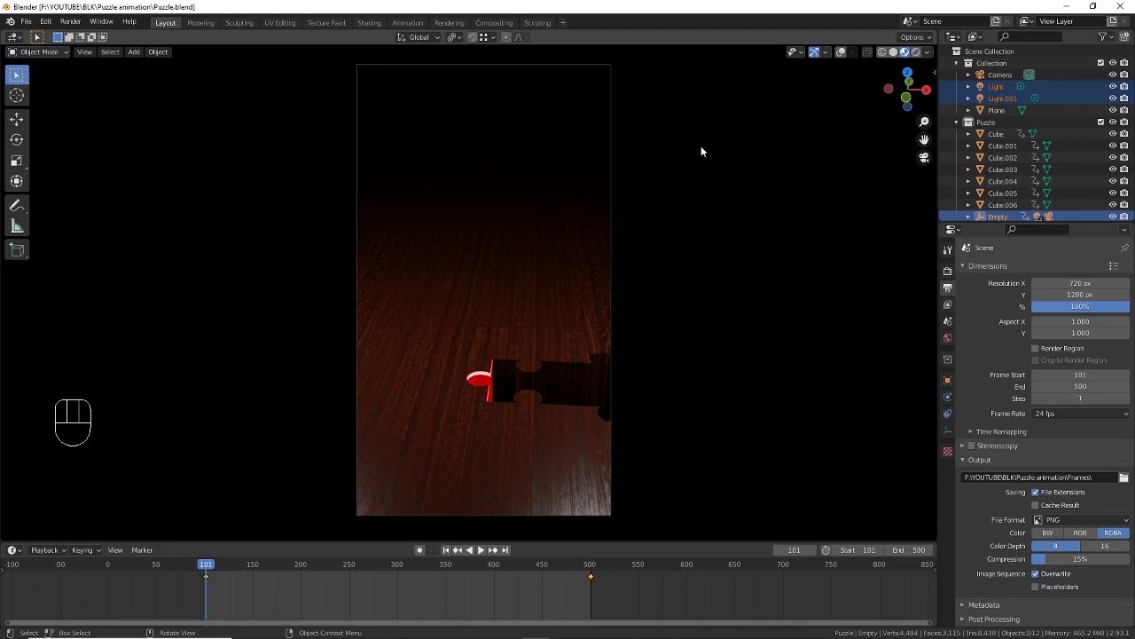
Step: Select the Camera and switch on Depth of Field in its camera settings
{"action": "left_click", "coordinate": [996, 78]}
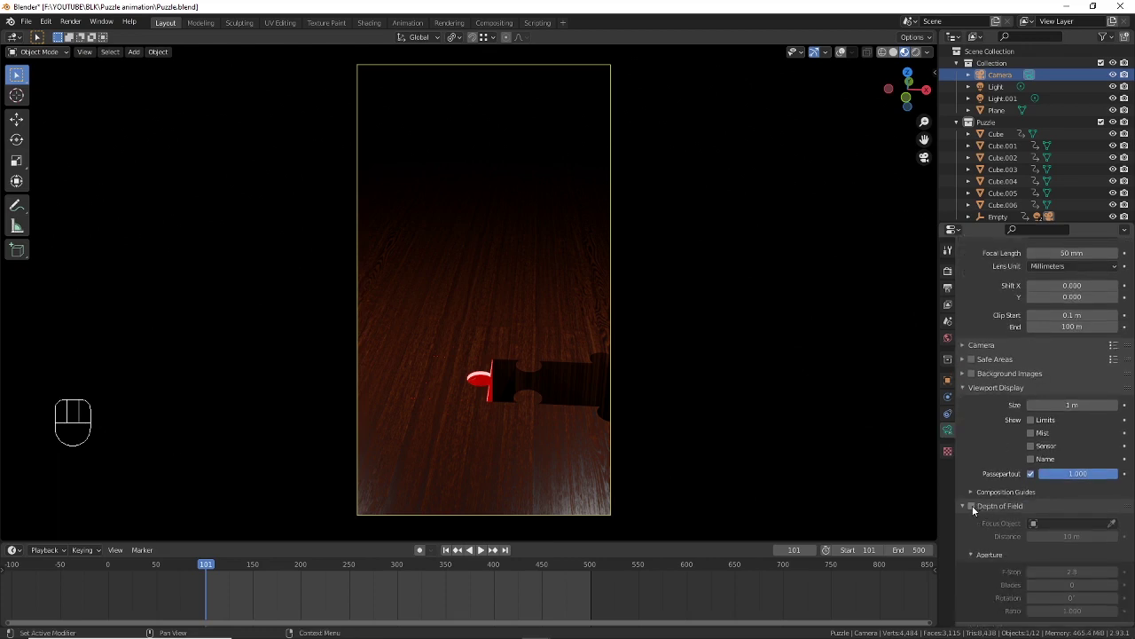
{"action": "left_click", "coordinate": [973, 510]}
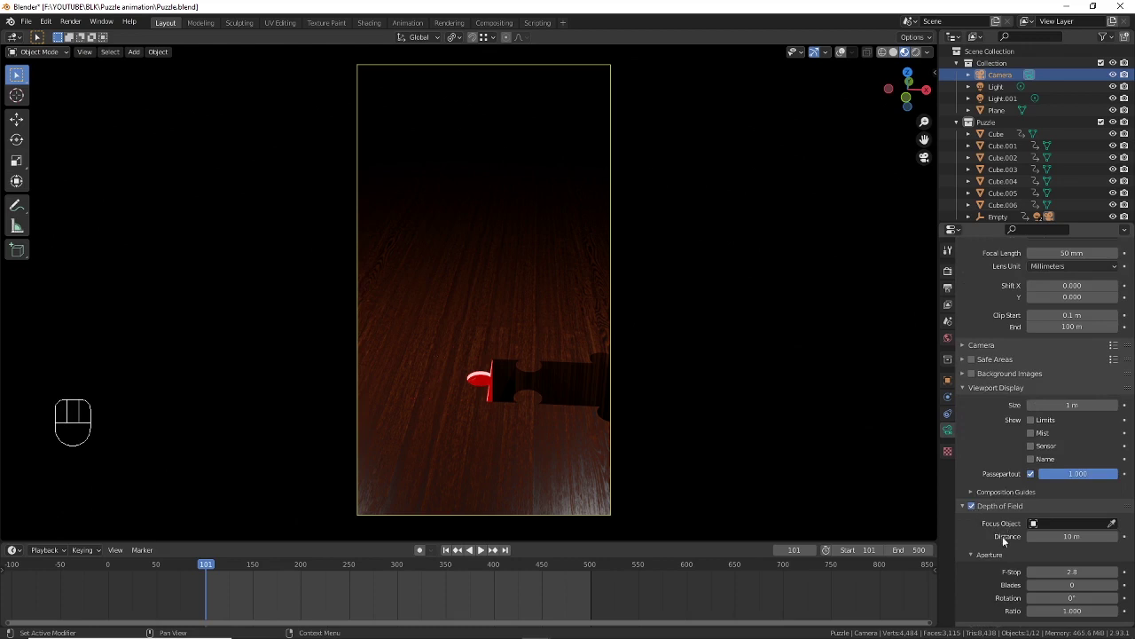
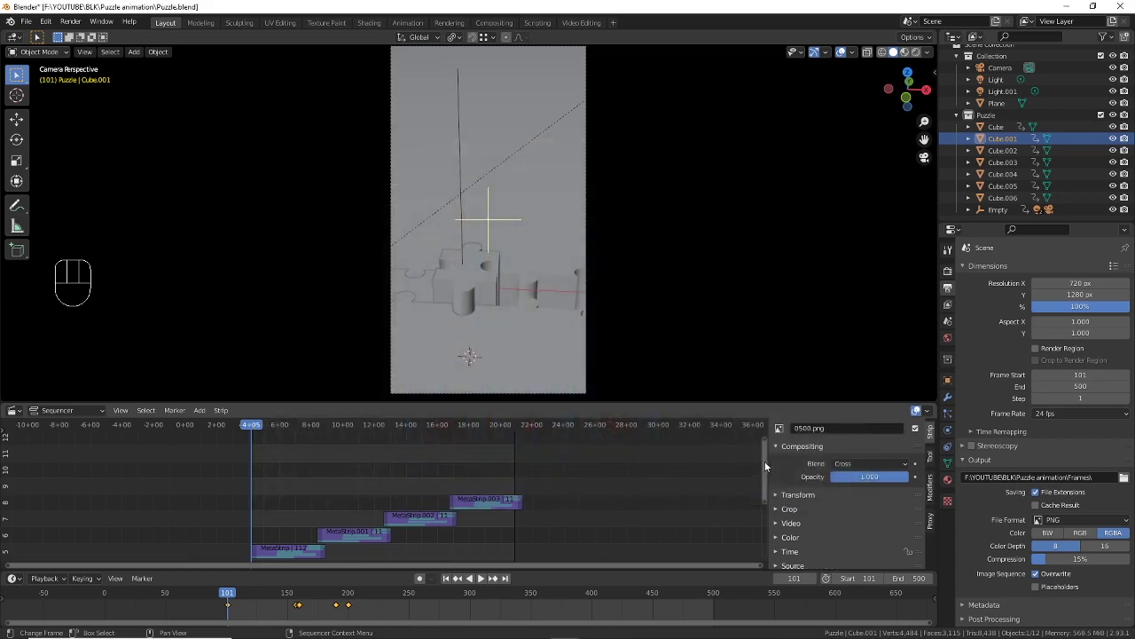
{"action": "left_click_drag", "start_coordinate": [768, 470], "coordinate": [772, 503]}
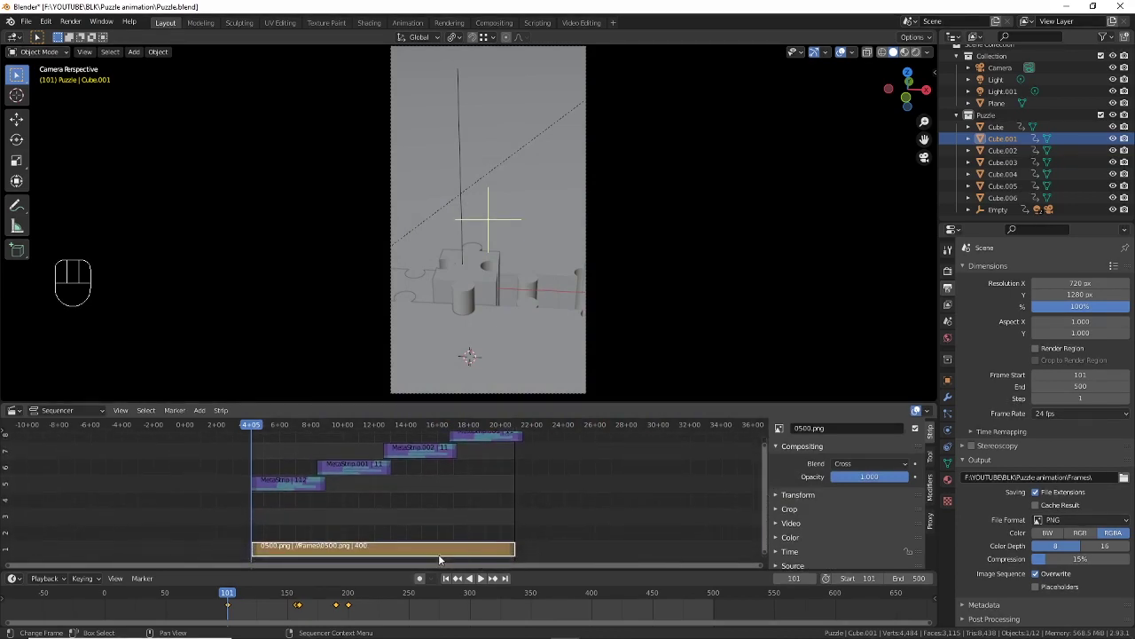
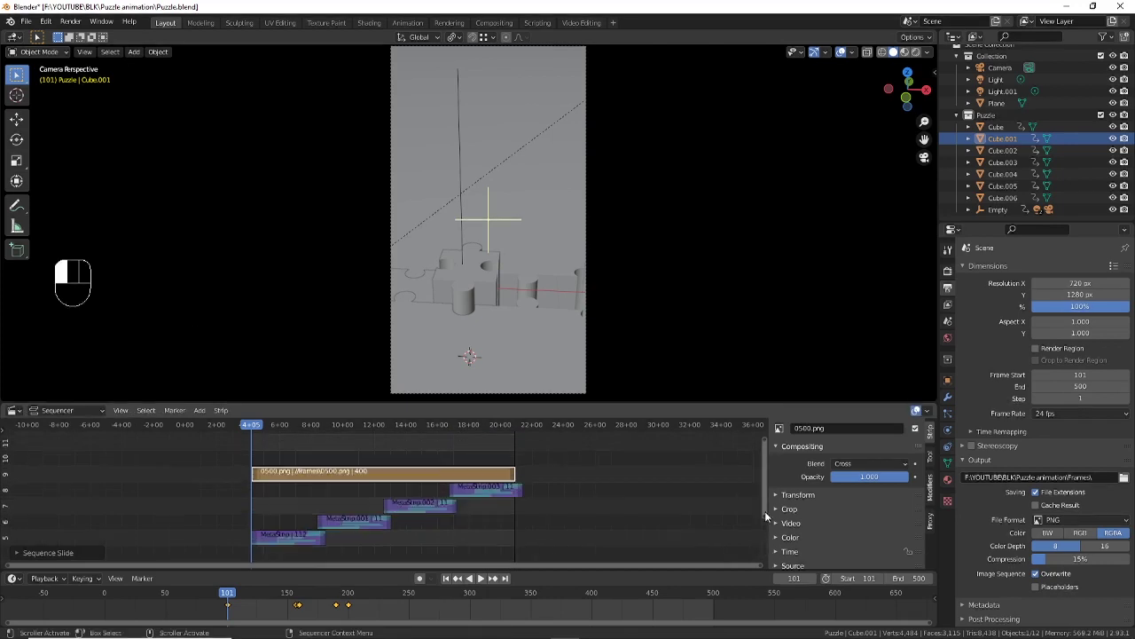
{"action": "left_click", "coordinate": [771, 515]}
{"action": "left_click", "coordinate": [767, 500]}
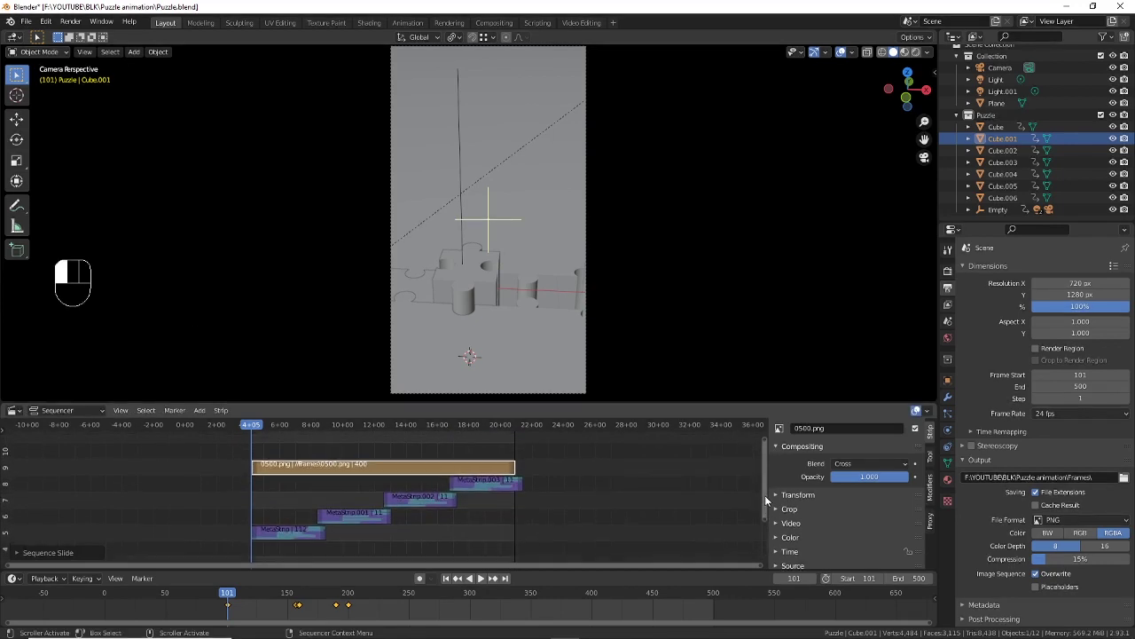